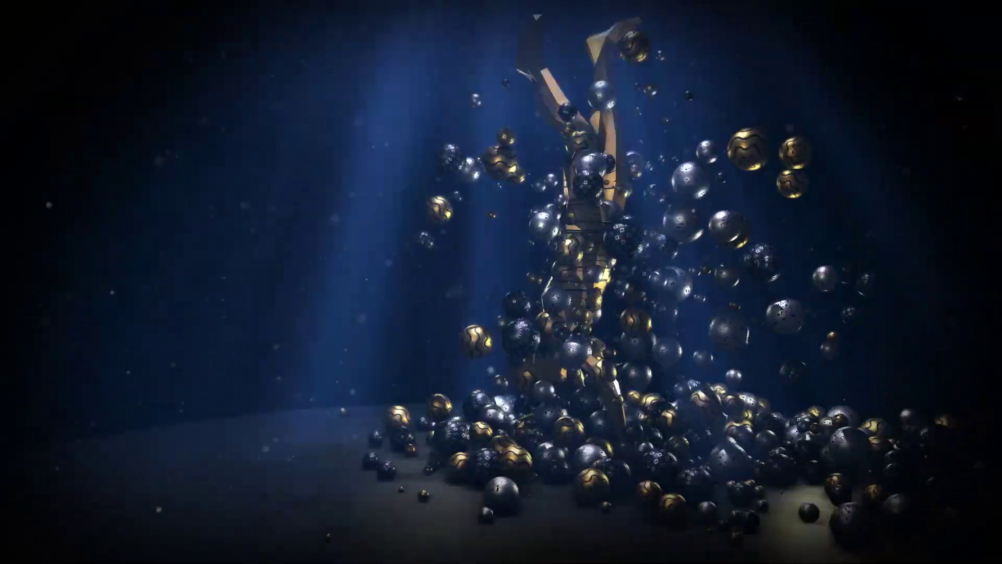
Create a 1920×1080, 25 fps composition named 'Stardust Dancer', fixing the name typo before confirming
click(572, 204)
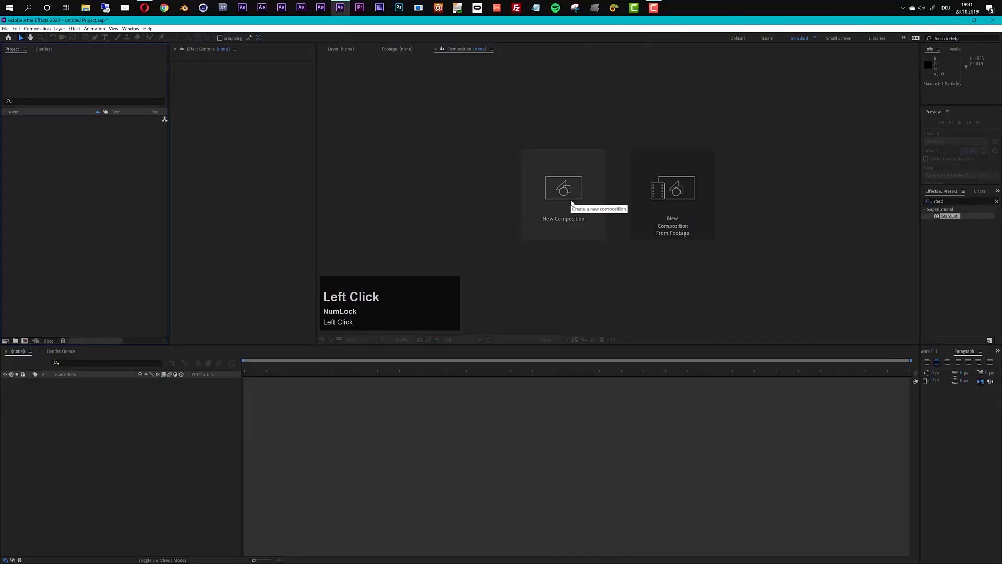
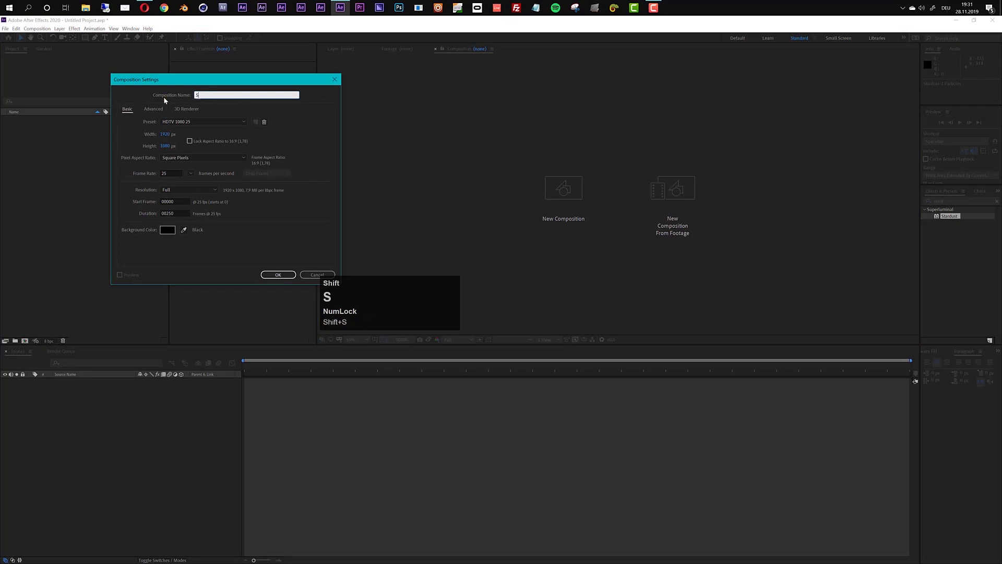
text(ardust)
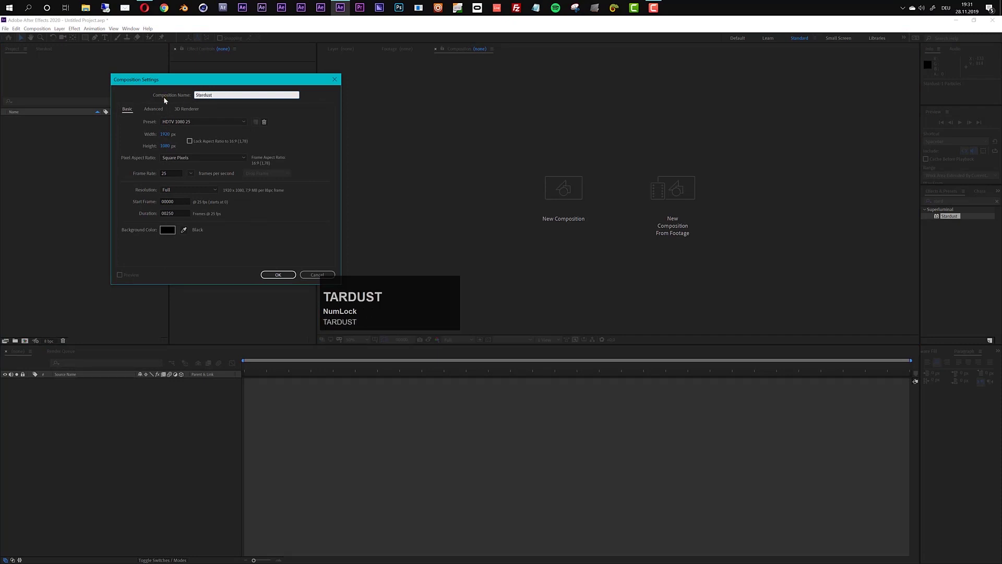
key(space)
text(nacer)
key(Left)
key(BackSpace)
key(Right)
key(n)
key(Return)
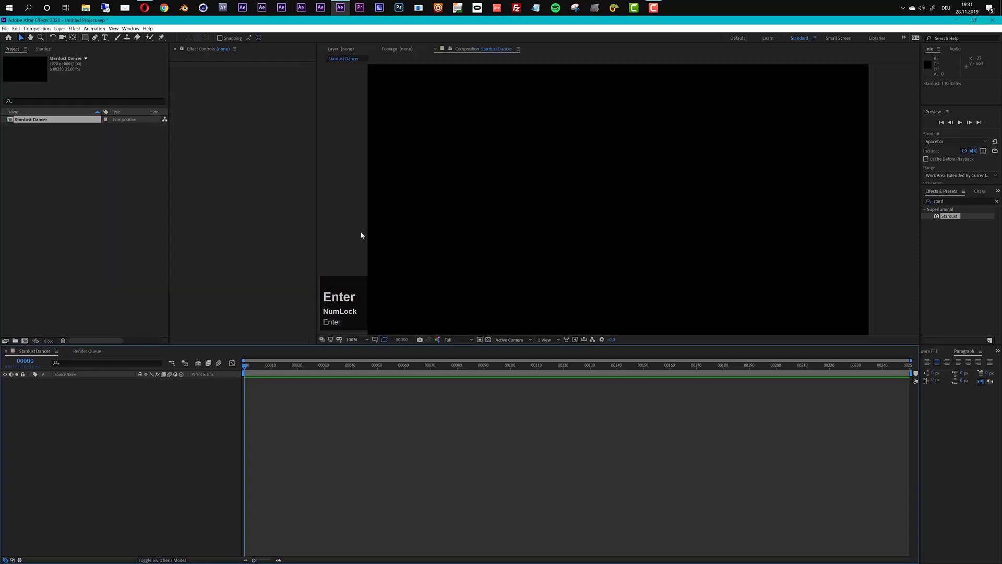
Add a full-frame solid layer named 'Stardust' to the composition via Ctrl+Y
key(ctrl+y)
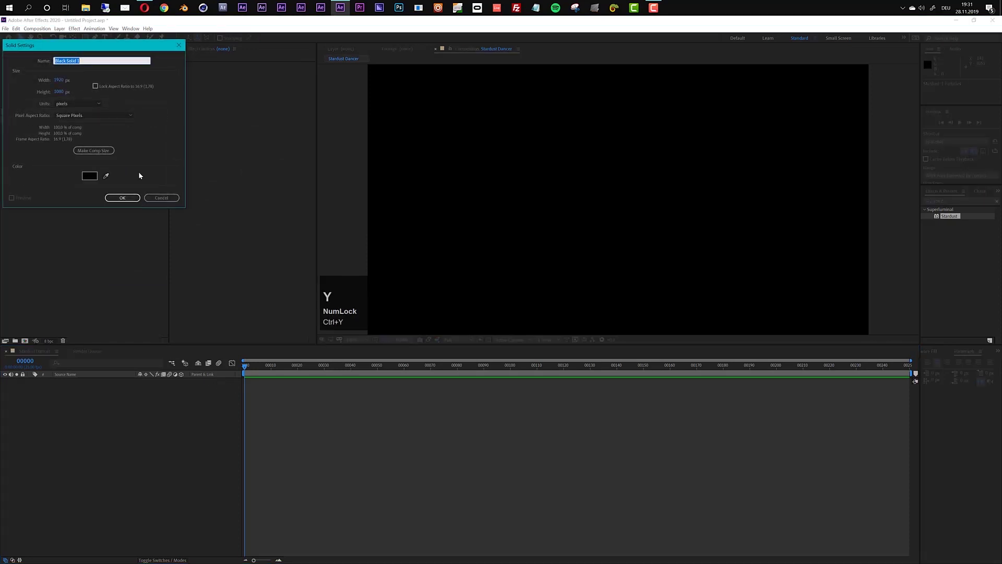
text(tardust)
key(Return)
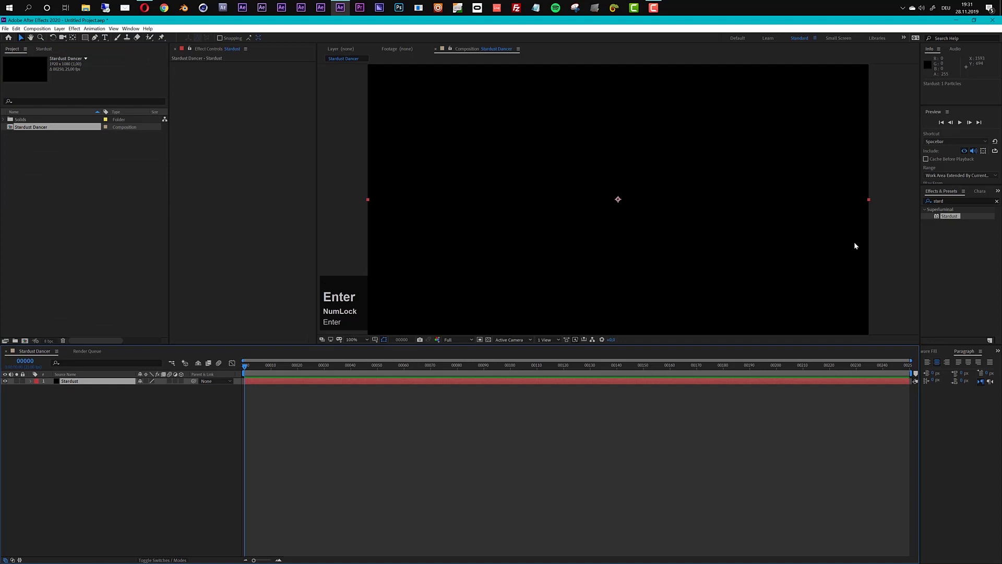
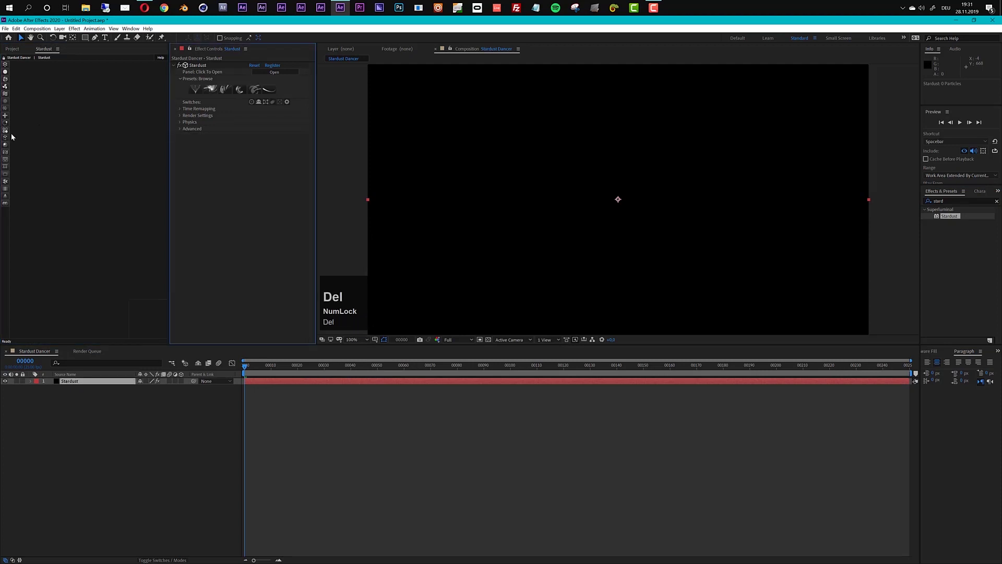
Reveal the Model node's File Properties and browse the OBJ Sequence folder for the breakdance file
drag(10, 141, 183, 172)
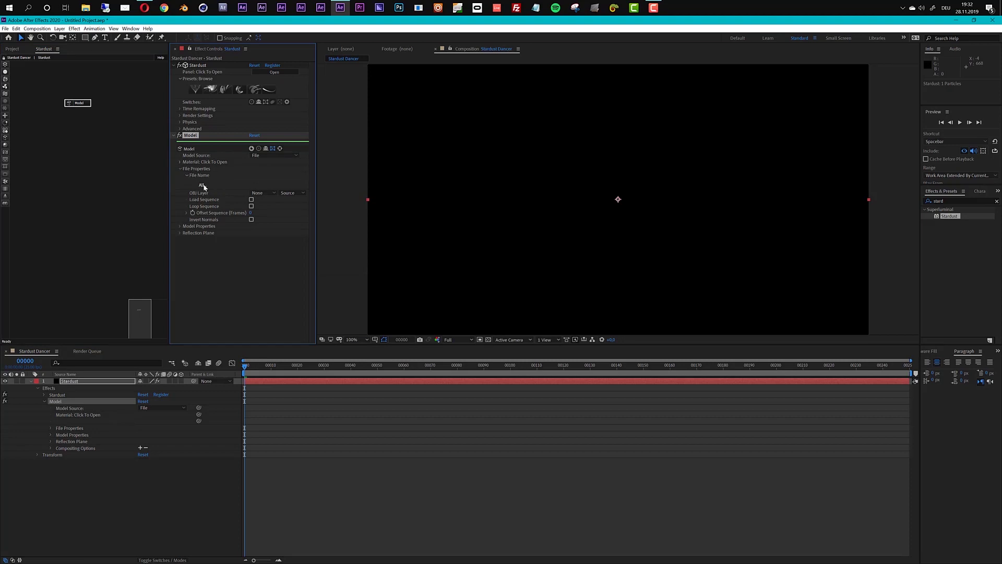
click(207, 187)
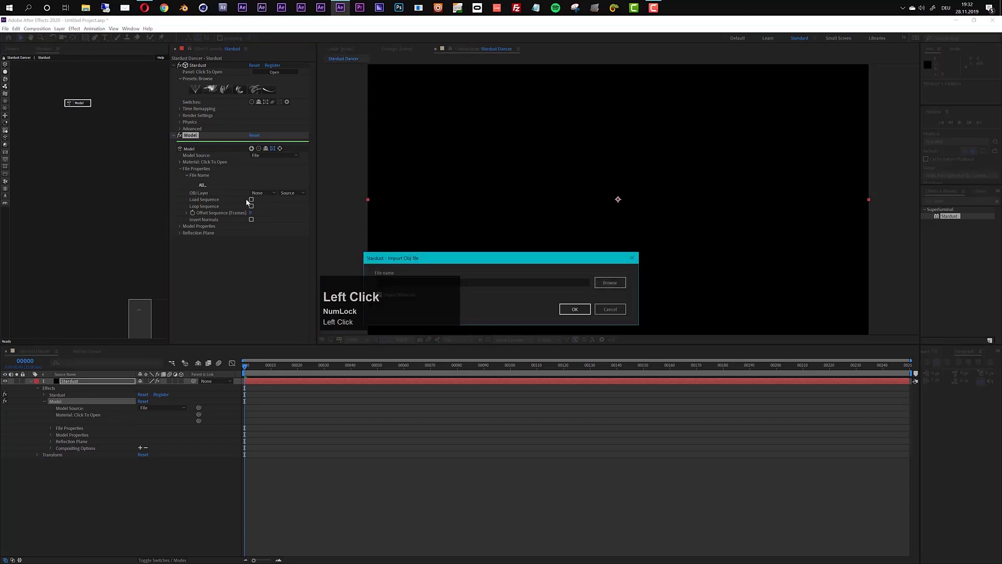
drag(513, 261, 724, 238)
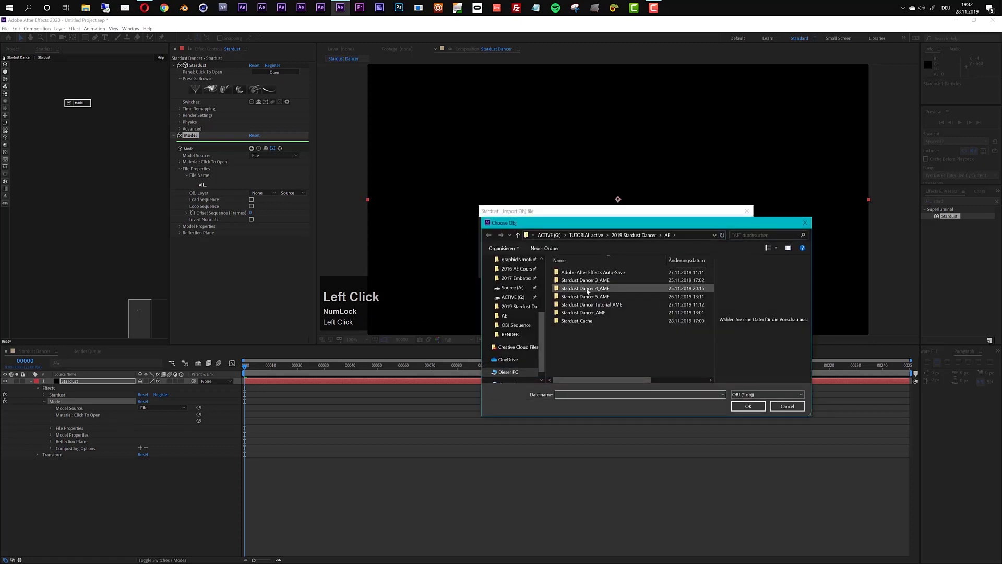
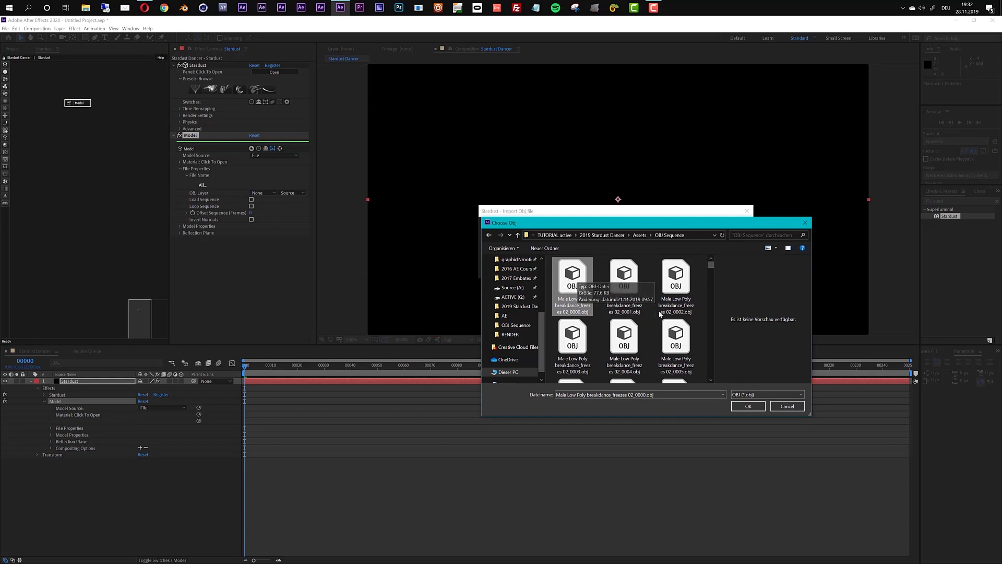
Load the chosen breakdancer OBJ, check it over time, and enable Load Sequence for animation
click(755, 405)
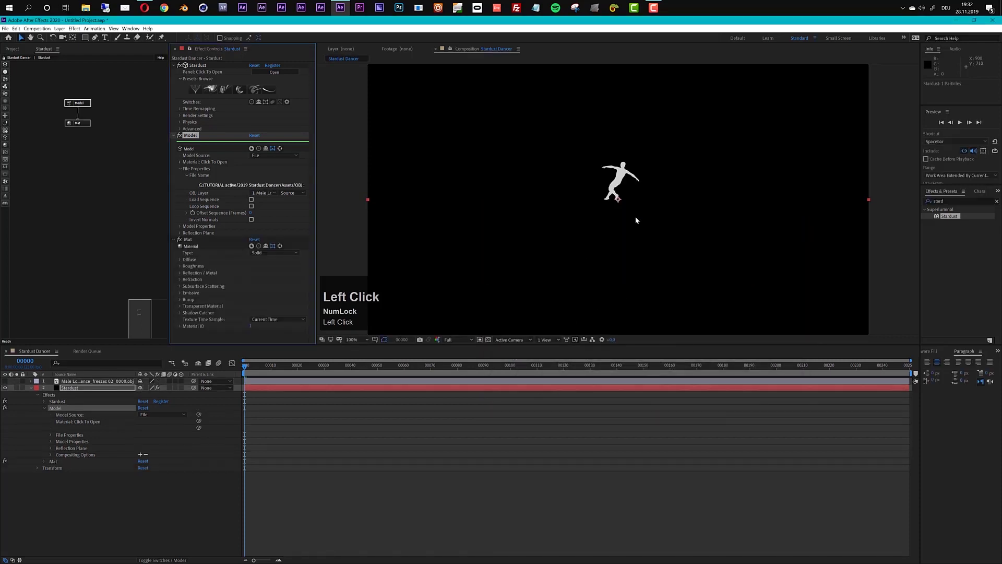
drag(399, 369, 269, 245)
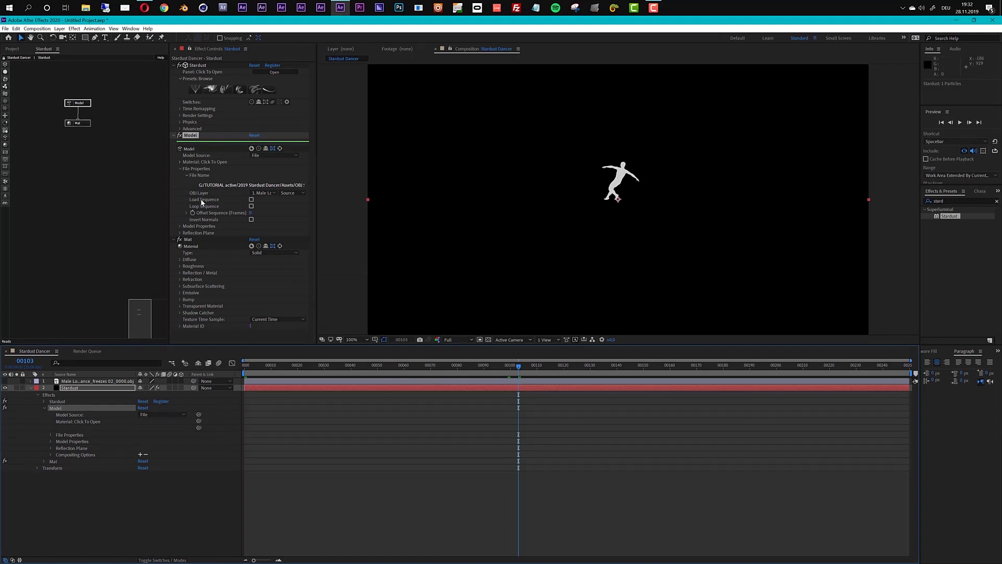
click(254, 204)
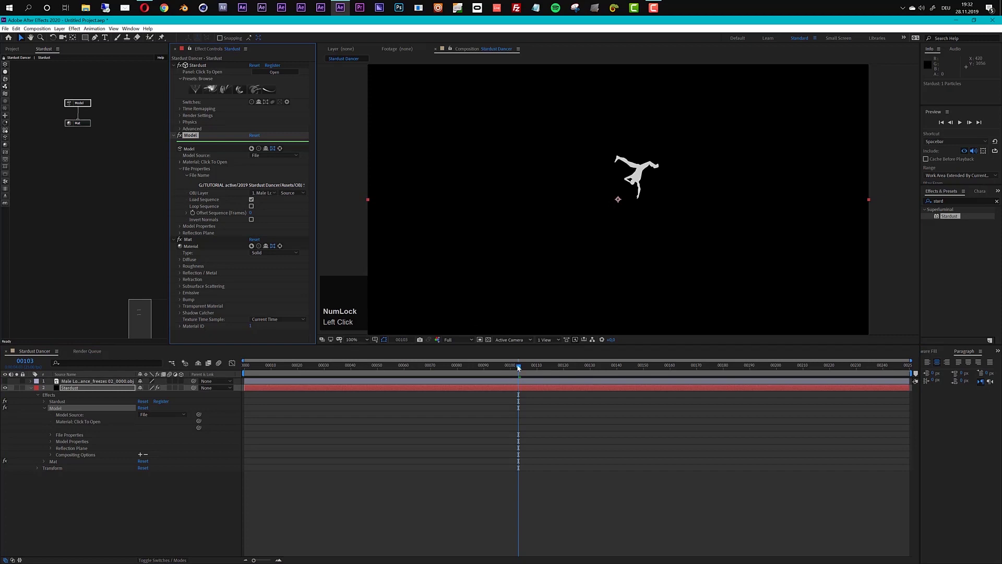
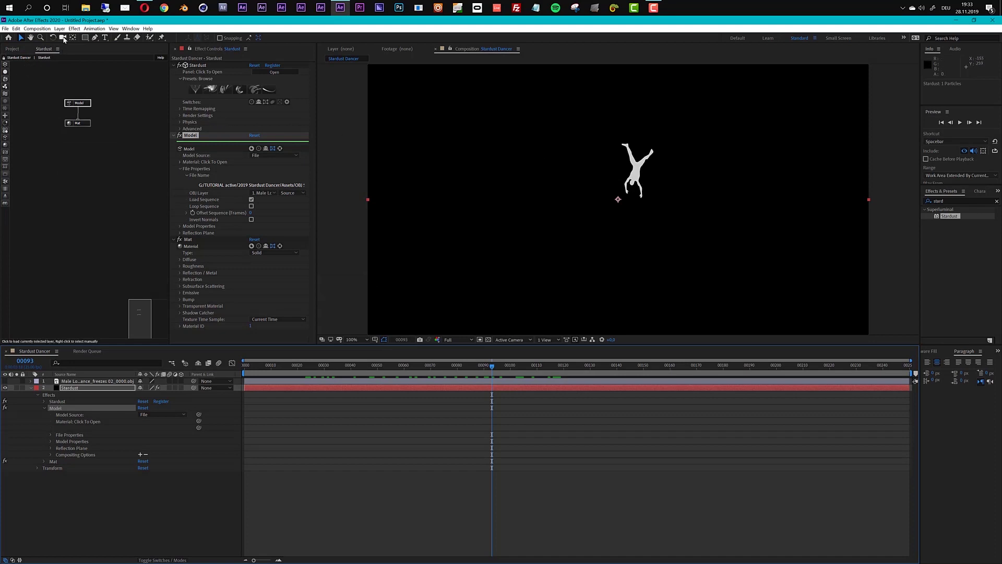
Start adding a new Parallel Light layer to shade the dancer model
click(61, 35)
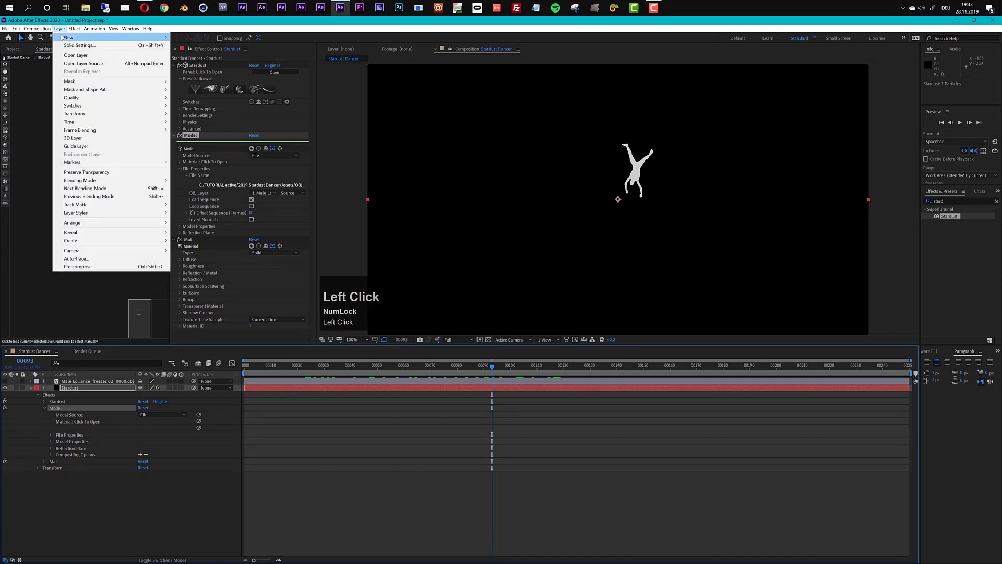
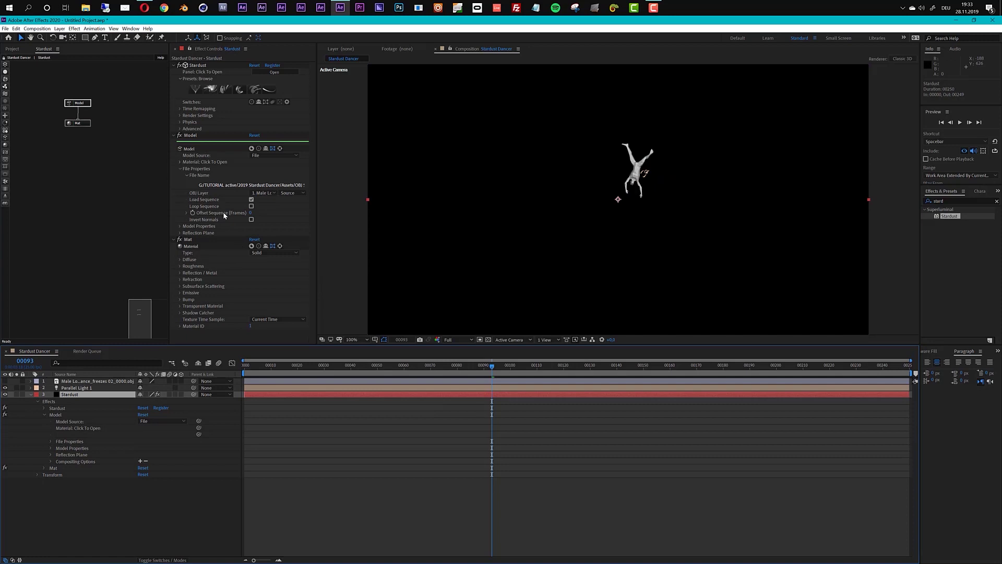
Set the dancer model's Size to 300 and shift its Origin by 75 so it sits in frame
click(183, 230)
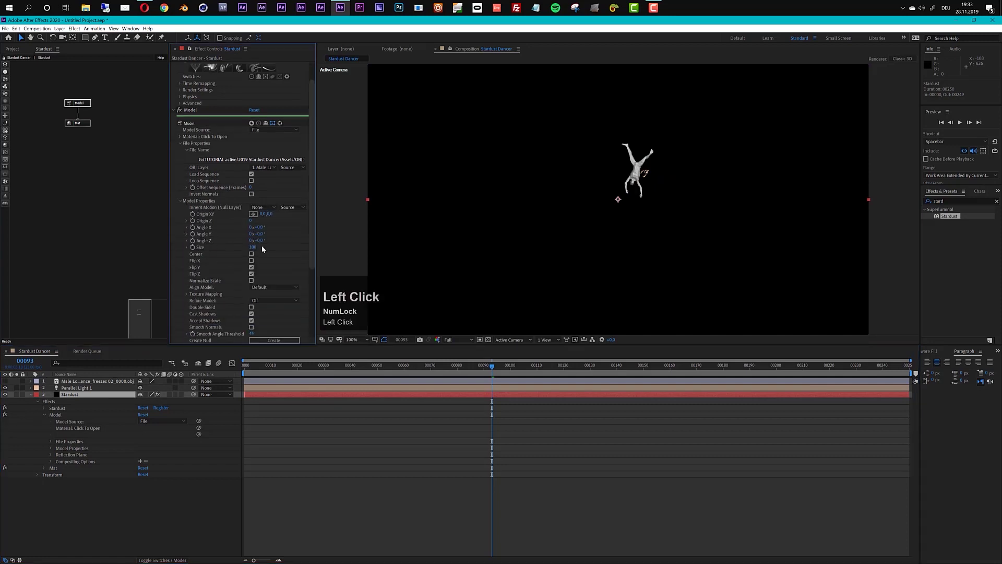
text(300)
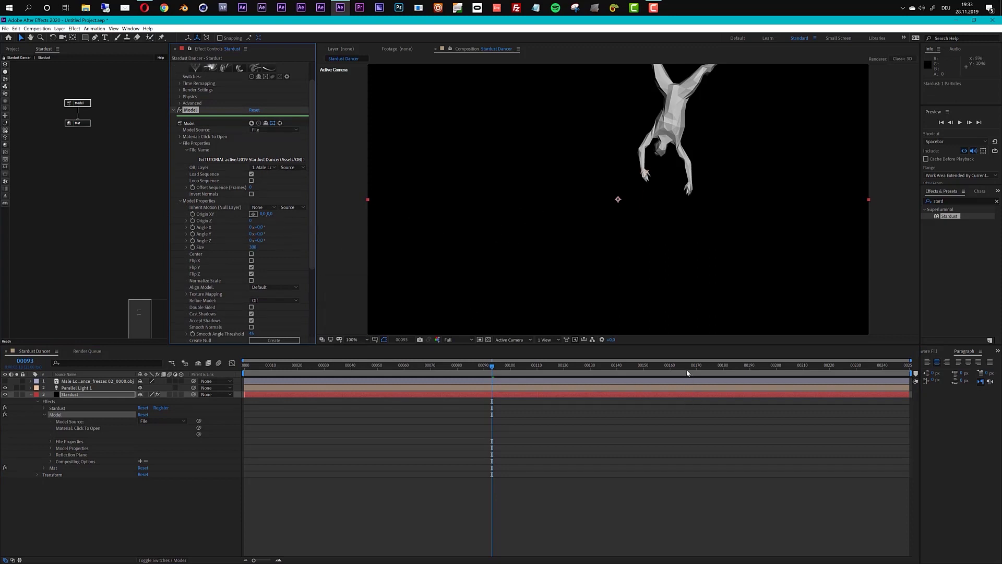
drag(692, 373, 274, 218)
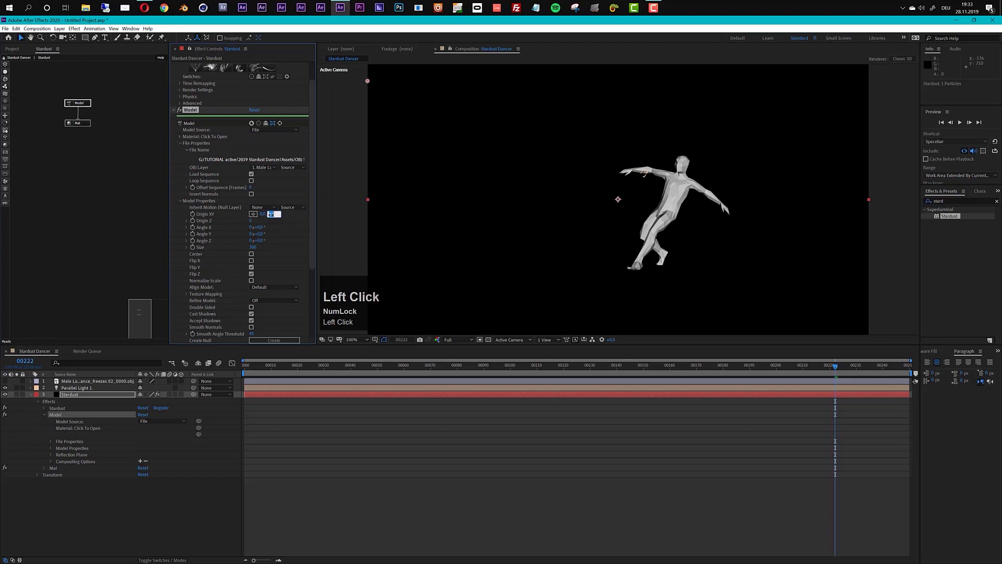
text(75)
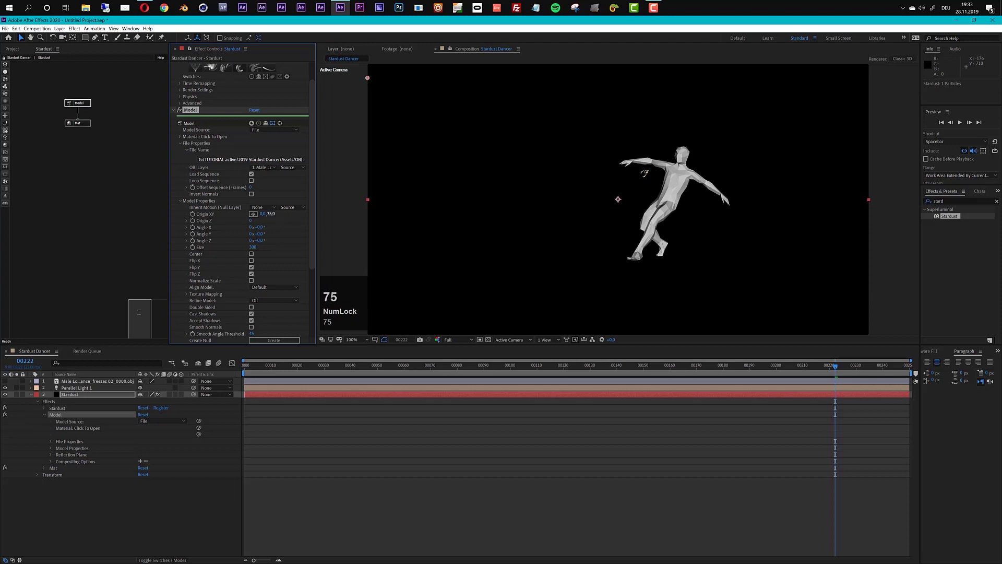
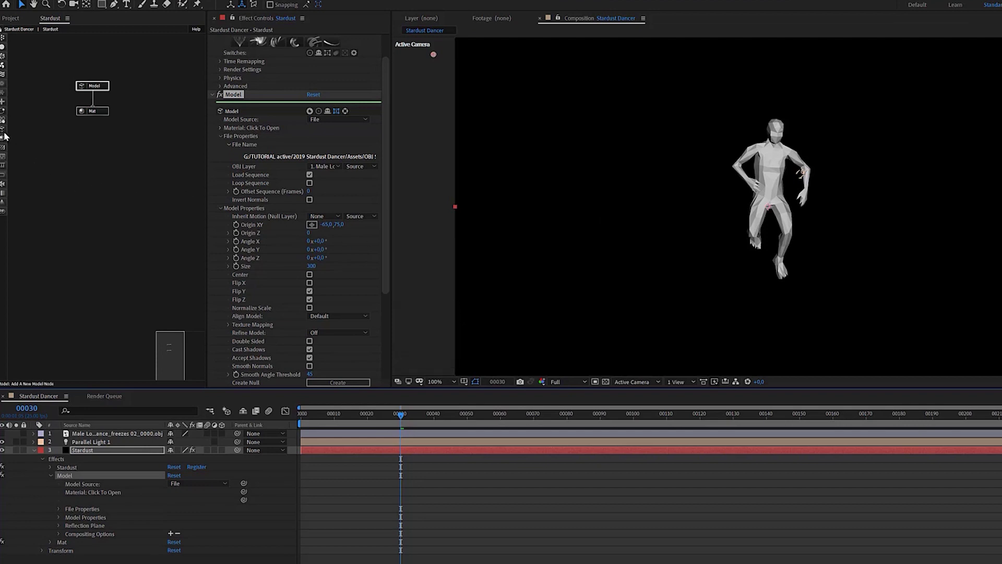
Add a second Model node as a Cylinder primitive sized 750 wide by 20 high for the floor
drag(8, 135, 290, 287)
scroll(down, 3)
click(323, 340)
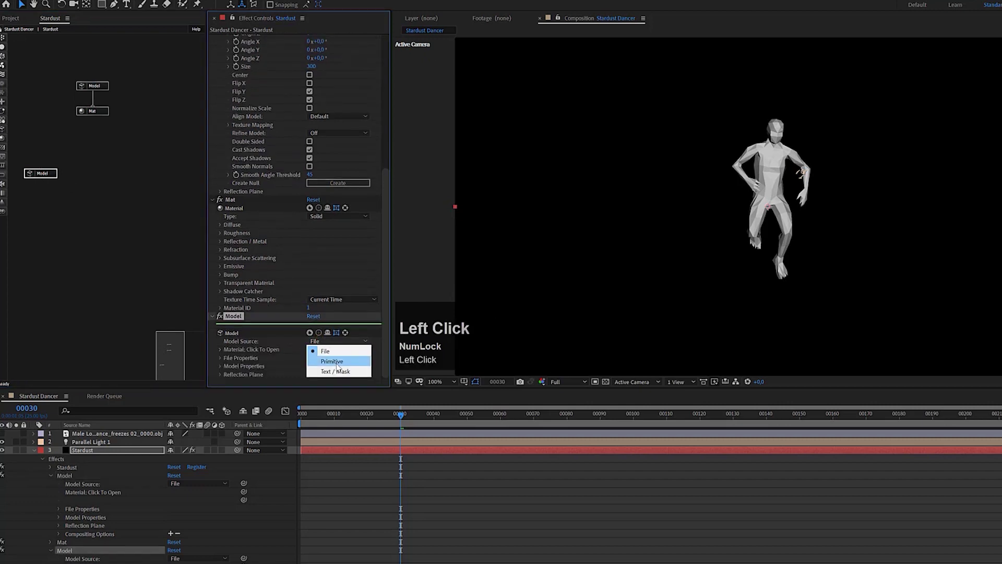
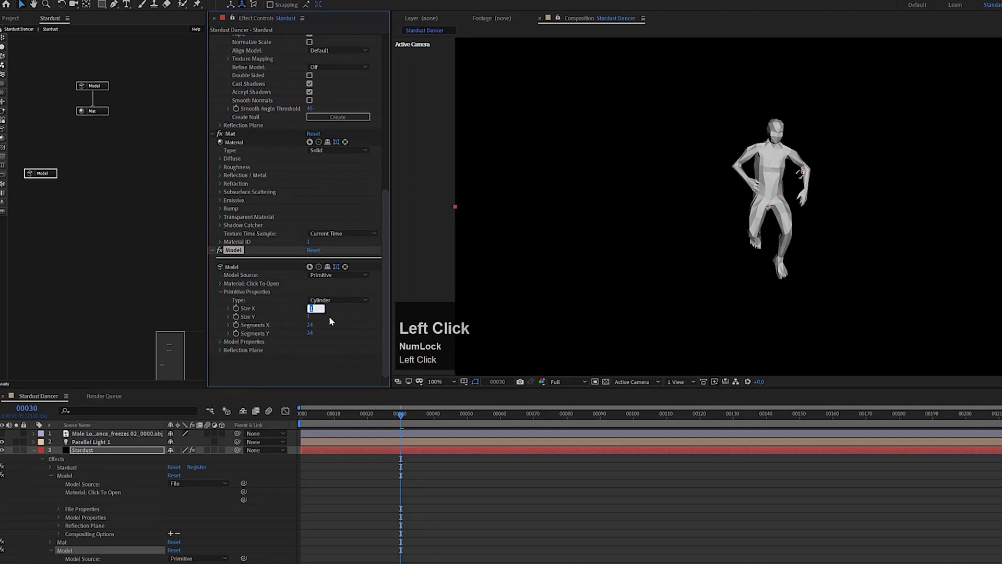
text(750)
key(Tab)
click(339, 352)
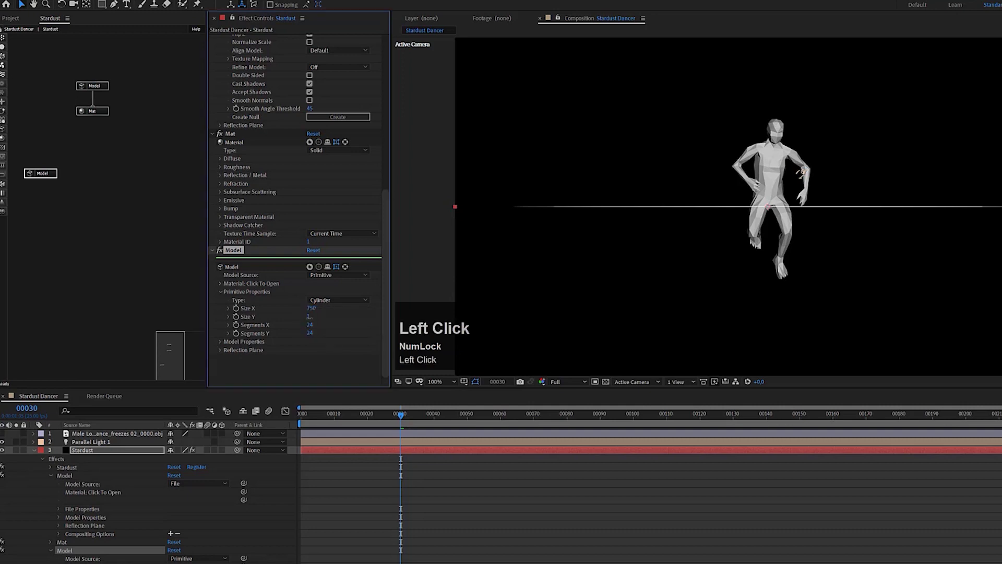
text(20)
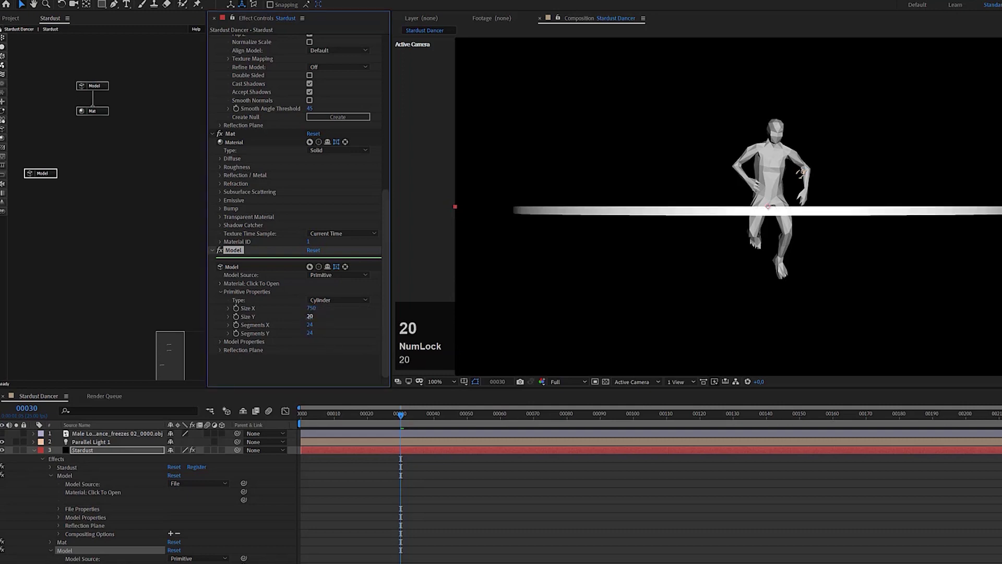
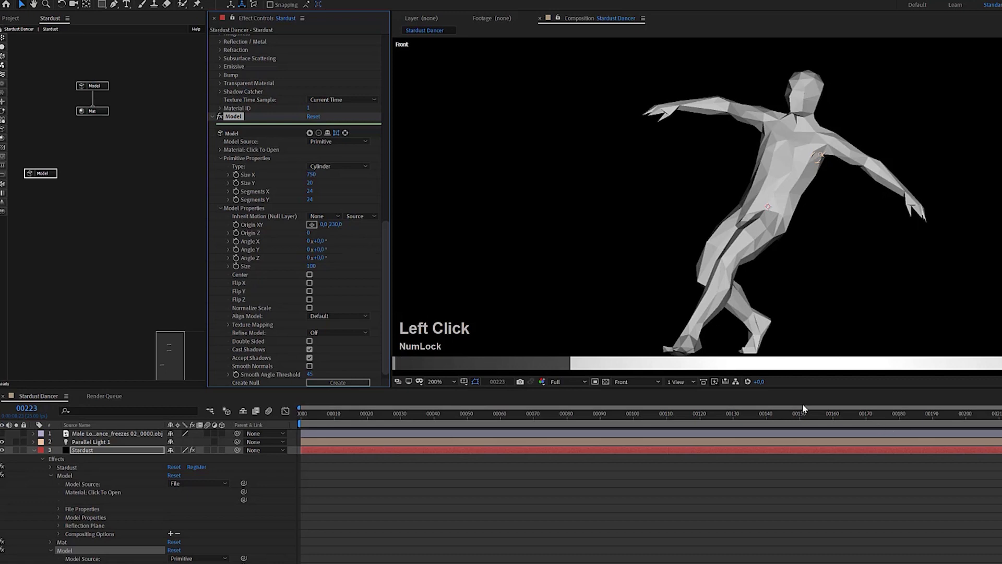
Return the 3D view to Active Camera, scrub to frame 200, and begin renaming the floor model
click(638, 385)
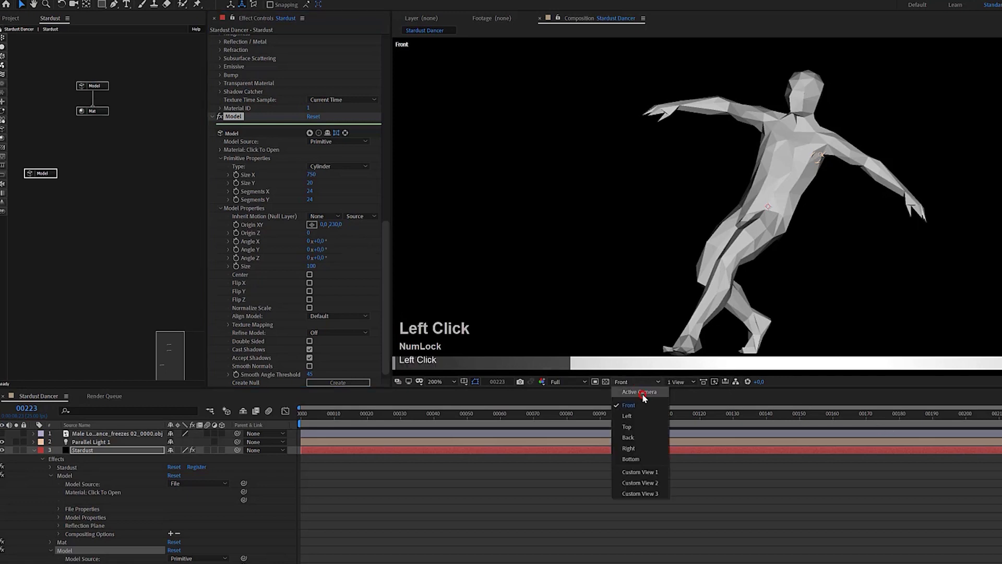
scroll(down, 3)
drag(988, 419, 98, 90)
double_click(53, 179)
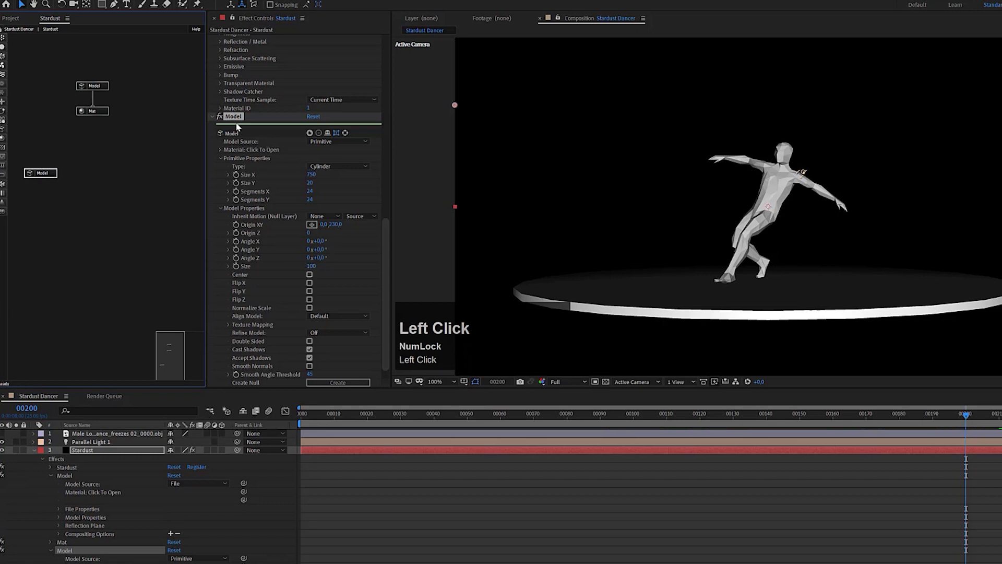
Name the cylinder model 'Floor' and the OBJ breakdancer model 'Dancer' in the node graph
key(Return)
text(loor)
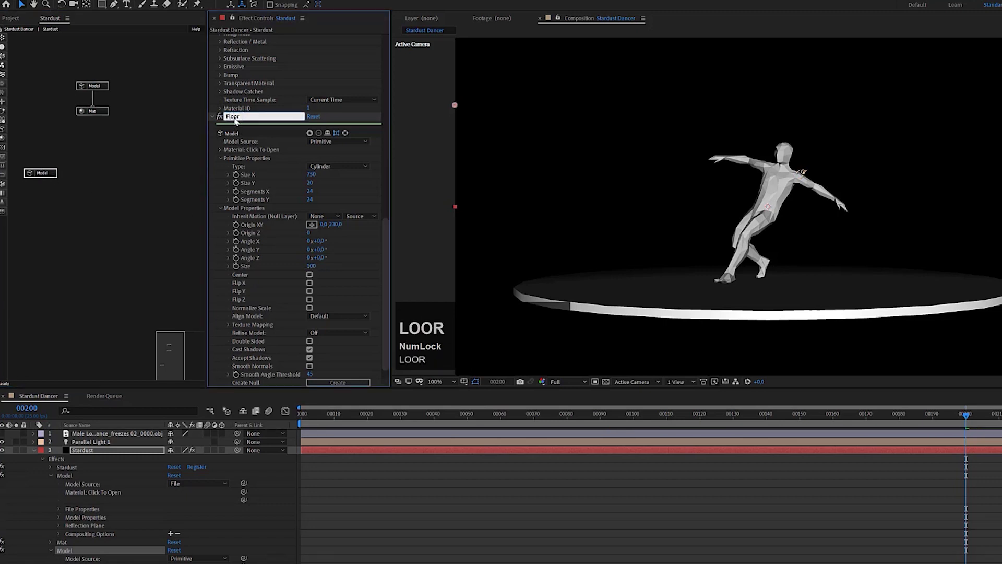
click(97, 87)
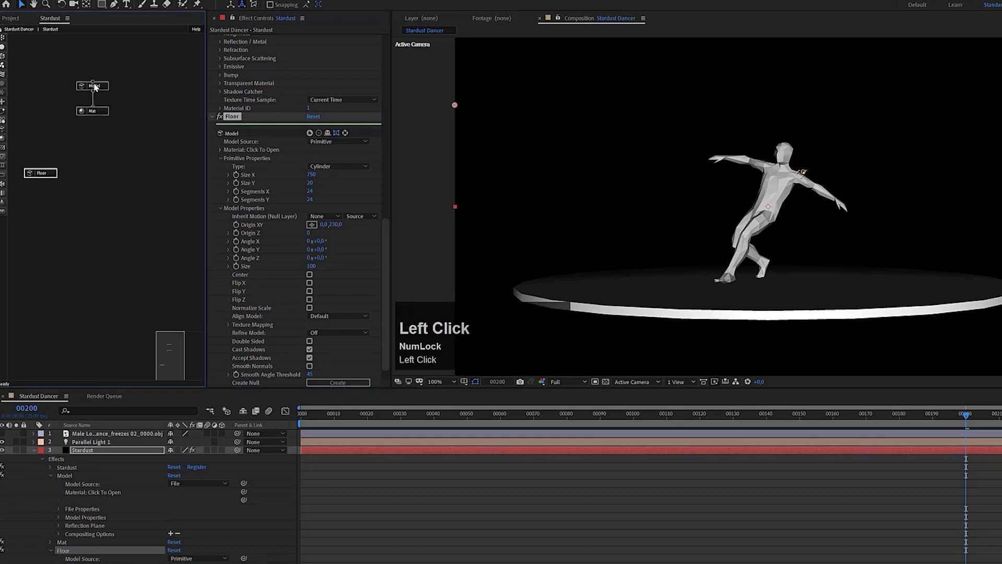
key(Return)
text(ancer)
key(Return)
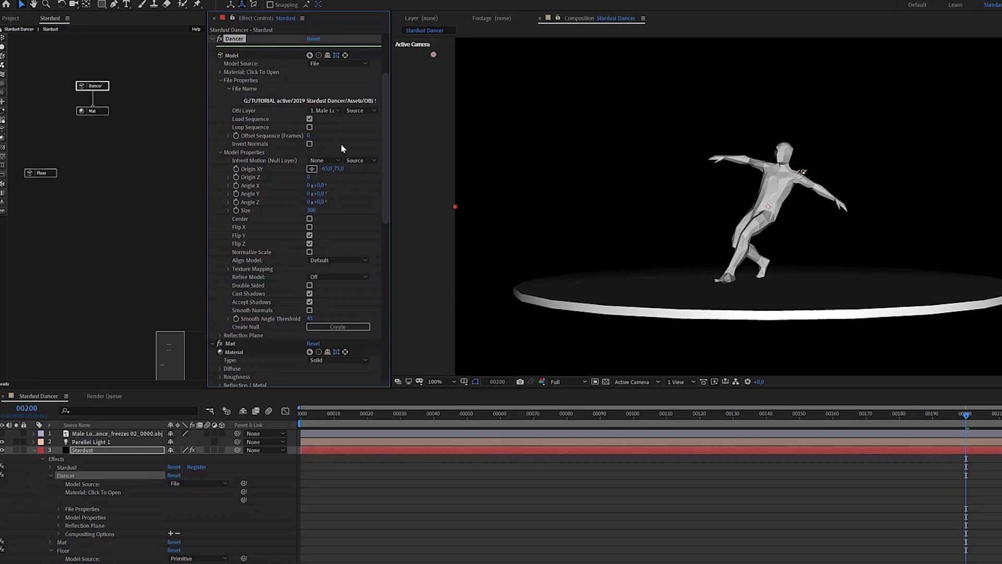
Reposition the Emitter node in the Stardust graph ahead of attaching a Particle node
drag(806, 416, 149, 87)
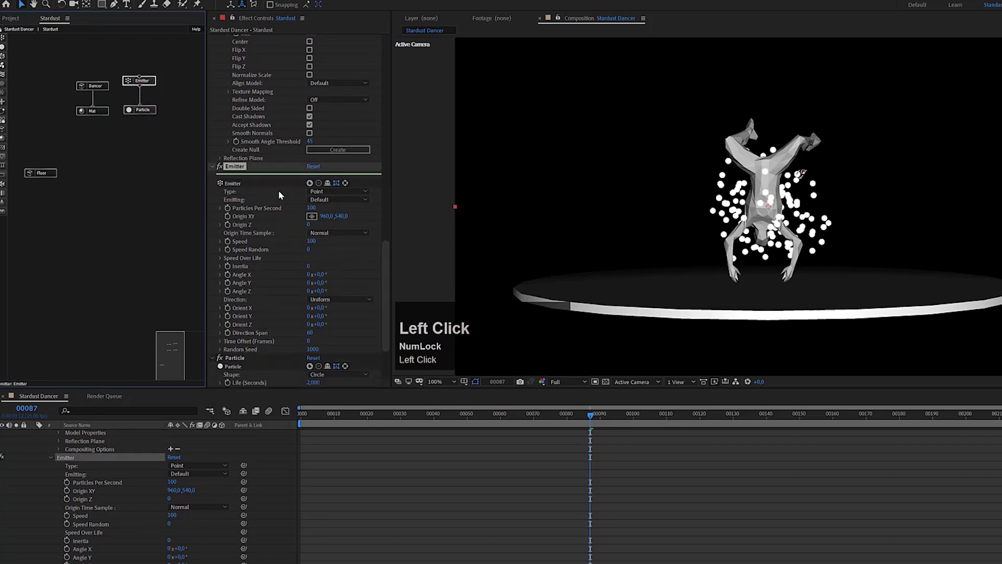
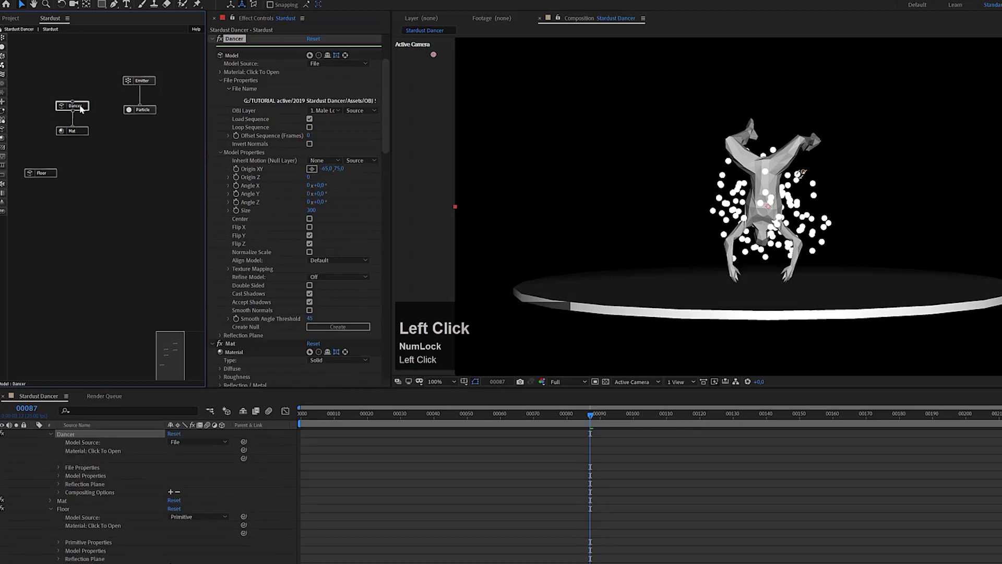
Duplicate the Dancer model node and place the copy beside the original
key(ctrl+d)
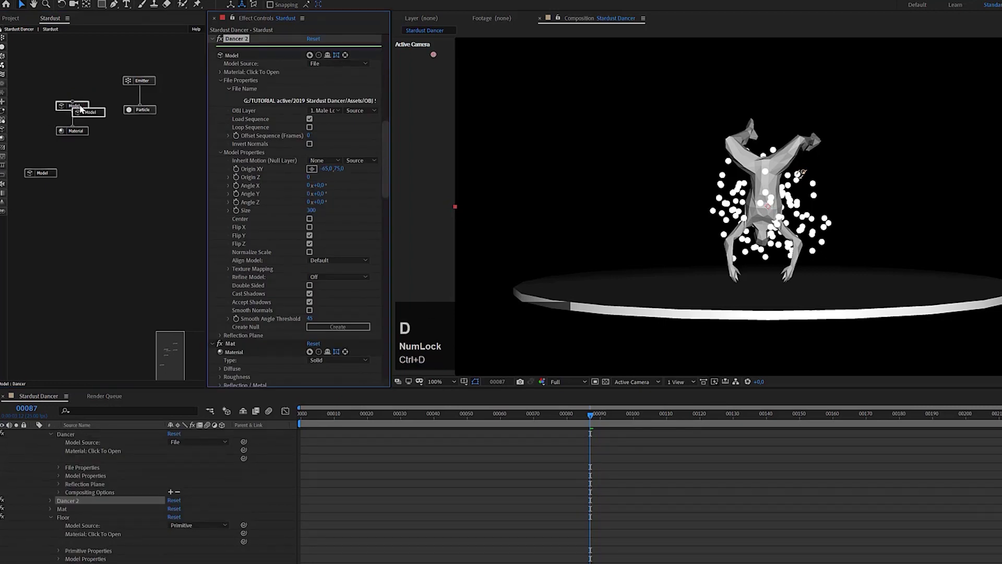
drag(117, 138, 251, 93)
scroll(up, 3)
Rename the duplicated node to 'Dancer Emission'
click(247, 76)
key(Return)
key(Right)
key(BackSpace)
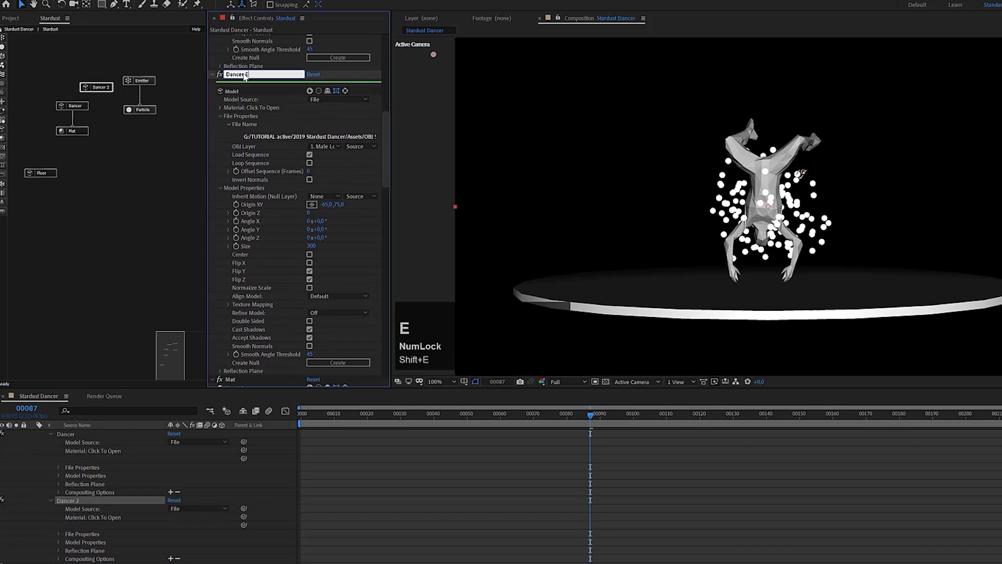
text(mission)
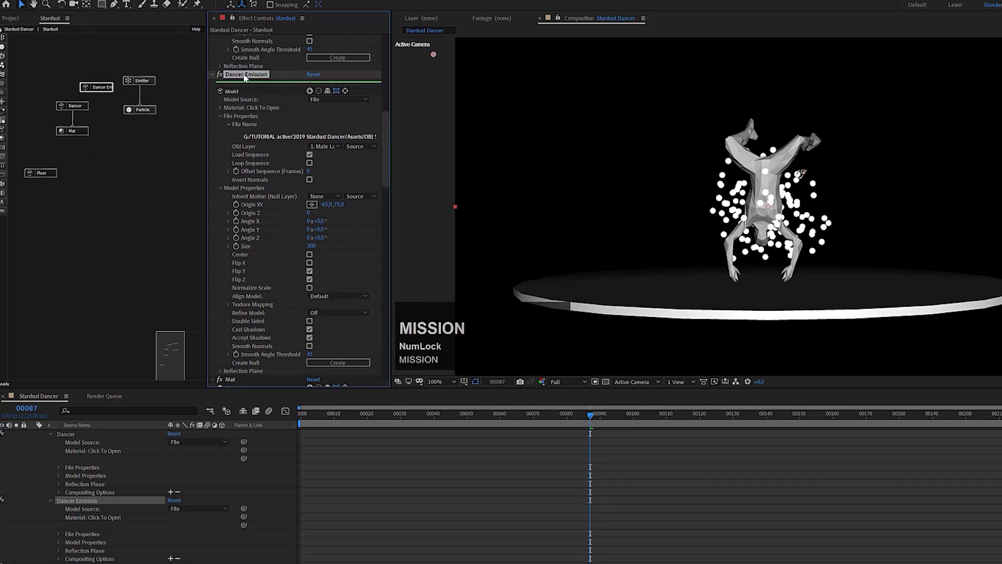
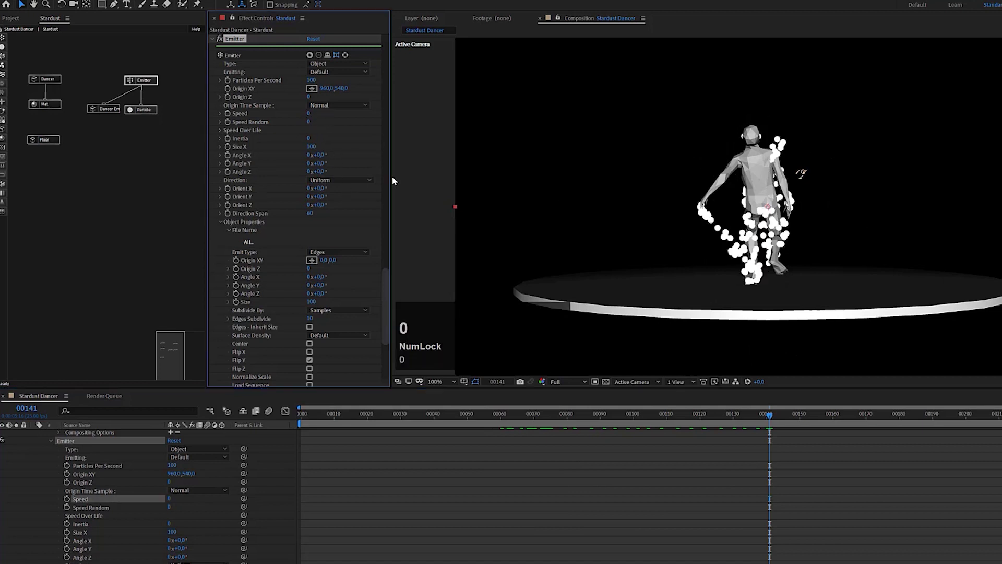
Scrub to preview the edge particles, then hide the solid Dancer model
drag(819, 421, 387, 286)
drag(386, 289, 311, 267)
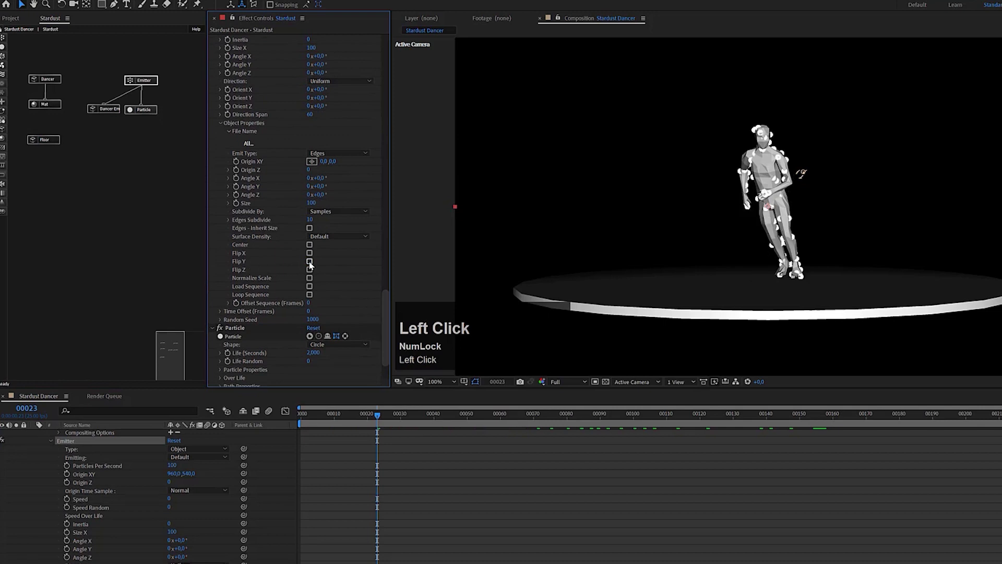
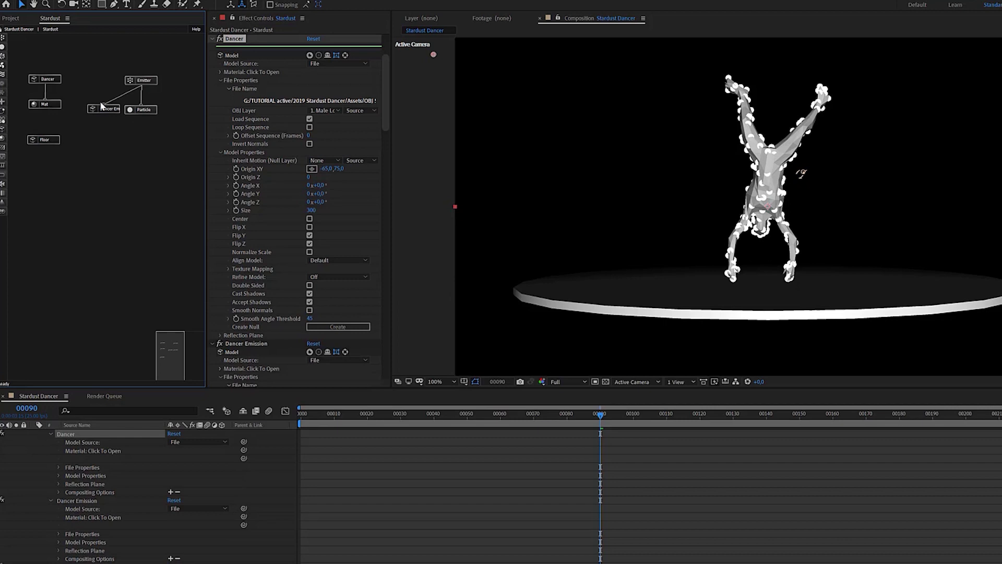
click(50, 82)
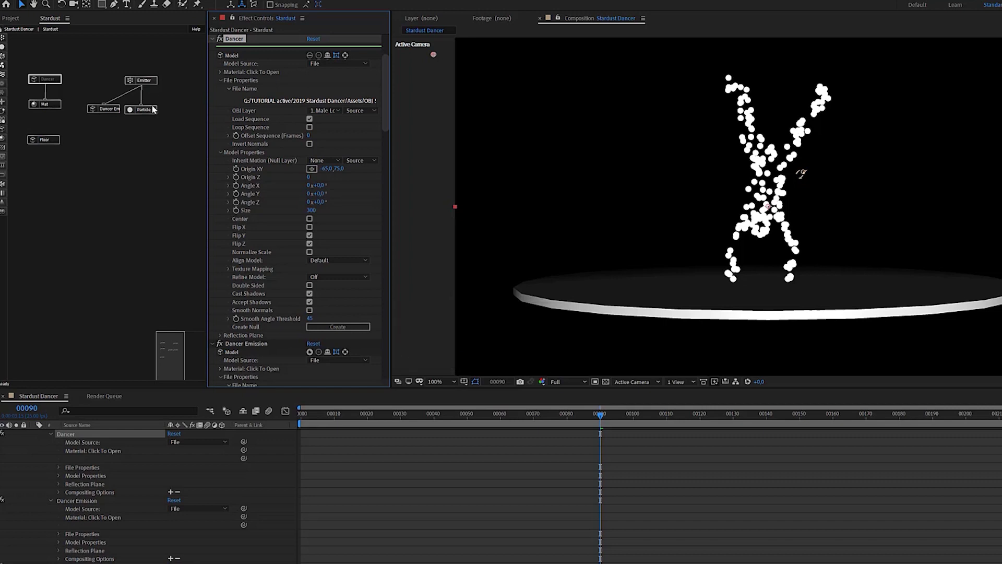
Set the Particle node's size to 2 and choose blue 0B46FF as its colour
click(155, 111)
scroll(down, 3)
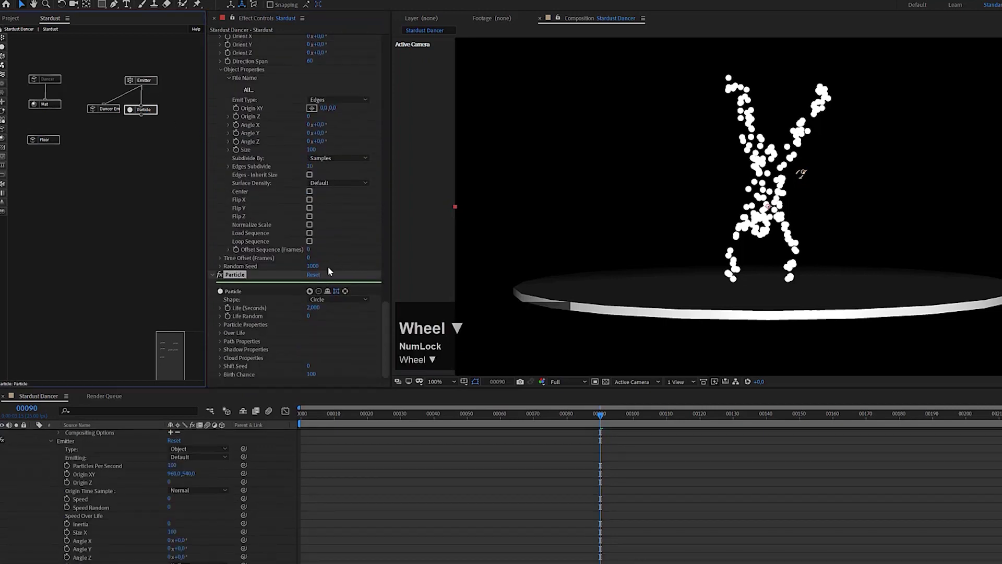
click(227, 319)
key(2)
click(313, 354)
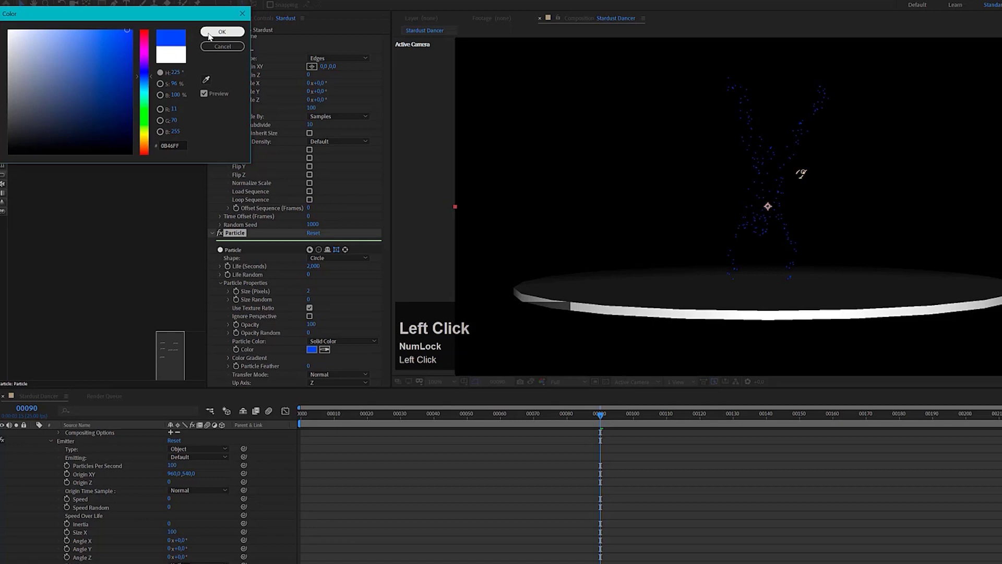
scroll(down, 3)
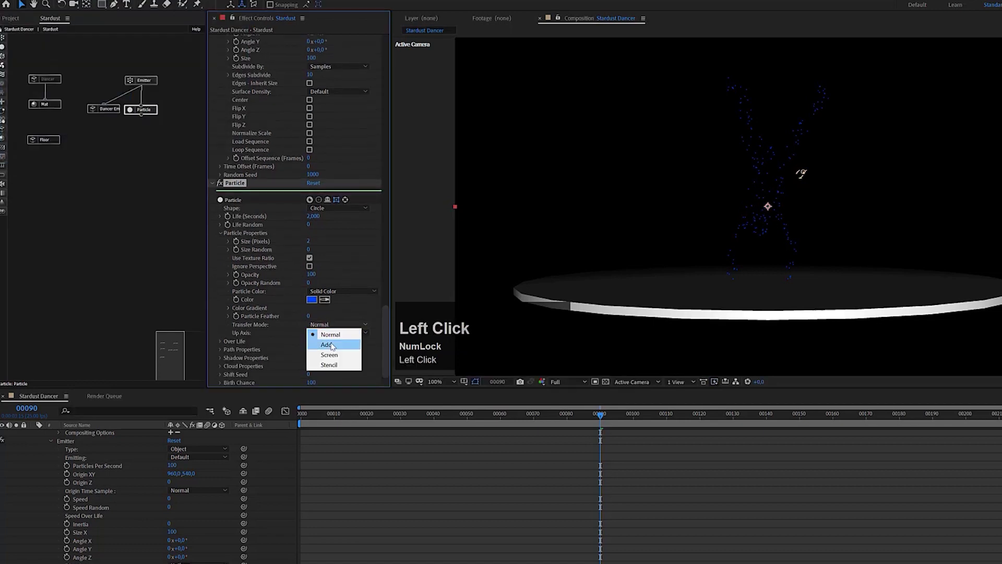
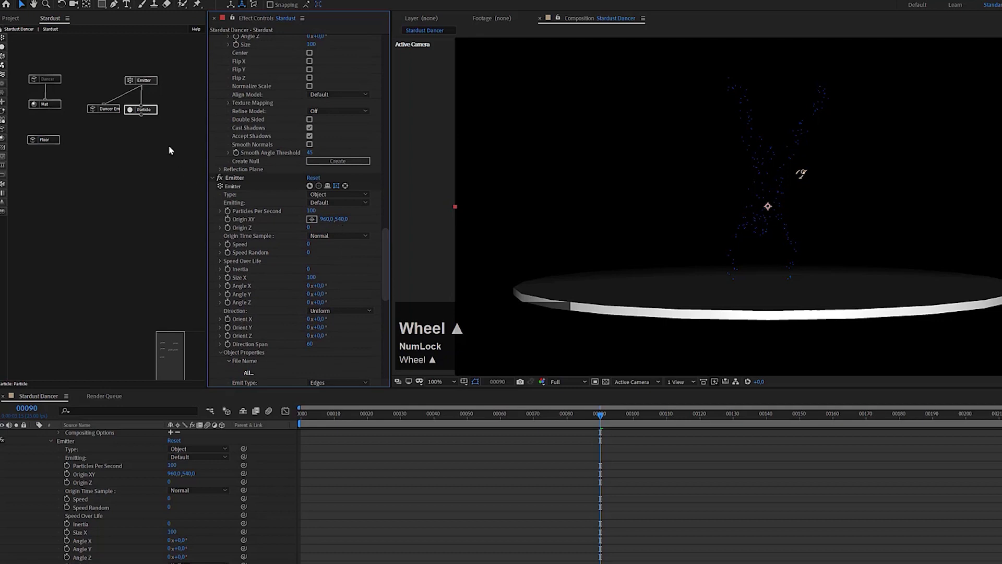
Raise the Emitter's Particles Per Second to 8330 and scrub to preview the dense dancer
click(145, 85)
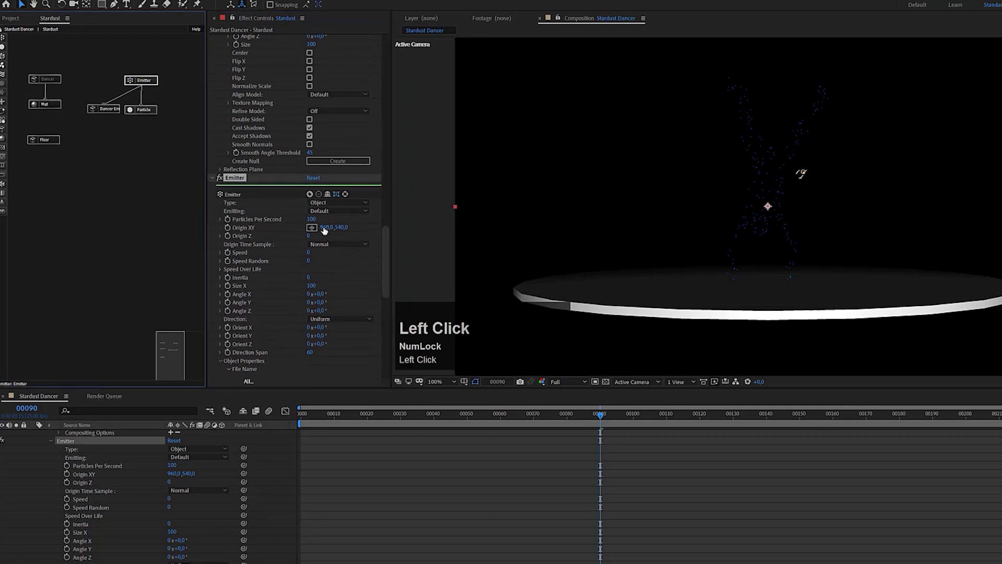
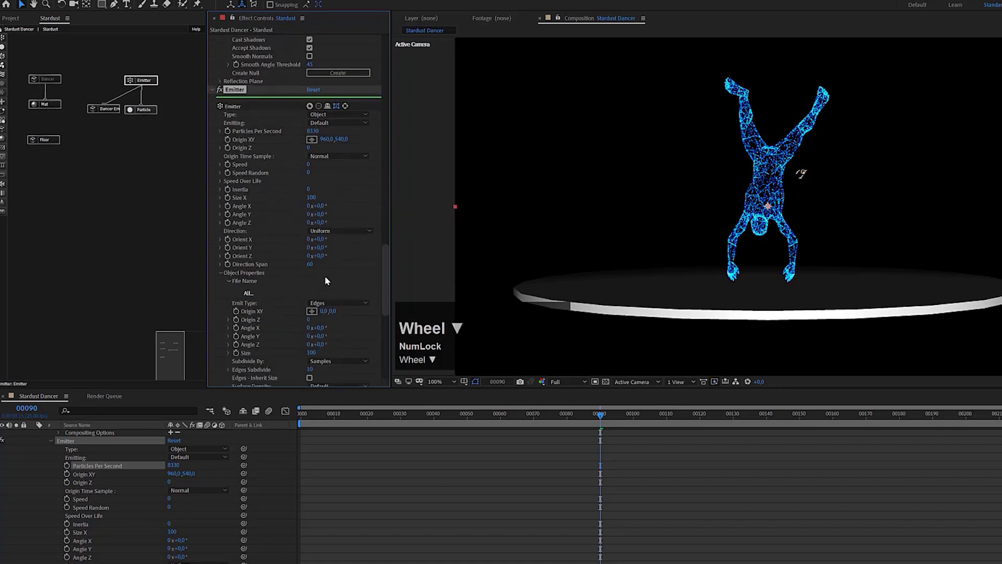
scroll(up, 3)
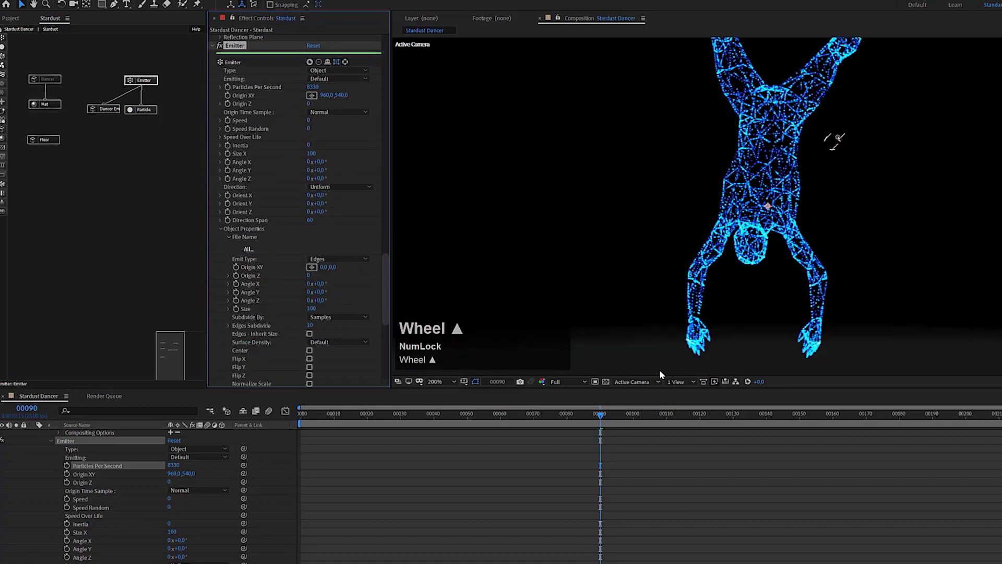
drag(629, 420, 854, 415)
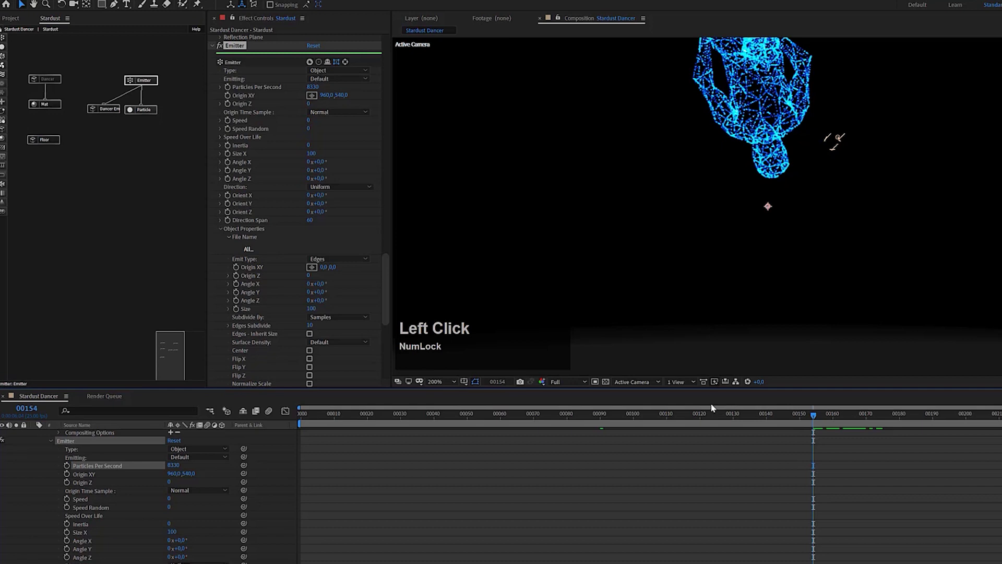
drag(352, 261, 336, 262)
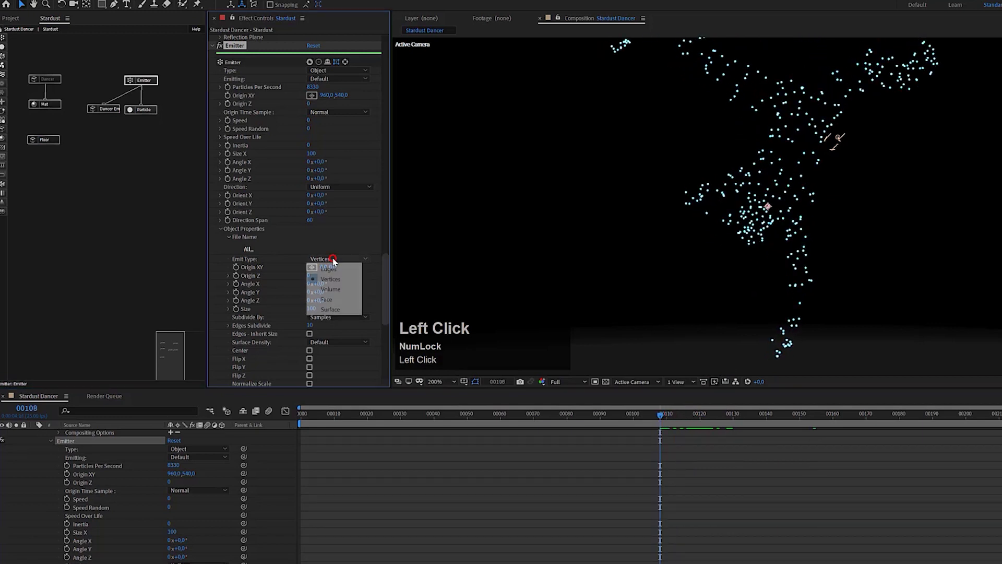
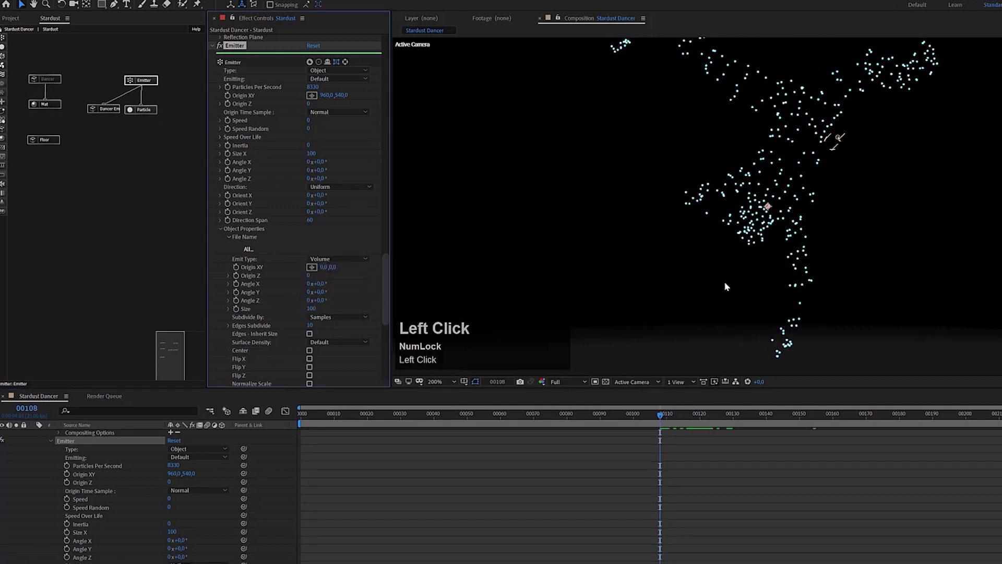
drag(642, 416, 522, 414)
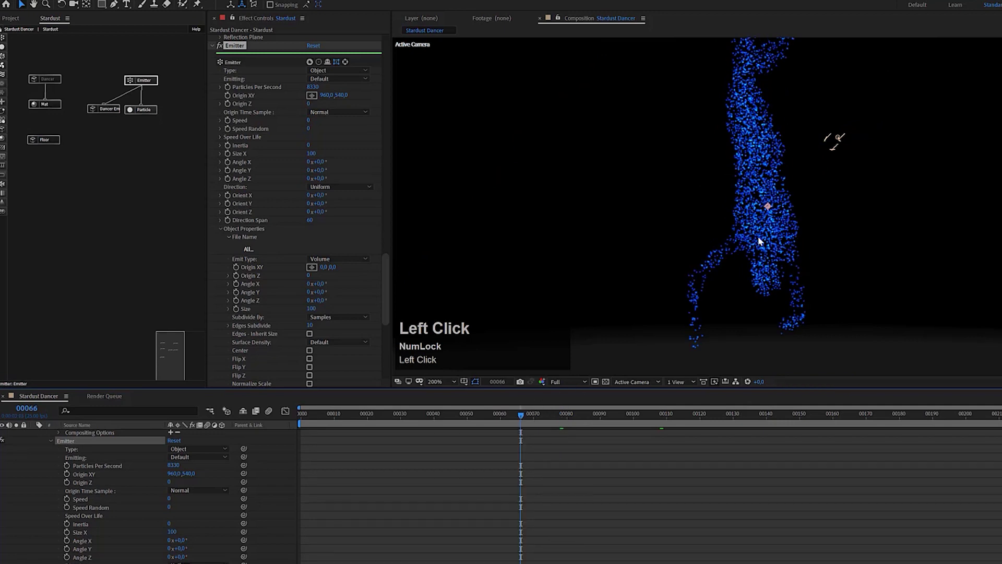
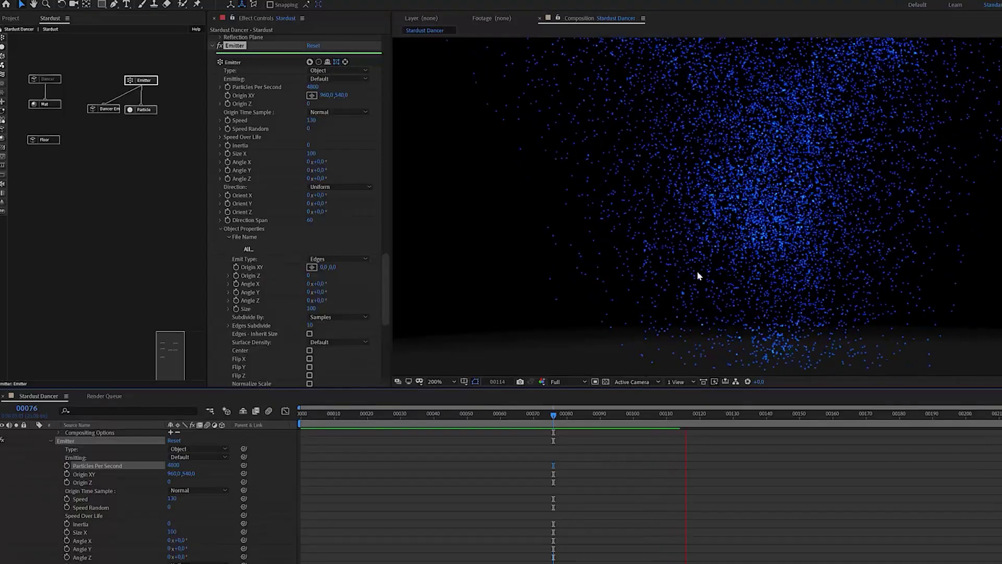
Set the Emitter's Particles Per Second to 200, then select the Particle node
scroll(down, 3)
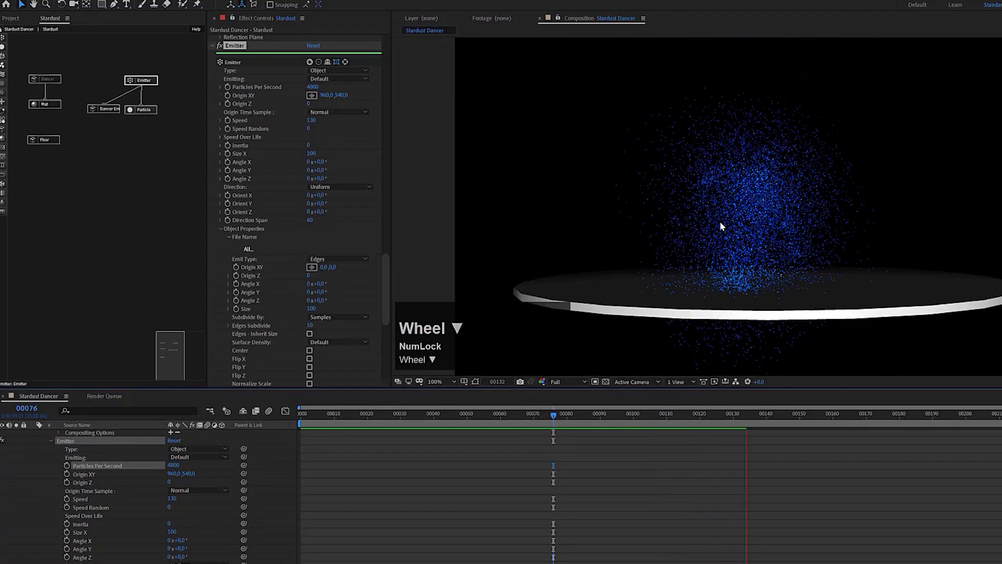
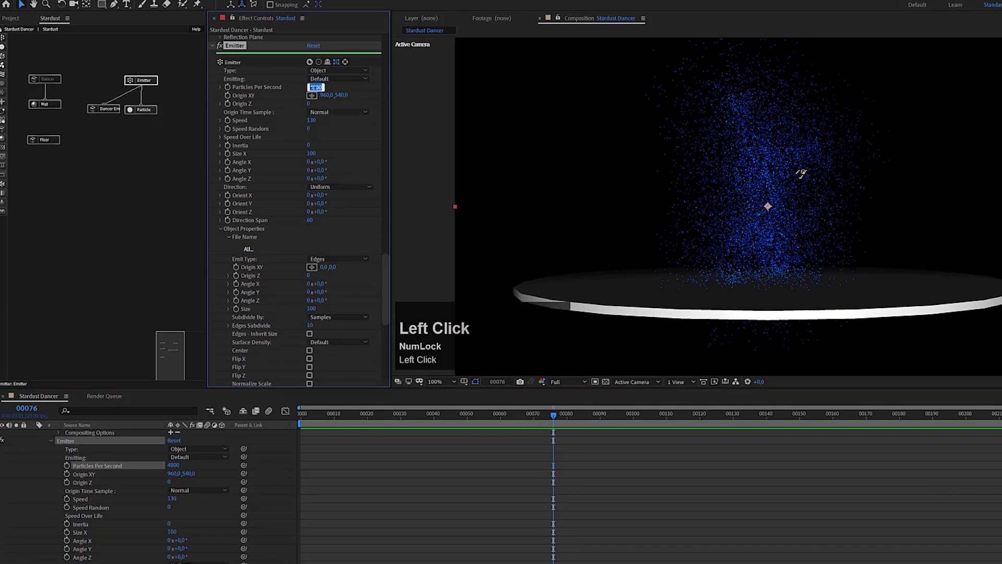
text(200)
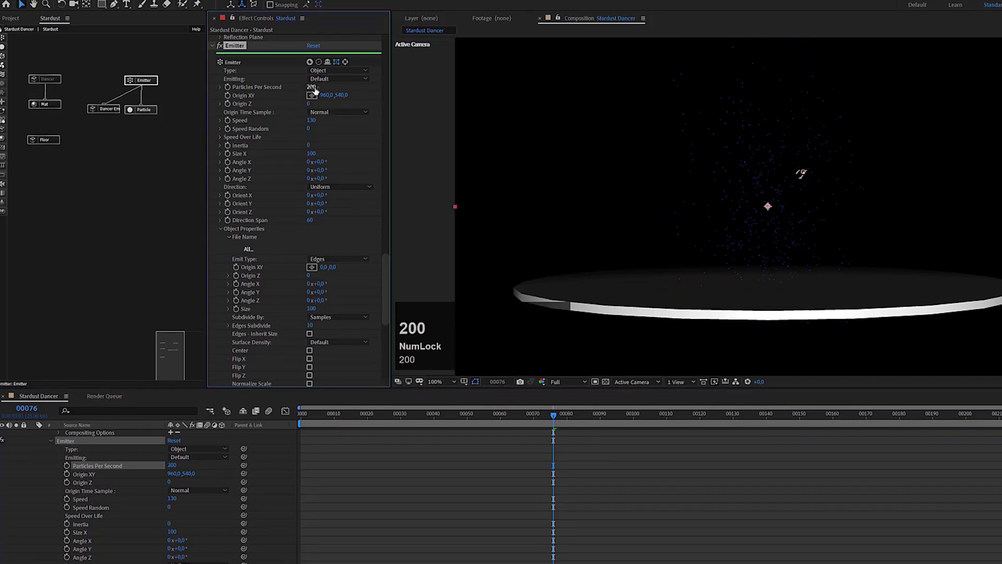
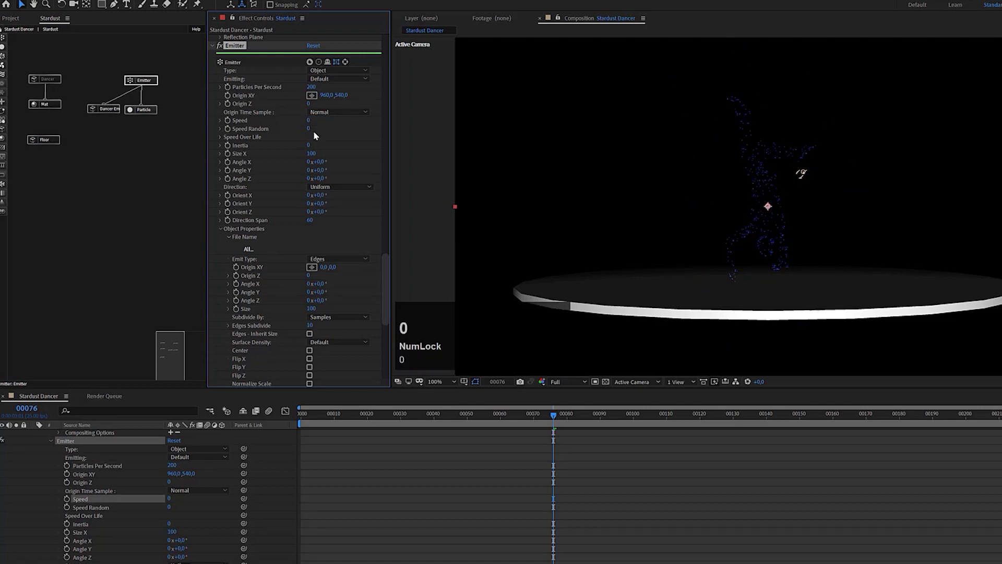
drag(150, 112, 276, 225)
Add a Model node to the particles as a Sphere with 12 by 12 segments
scroll(down, 3)
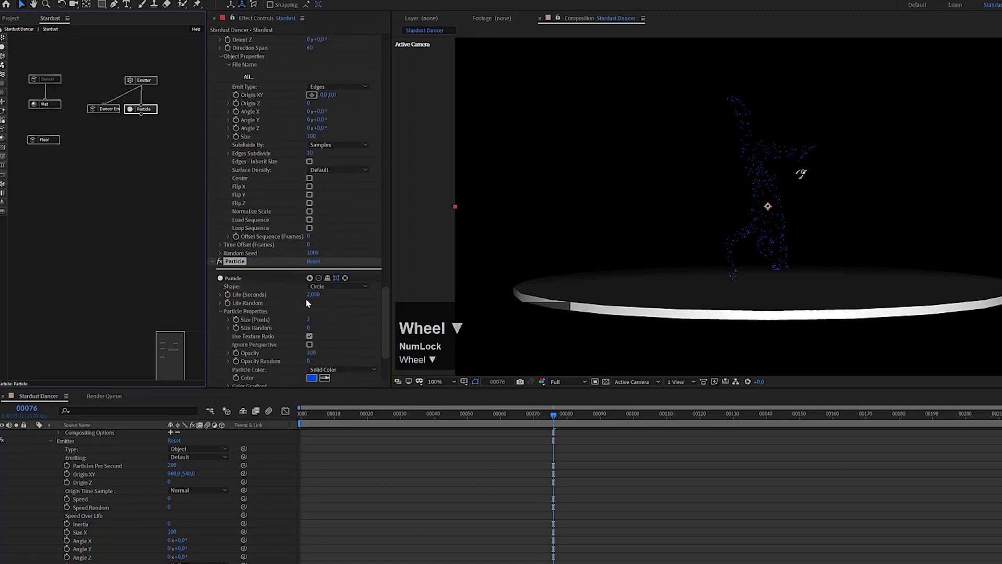
click(341, 291)
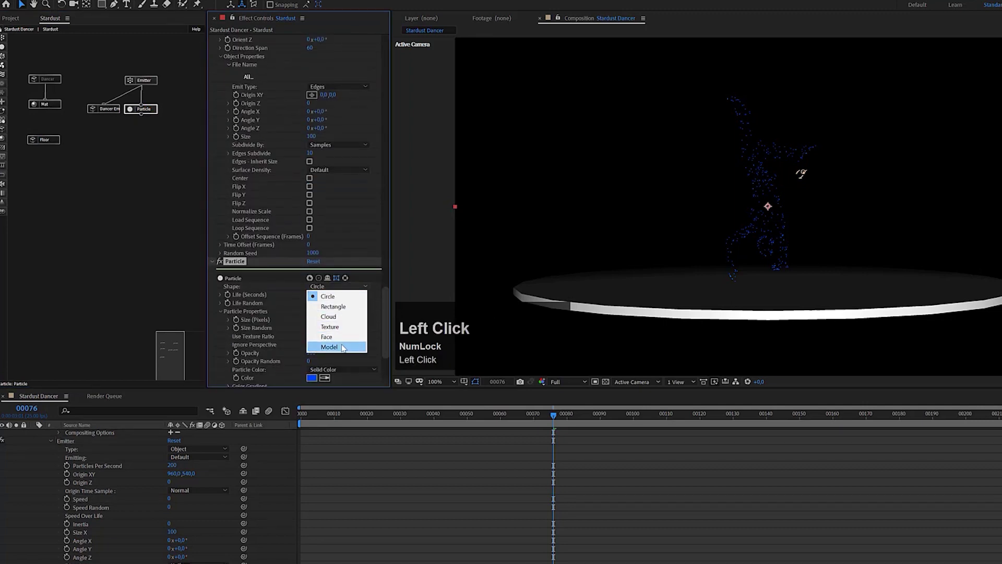
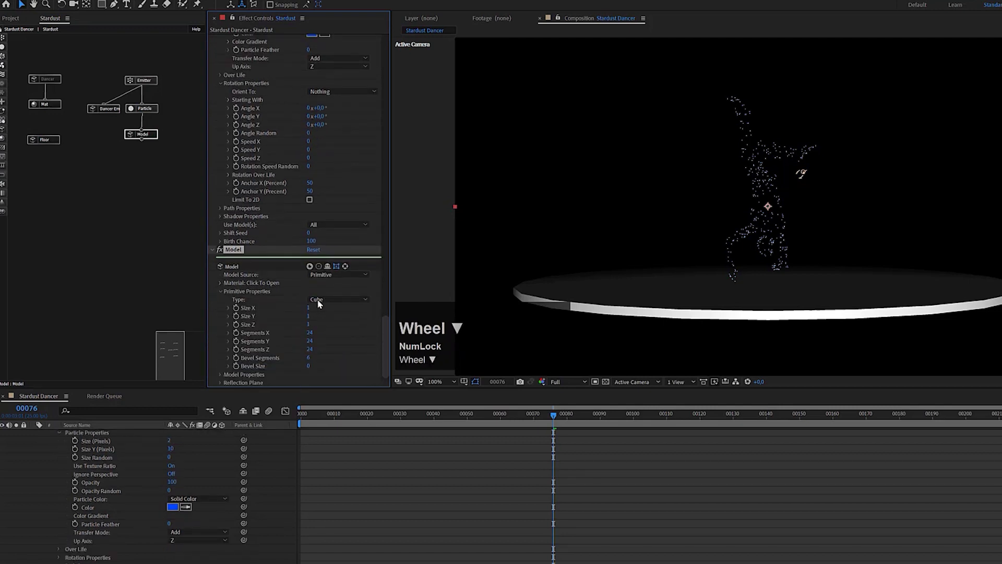
click(320, 305)
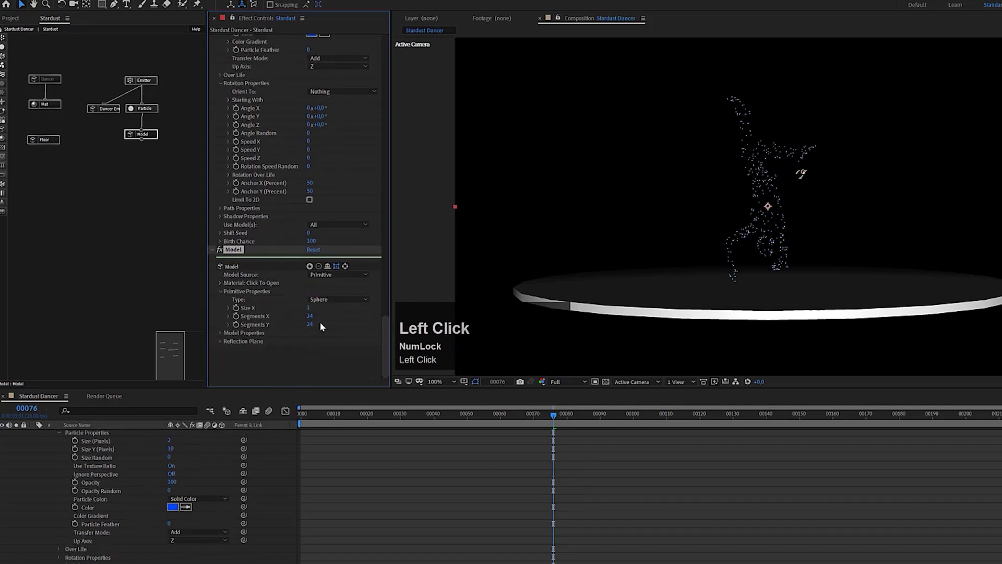
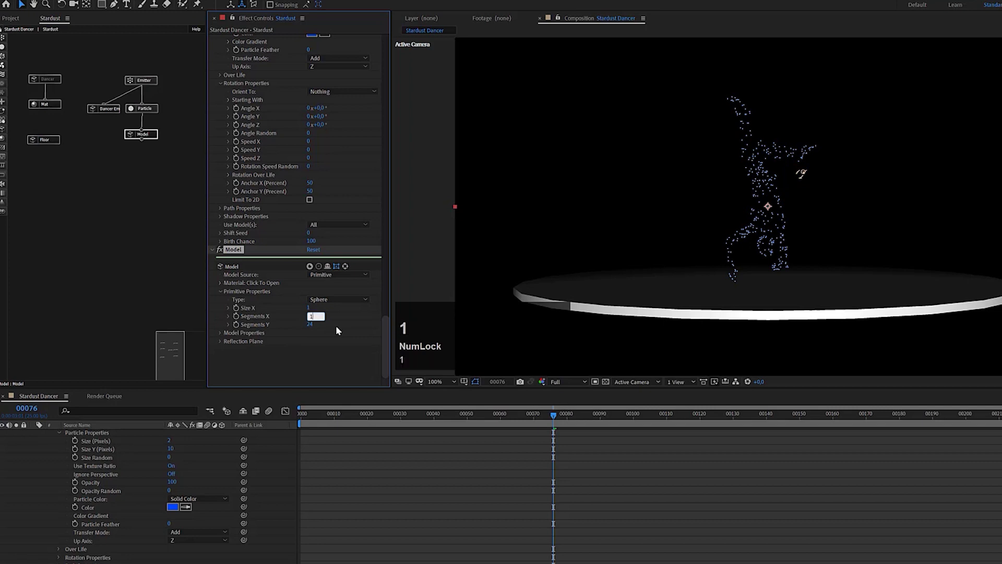
text(12)
key(Tab)
text(12)
click(313, 356)
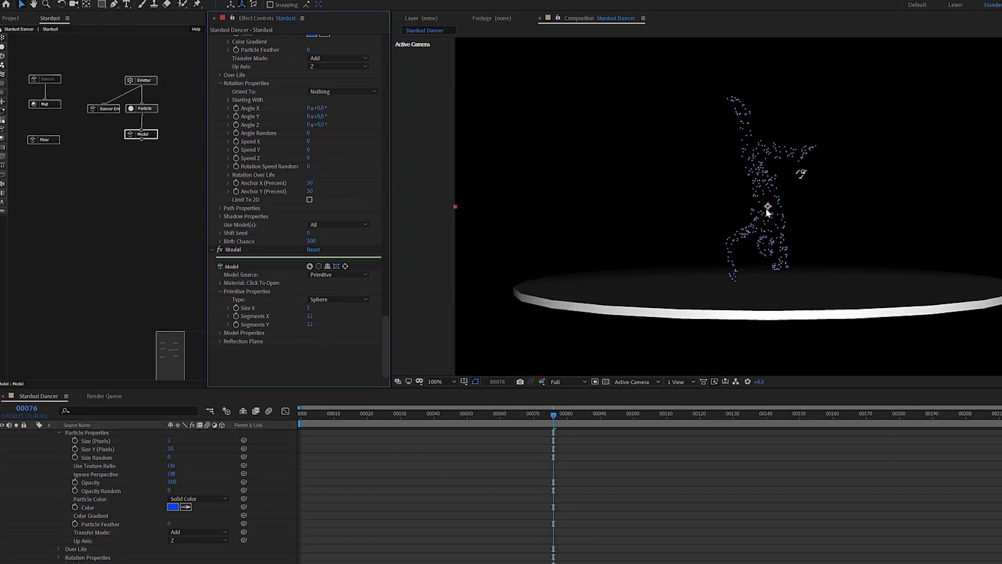
Set the Particle node's size to 15
click(155, 111)
key(1)
text(5)
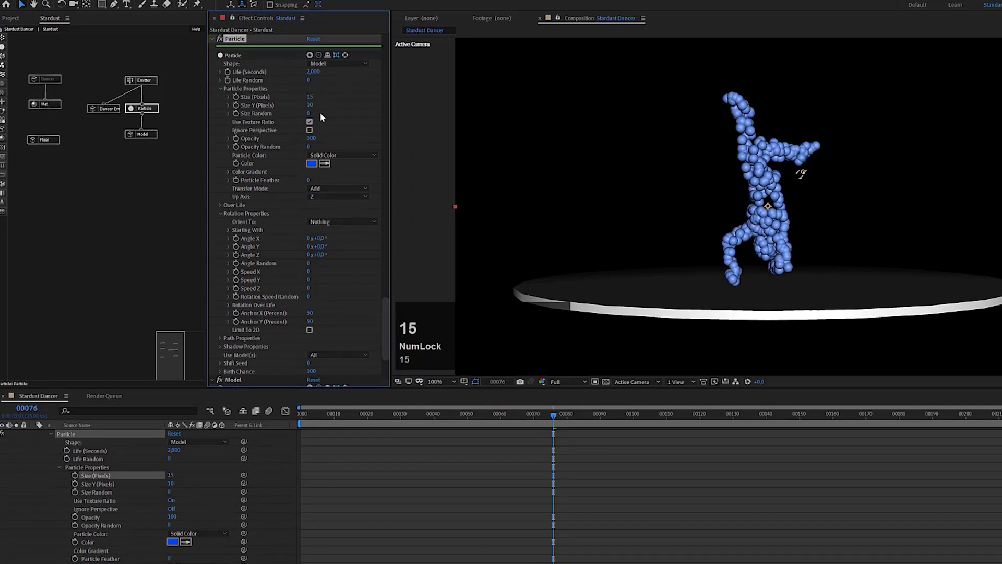
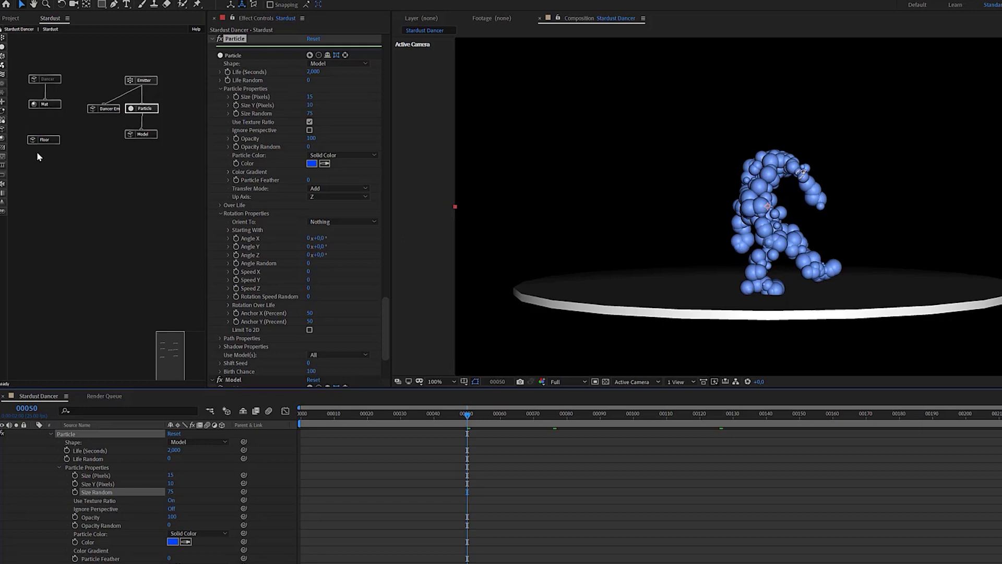
Branch a Physical node off the Particle node and link it to the particles
click(5, 187)
drag(28, 187, 8, 187)
drag(141, 163, 139, 165)
drag(155, 134, 236, 274)
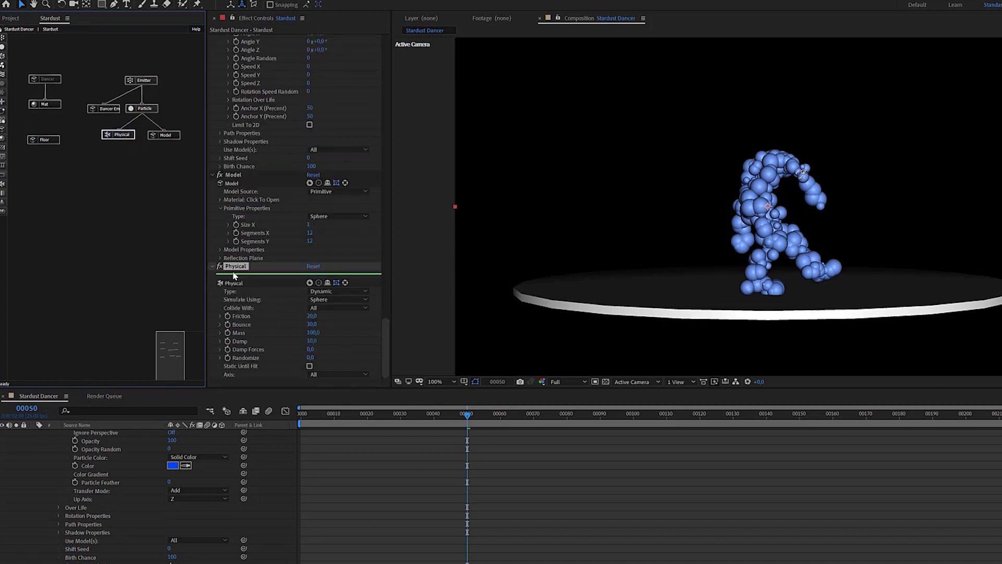
Turn on the Stardust global Physics simulation
drag(389, 327, 223, 113)
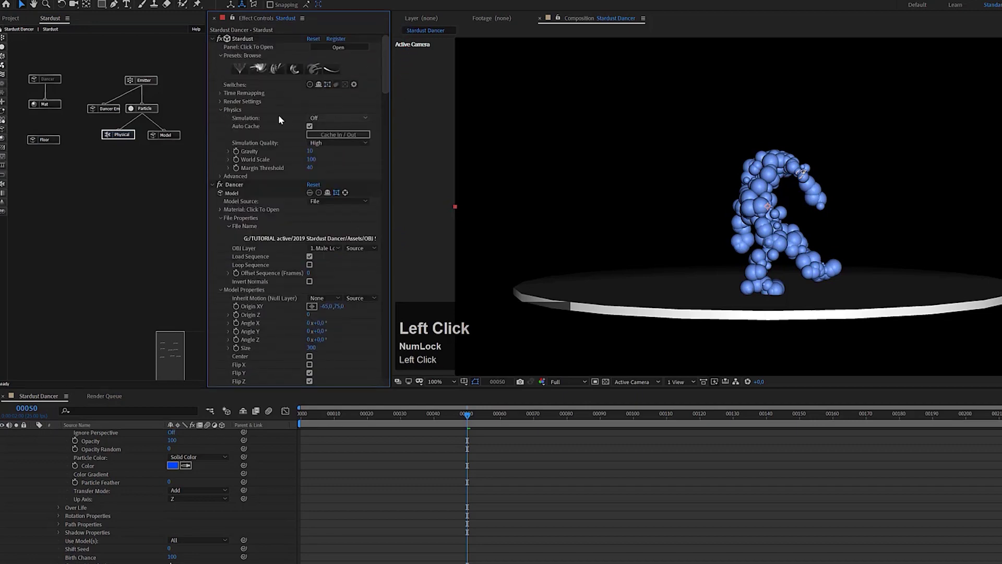
click(345, 122)
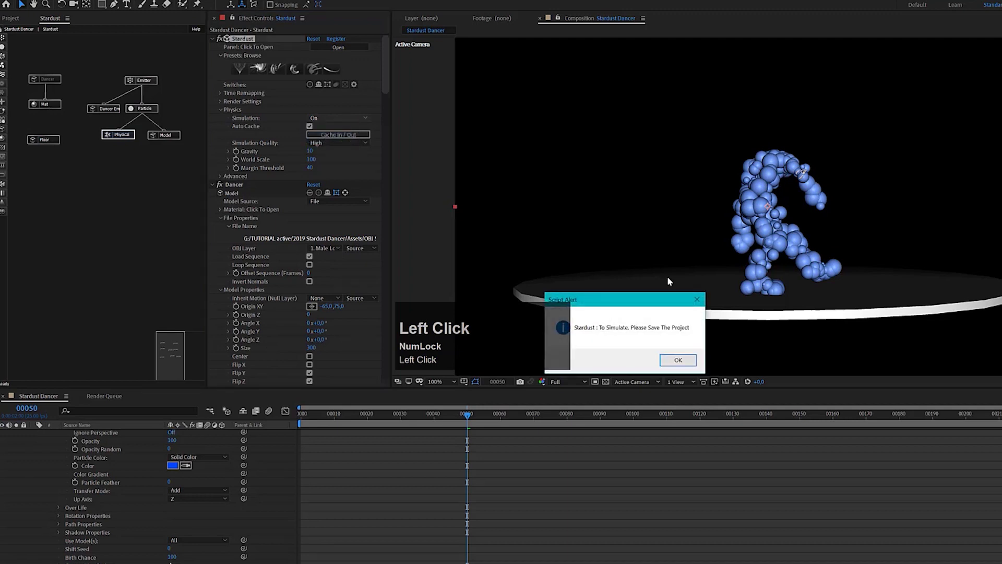
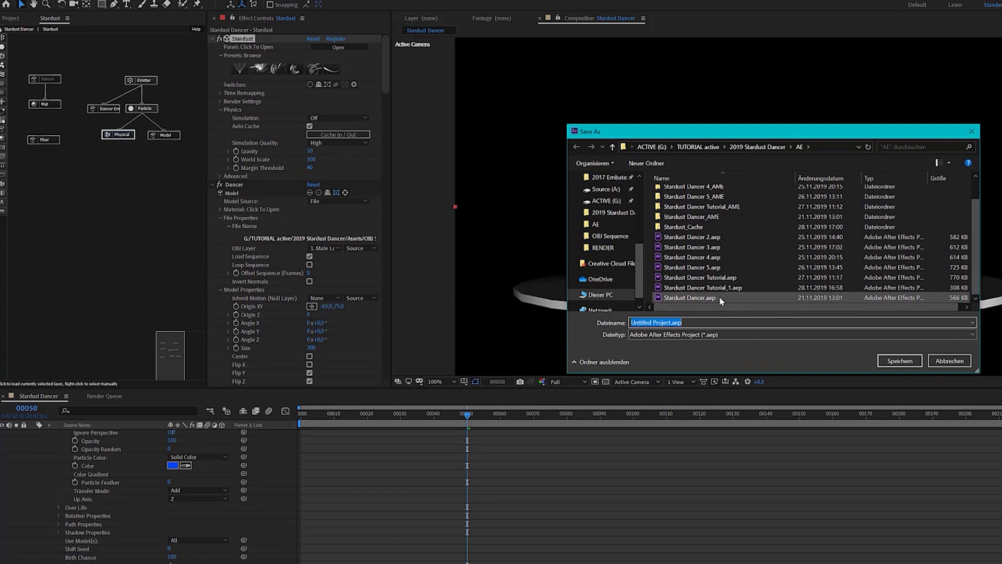
Save the project into the tutorial's AE folder via Speichern
click(726, 291)
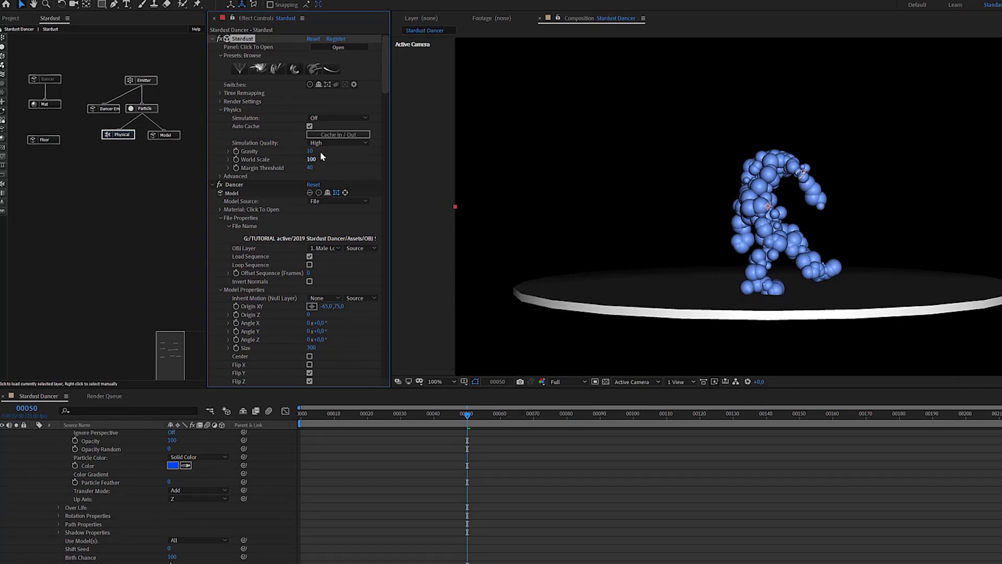
Switch Physics Simulation on so the spheres scatter and fall
click(337, 122)
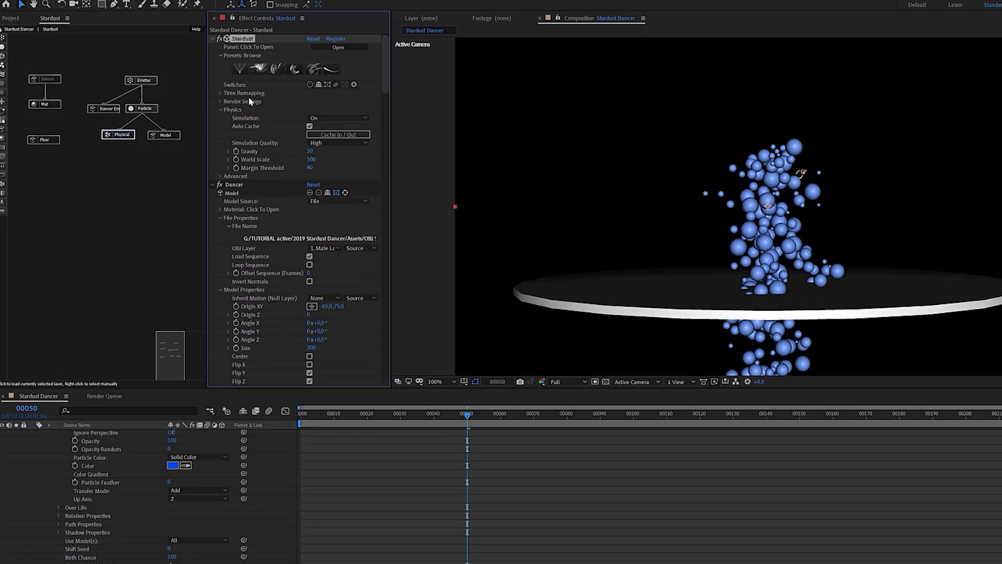
click(223, 104)
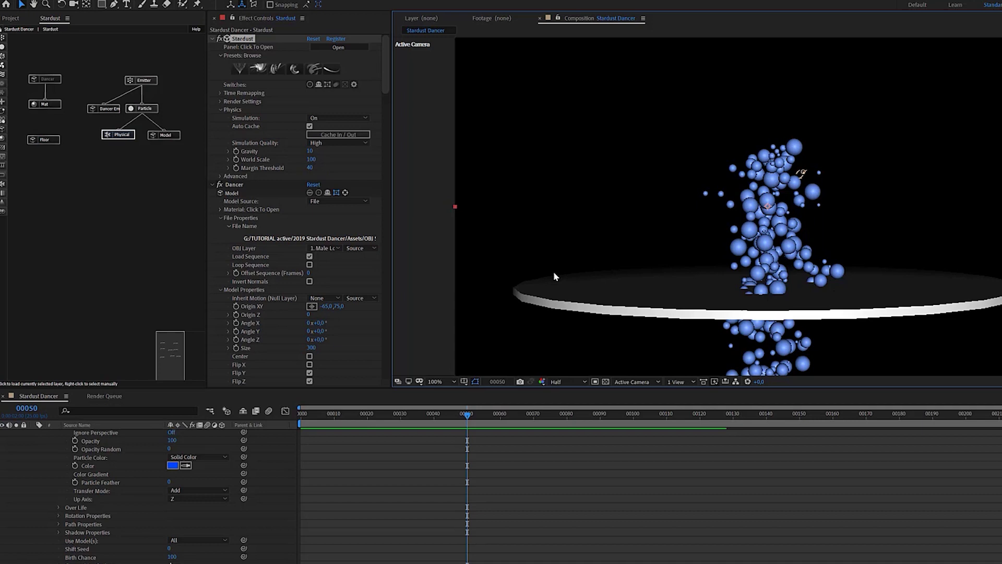
Show the Floor node's settings and start a new Mat material node branch
click(59, 140)
scroll(down, 3)
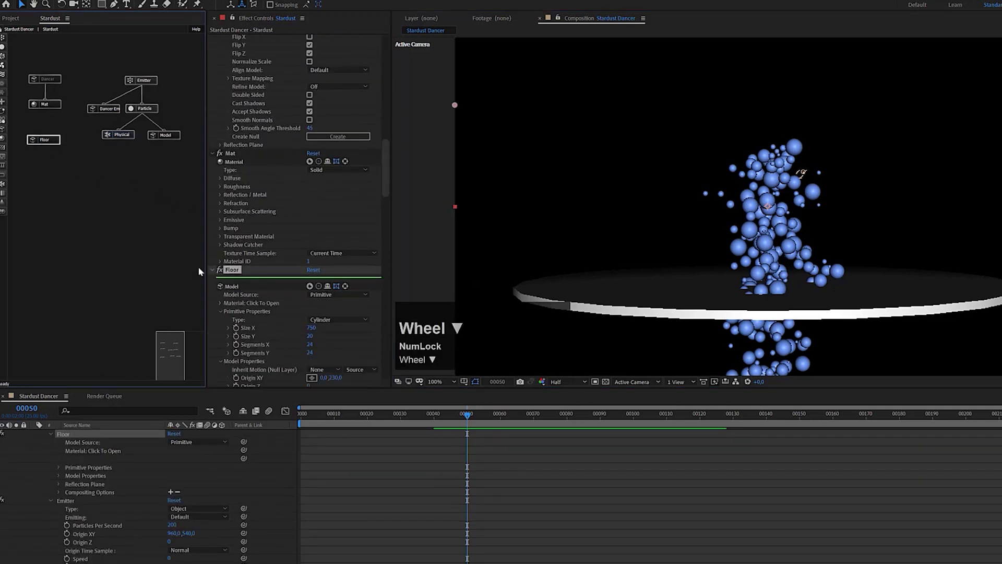
scroll(down, 3)
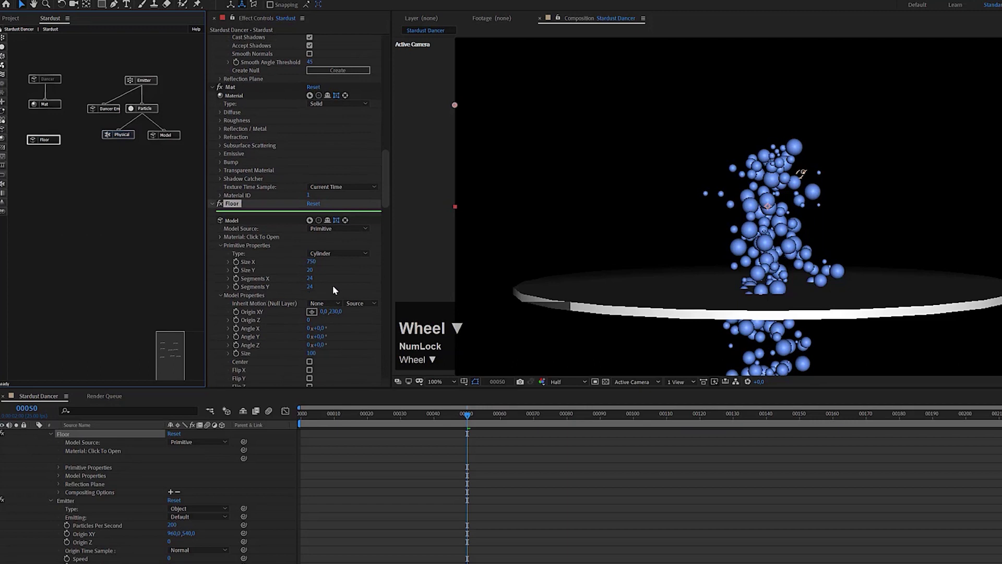
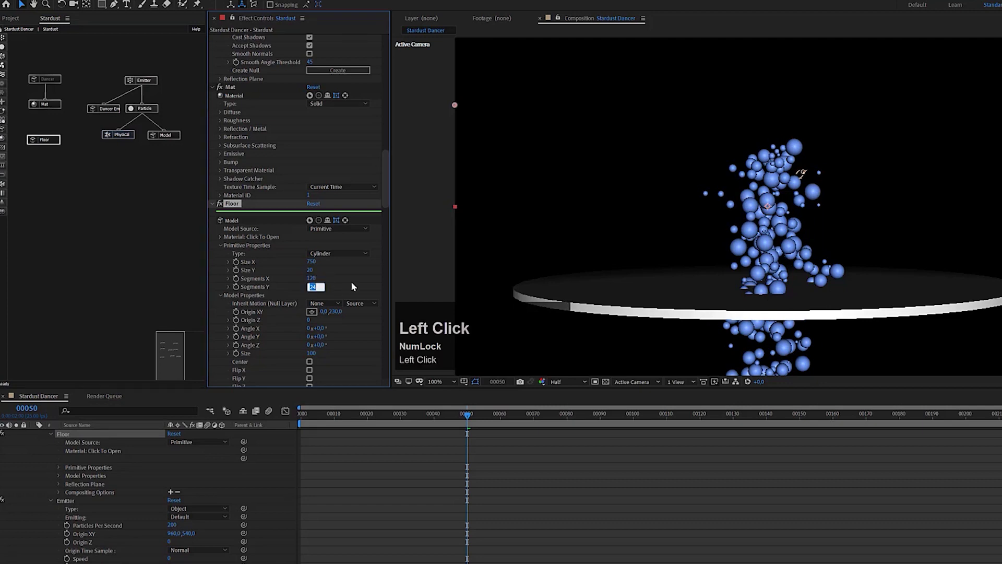
key(3)
click(353, 283)
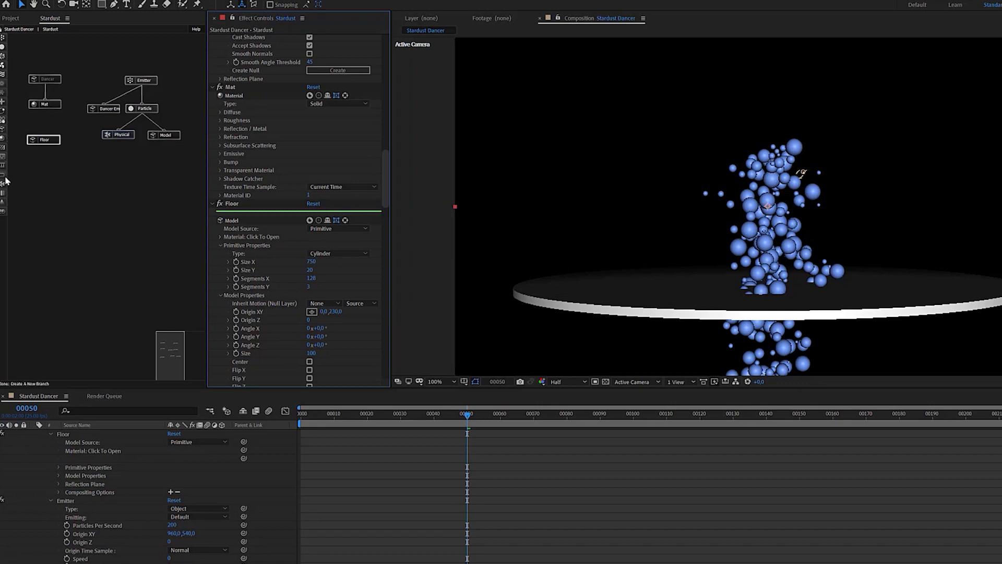
Attach a Physical node under the Floor node and rewind the preview to frame 0
drag(7, 189, 264, 290)
scroll(down, 3)
scroll(down, 3)
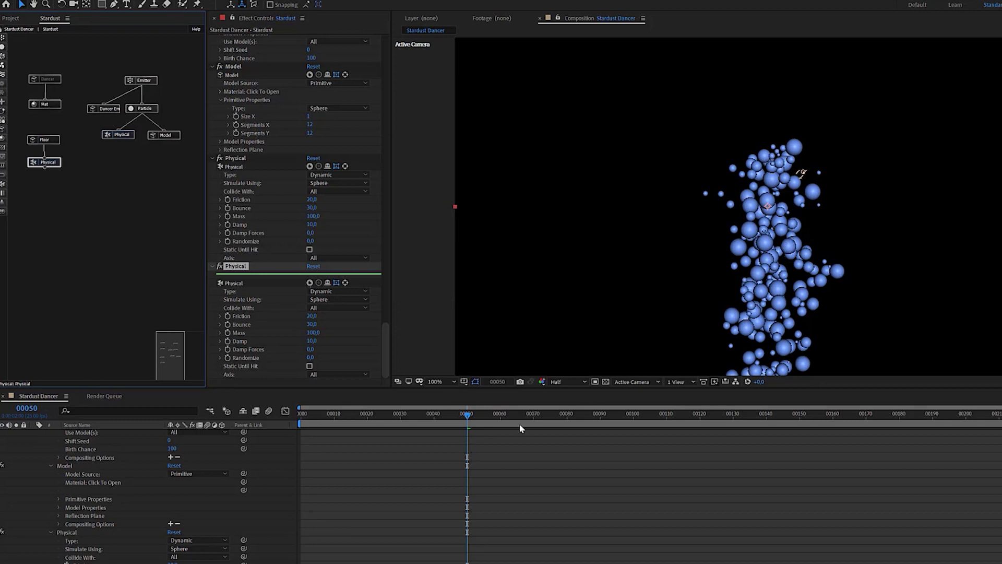
drag(315, 419, 290, 423)
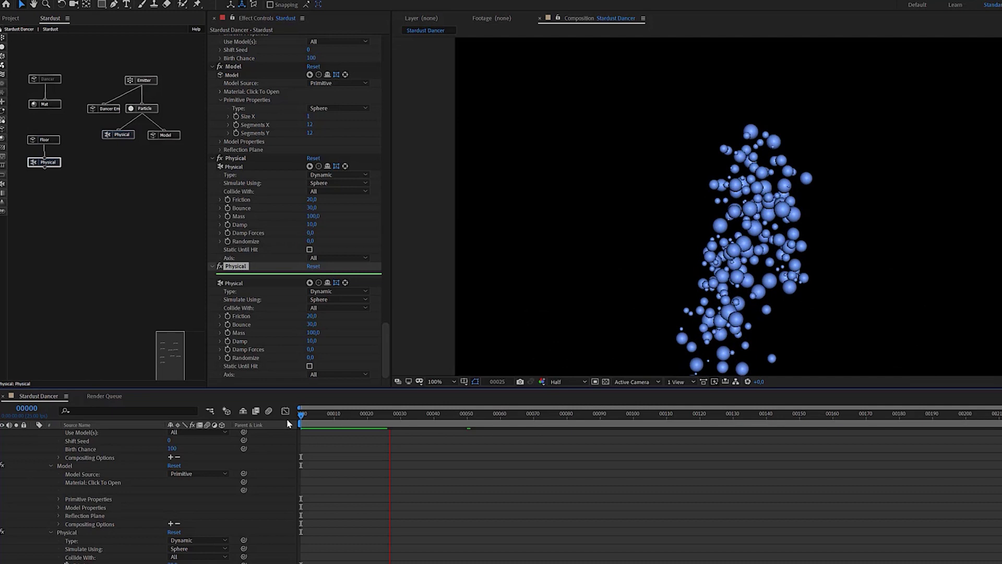
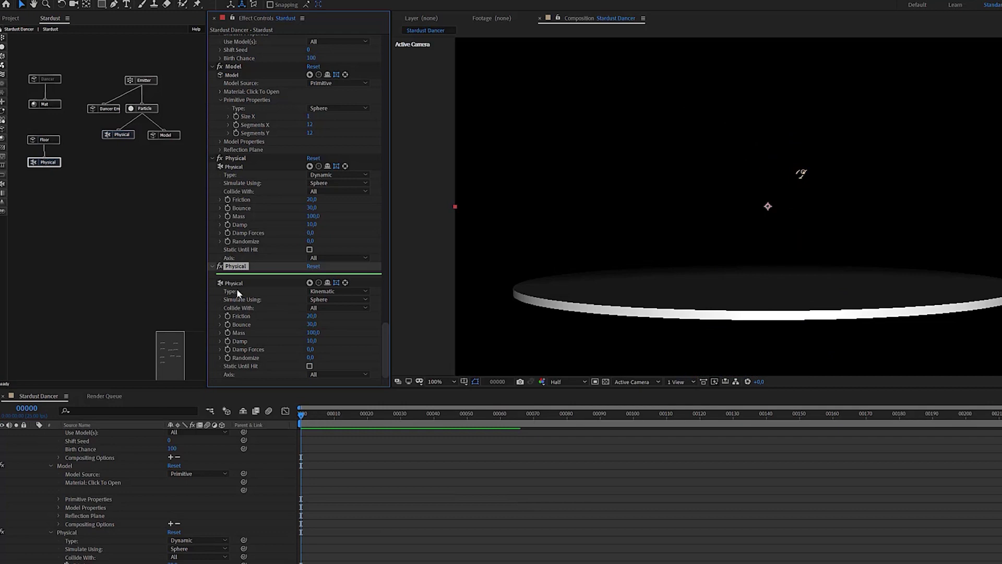
Enable the Dancer node so the grey dancer model appears in the scene
click(327, 306)
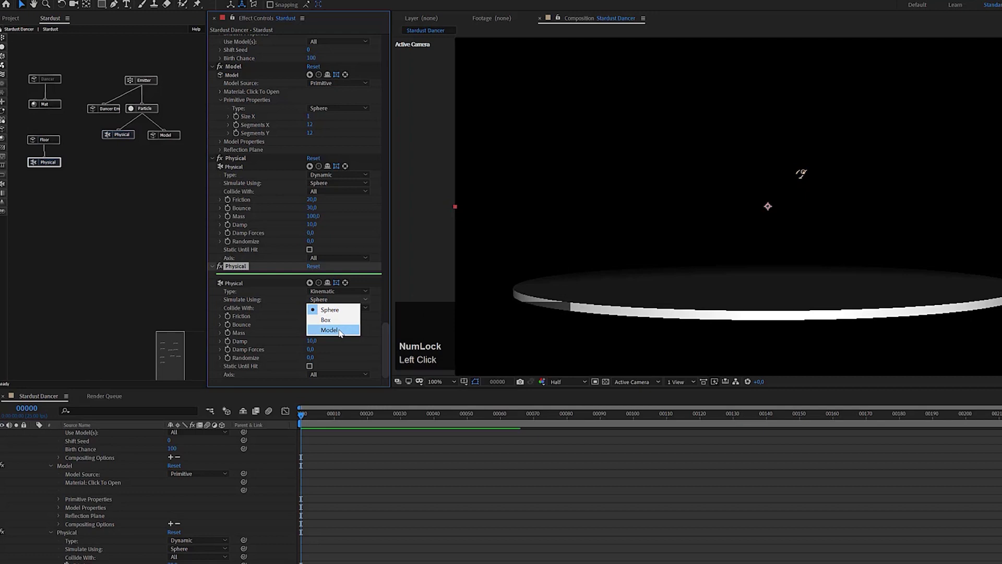
click(343, 332)
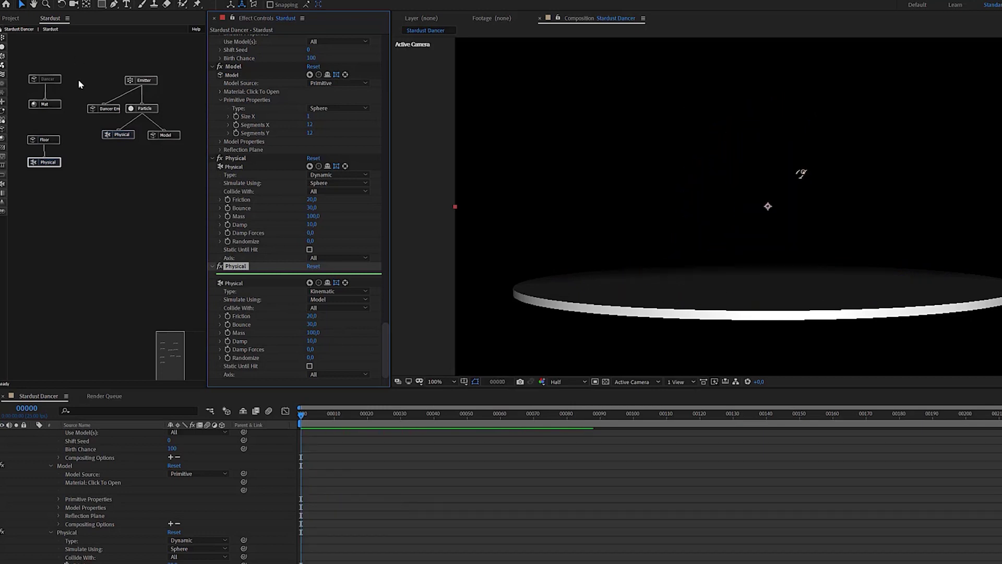
Turn on the Dancer model and rearrange the Dancer and Mat nodes in the graph
click(58, 82)
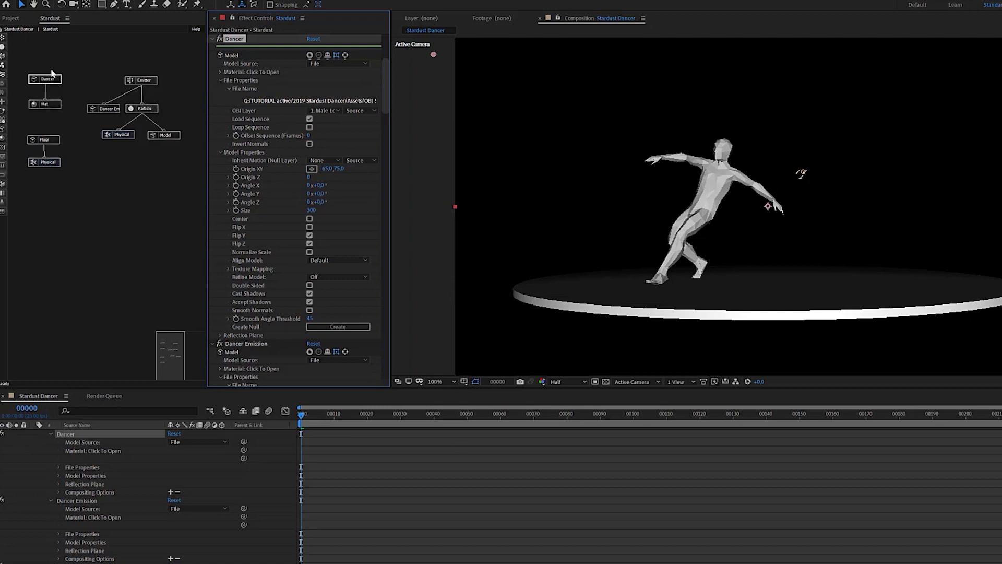
drag(57, 83, 56, 166)
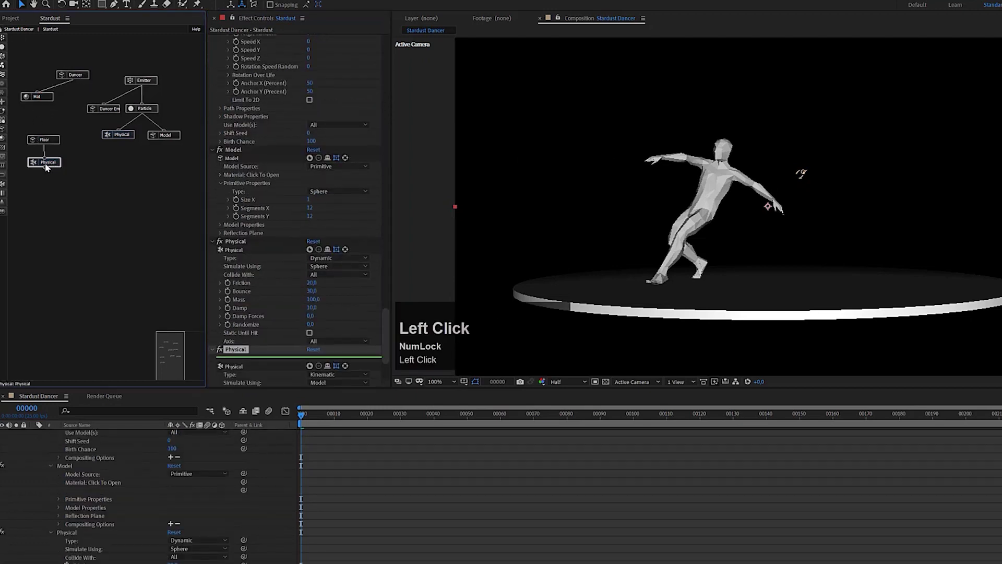
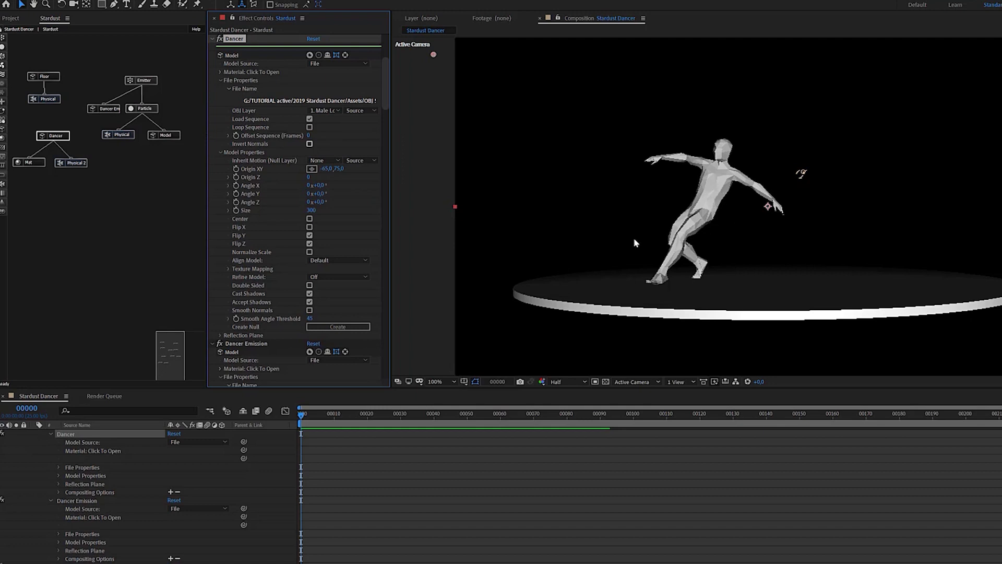
Give the Particle node a grow-then-hold Size Over Life curve and scrub forward to see emission
click(150, 112)
scroll(down, 3)
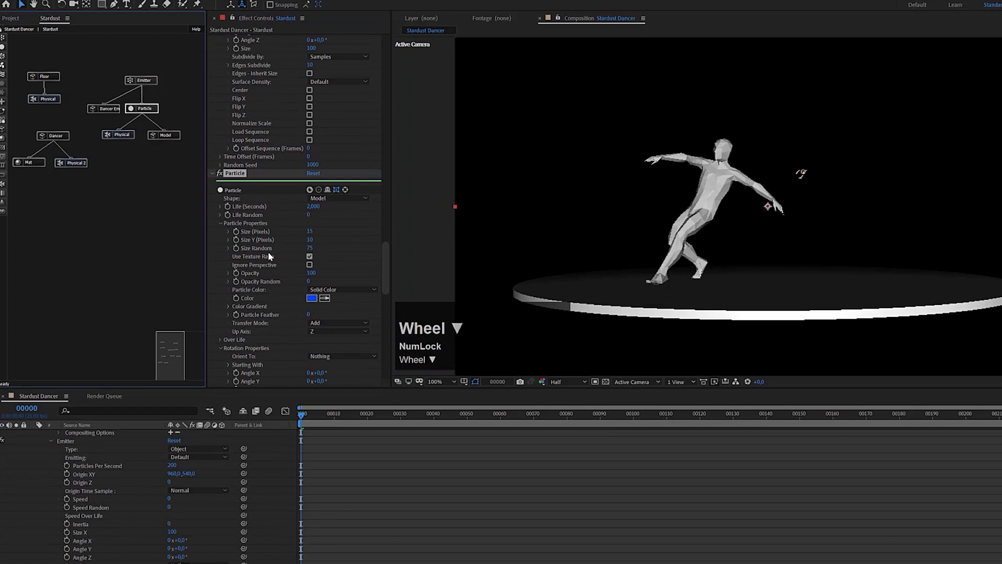
click(223, 211)
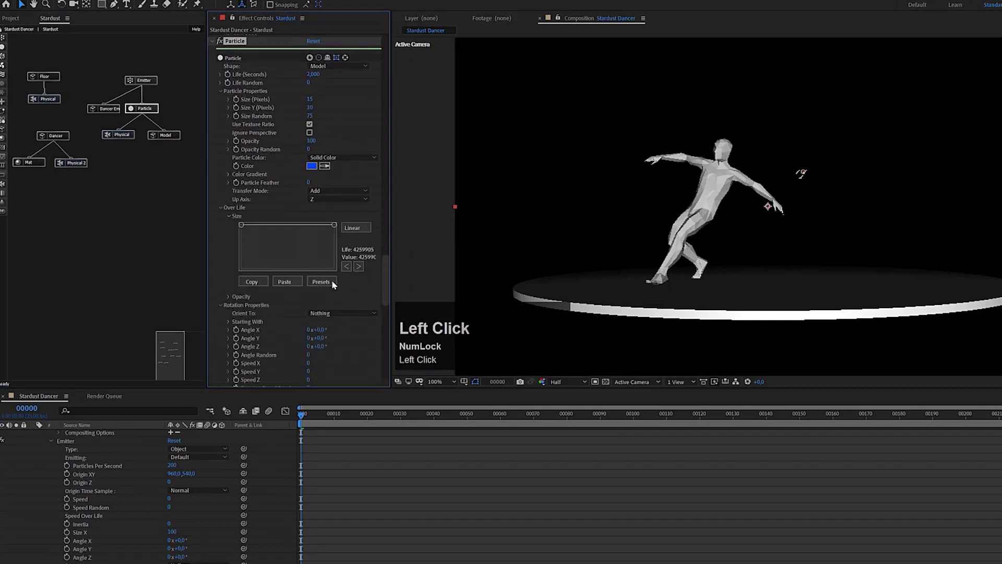
click(323, 287)
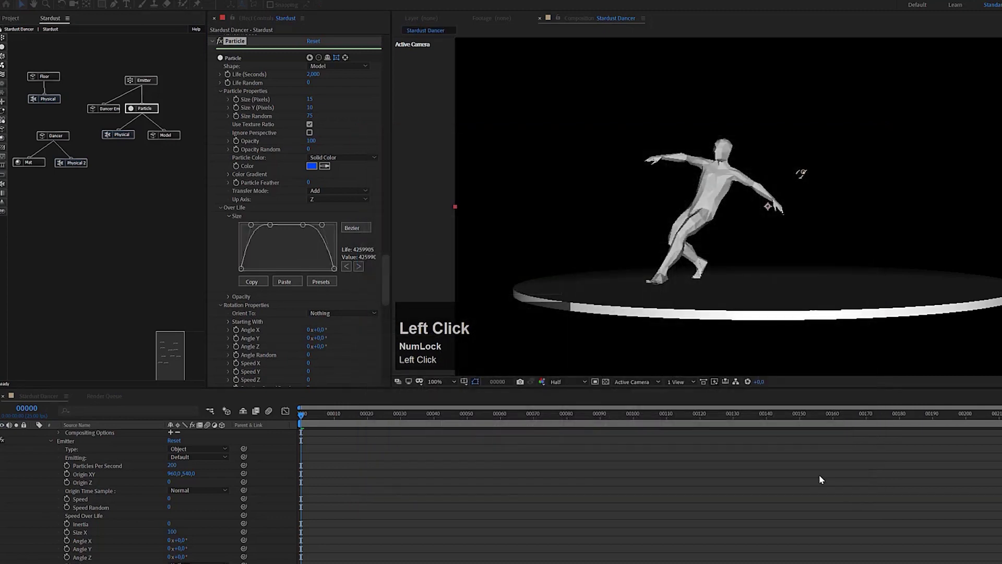
drag(320, 420, 352, 421)
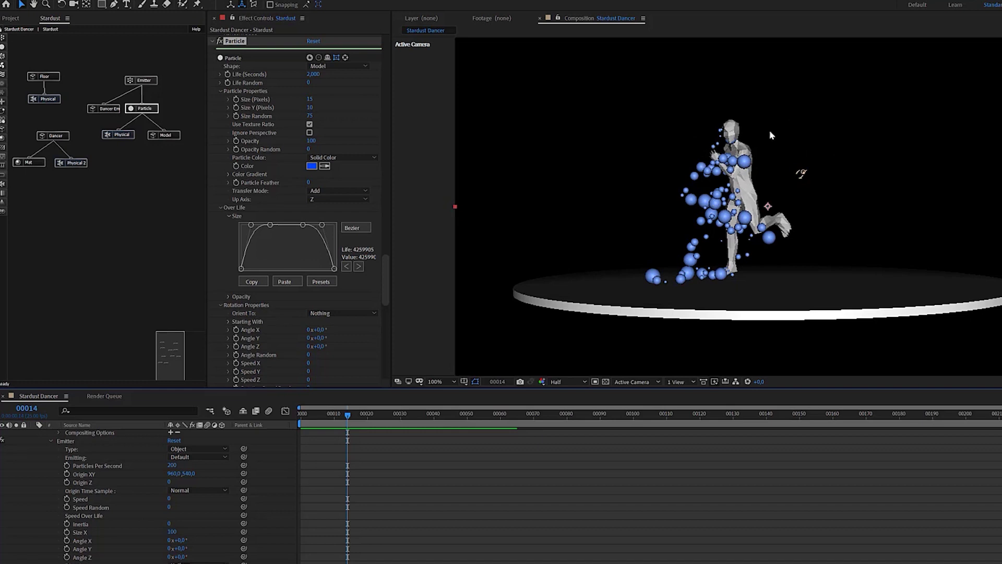
Lower the Emitter node's Speed to 75 so fewer spheres spray outward
click(148, 83)
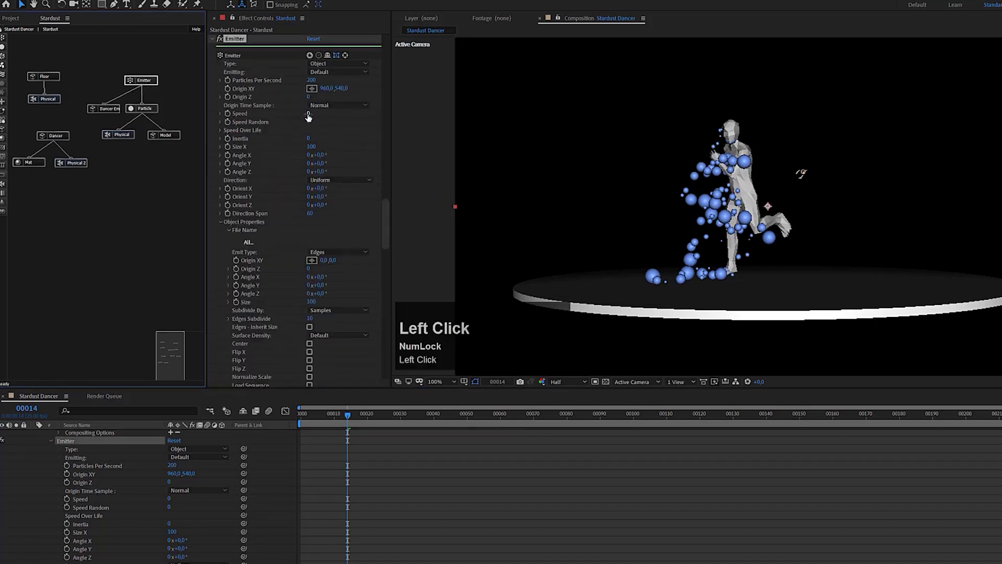
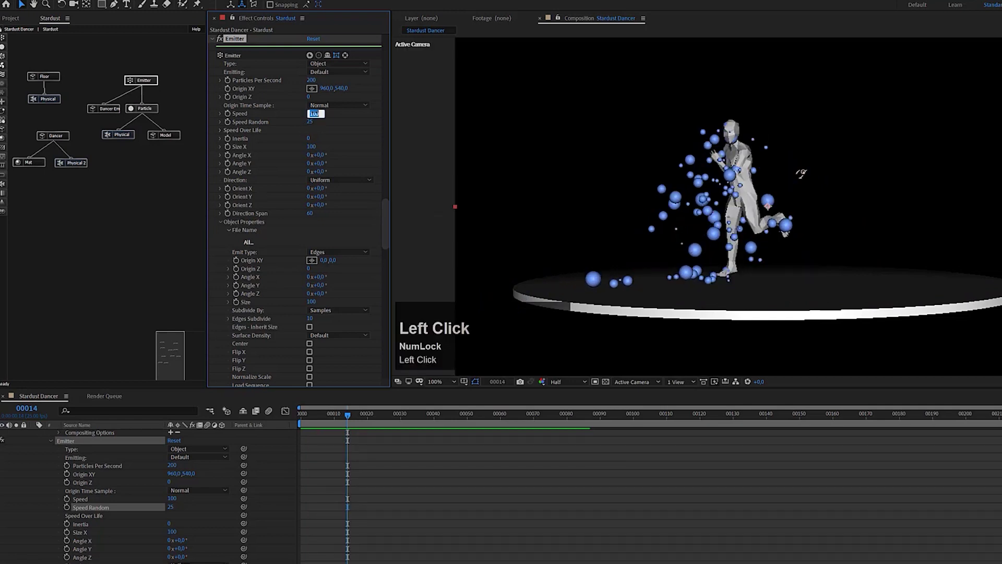
text(75)
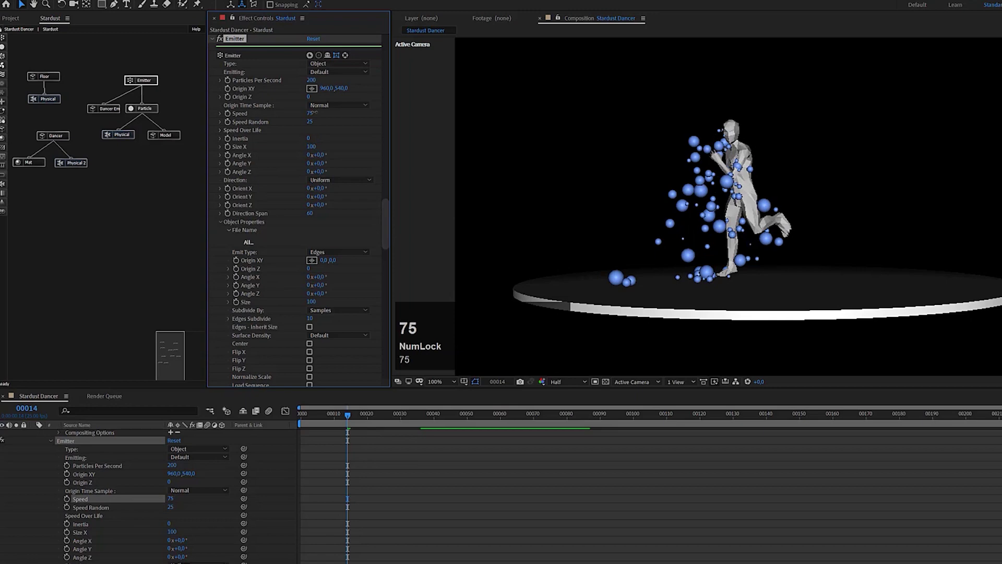
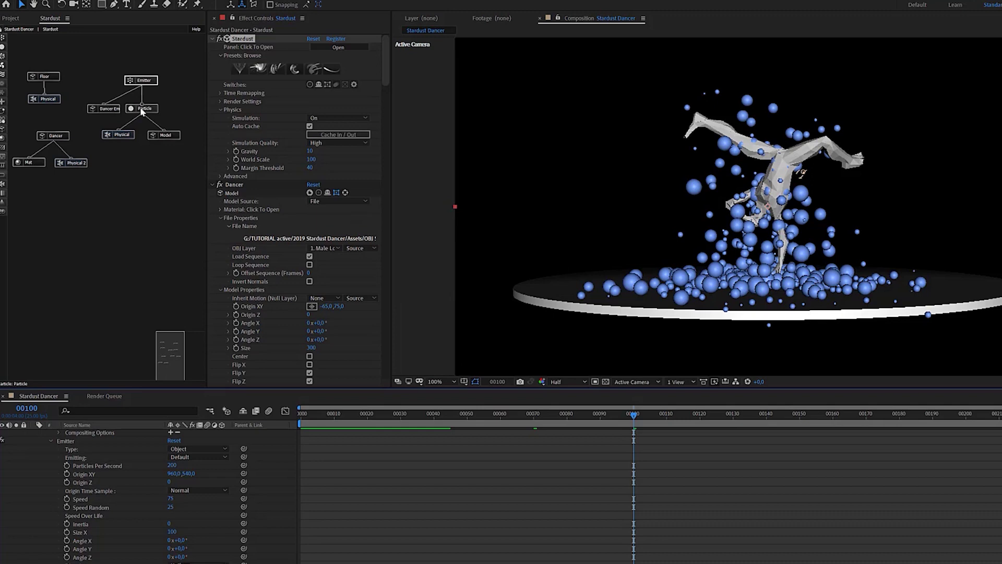
Review the Particle node's rotation settings and scrub later in the shot to preview motion
click(144, 112)
scroll(down, 3)
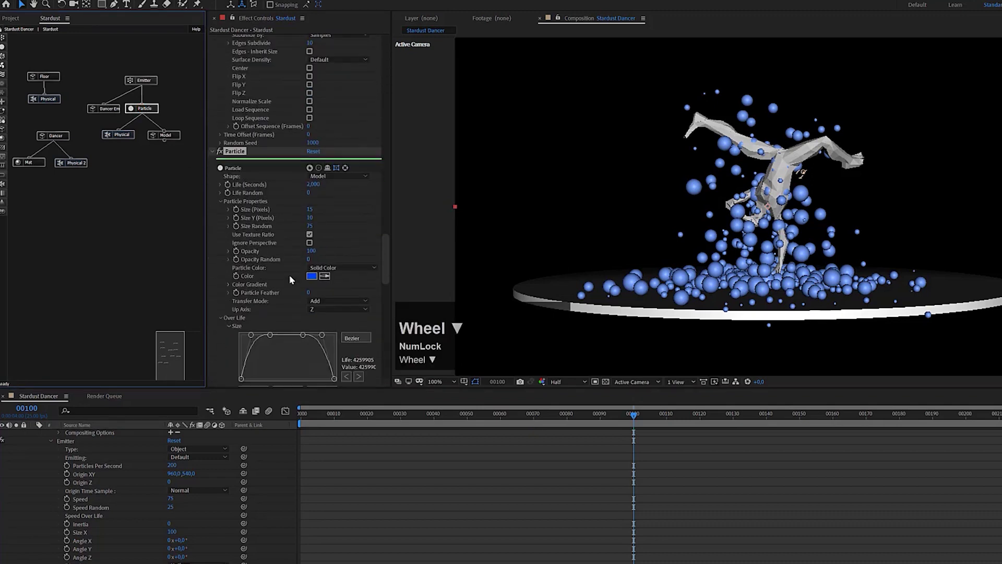
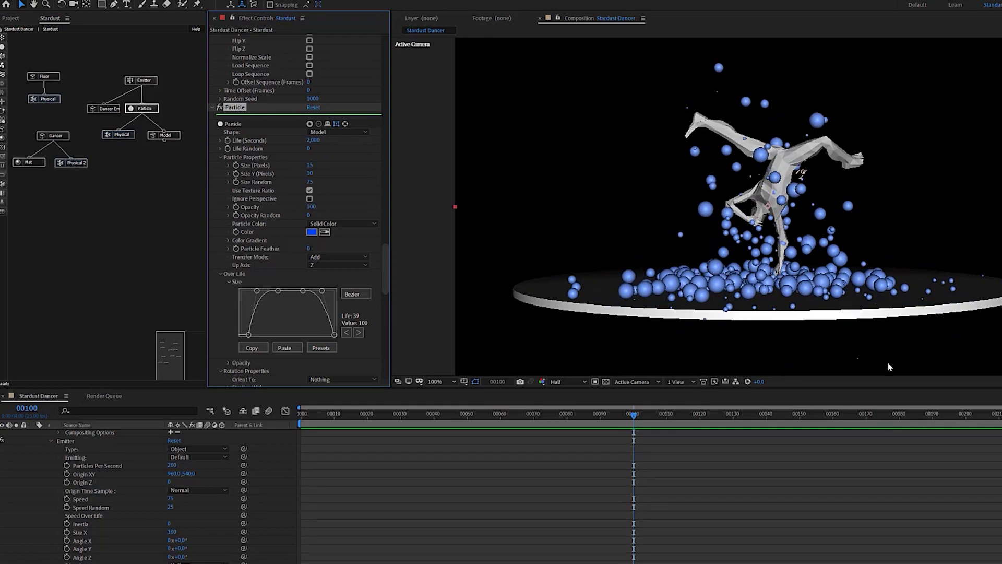
drag(799, 419, 189, 325)
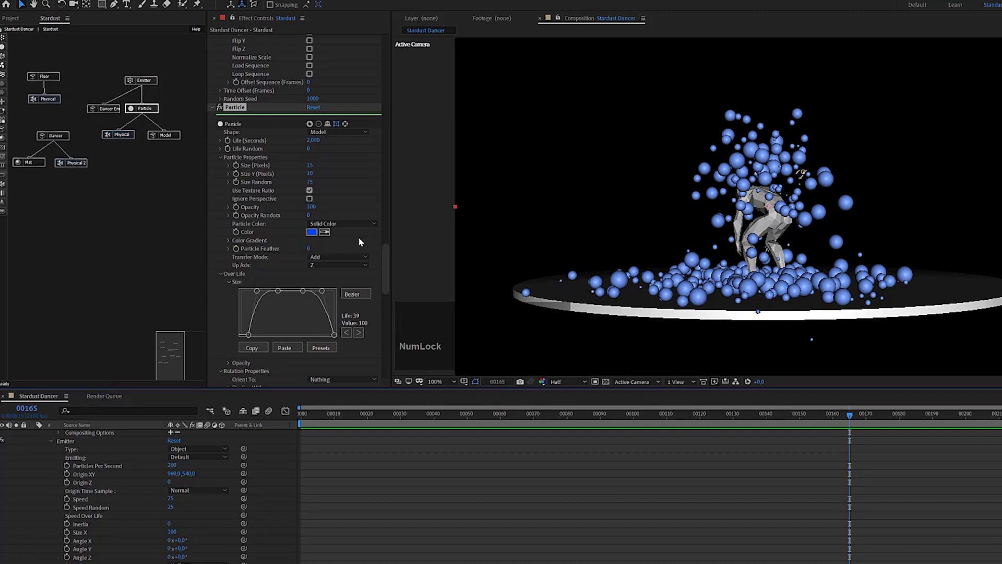
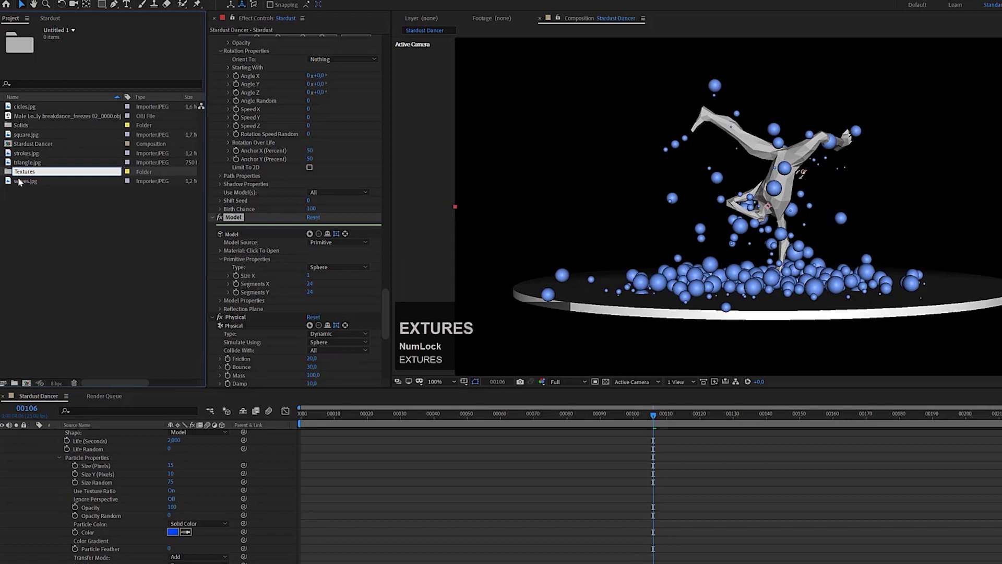
Move the texture JPGs into the Textures folder and return to the Stardust node graph
click(57, 207)
drag(35, 185, 6, 138)
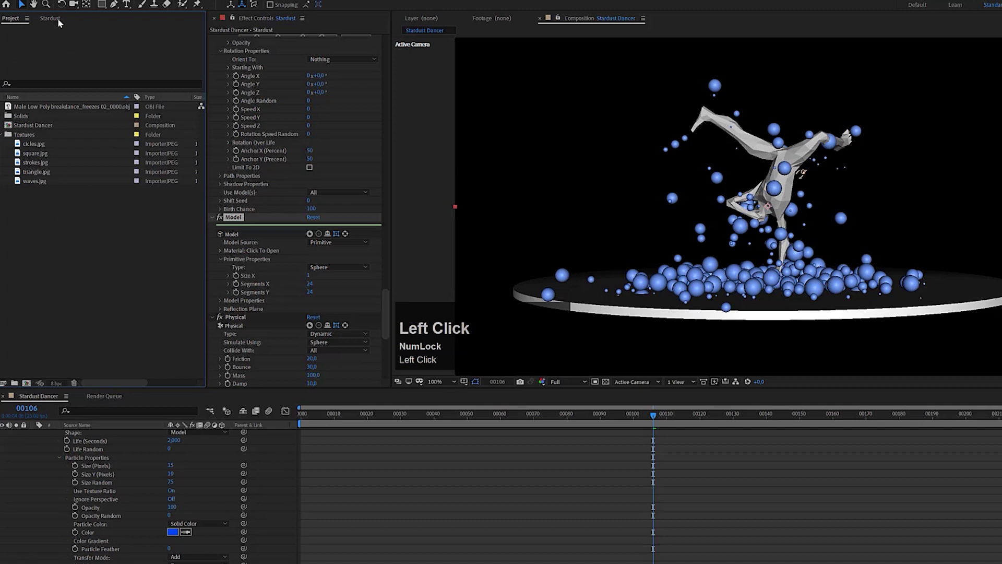
click(62, 22)
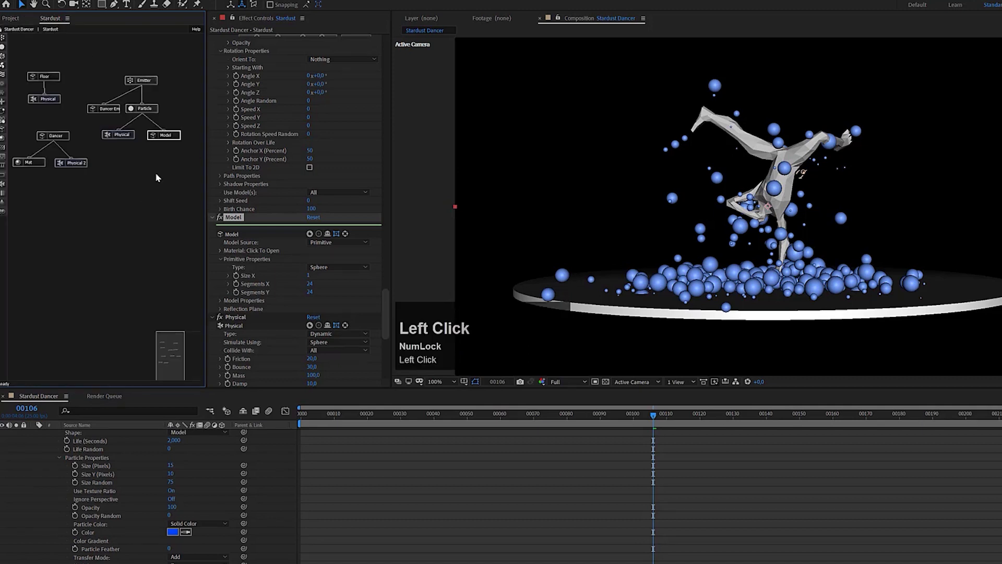
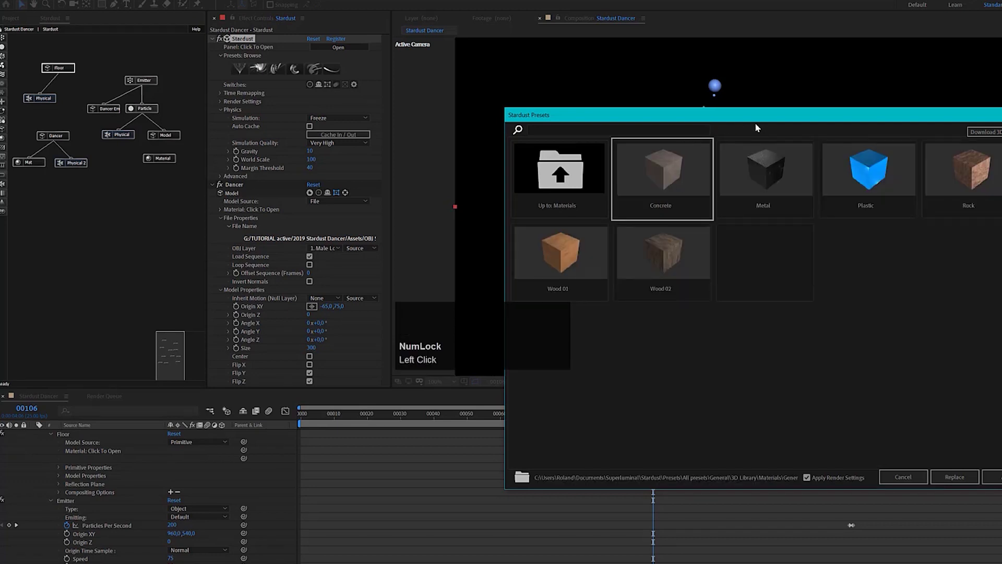
Apply the Concrete material preset, delete its stray cube, and link Concrete to the Floor node
drag(754, 120, 695, 246)
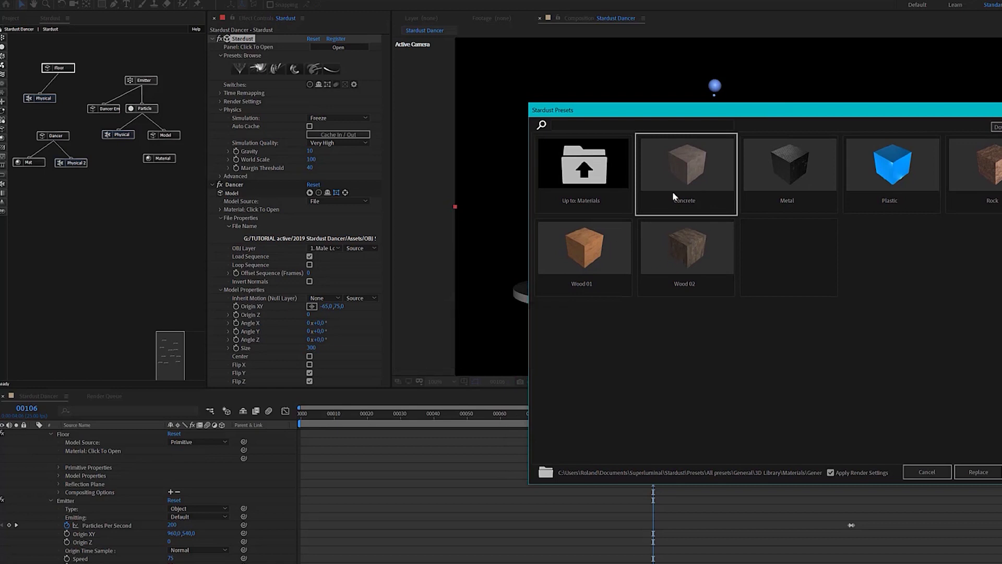
click(691, 173)
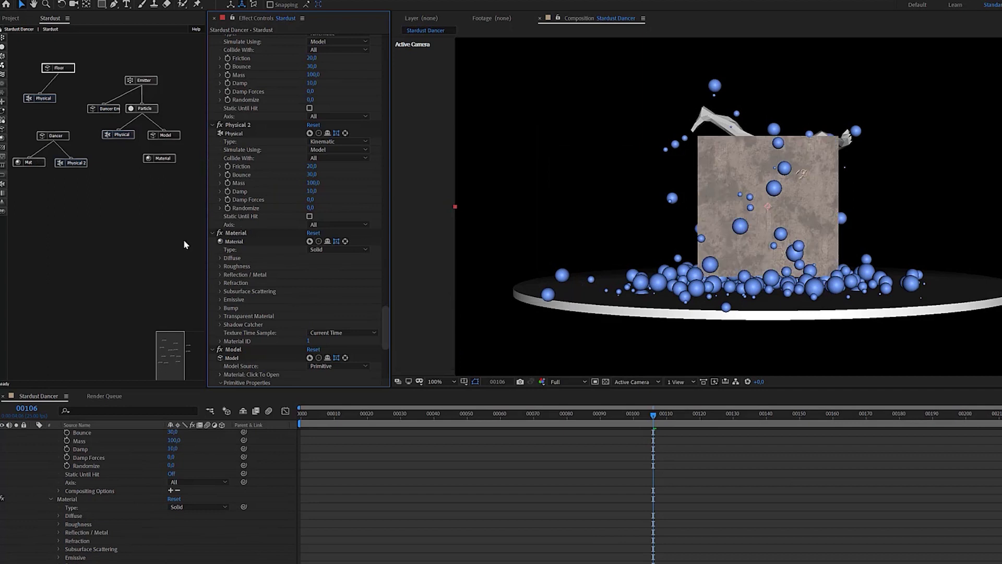
drag(172, 359, 184, 100)
key(Delete)
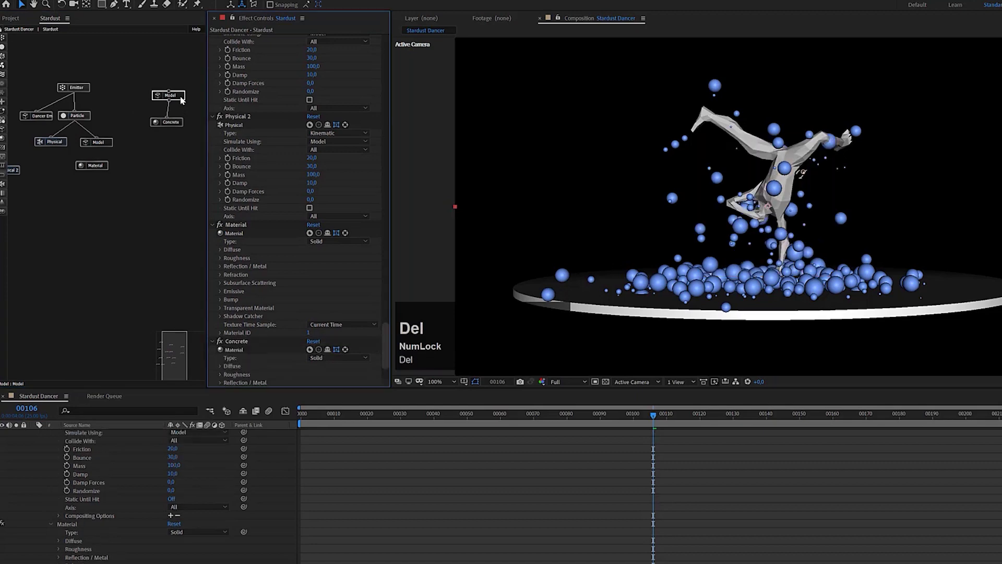
drag(176, 123, 873, 286)
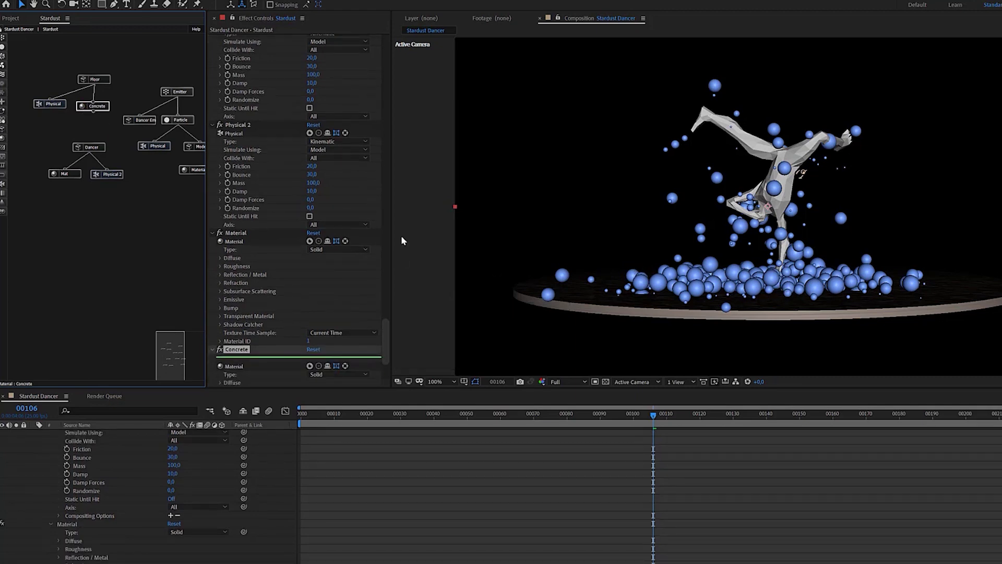
Expand the particle Material's Diffuse settings to set the particle colour to white
drag(100, 109, 160, 174)
scroll(down, 3)
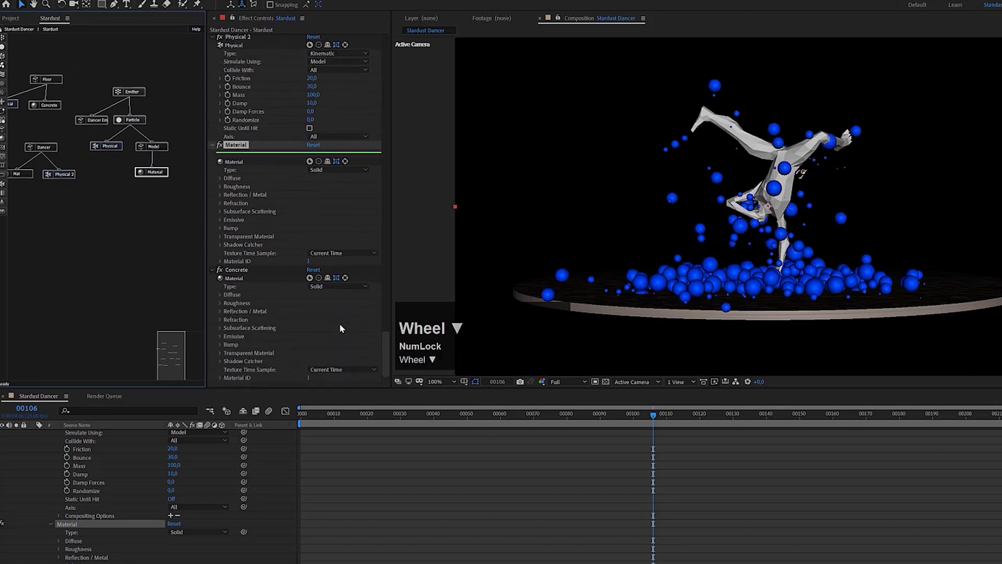
click(223, 182)
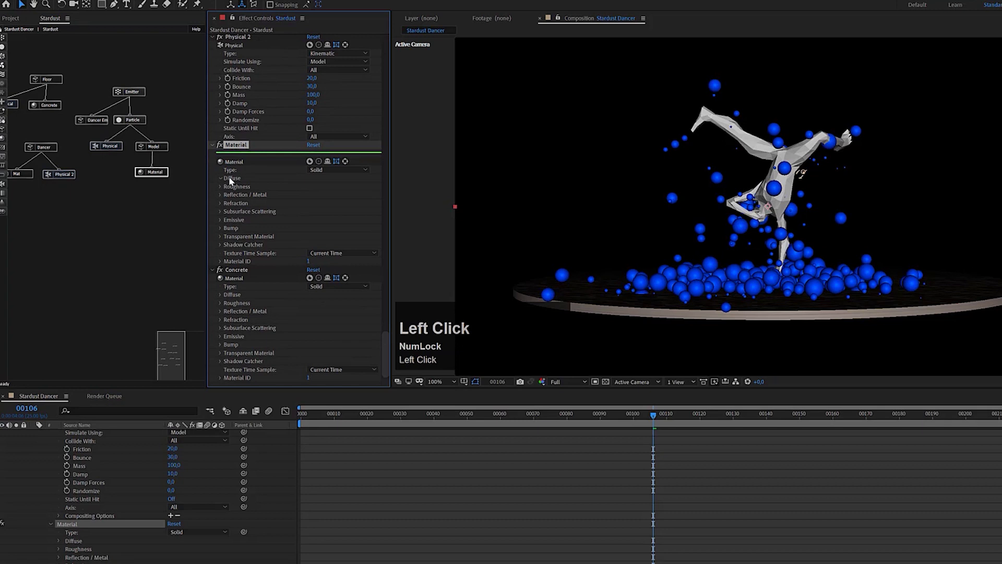
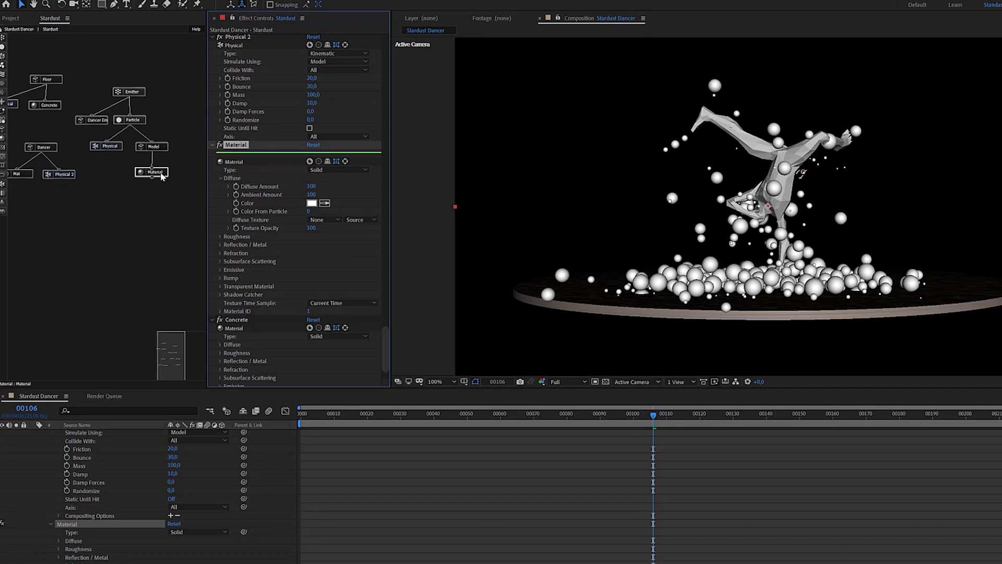
Make a new composition from square.jpg in the Textures folder
click(19, 26)
click(69, 232)
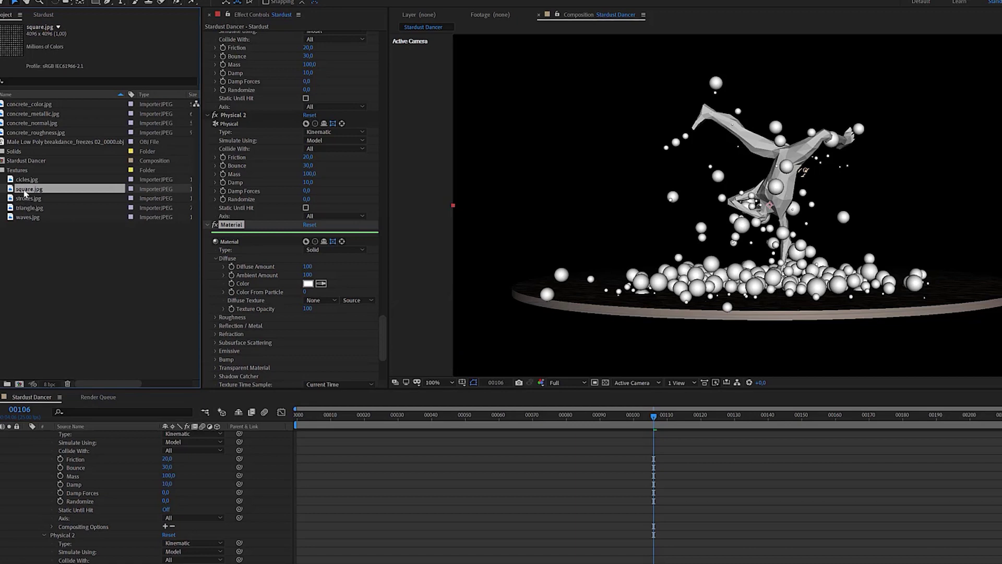
drag(27, 192, 728, 299)
Halve the square composition's height to 2048 by dividing the value by 2
scroll(down, 3)
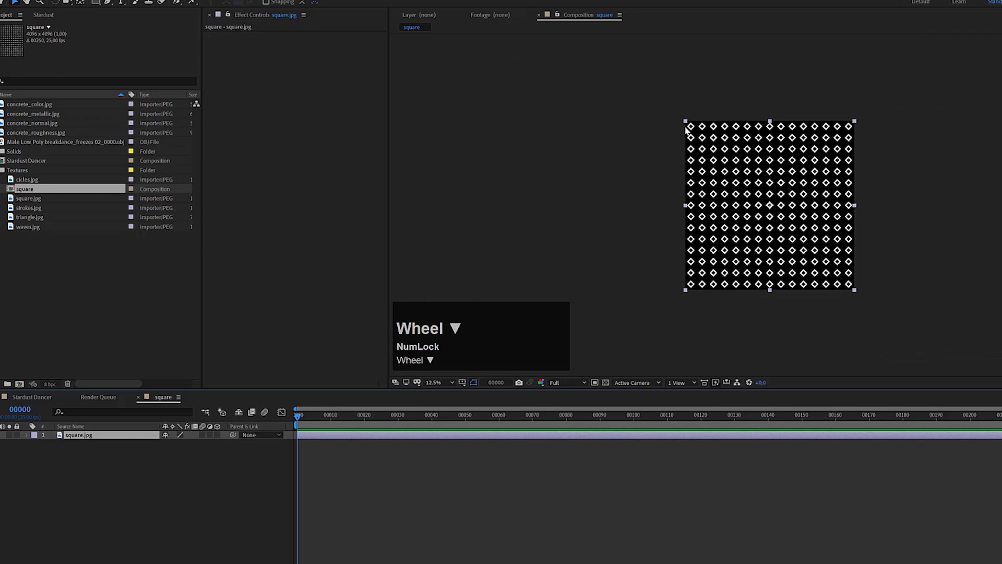
scroll(up, 3)
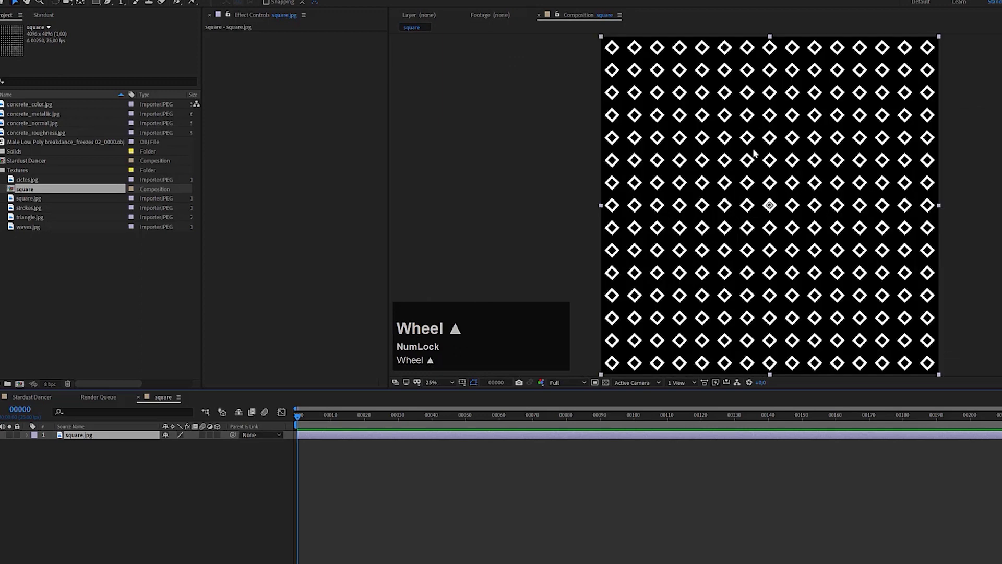
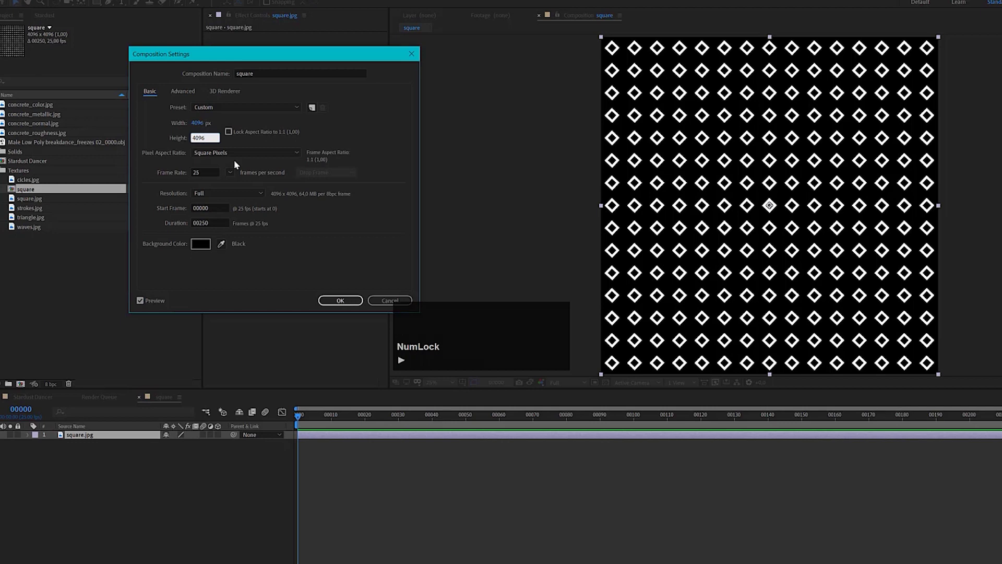
key(shift+/)
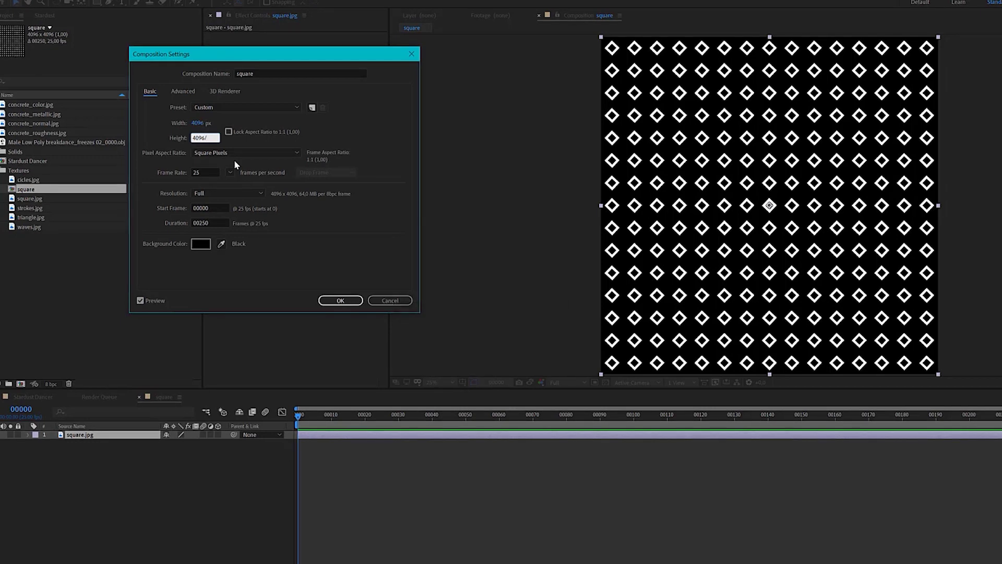
key(2)
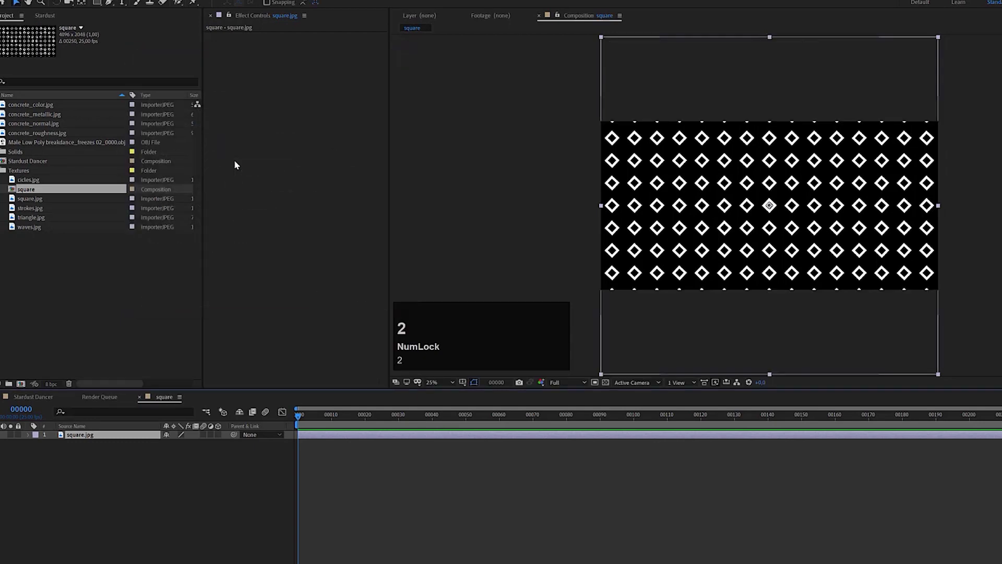
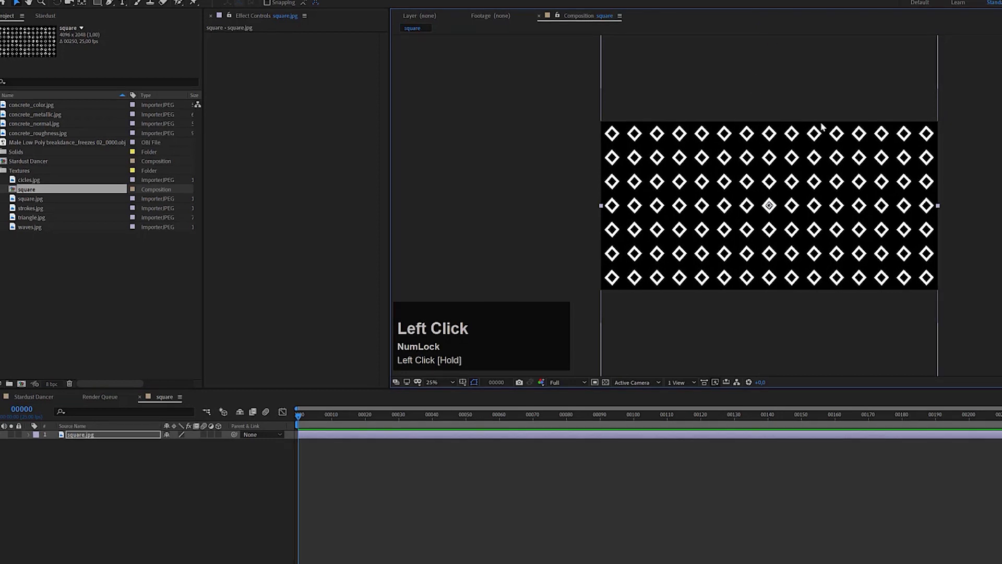
Back in Stardust Dancer, set the Material's Diffuse Texture to the square layer and check the spheres
click(32, 401)
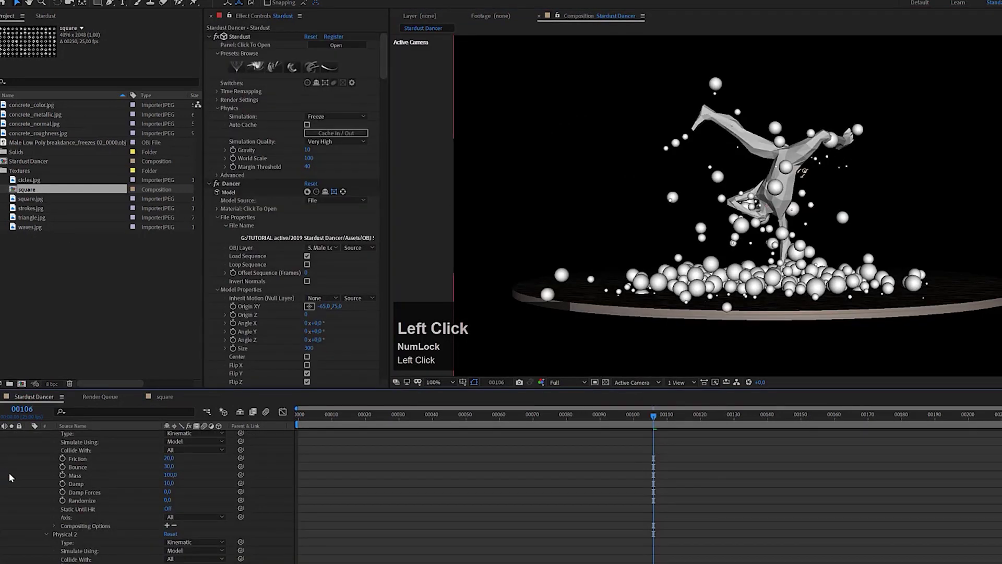
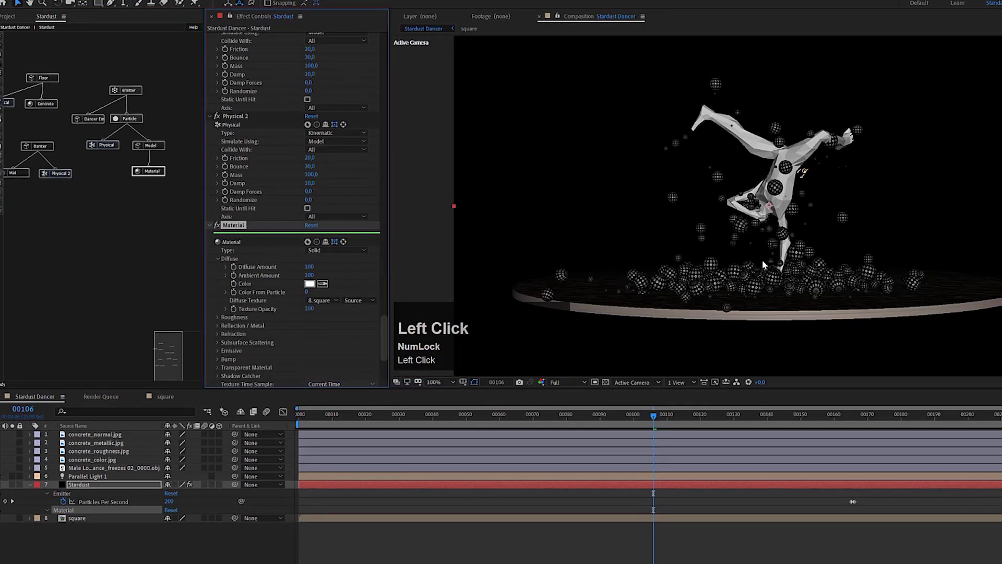
scroll(up, 3)
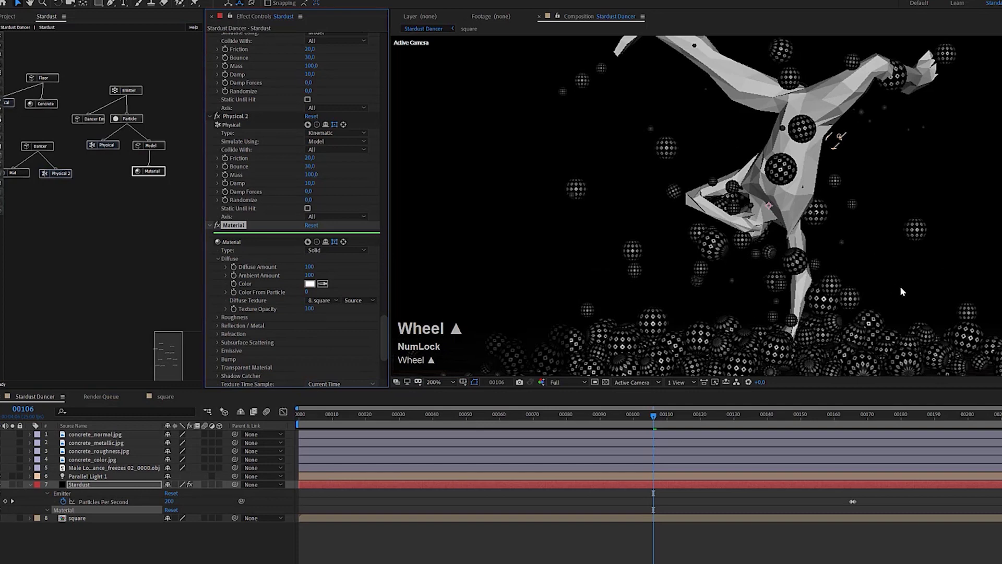
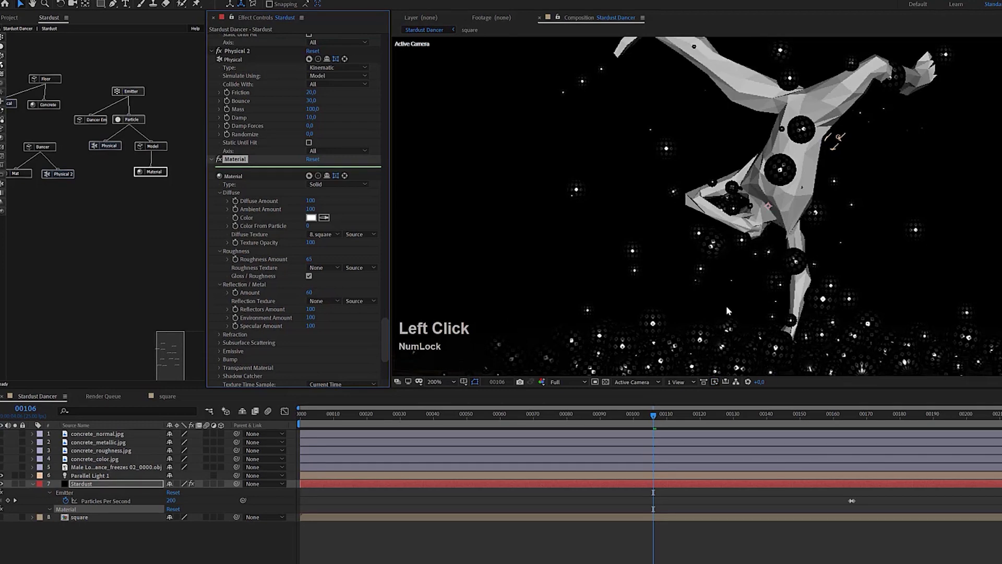
scroll(down, 3)
scroll(up, 3)
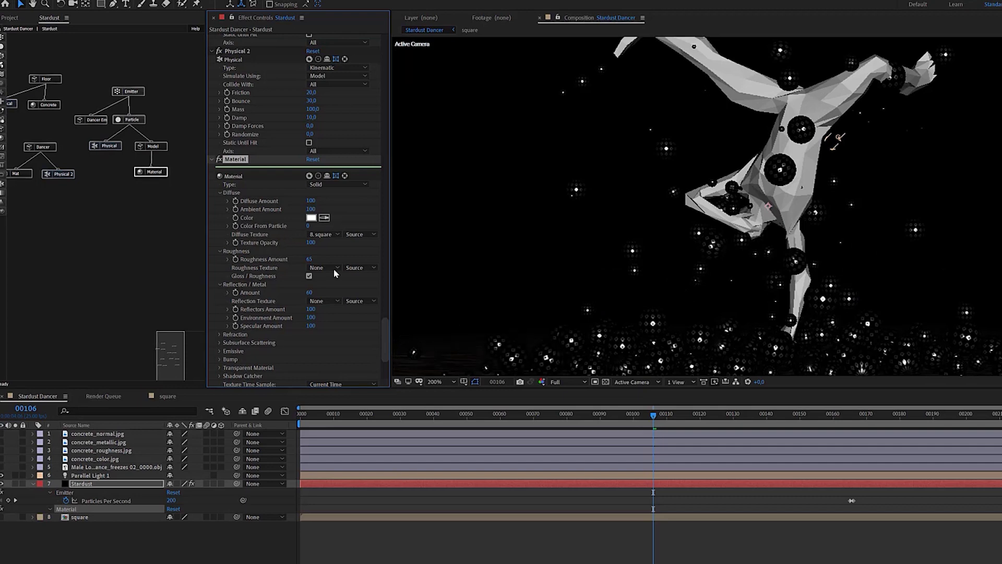
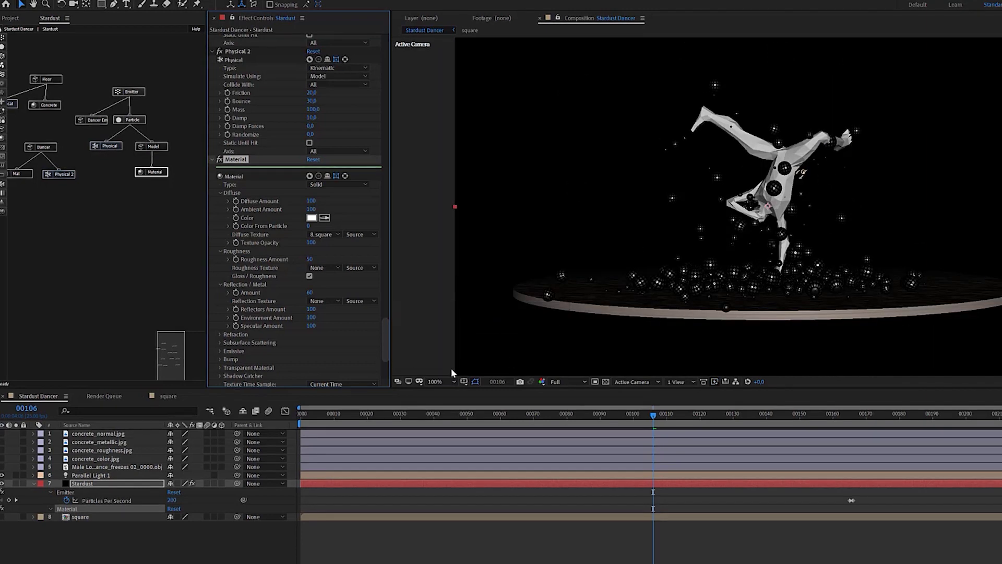
Switch to the square pattern composition and scroll through its tinted particle texture
click(168, 400)
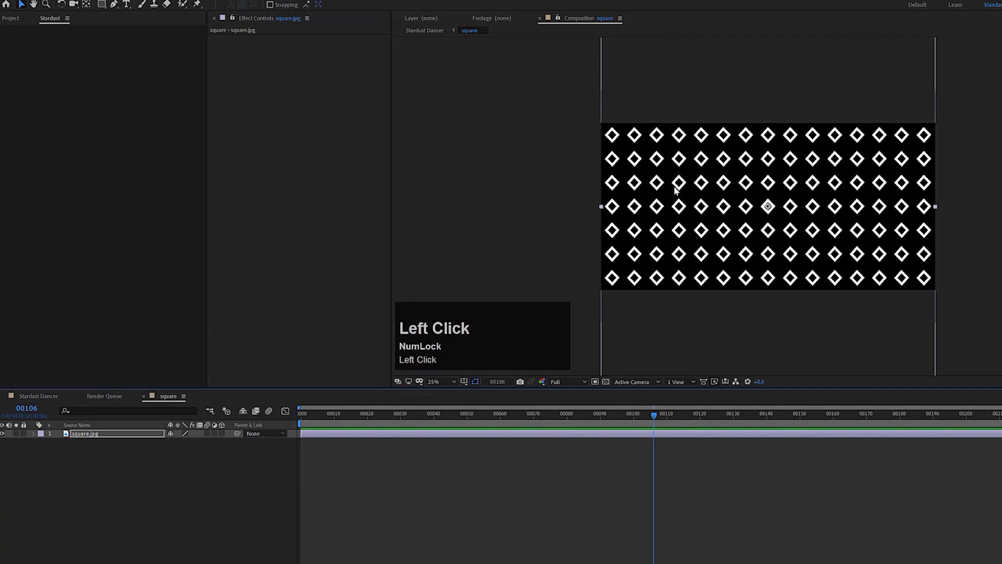
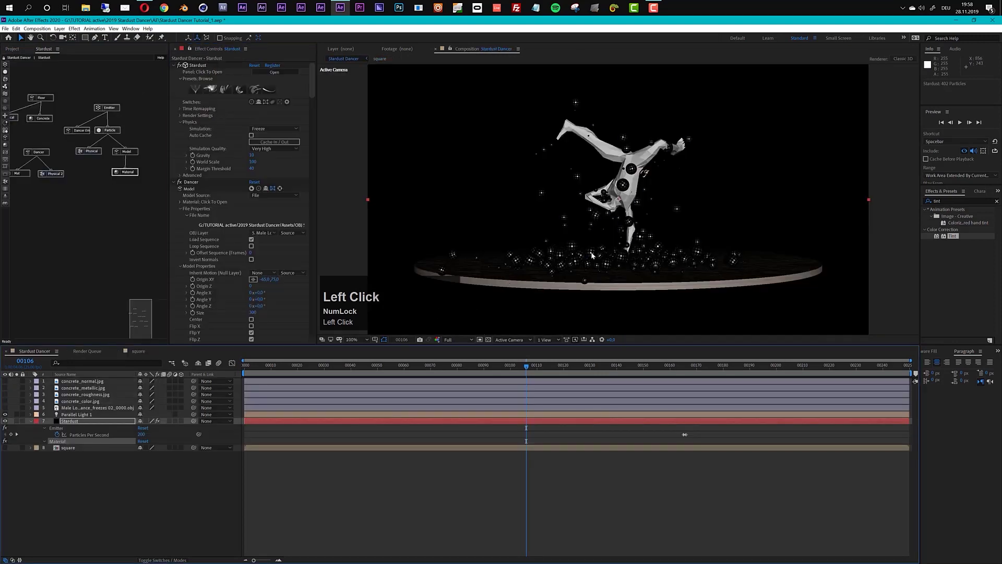
scroll(up, 3)
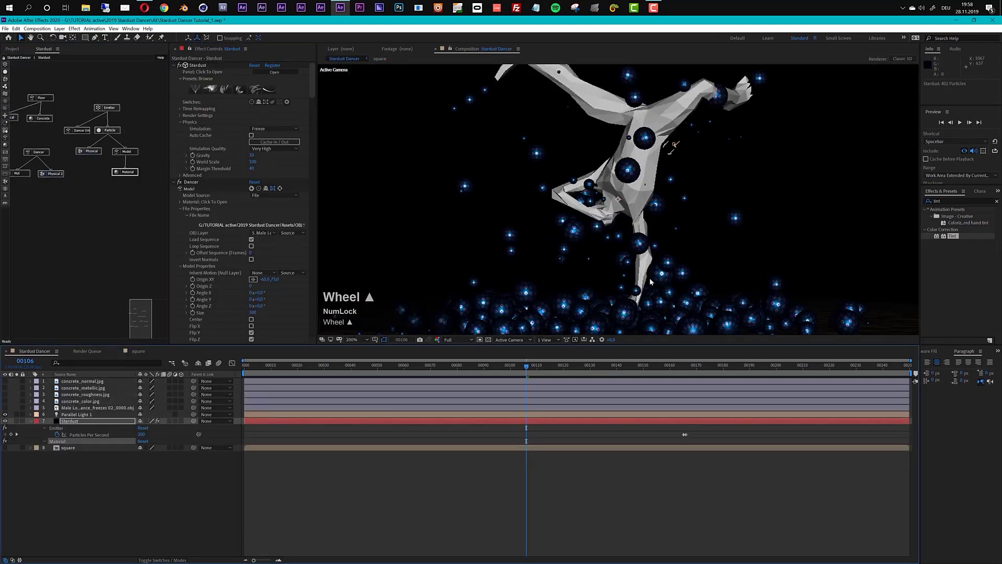
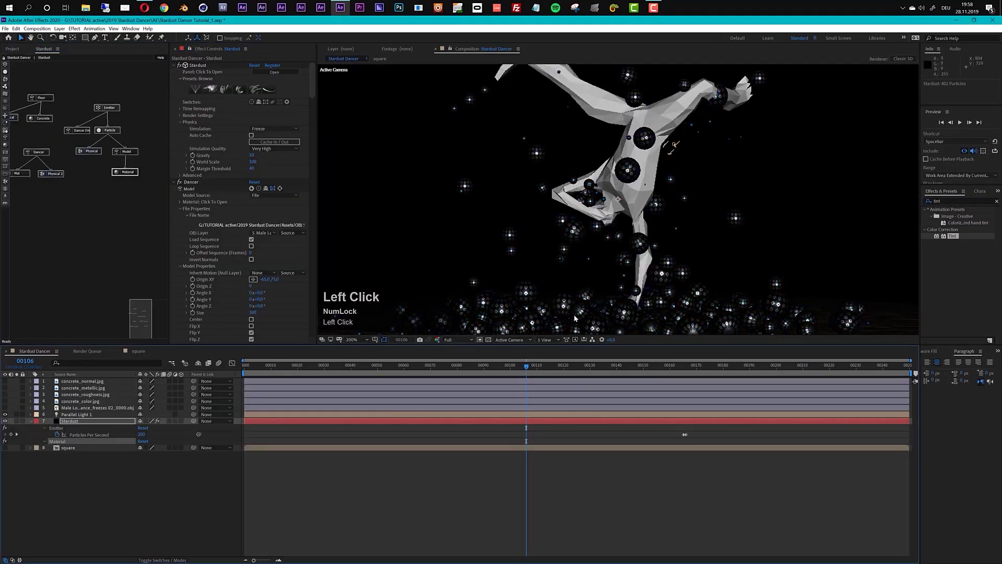
scroll(up, 3)
scroll(down, 3)
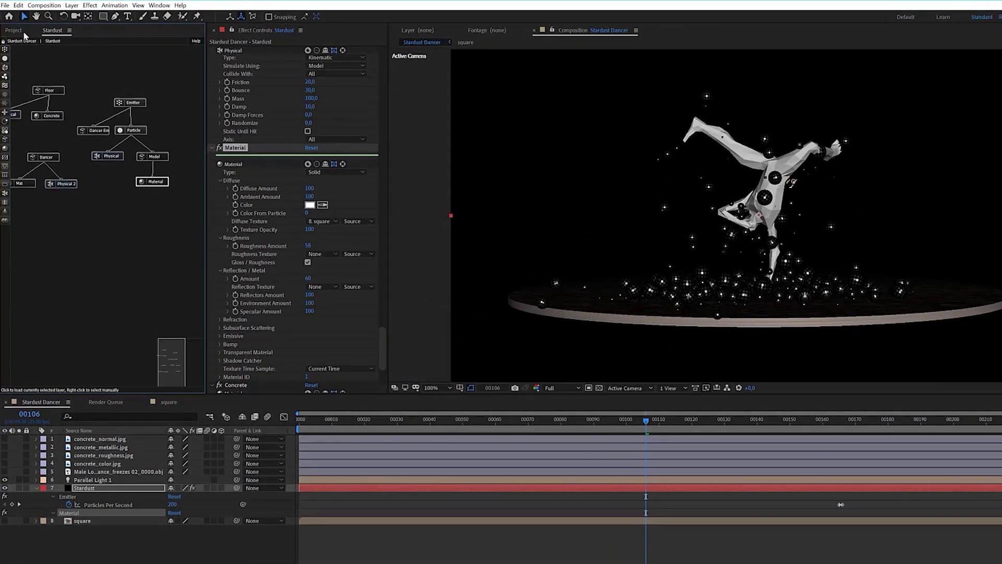
Make a composition from concrete_roughness.jpg and add it to the Stardust Dancer timeline as layer 9
click(25, 35)
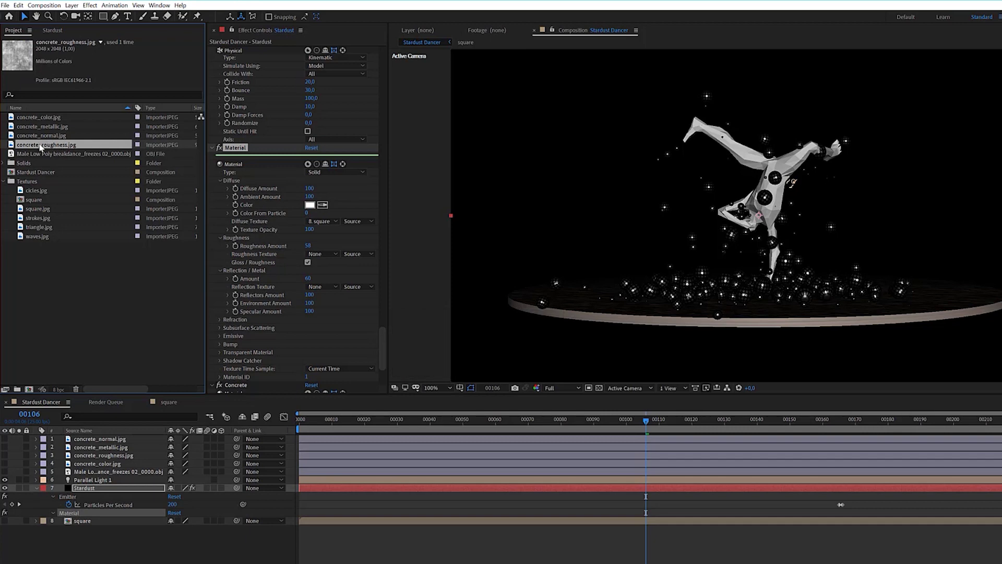
drag(38, 147, 58, 390)
click(60, 29)
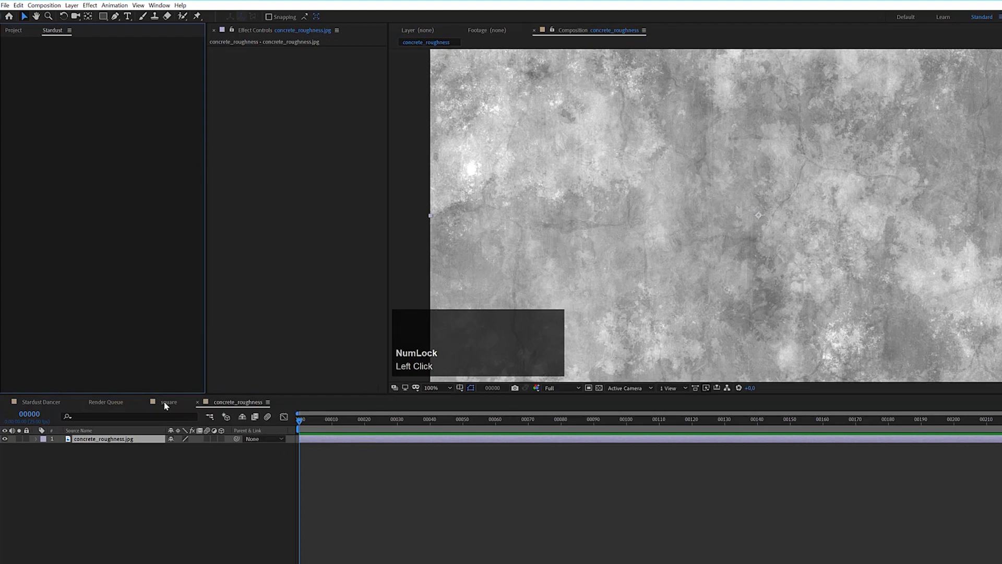
click(180, 406)
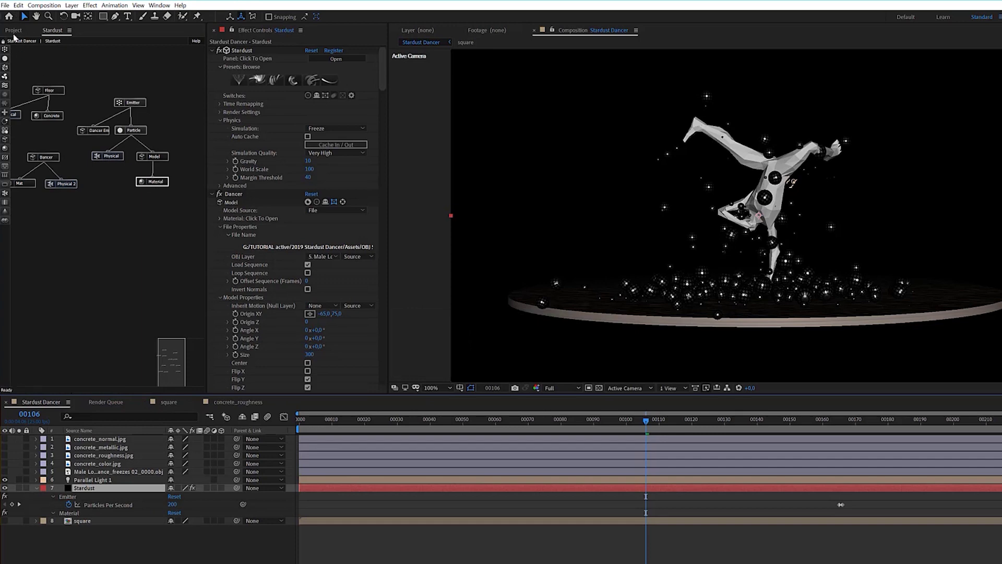
drag(14, 31, 8, 528)
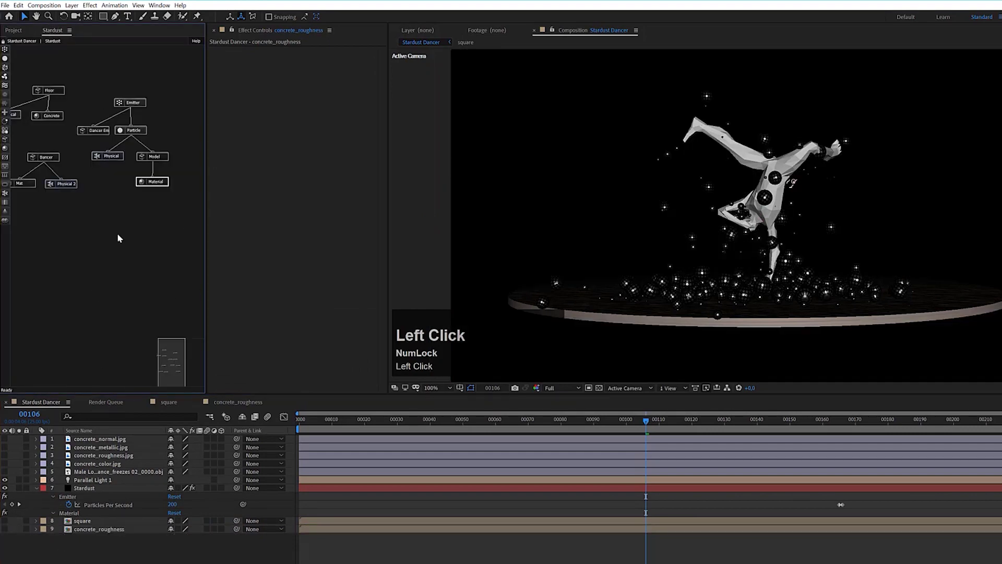
Select the Stardust Material node to show the particle material settings
scroll(down, 3)
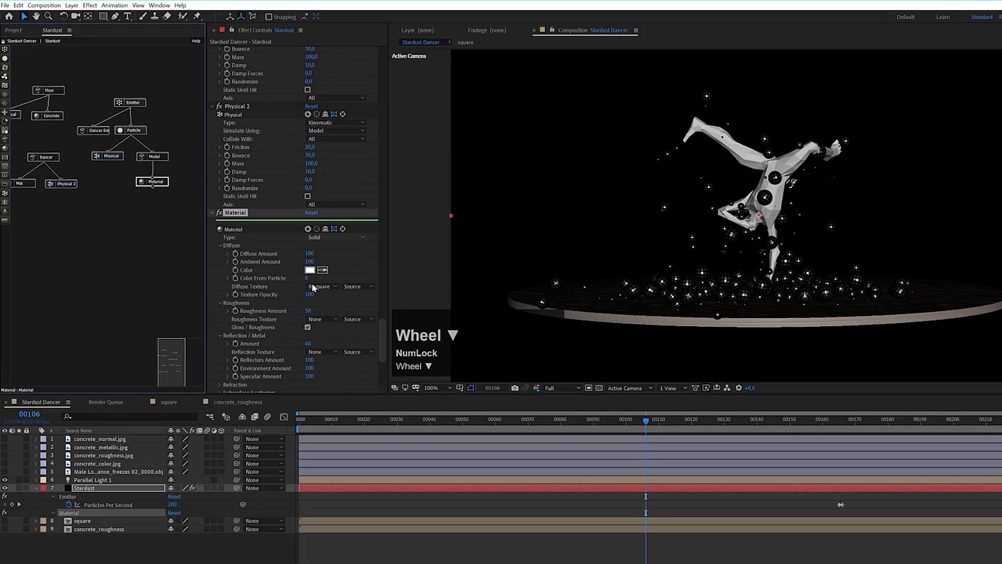
click(320, 277)
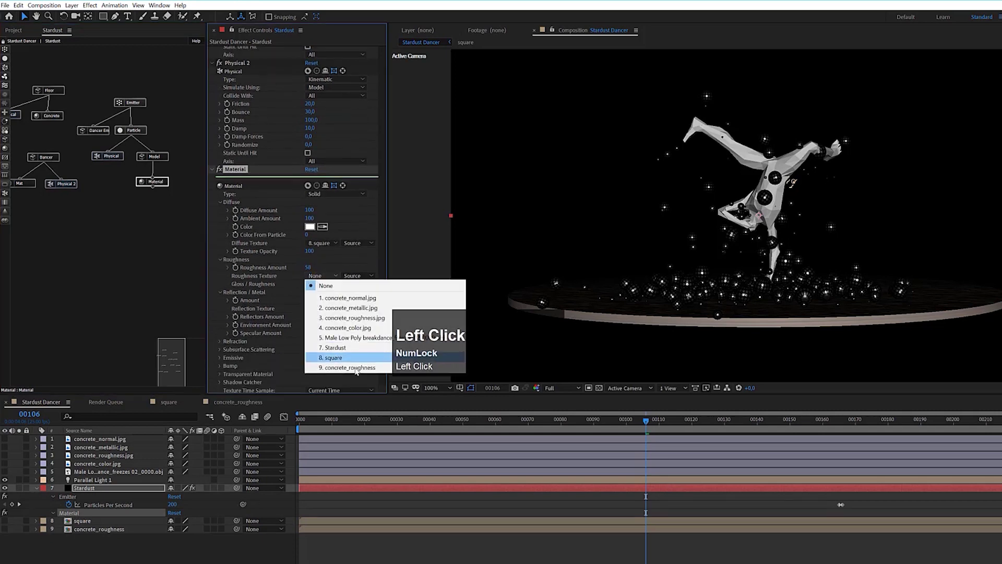
click(354, 371)
scroll(up, 3)
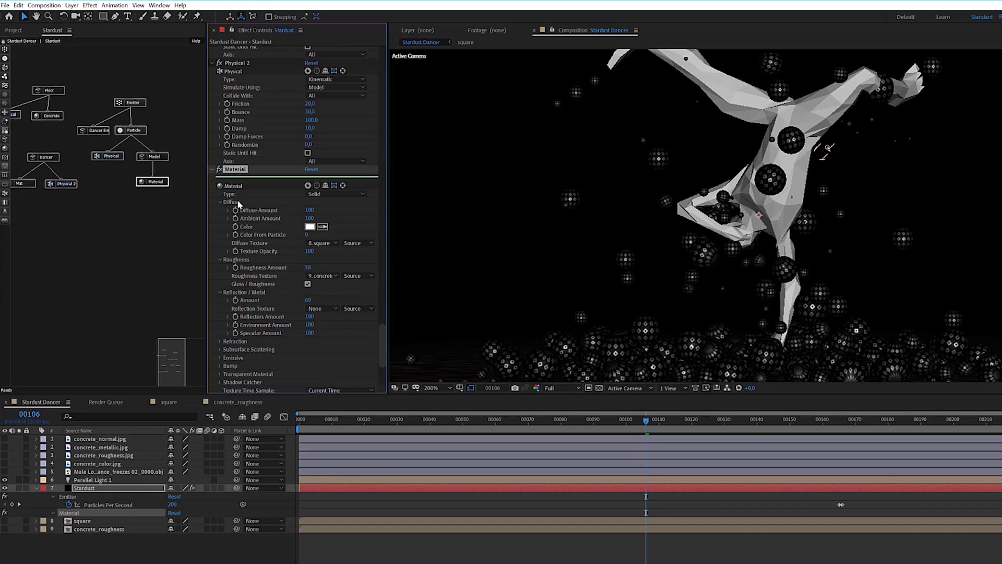
Copy the Model and Material nodes and paste a second Model 2 with Material 2 onto the Particle node
drag(181, 150, 160, 159)
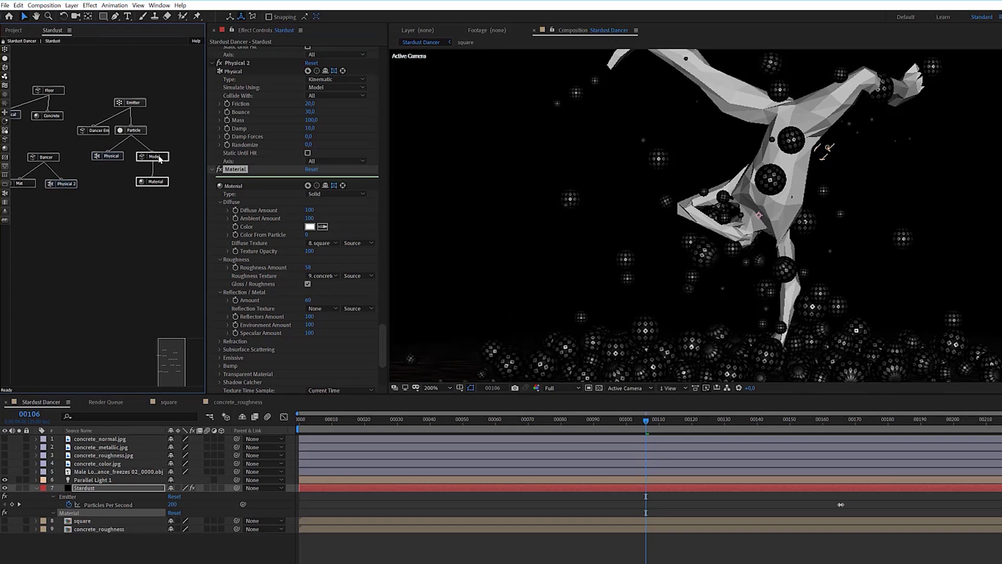
key(ctrl+Num_Lock)
click(162, 184)
key(ctrl+d)
drag(178, 234, 139, 134)
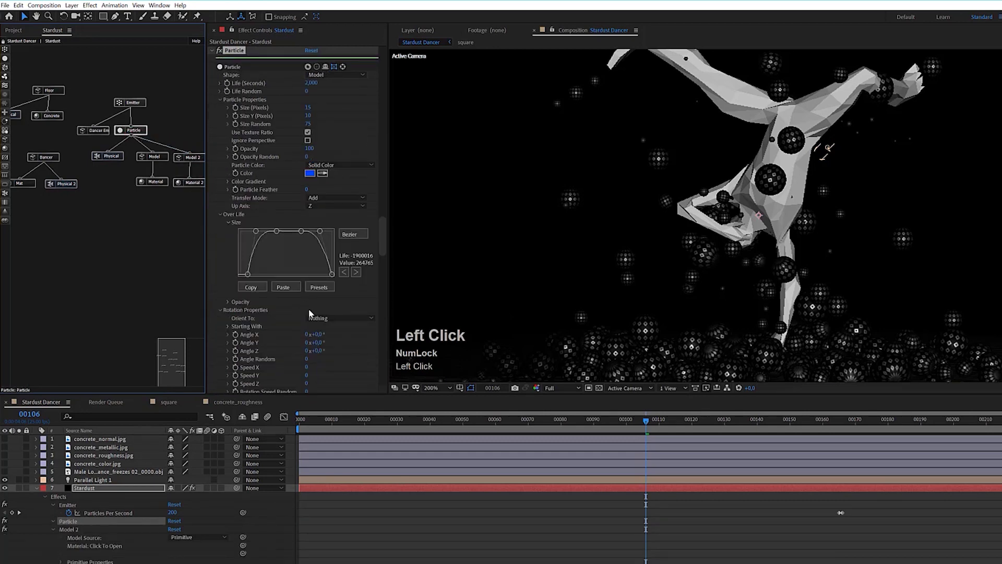
Rearrange the new nodes under the Particle node and select Material 2 for editing
scroll(down, 3)
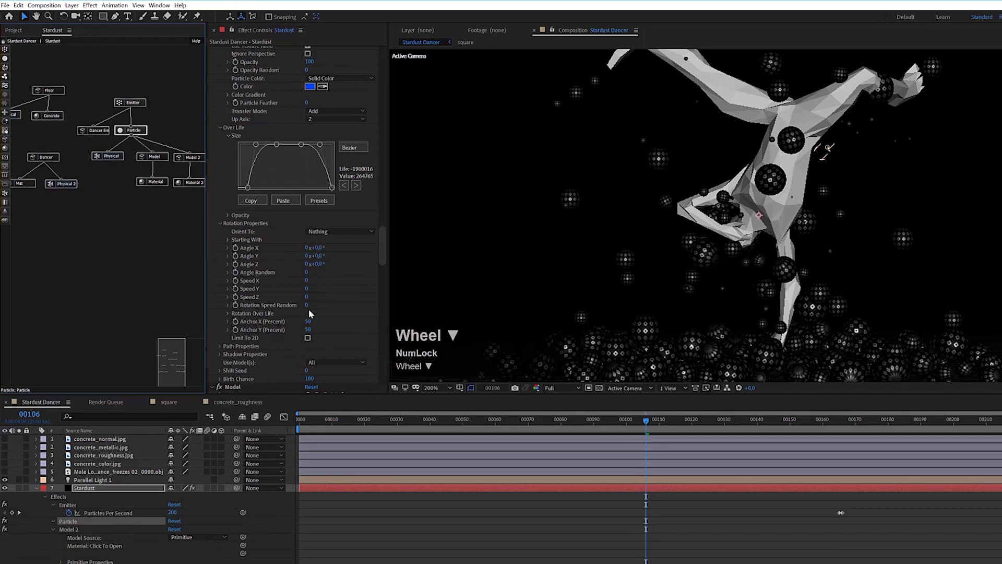
click(343, 320)
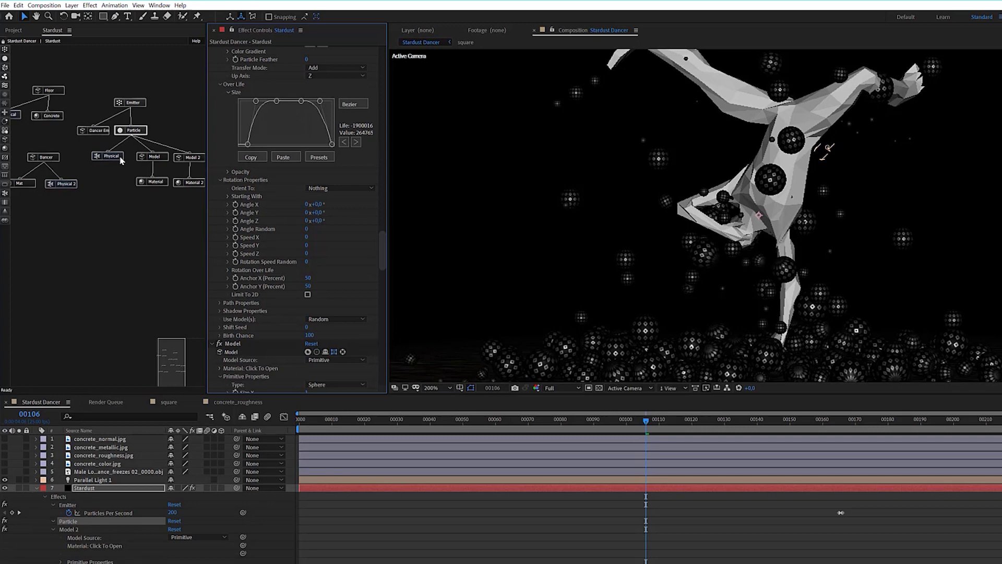
drag(114, 160, 166, 229)
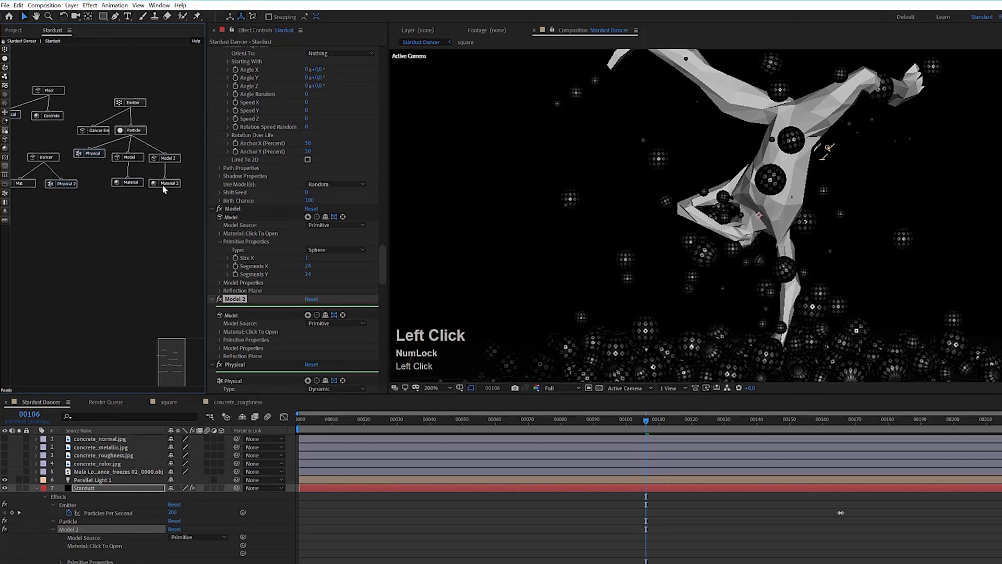
click(166, 187)
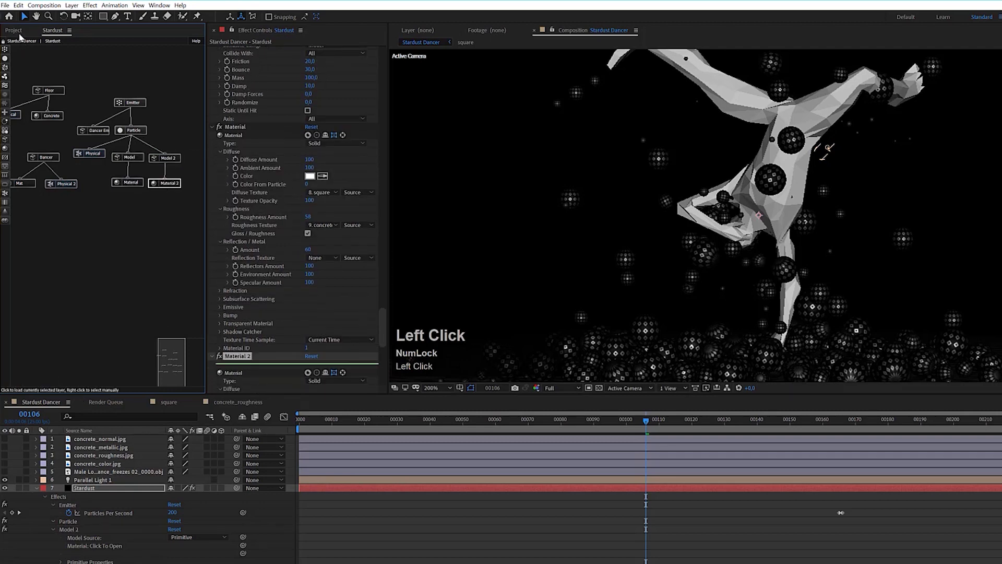
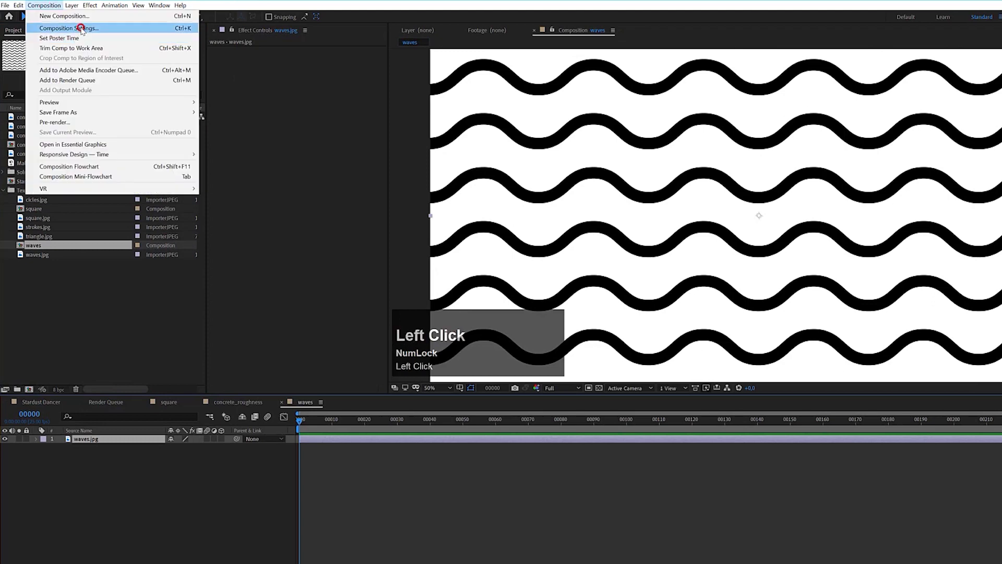
Halve the waves composition height to 2048 in its composition settings
key(Right)
key(shift+/)
key(2)
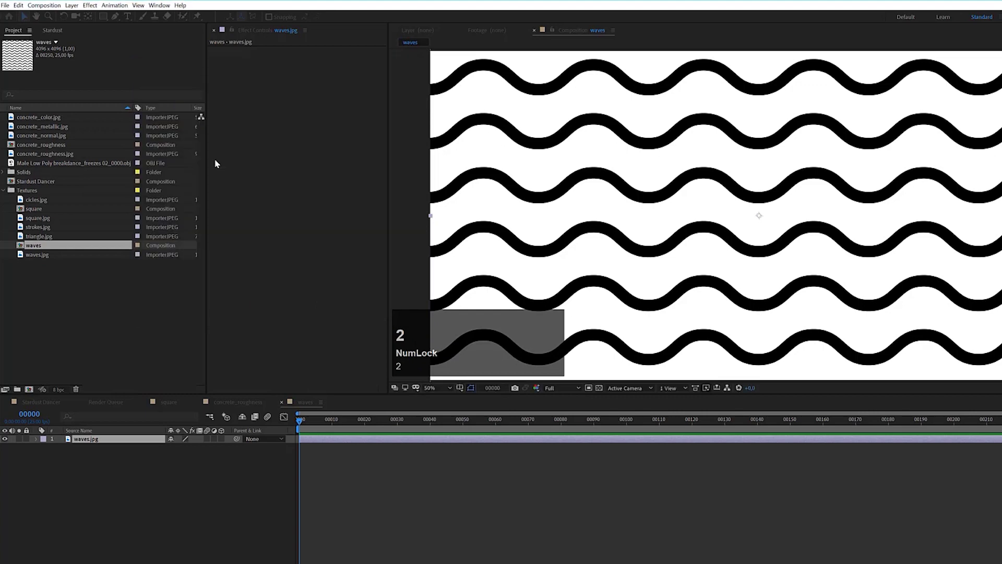
scroll(down, 3)
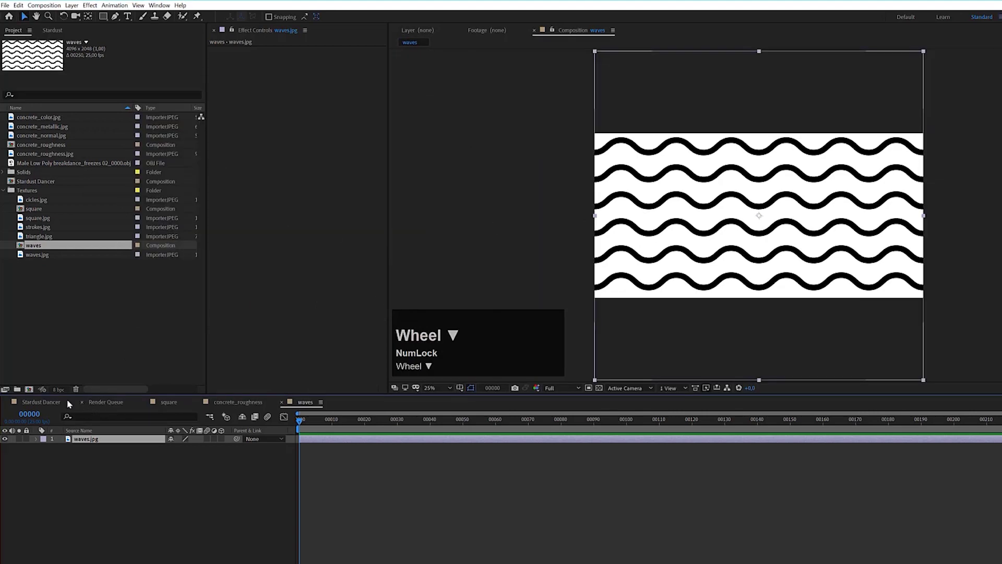
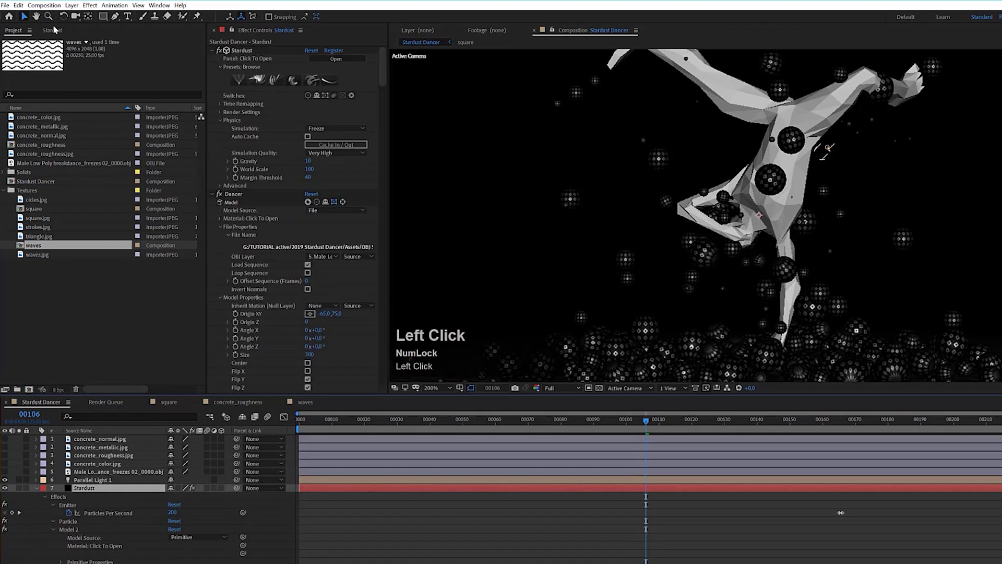
Bring up the Stardust node graph with the Material 2 settings showing
scroll(down, 3)
click(327, 246)
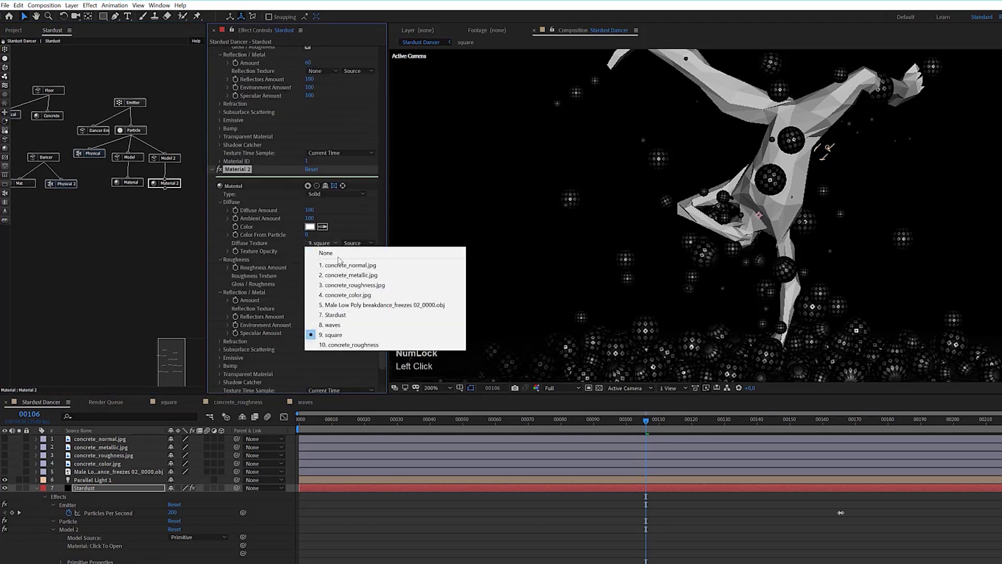
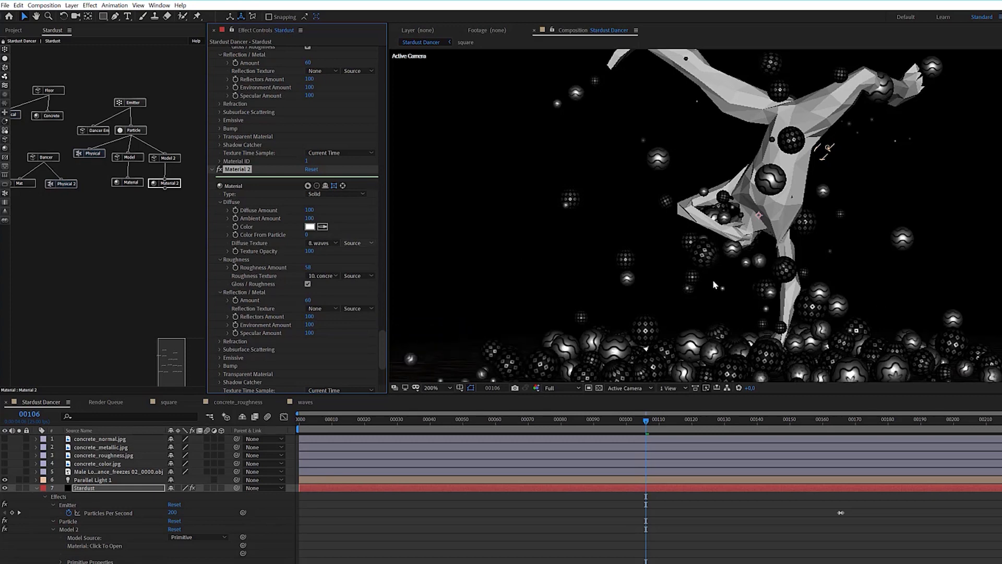
Apply a Tint effect to the waves composition and set Map White To a warm orange
scroll(down, 3)
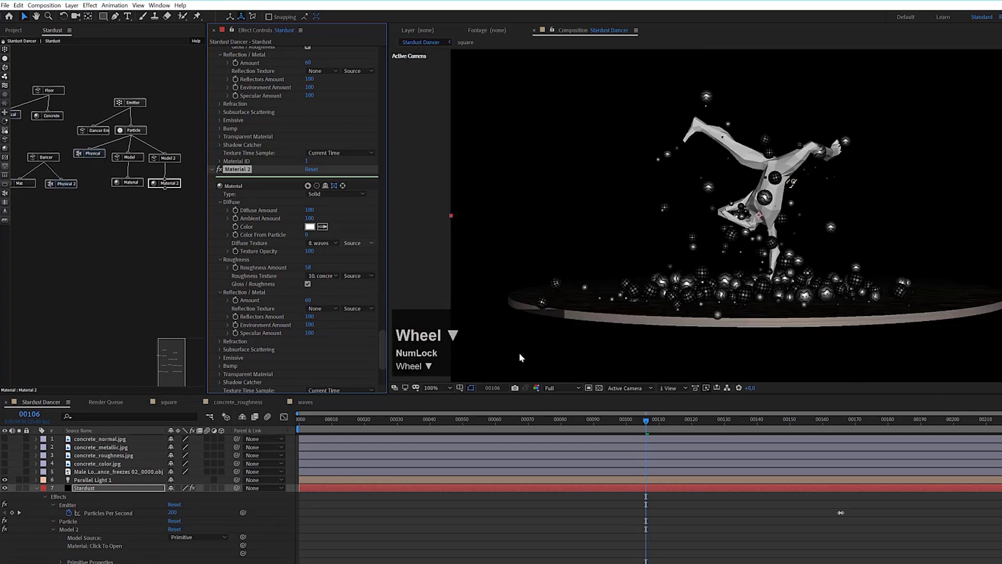
click(312, 404)
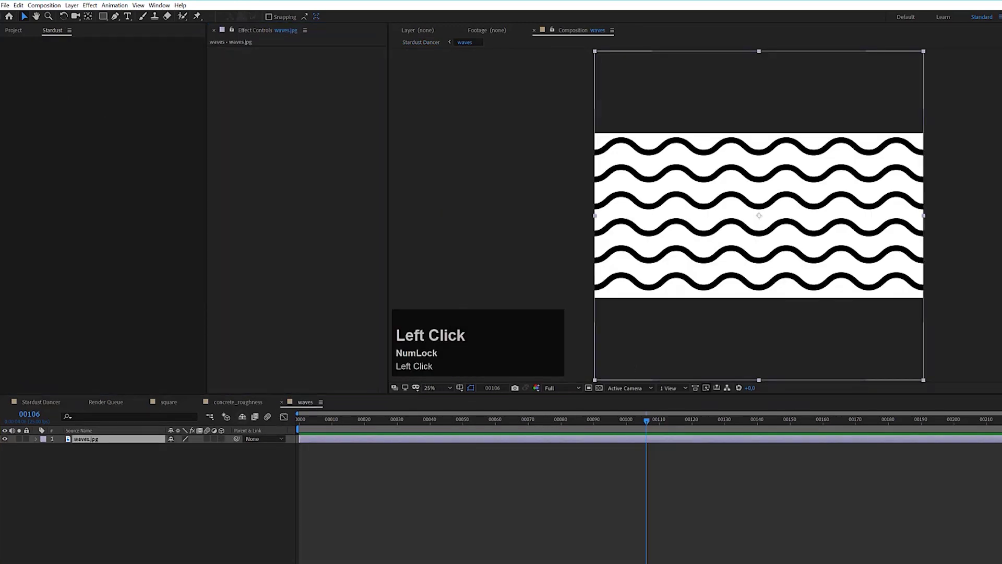
text(tin)
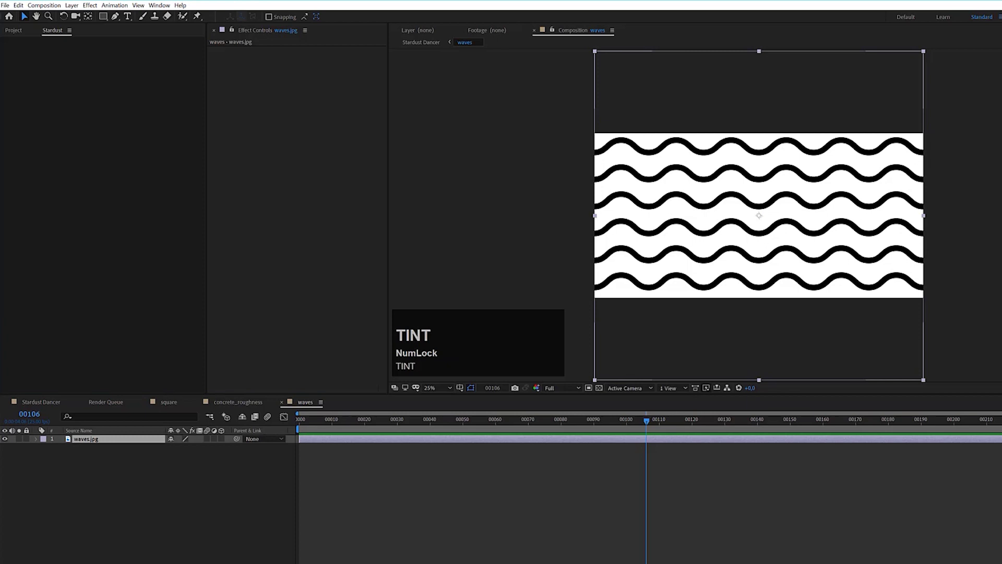
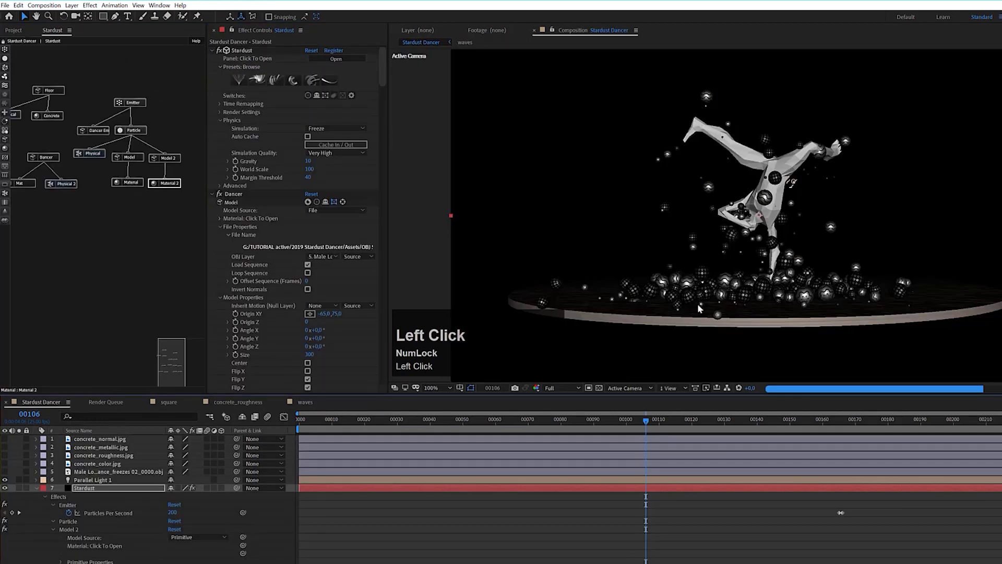
scroll(up, 3)
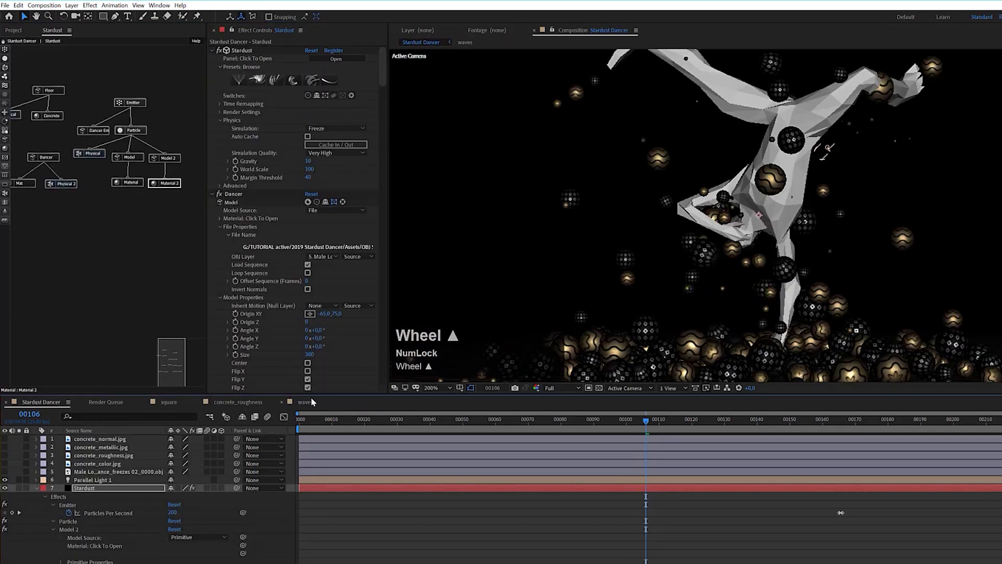
drag(304, 406, 309, 86)
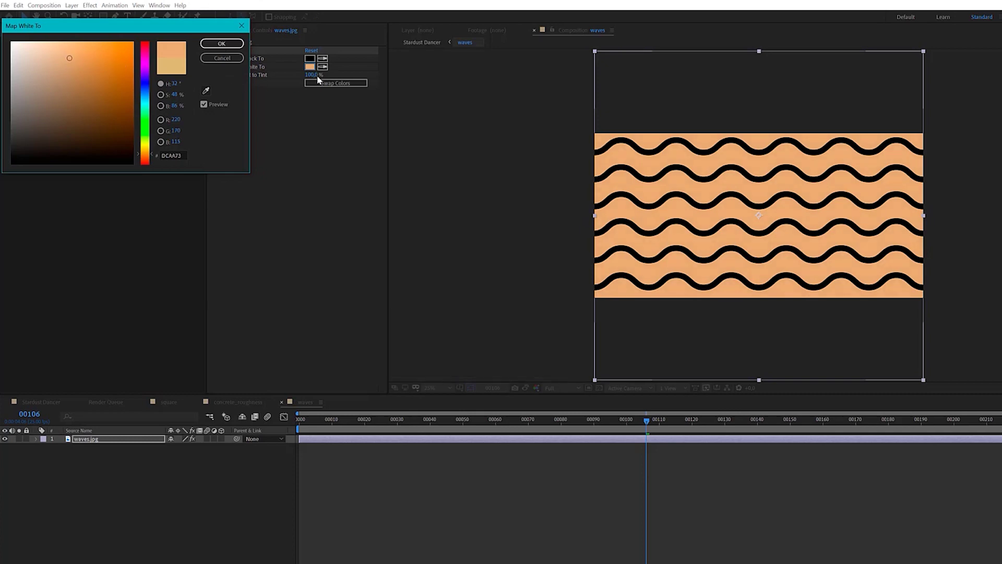
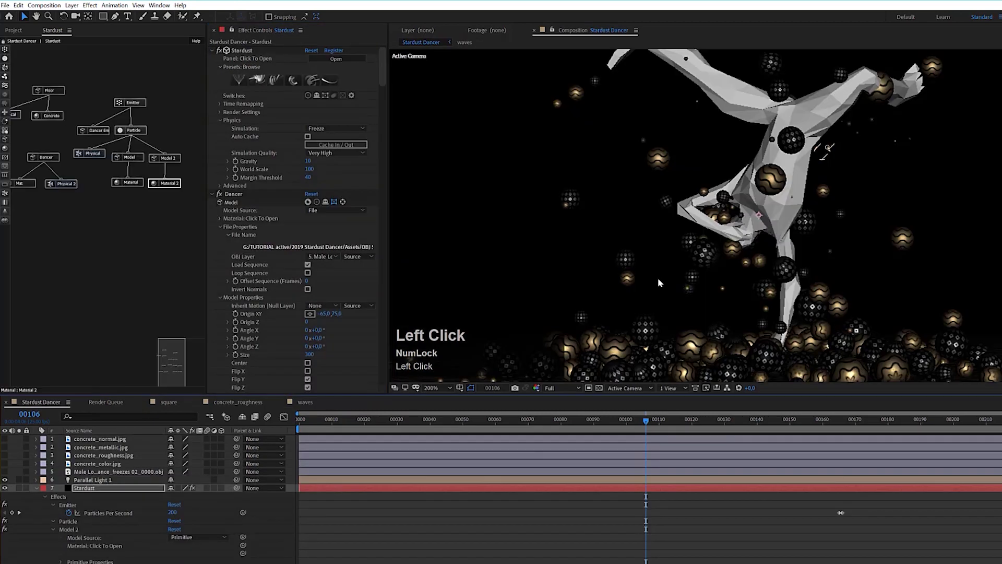
Set Material 2's Reflection Texture to 8. waves
scroll(up, 3)
scroll(down, 3)
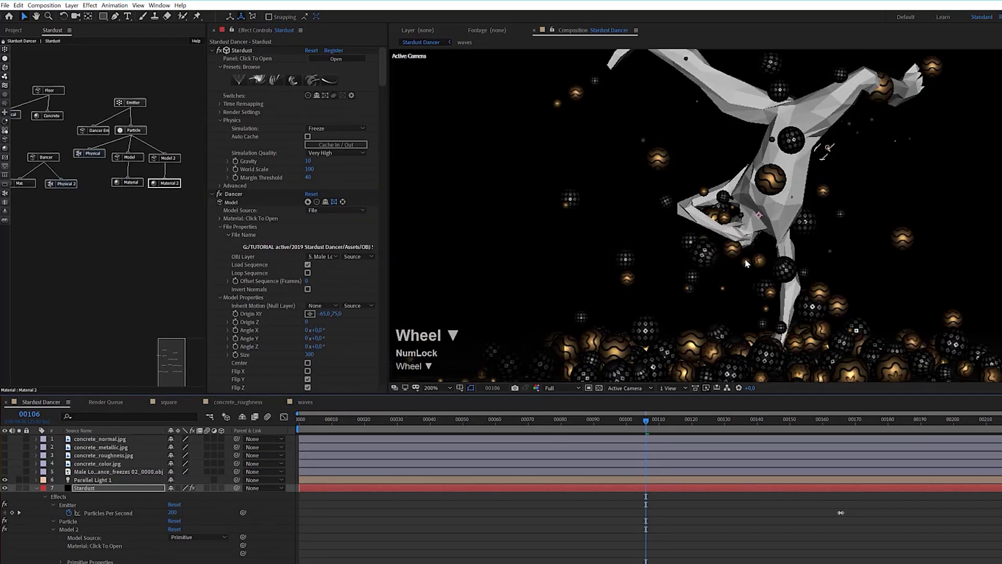
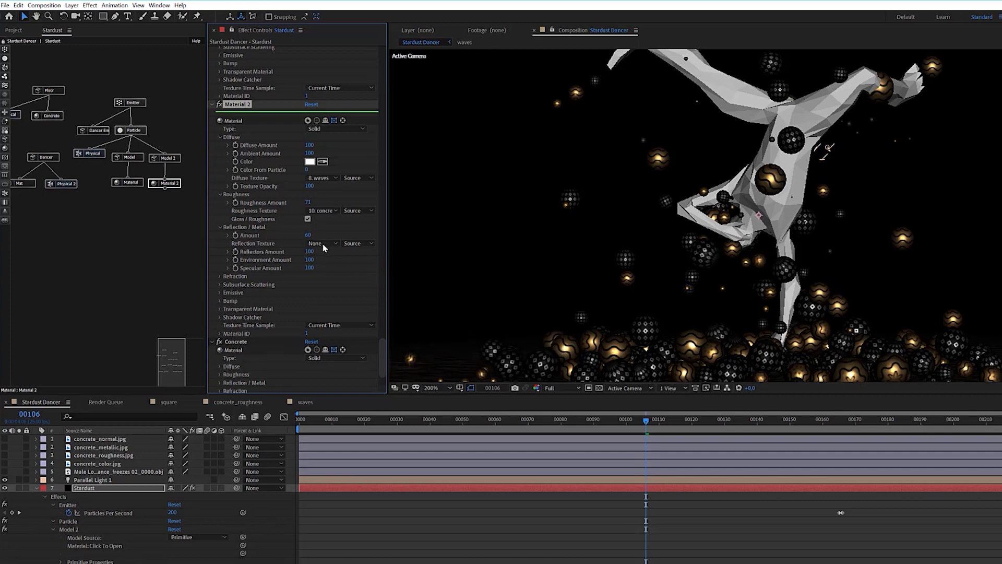
click(331, 246)
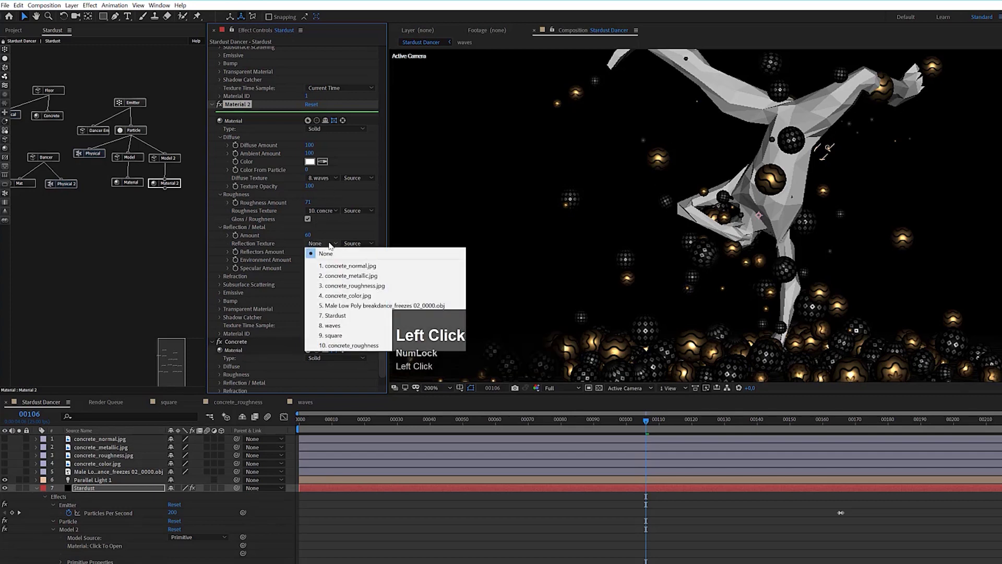
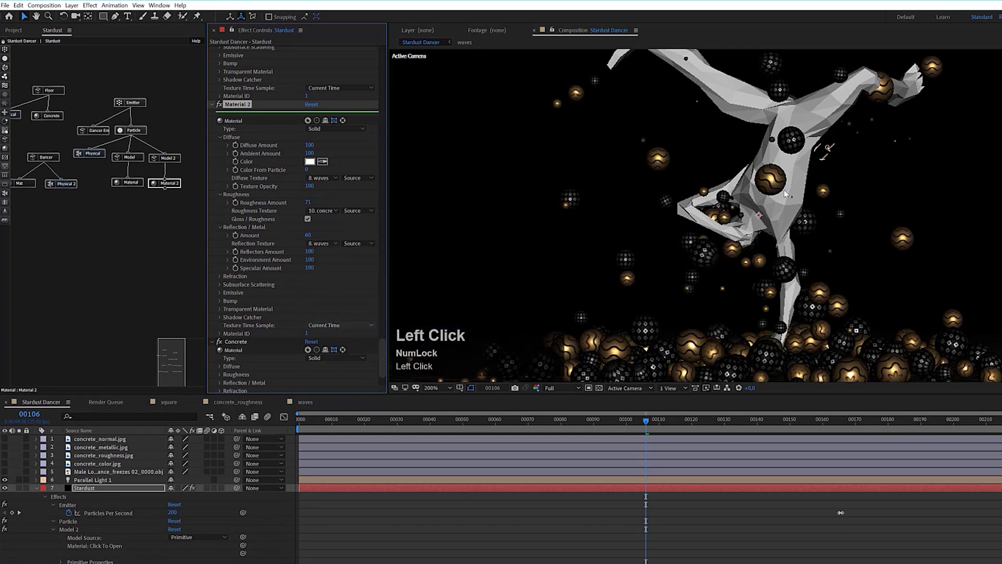
scroll(up, 3)
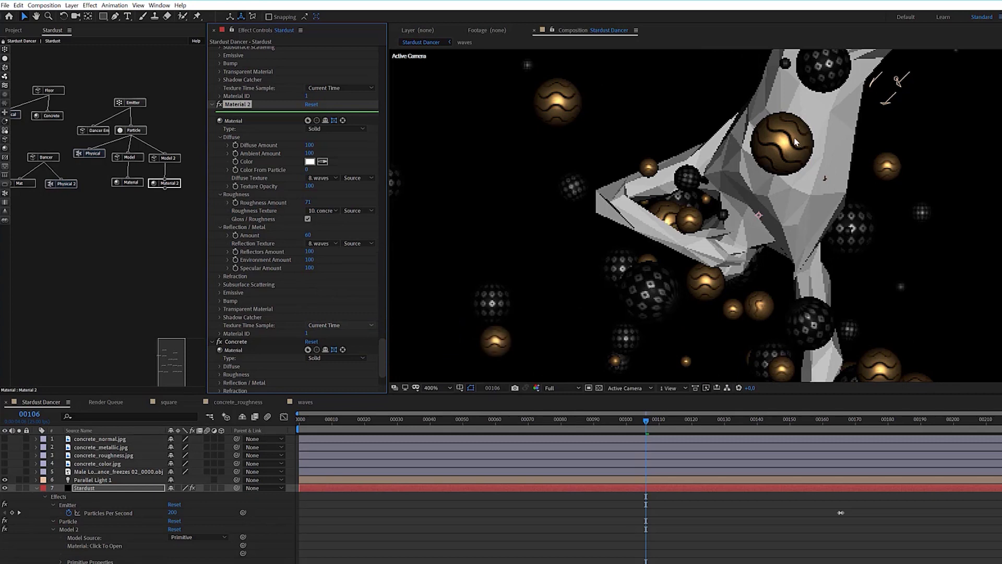
scroll(down, 3)
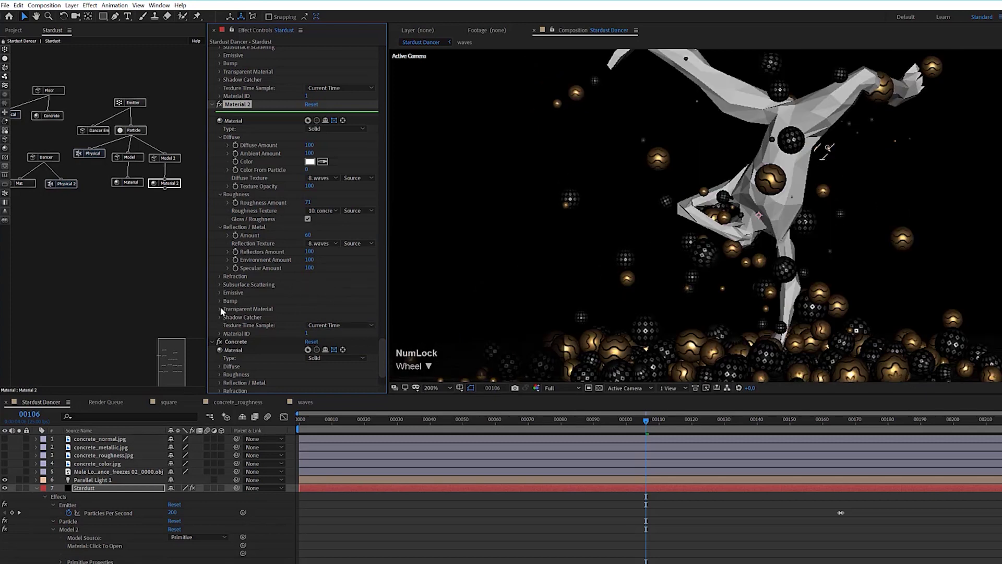
Expand Material 2's Bump settings and enter an amount of 100
click(223, 306)
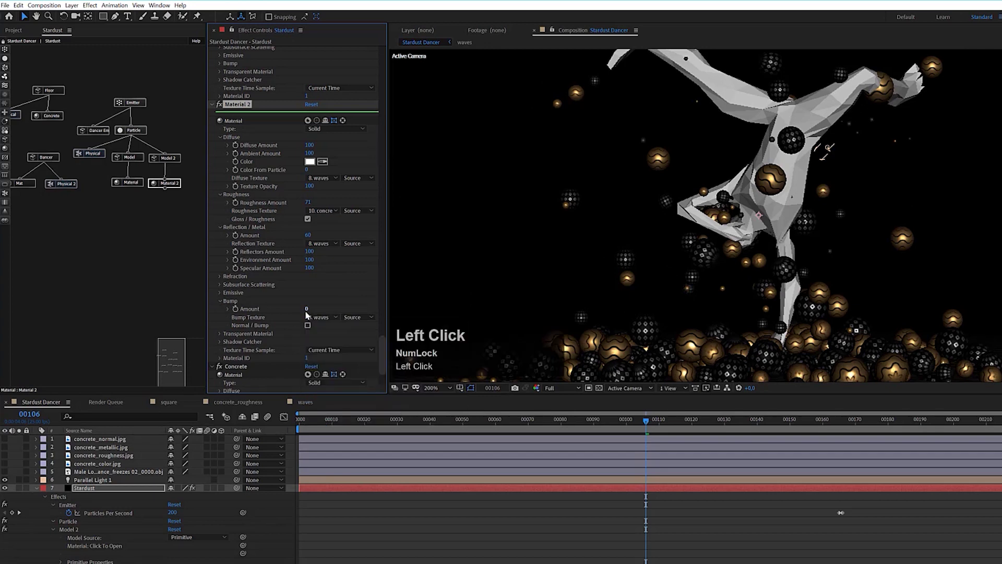
key(1)
text(100)
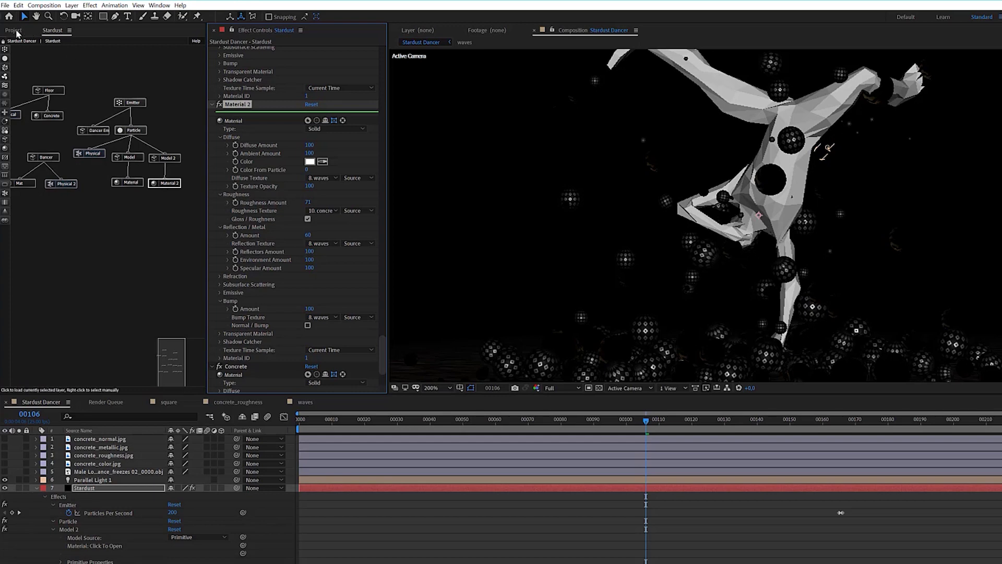
Check the concrete normal map and waves images in the Project panel, then return to the Stardust graph
click(19, 35)
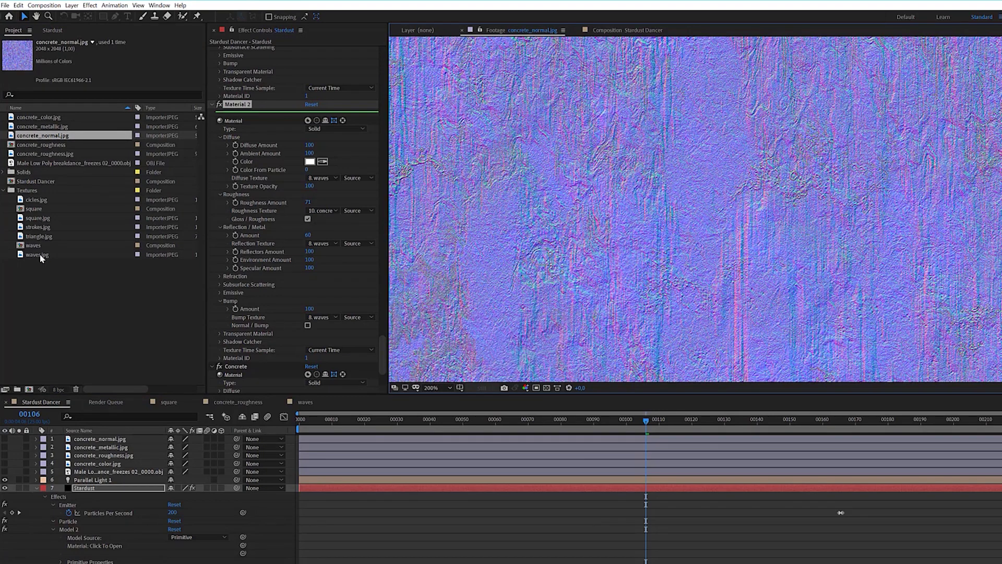
click(43, 259)
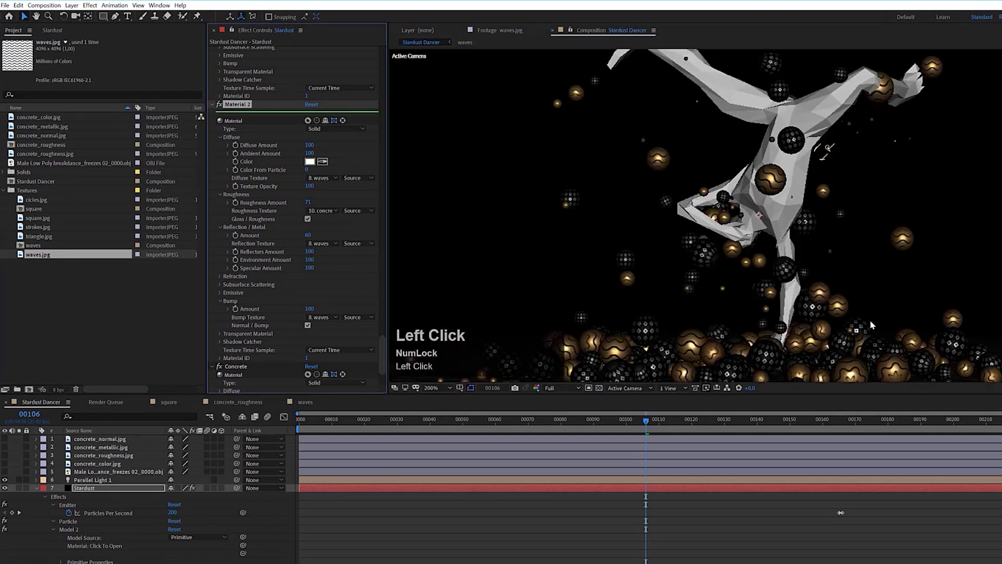
scroll(down, 3)
scroll(up, 3)
click(52, 35)
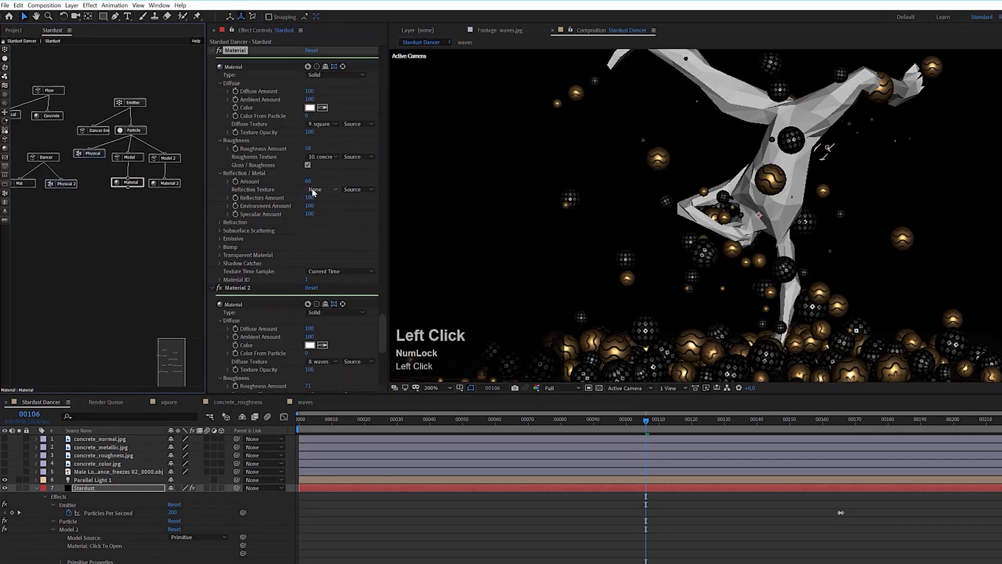
Give the first Material a value of 100 and set its Reflection Texture to 9. square
click(224, 249)
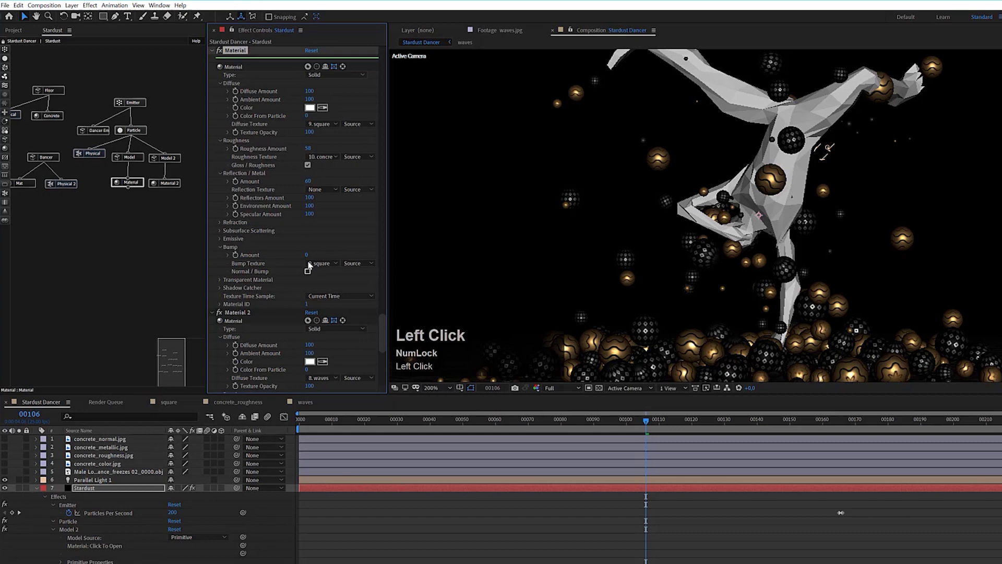
text(100)
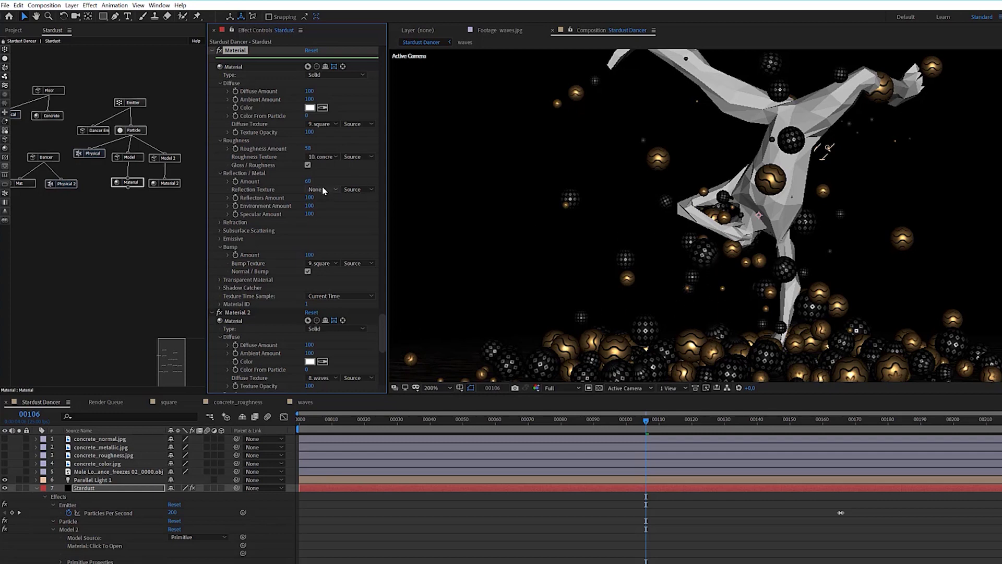
click(325, 191)
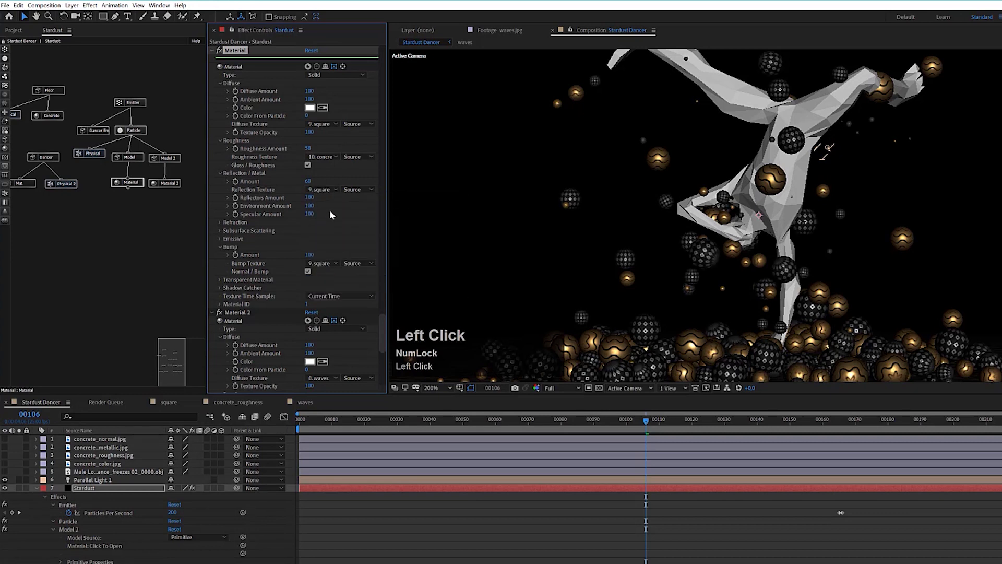
scroll(down, 3)
scroll(up, 3)
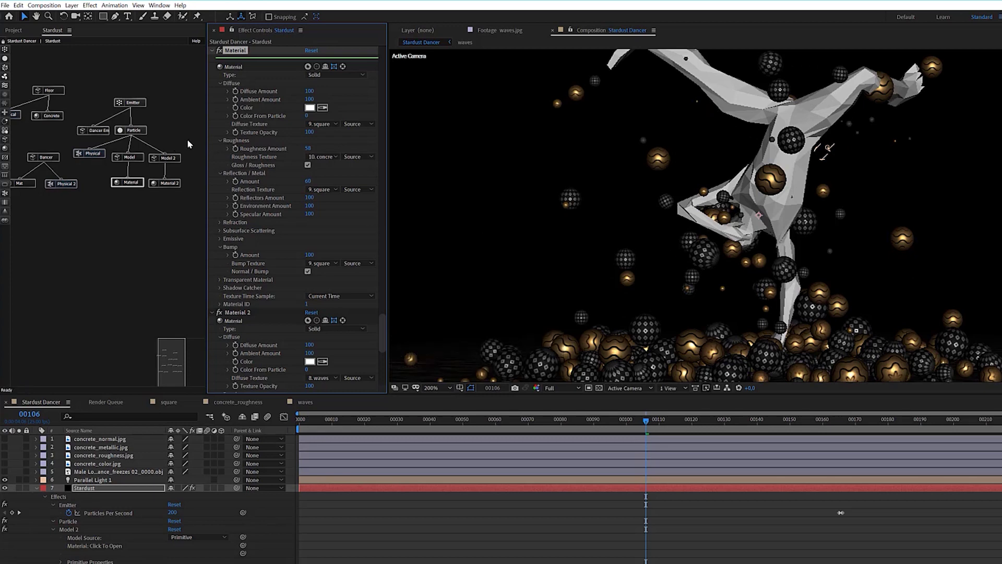
Duplicate Model 2 with its material into Model 3 and Material 3, placed beside the Emitter
drag(188, 149, 180, 203)
key(ctrl+d)
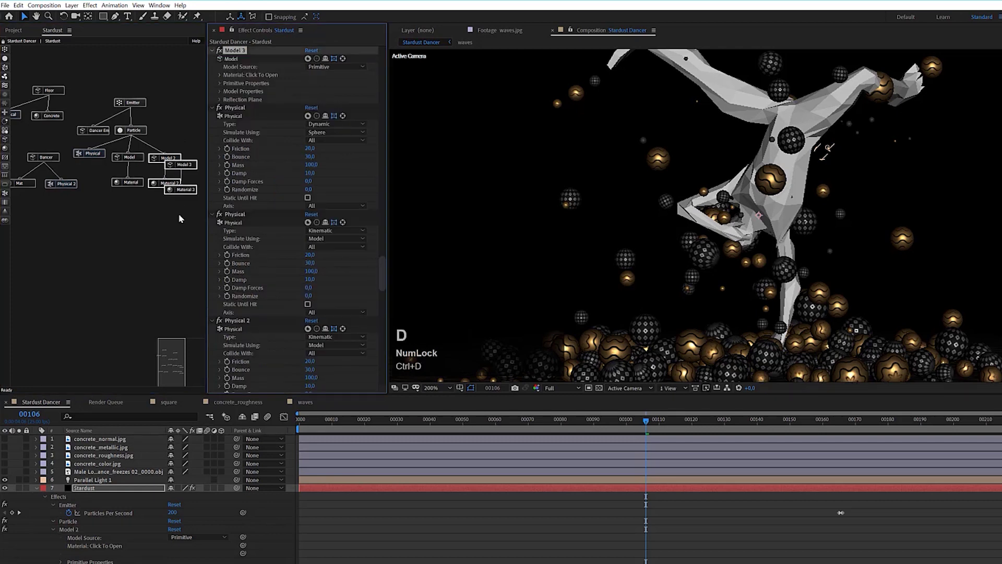
drag(182, 218, 189, 102)
click(161, 323)
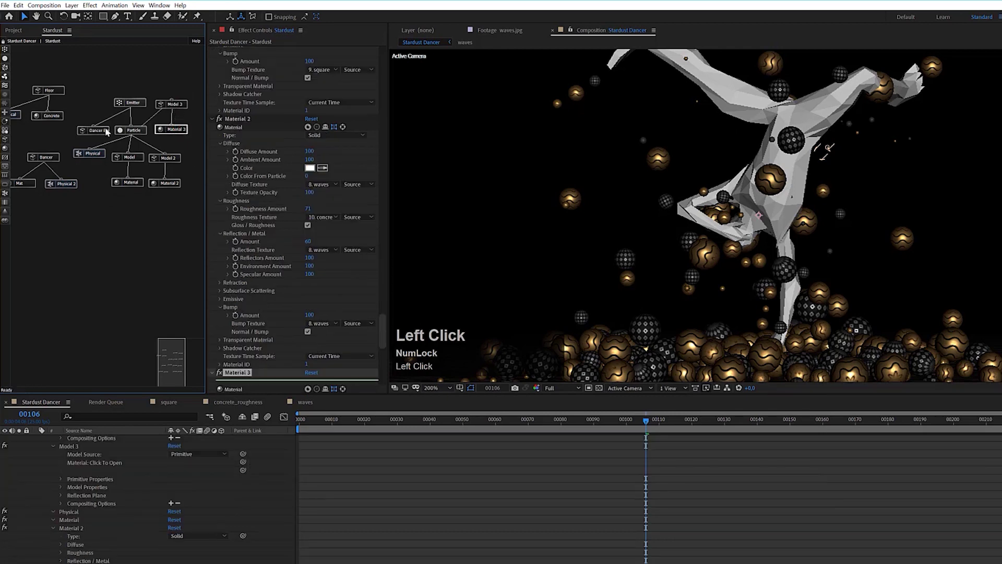
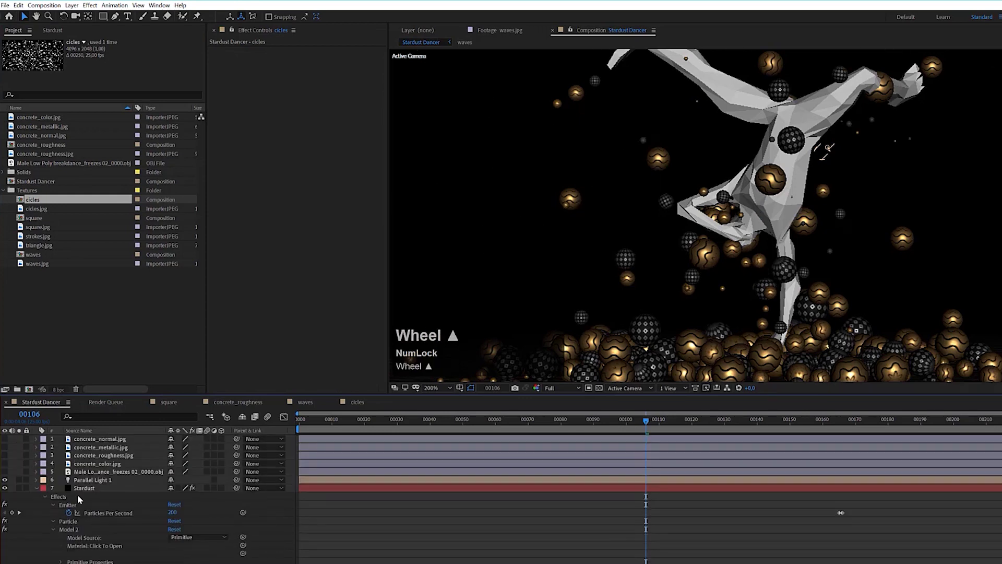
Set Material 3's Diffuse Texture to circles in the Stardust panel
click(85, 492)
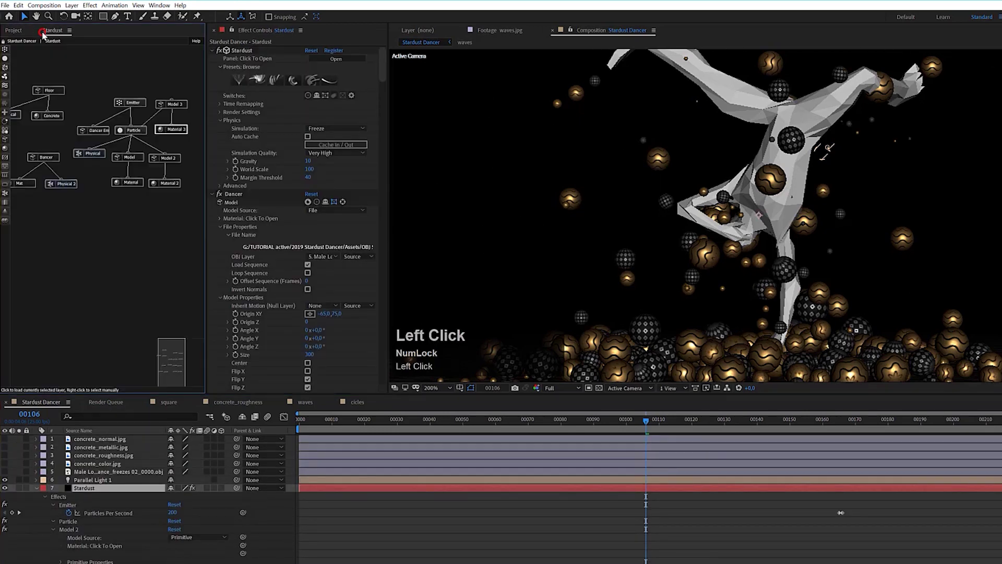
scroll(down, 3)
scroll(down, 3)
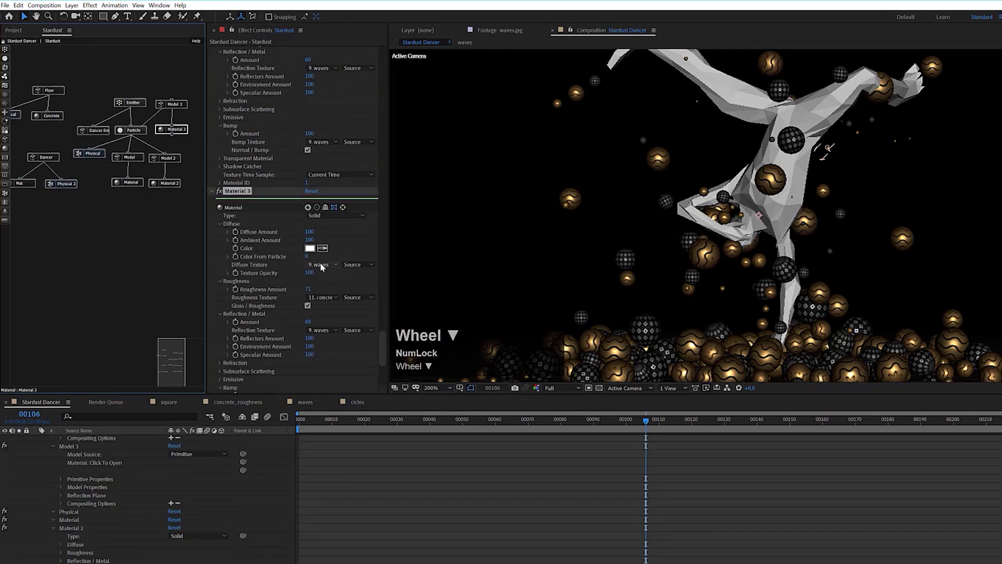
click(323, 267)
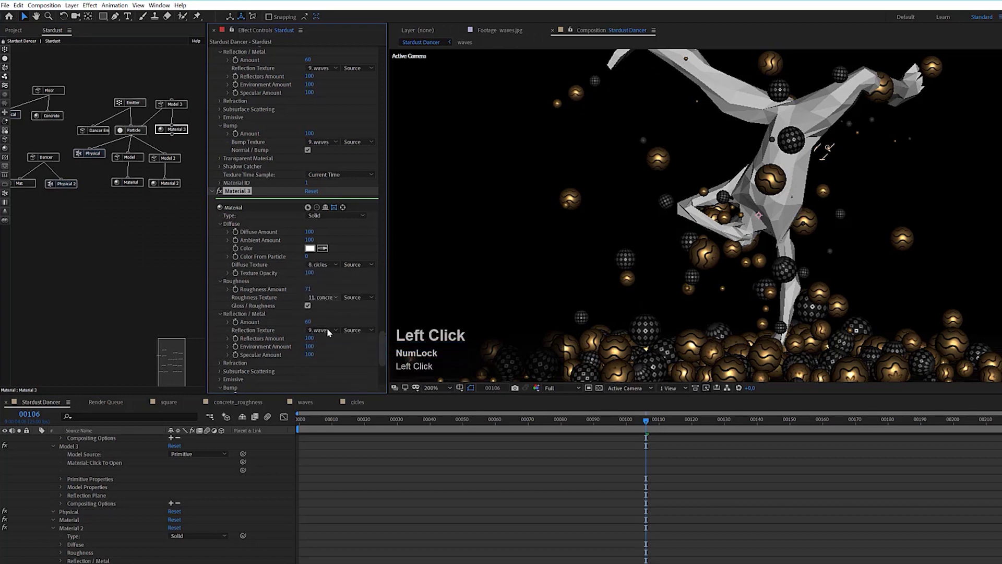
click(329, 335)
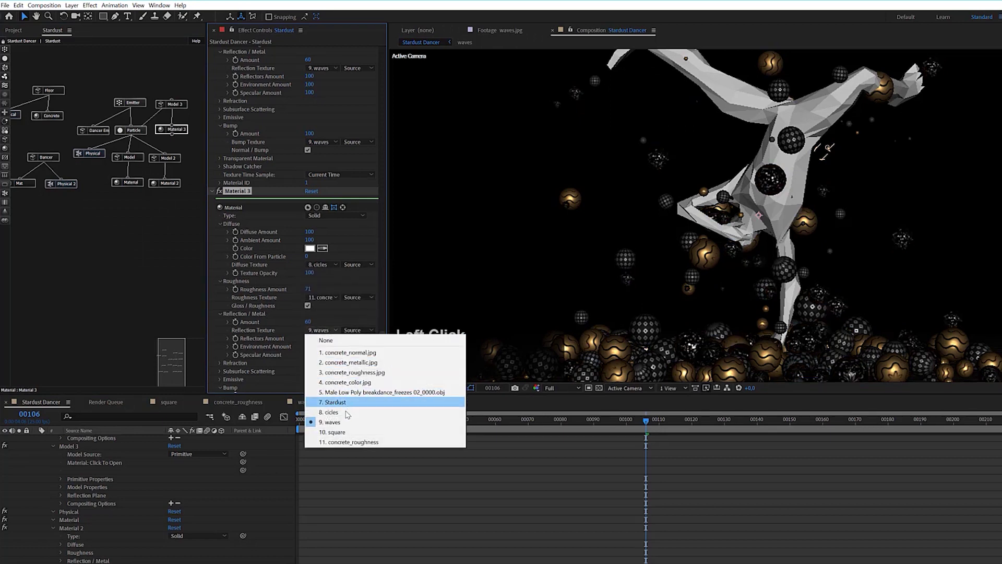
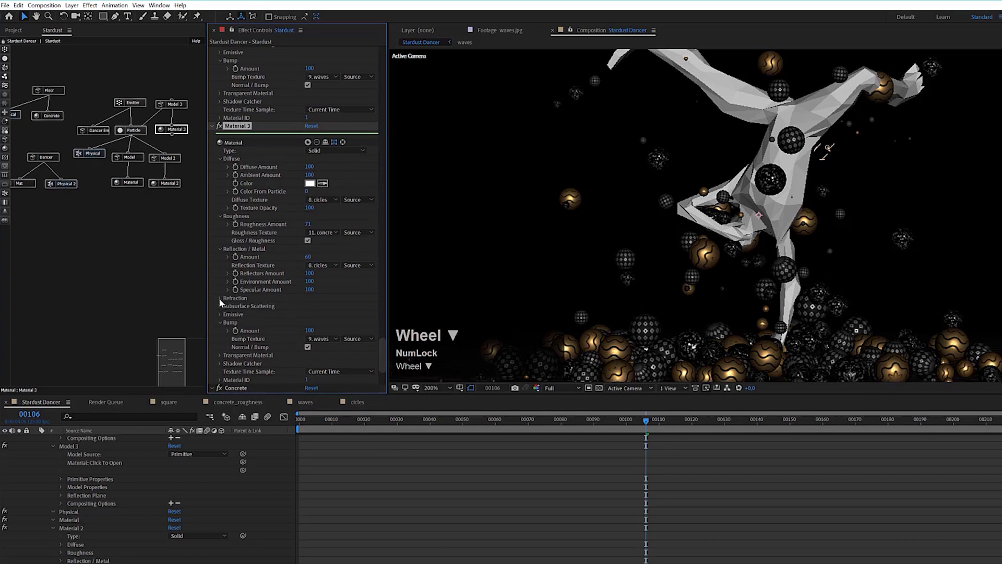
Assign the concrete roughness texture to Material 3 alongside the circles diffuse map
click(323, 343)
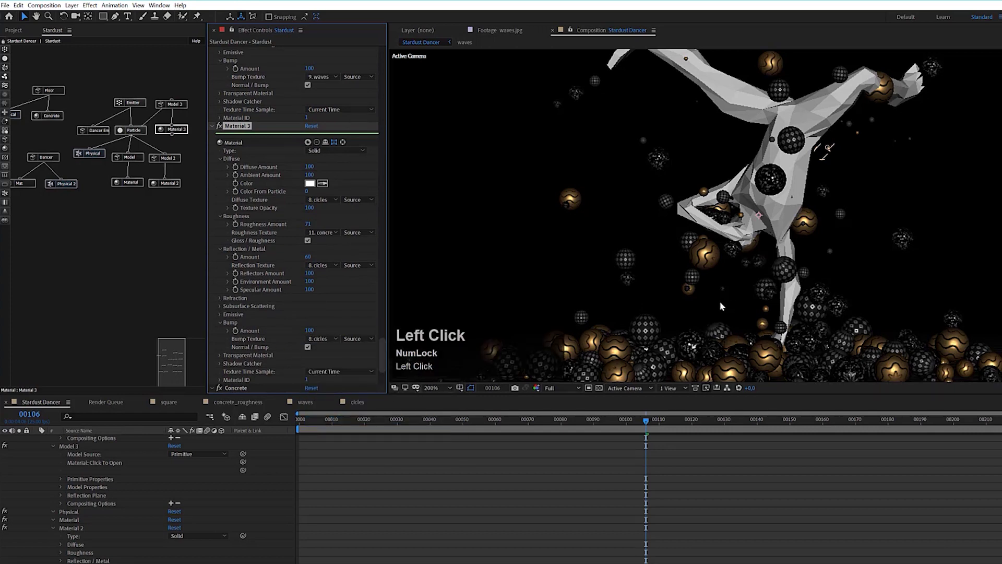
scroll(up, 3)
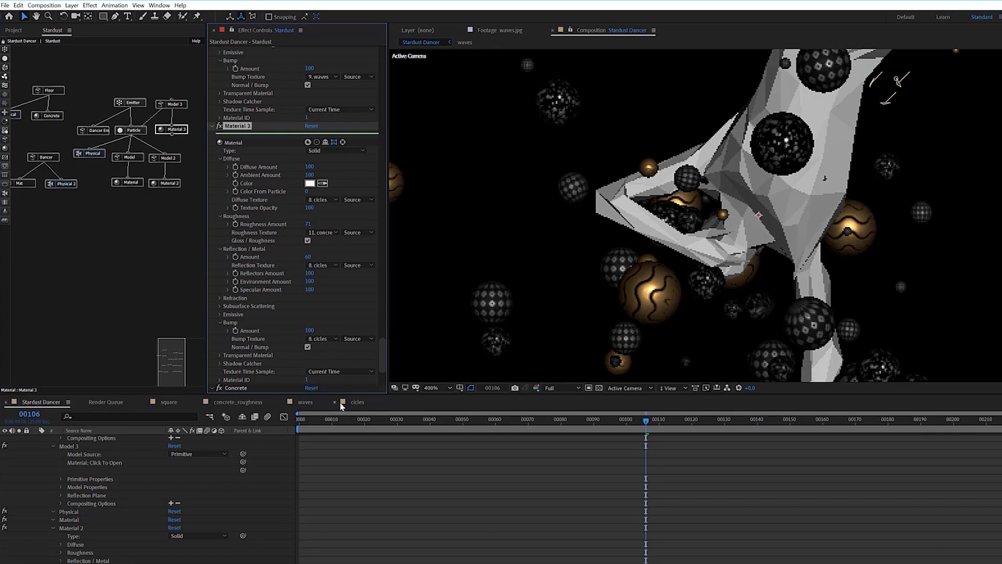
Tint circles.jpg to dark dots on light grey, then return to the dancer comp's Material 3 settings
drag(362, 406, 337, 90)
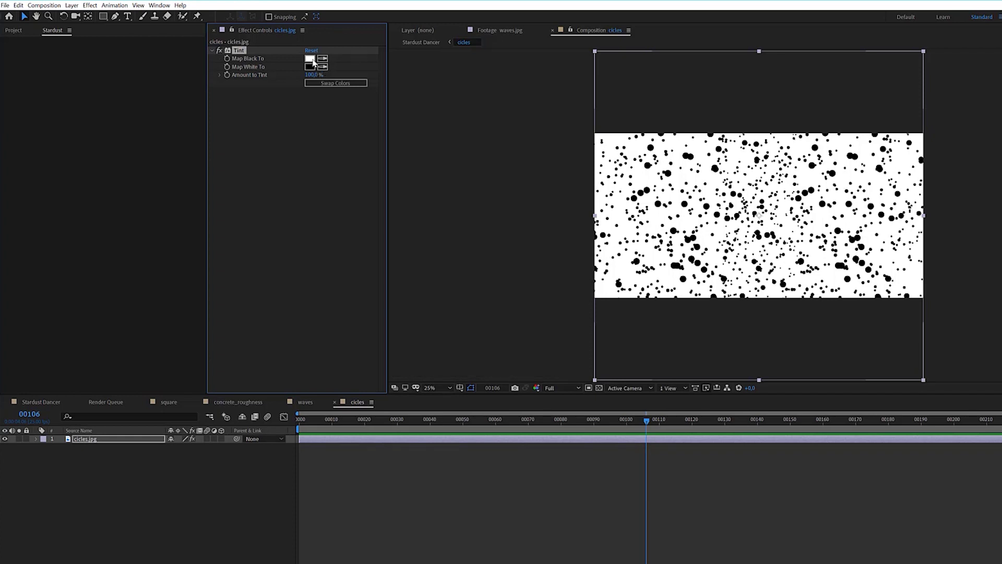
drag(316, 63, 236, 46)
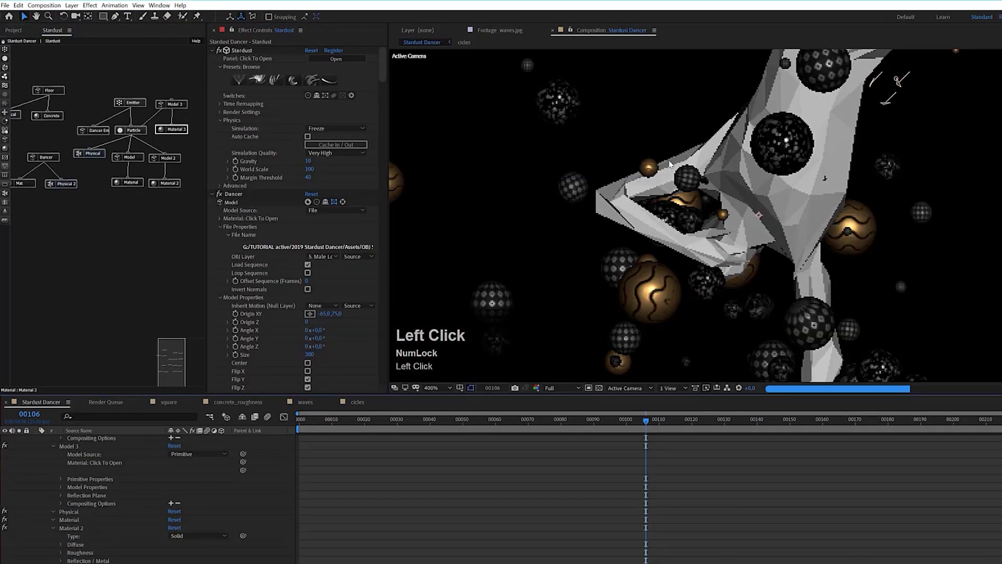
scroll(down, 3)
scroll(up, 3)
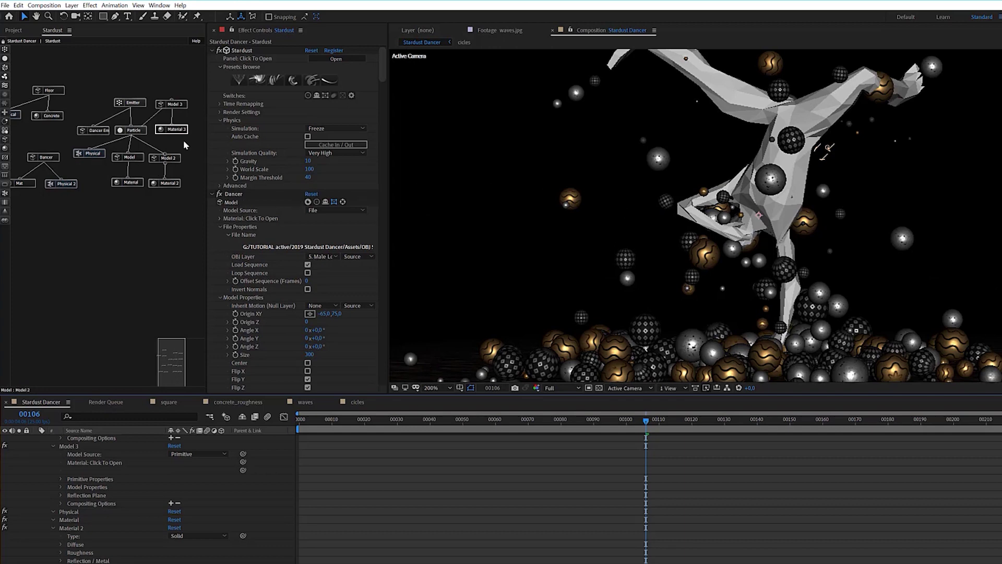
click(182, 133)
scroll(down, 3)
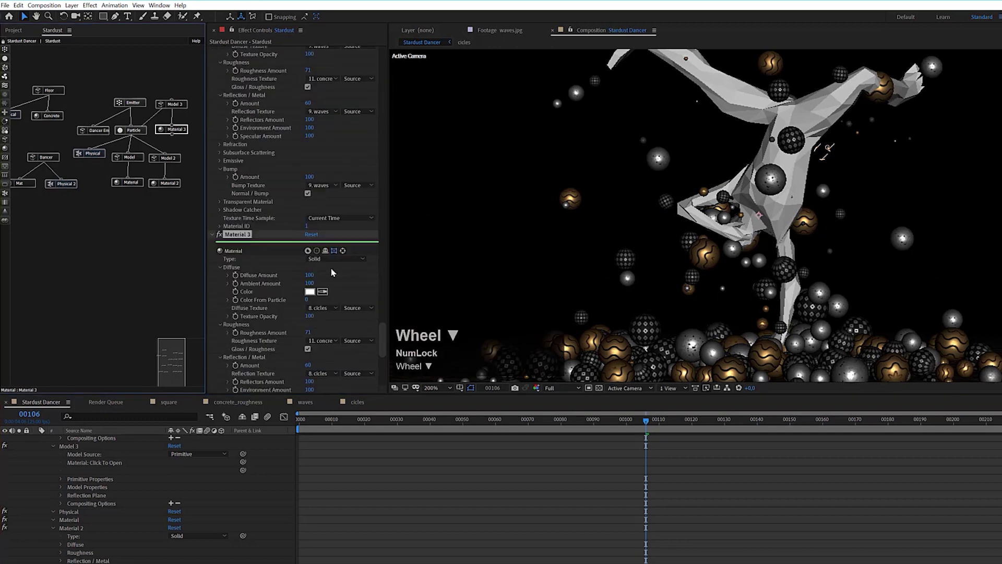
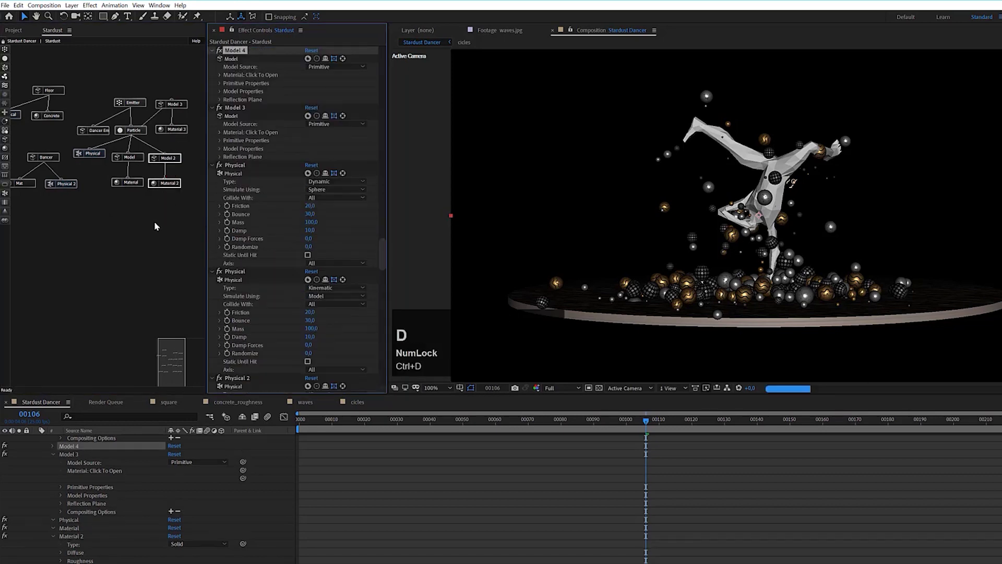
Detach Material 4, delete the leftover Model 4 node, and connect Material 4 to the Dancer
click(164, 231)
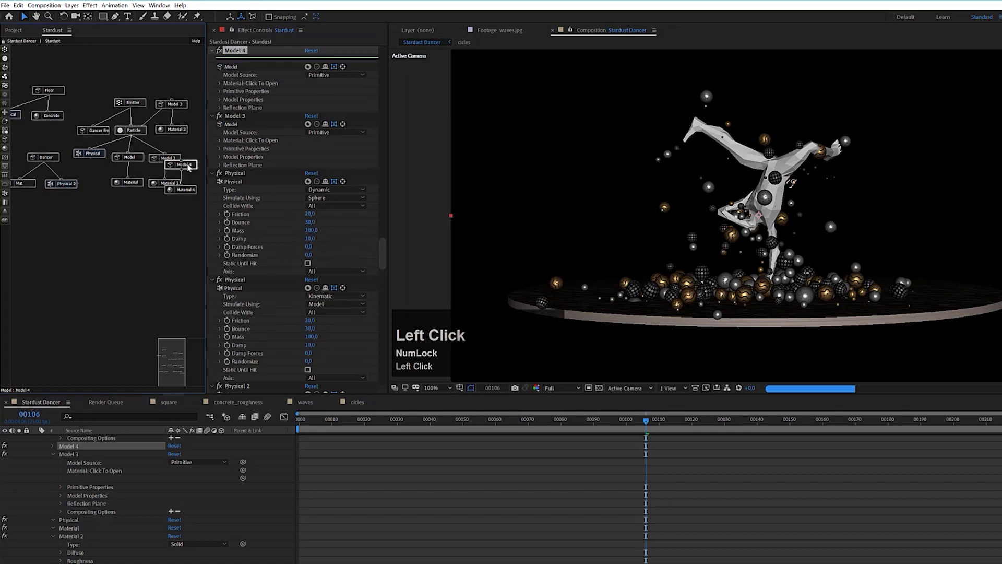
key(Delete)
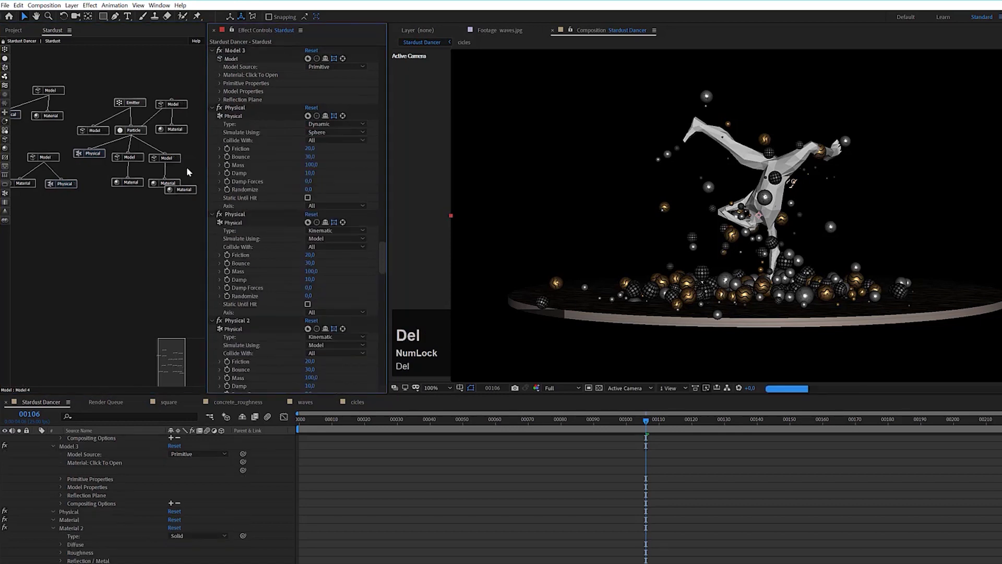
drag(191, 192, 27, 185)
key(Delete)
drag(46, 217, 65, 156)
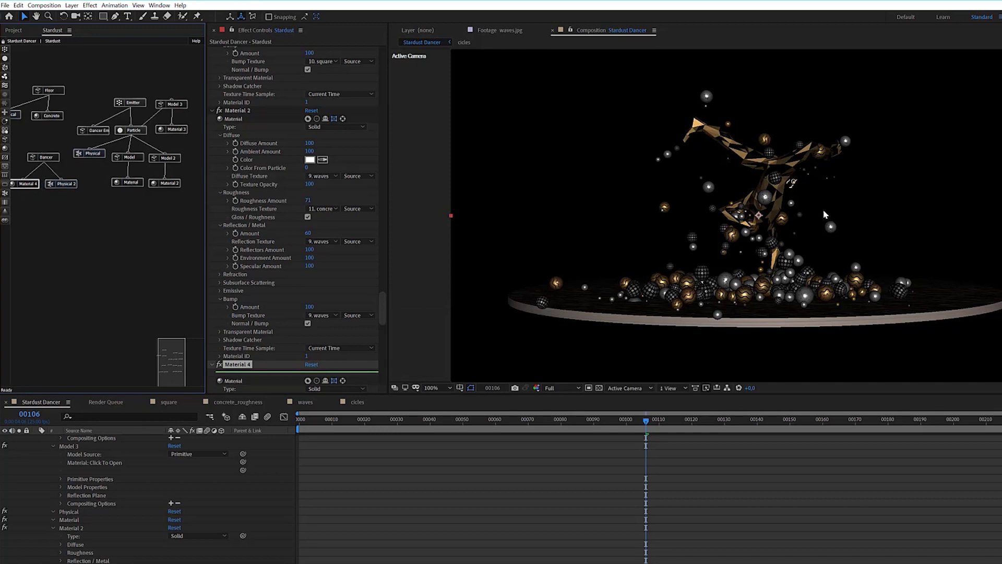
Scroll the view to check the dancer's new faceted gold look
scroll(up, 3)
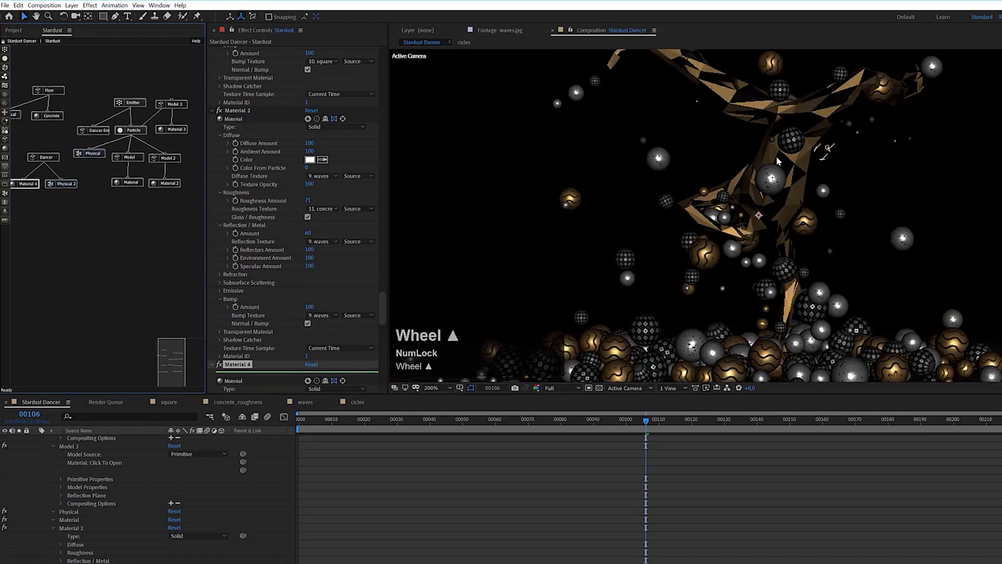
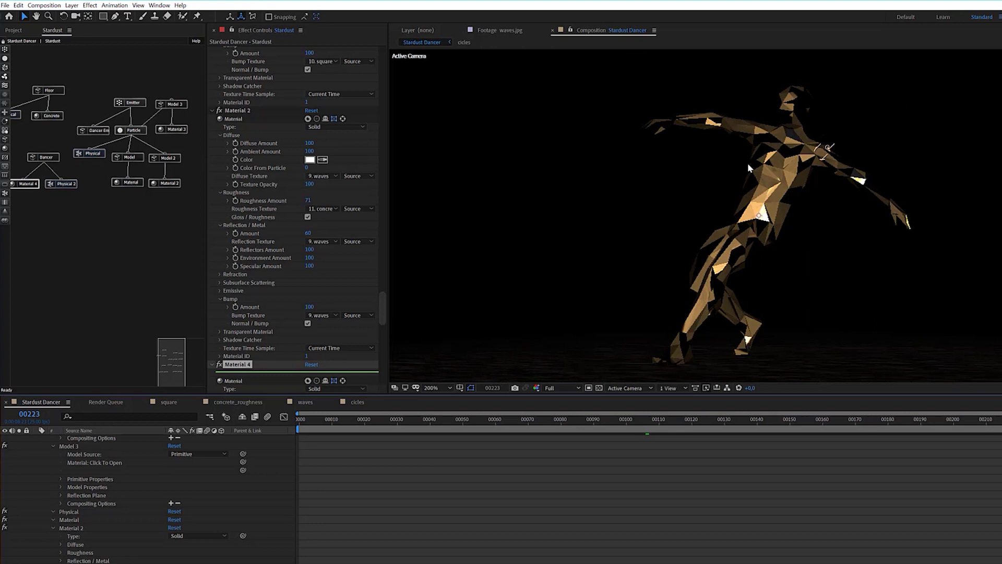
scroll(down, 3)
scroll(up, 3)
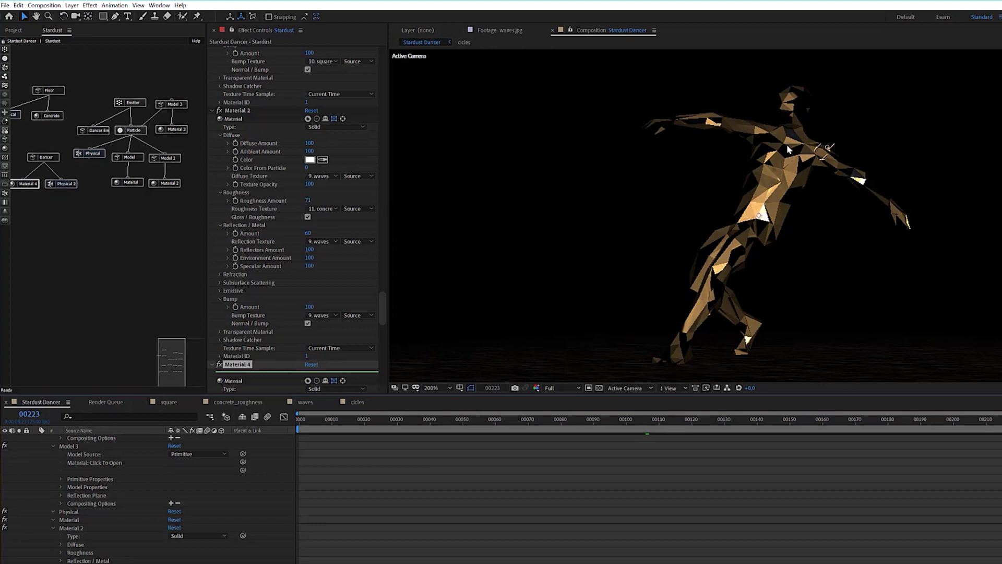
Change the Dancer model's Texture Mapping option so the wave stripes wrap its surface
click(223, 233)
click(54, 159)
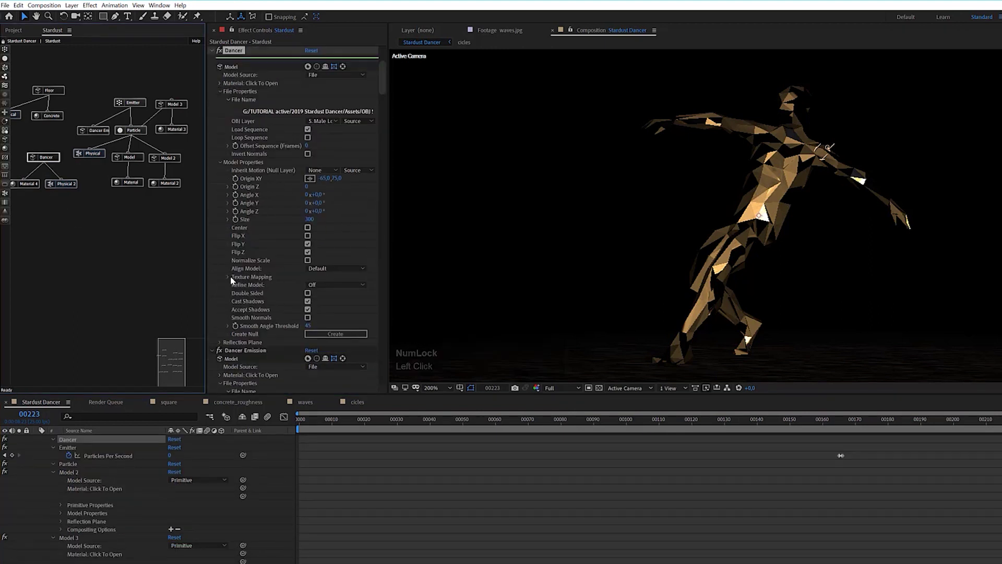
click(232, 279)
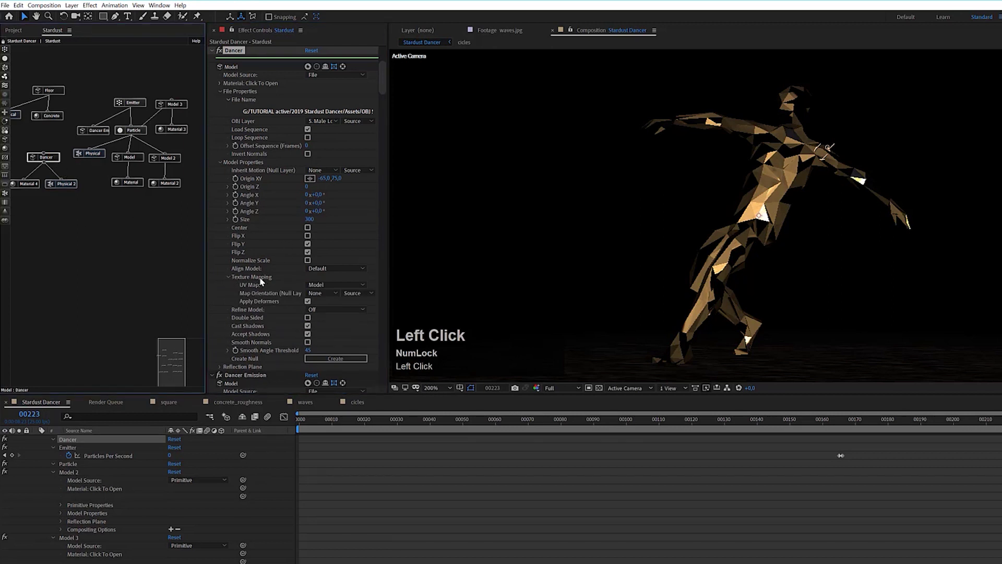
double_click(327, 290)
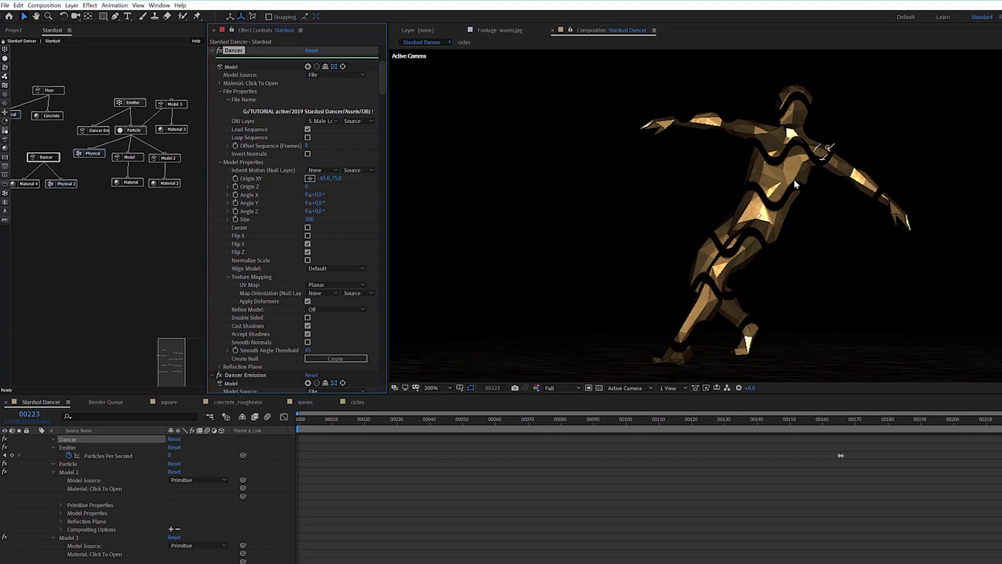
Scrub to frame 206 to preview the striped gold dancer with particles near the floor
drag(988, 424, 797, 178)
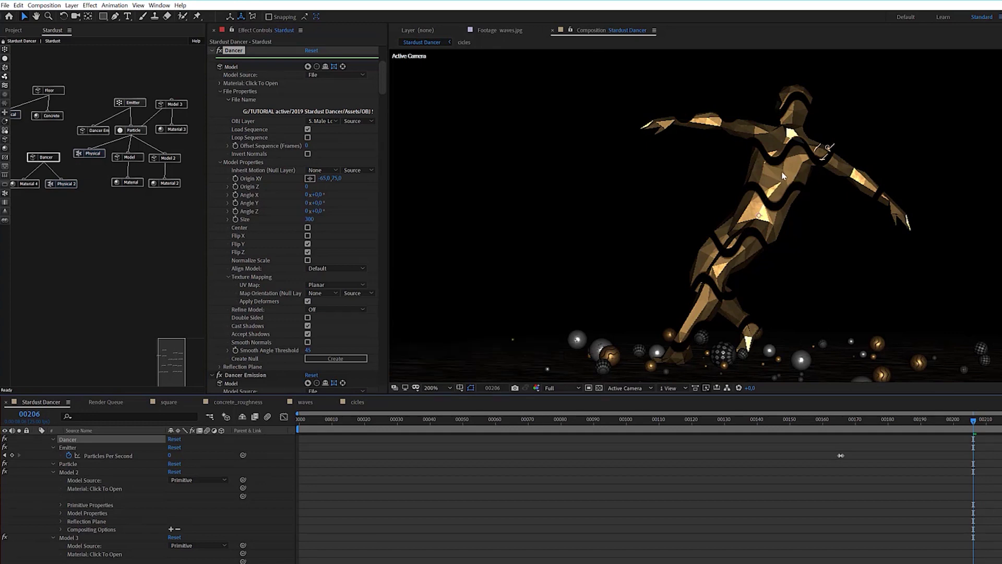
scroll(down, 3)
scroll(up, 3)
scroll(down, 3)
scroll(up, 3)
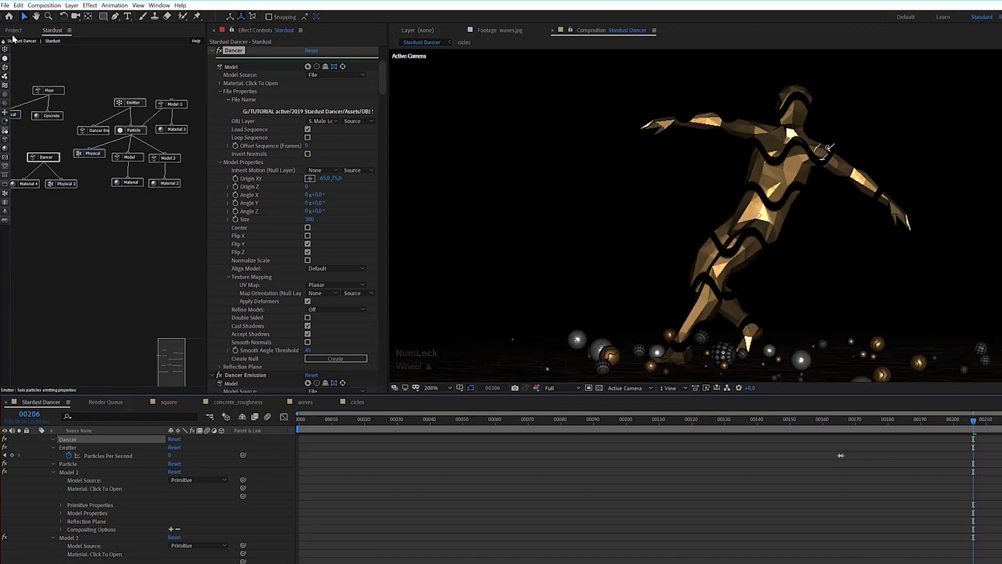
Make a new strokes composition from strokes.jpg in the Project panel
click(16, 36)
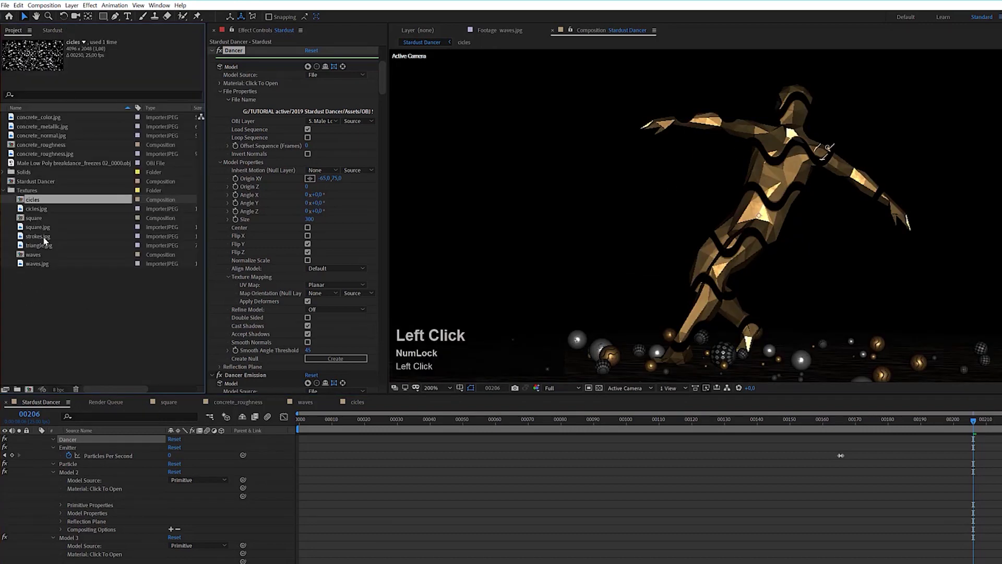
drag(44, 241, 719, 251)
scroll(down, 3)
scroll(down, 3)
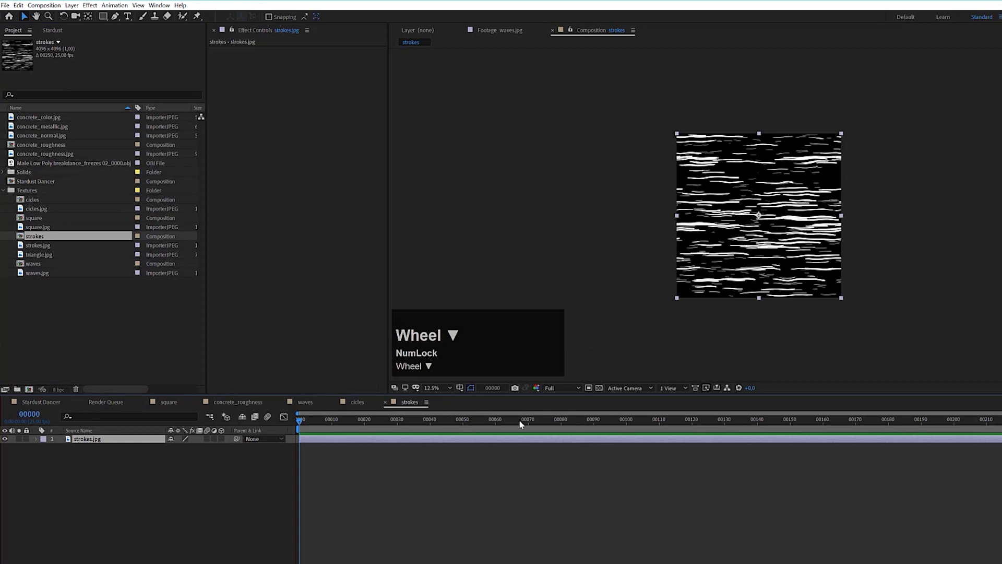
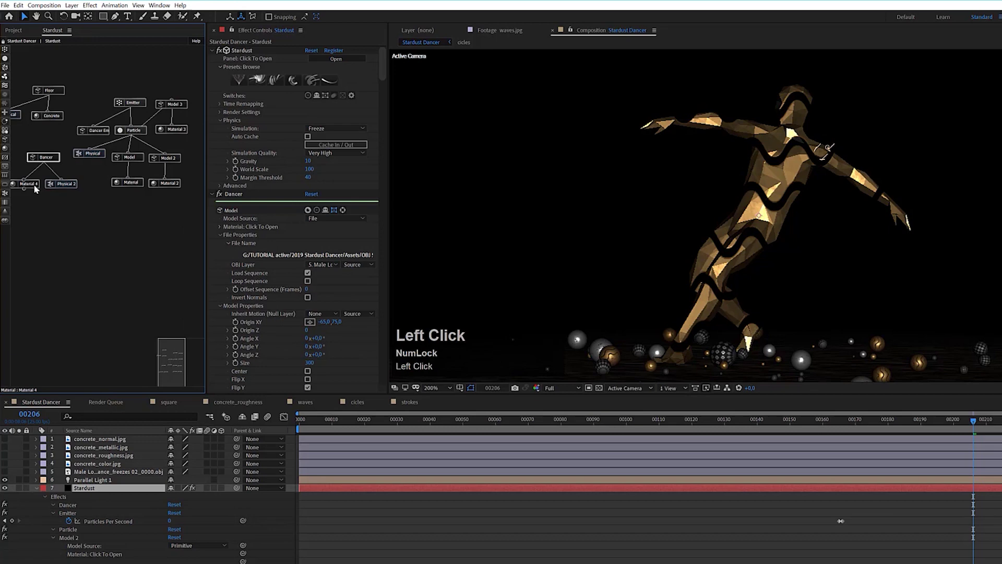
Set Material 4's Diffuse Texture to strokes, then reopen the strokes precomp from the timeline
click(37, 189)
scroll(down, 3)
scroll(down, 3)
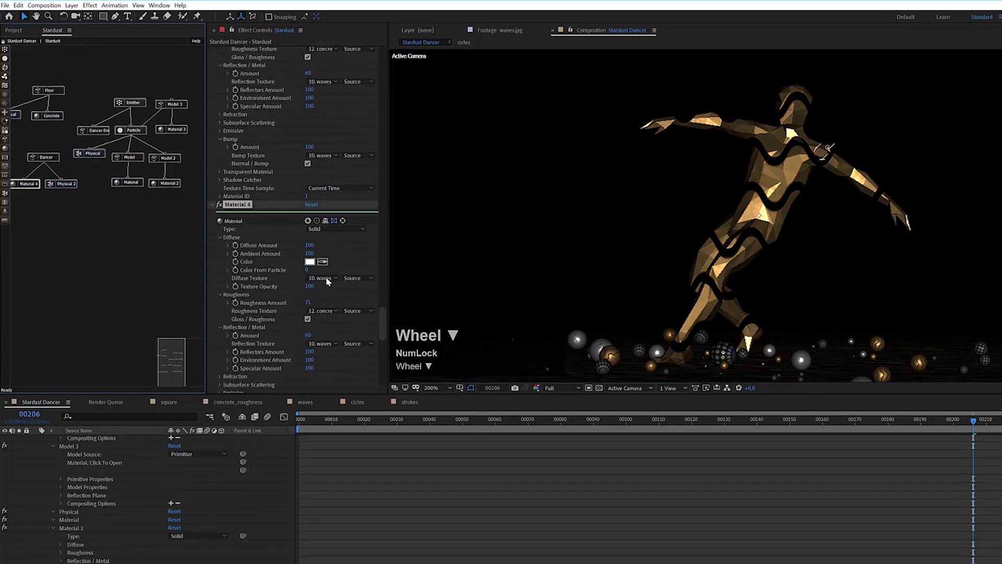
click(330, 281)
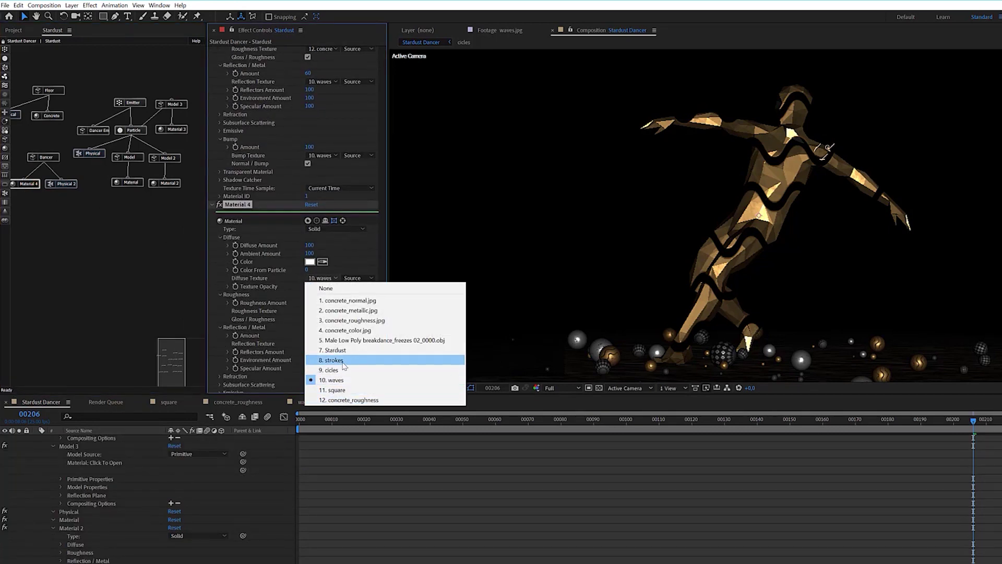
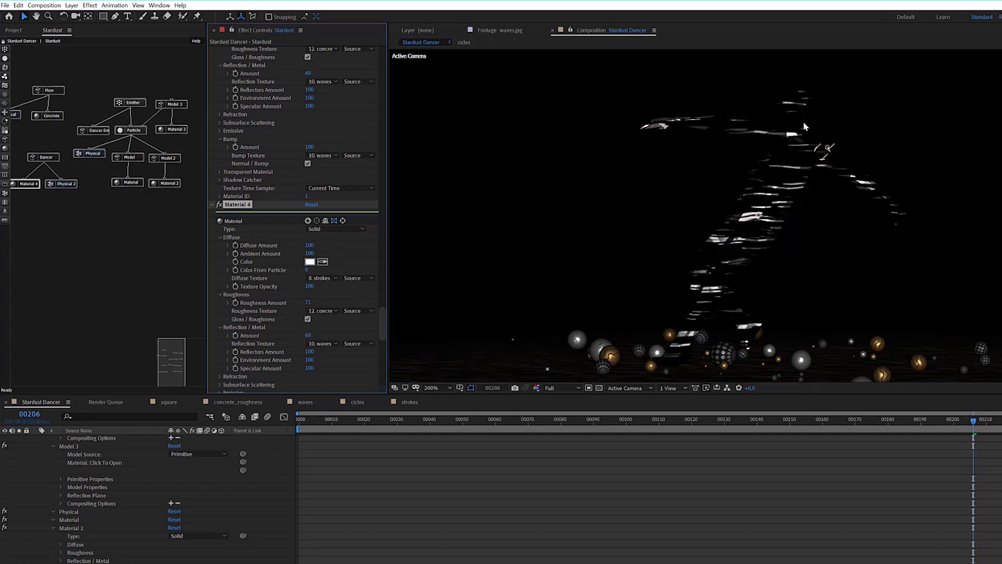
drag(837, 424, 412, 404)
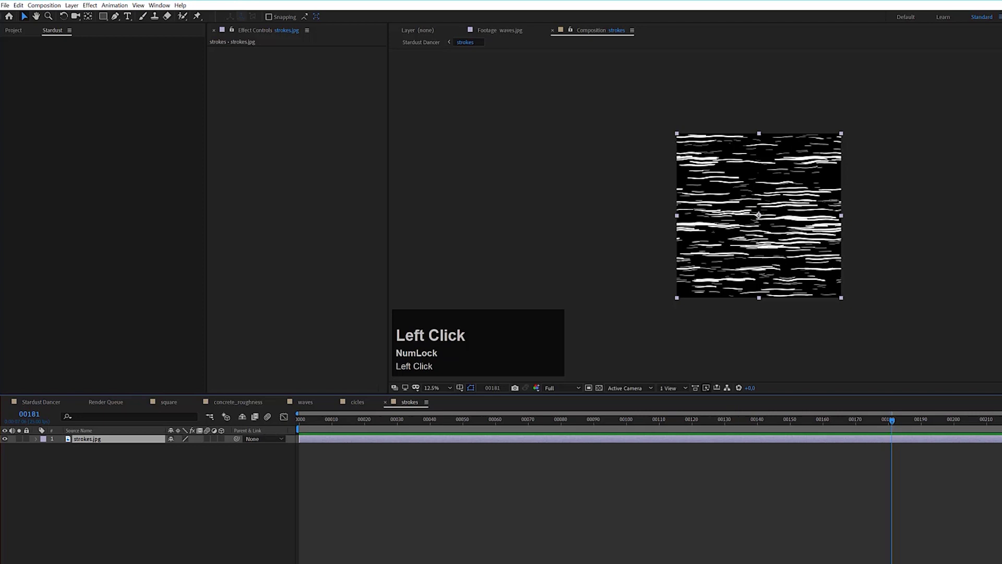
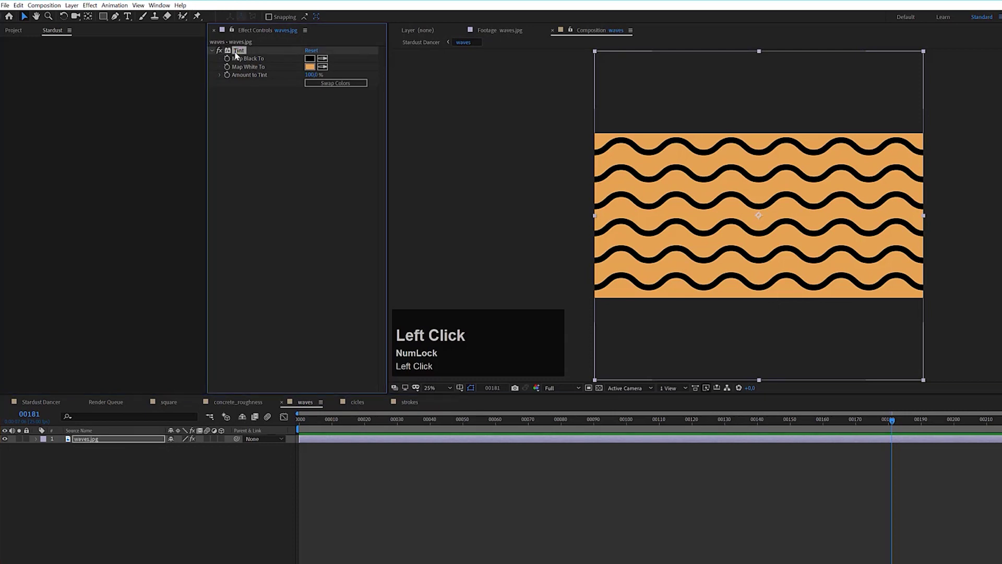
Copy the orange Tint from waves onto strokes.jpg and swap its colours for dark strokes on orange
key(ctrl+c)
click(402, 406)
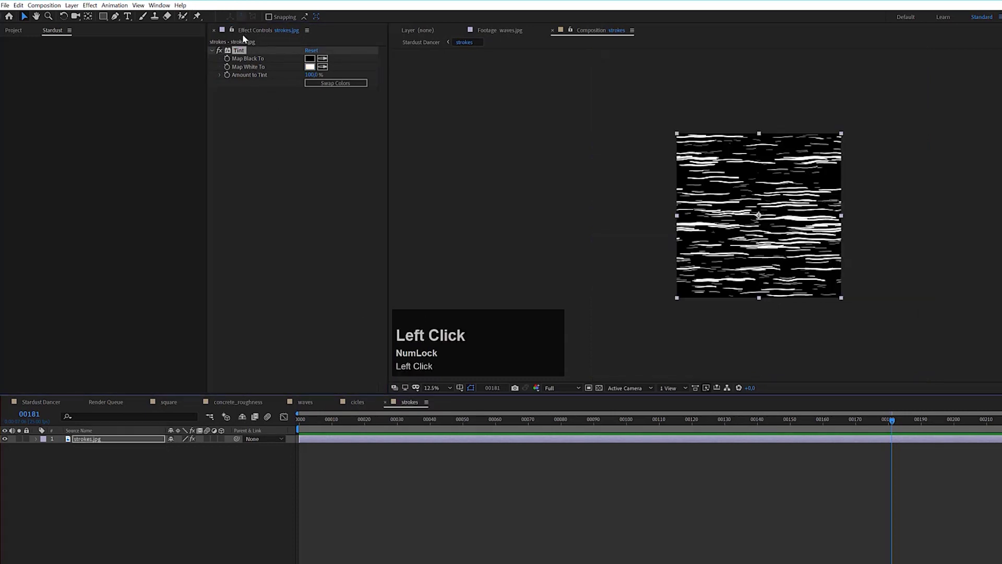
key(ctrl+v)
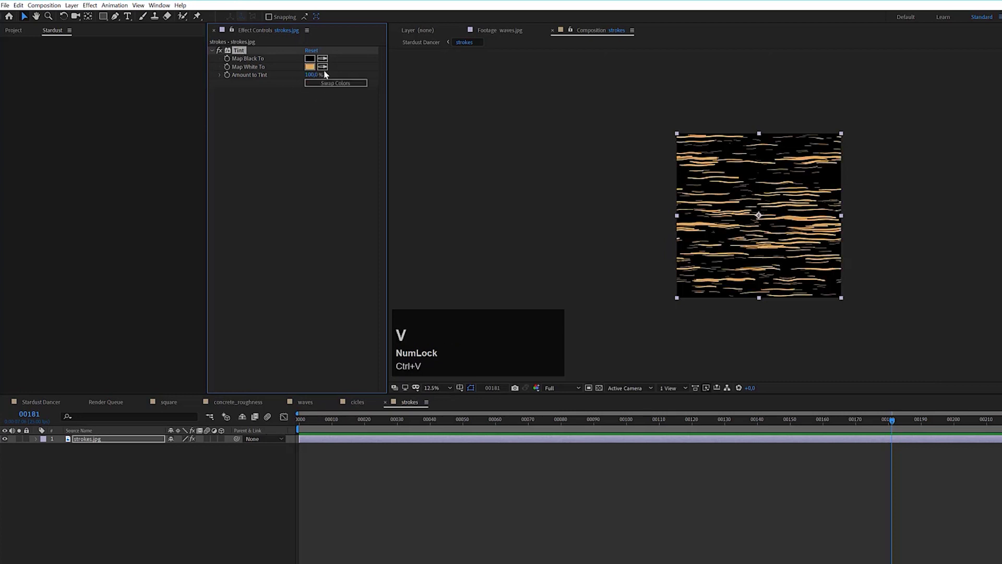
click(331, 84)
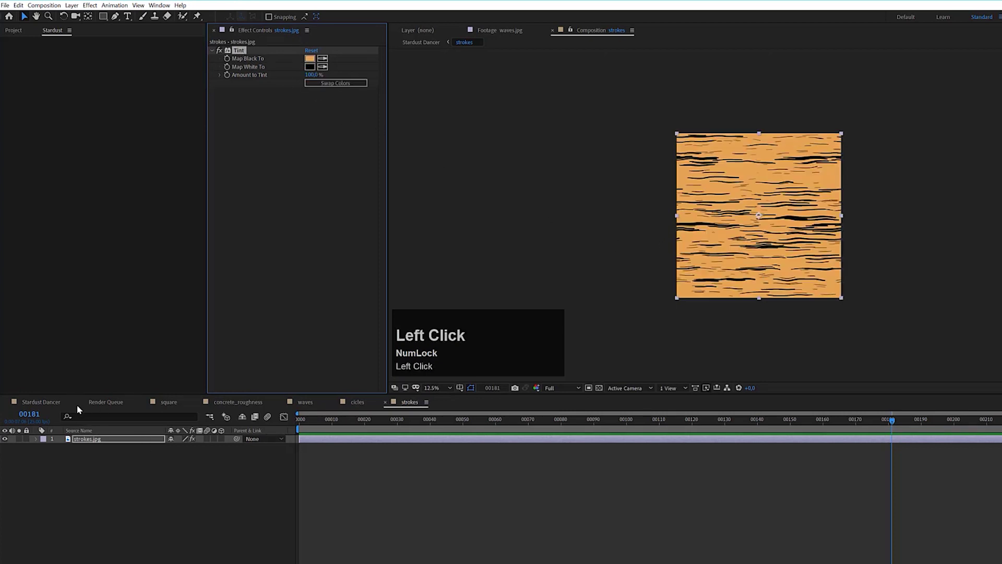
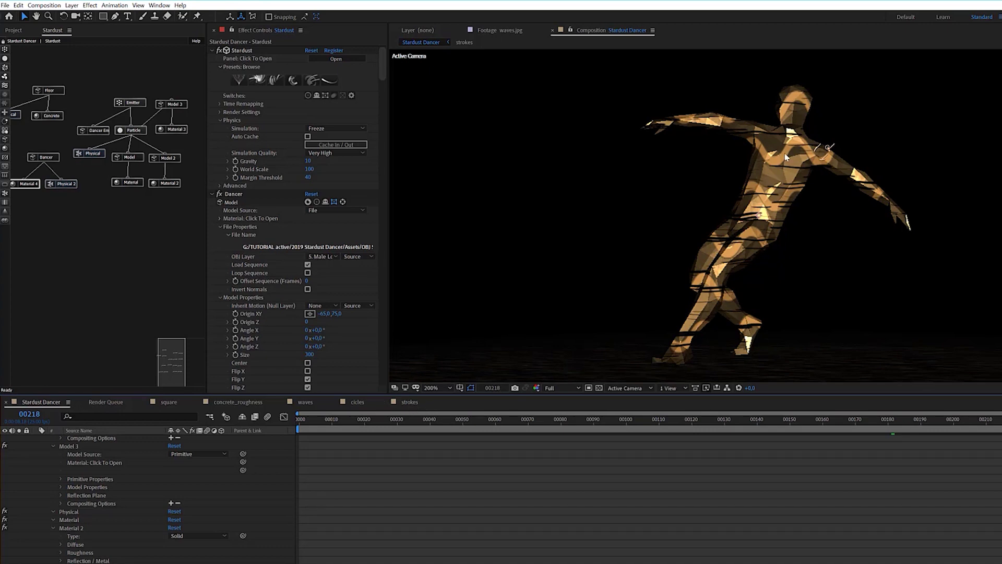
Set Material 4's Roughness Texture to concrete_roughness
click(36, 186)
scroll(down, 3)
scroll(down, 3)
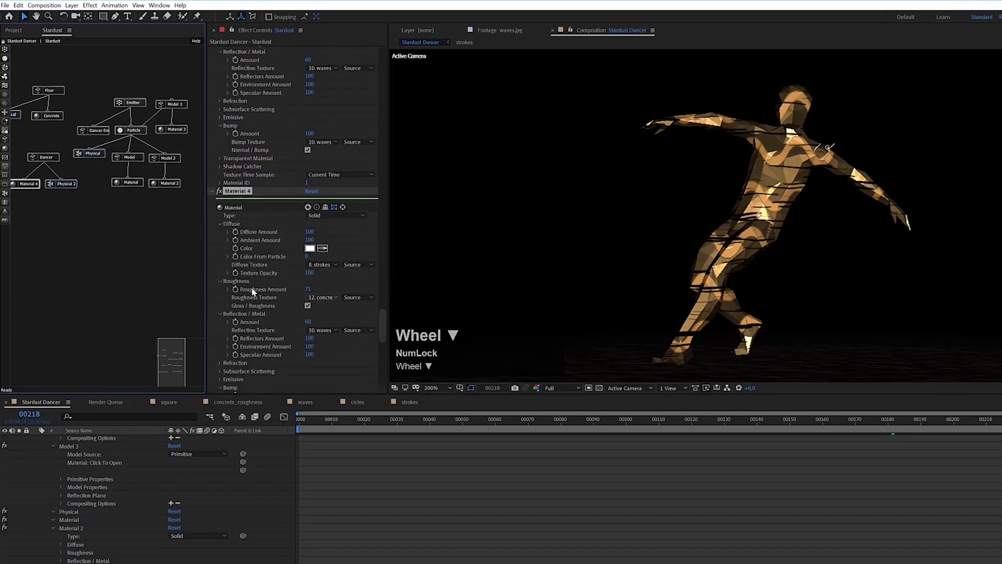
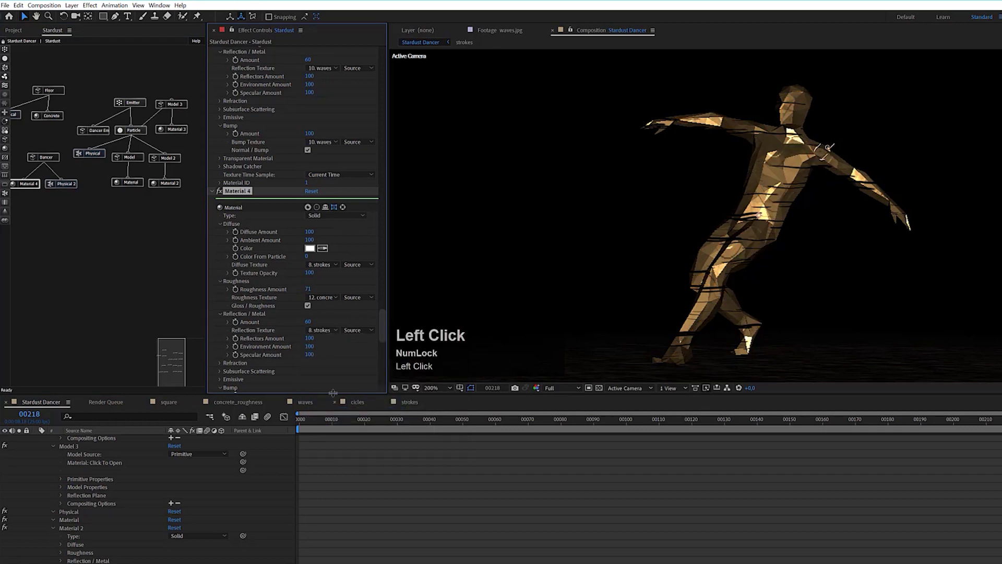
scroll(down, 3)
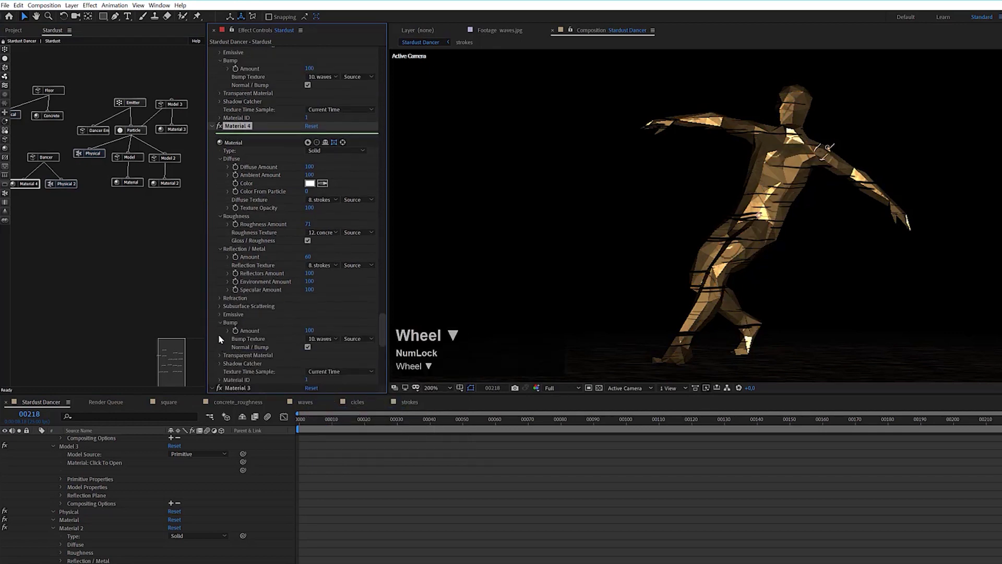
click(329, 345)
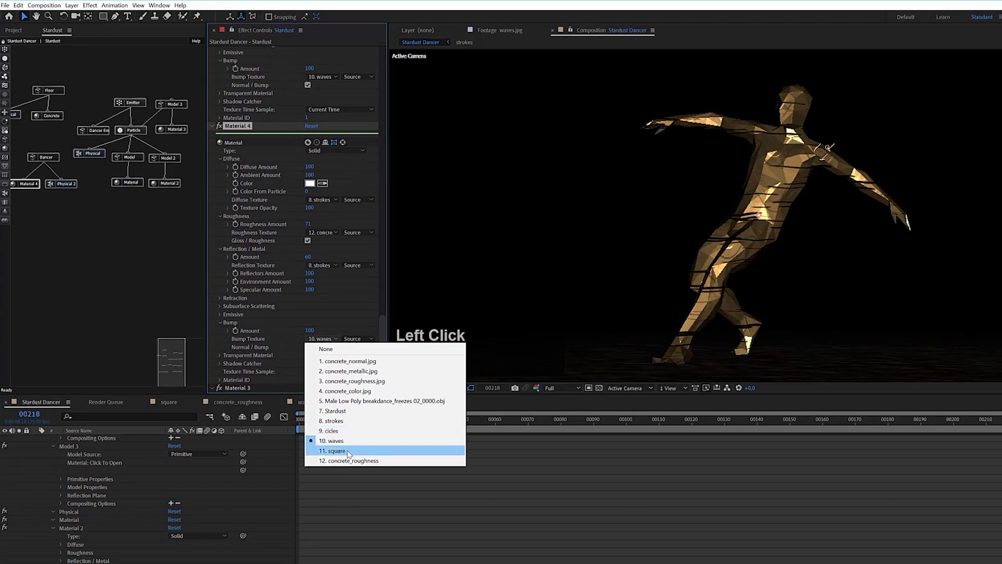
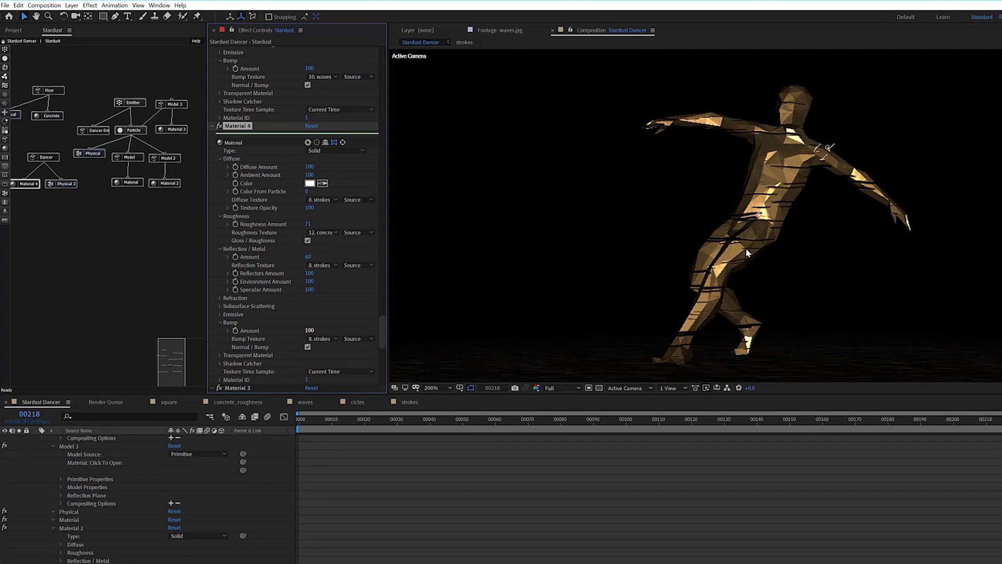
scroll(down, 3)
Scrub the timeline to preview the dark-streaked gold dancer among the spheres
drag(652, 422, 569, 424)
drag(569, 424, 776, 259)
scroll(up, 3)
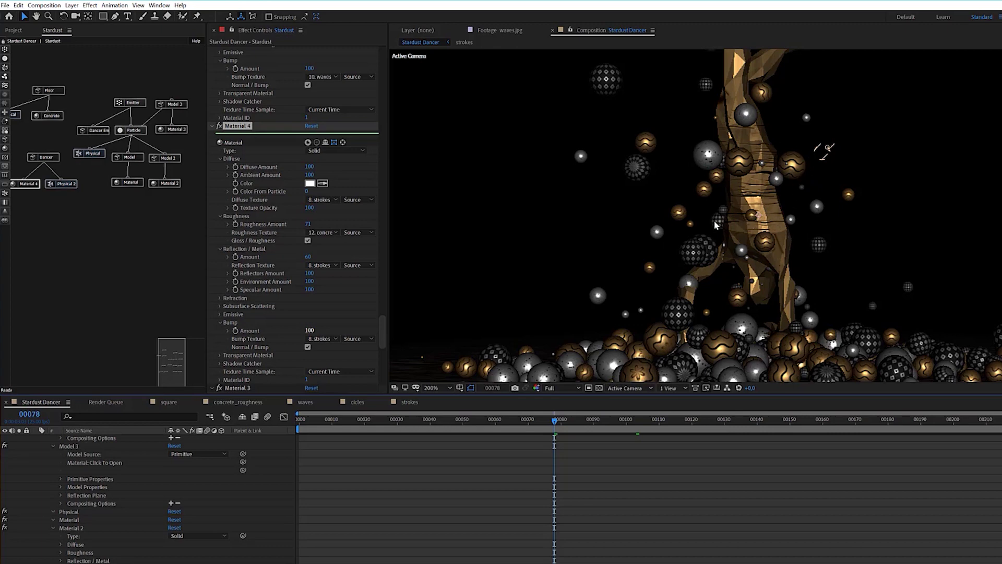
scroll(down, 3)
scroll(down, 3)
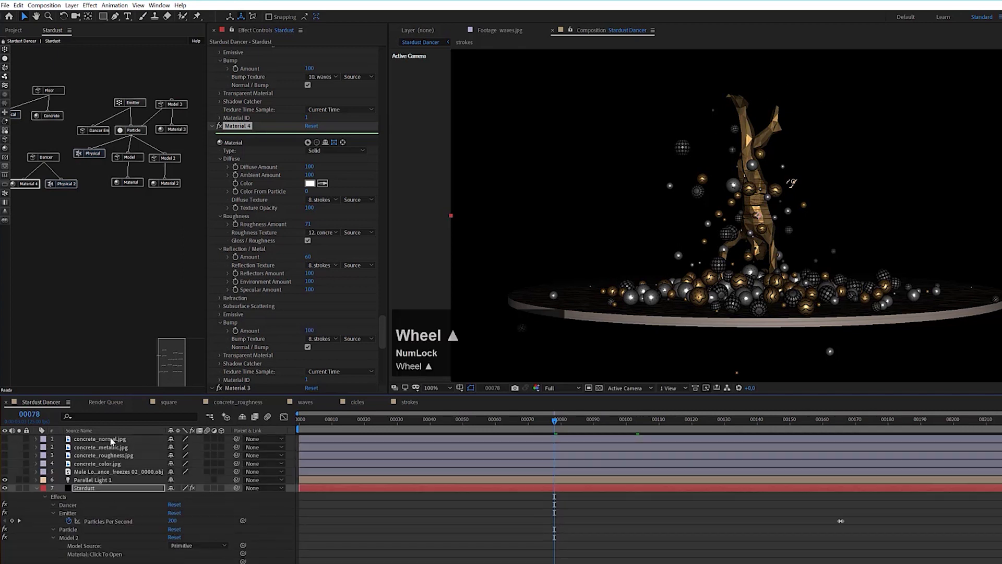
Add a new Spot Light and set its Position to 960, 540, 0
scroll(up, 3)
click(42, 492)
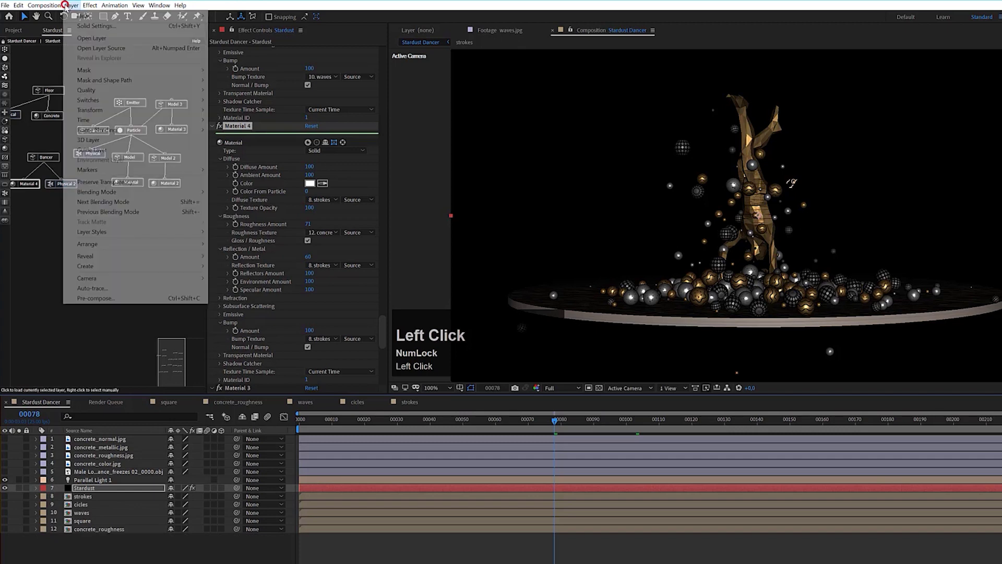
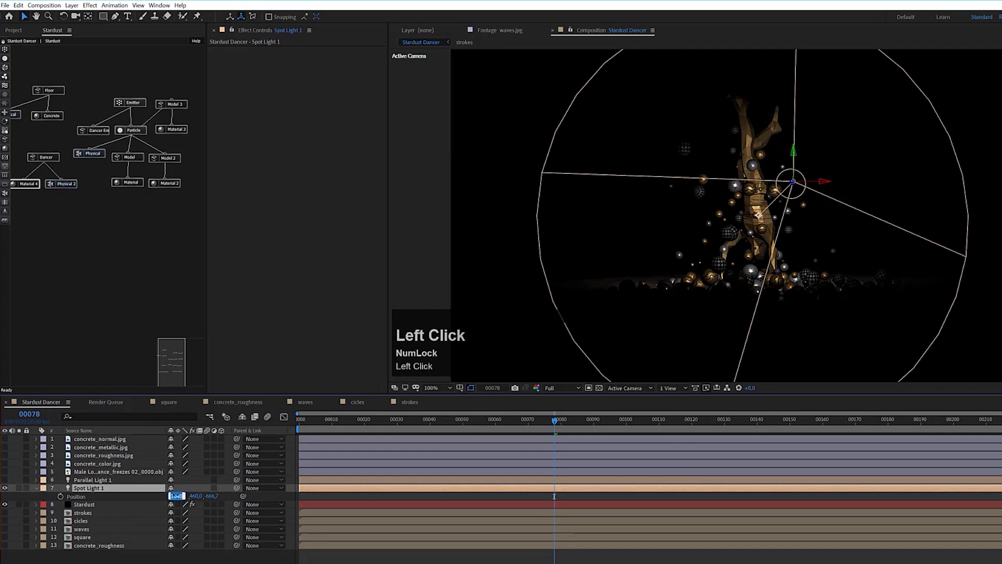
key(0)
key(BackSpace)
text(960)
key(Tab)
text(540)
key(Tab)
text(0)
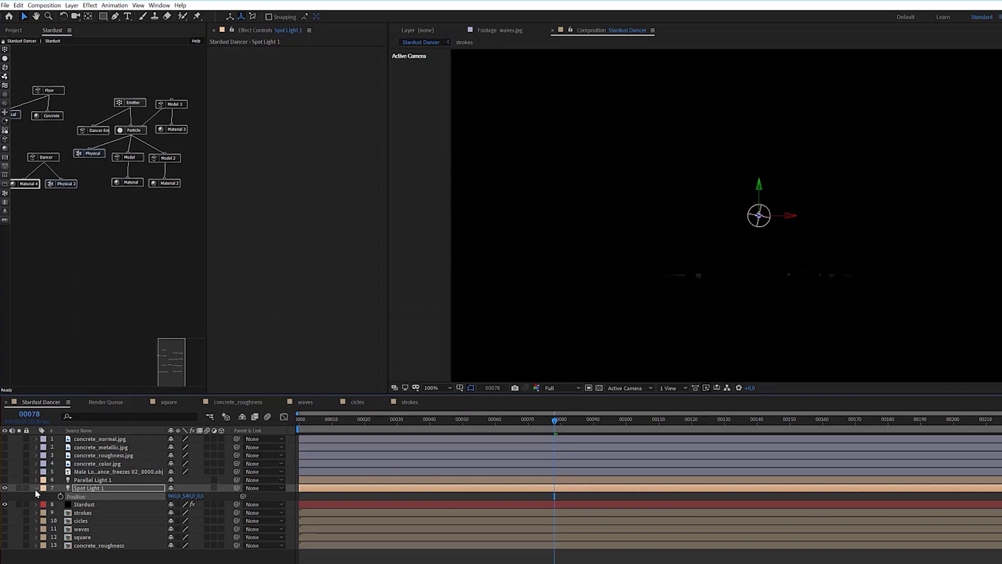
Link the spotlight's Point of Interest to Null 1's Position with a pick-whipped expression
click(40, 493)
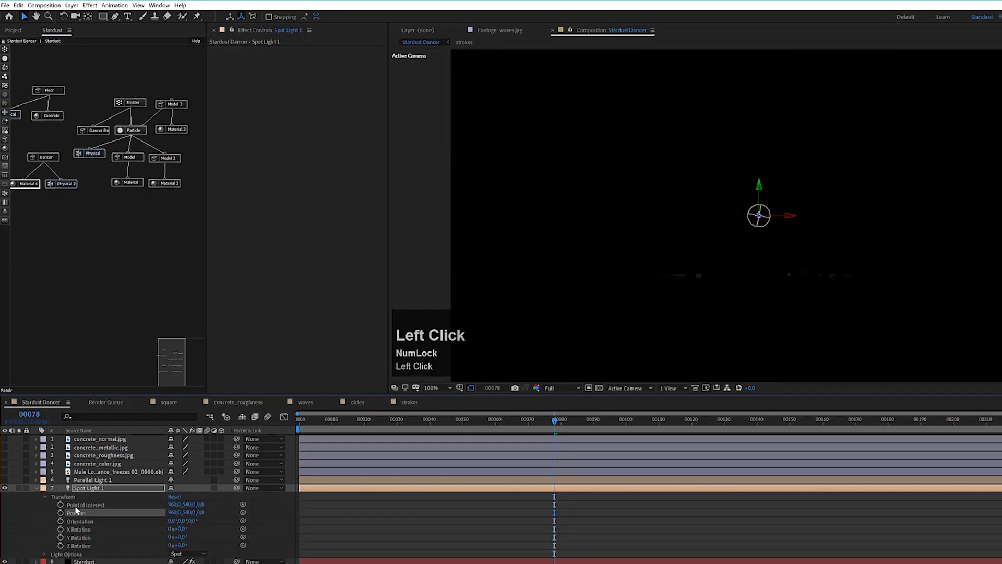
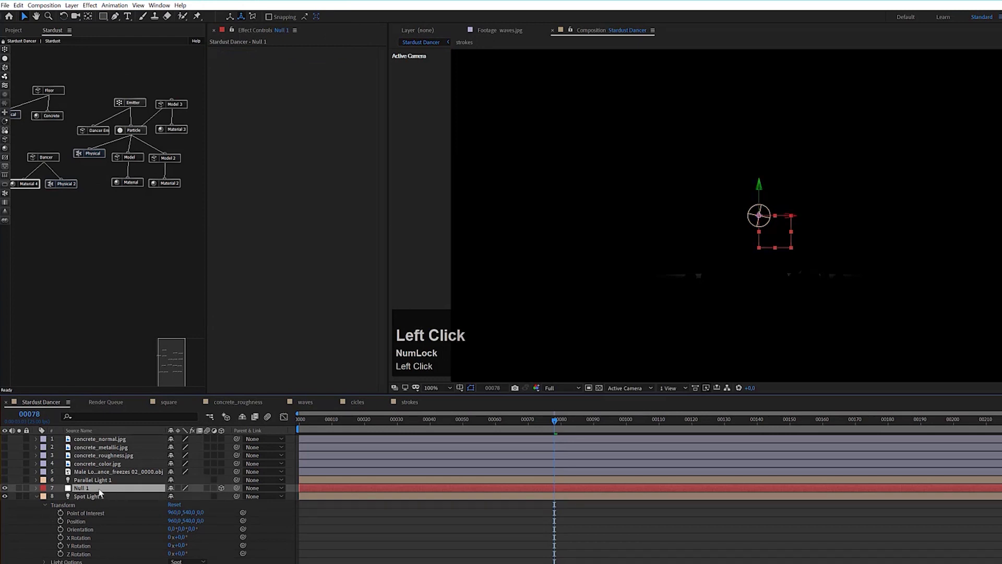
key(p)
drag(64, 526, 99, 500)
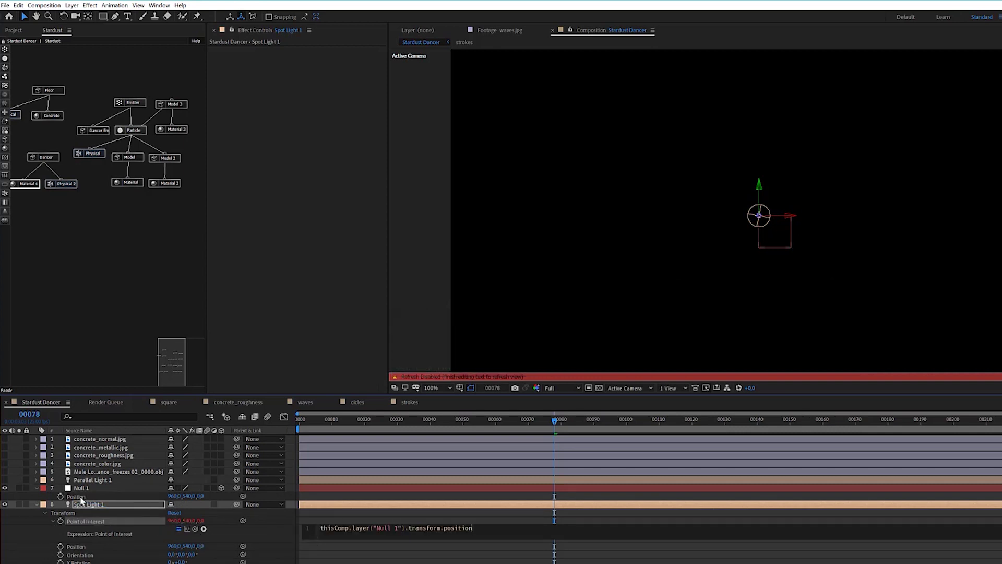
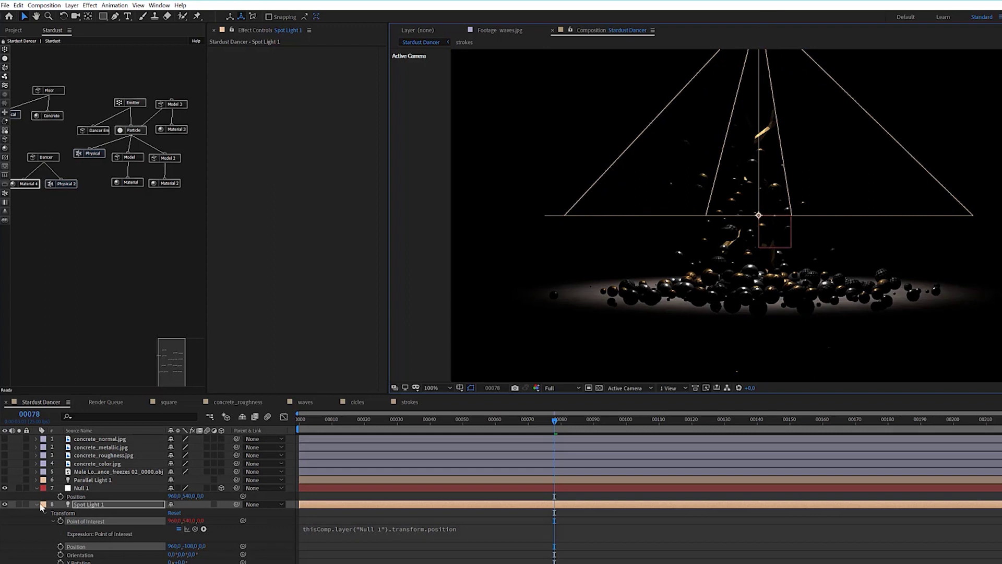
Rename the spotlight layer to 'V Light'
double_click(82, 510)
key(Return)
key(shift+v)
key(space)
text(ight)
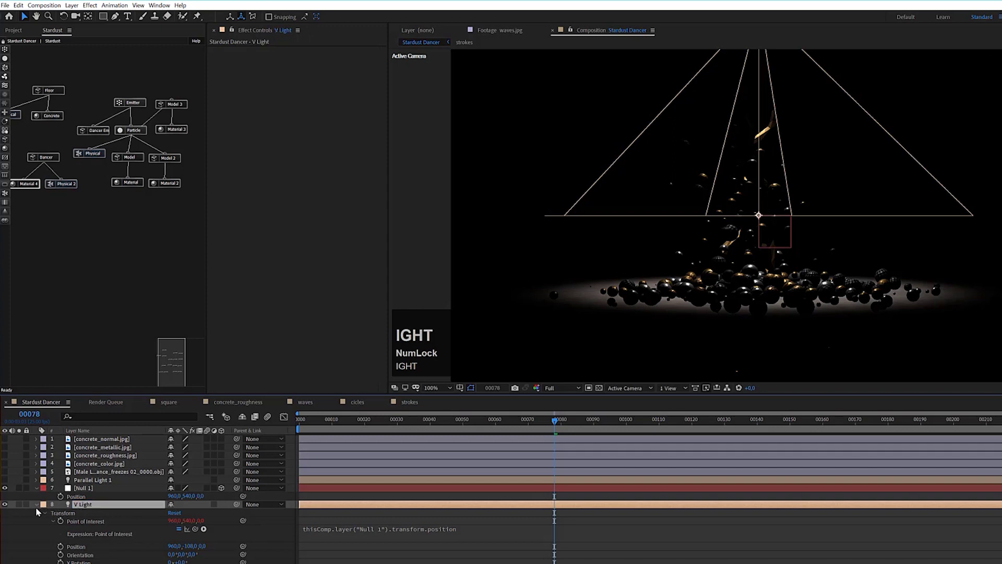
Add a Volumetric node to the Stardust graph and set its colour to blue
click(42, 506)
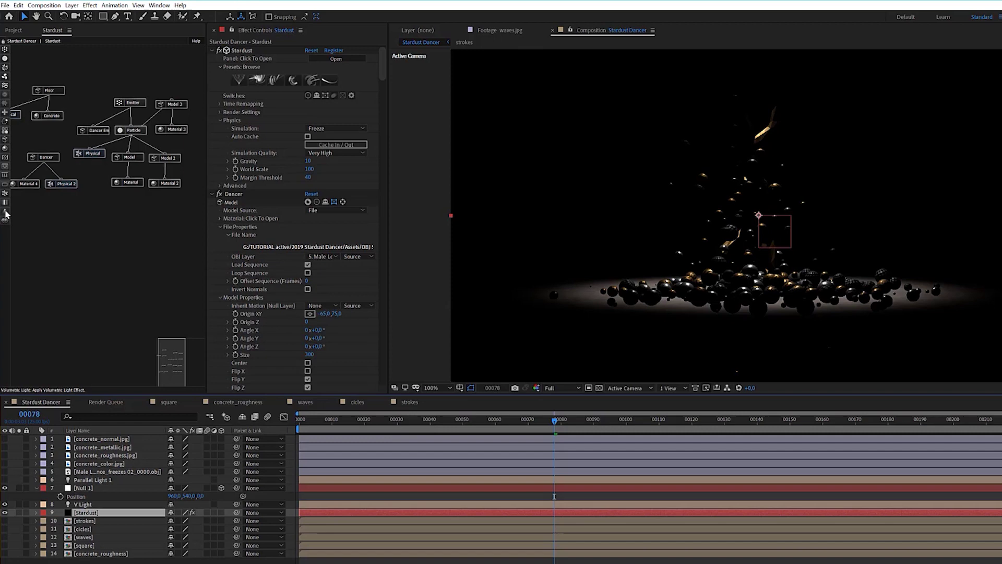
right_click(57, 212)
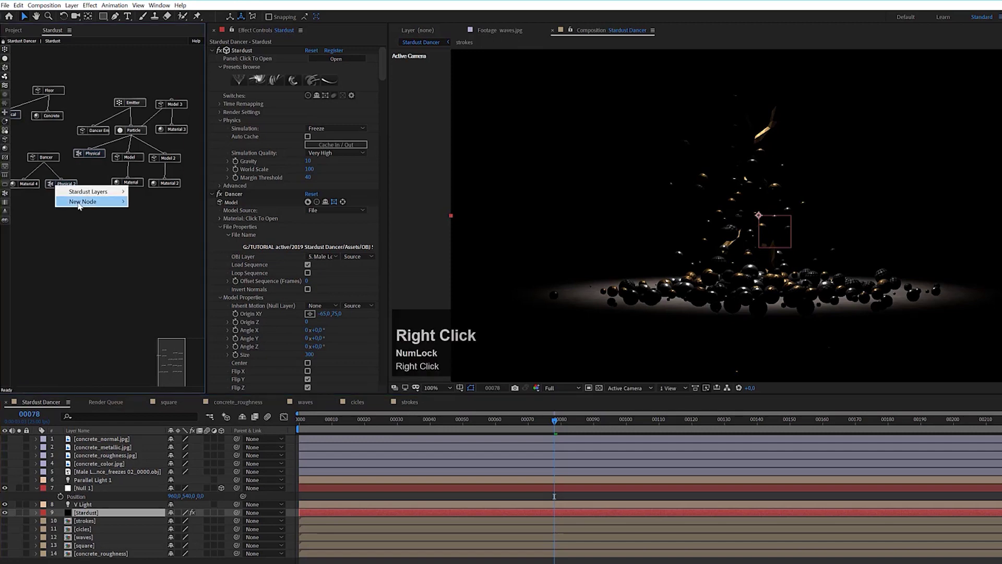
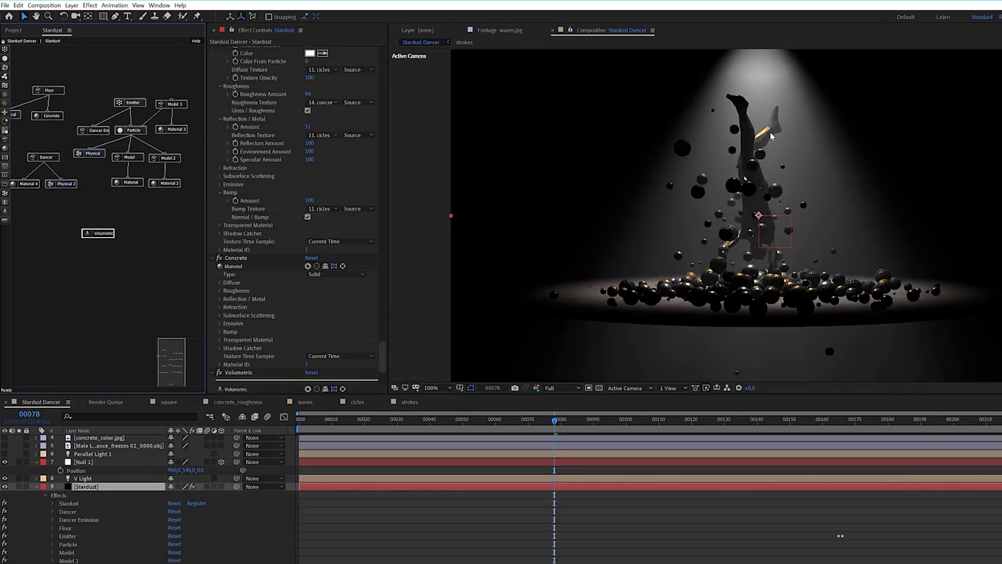
scroll(up, 3)
scroll(down, 3)
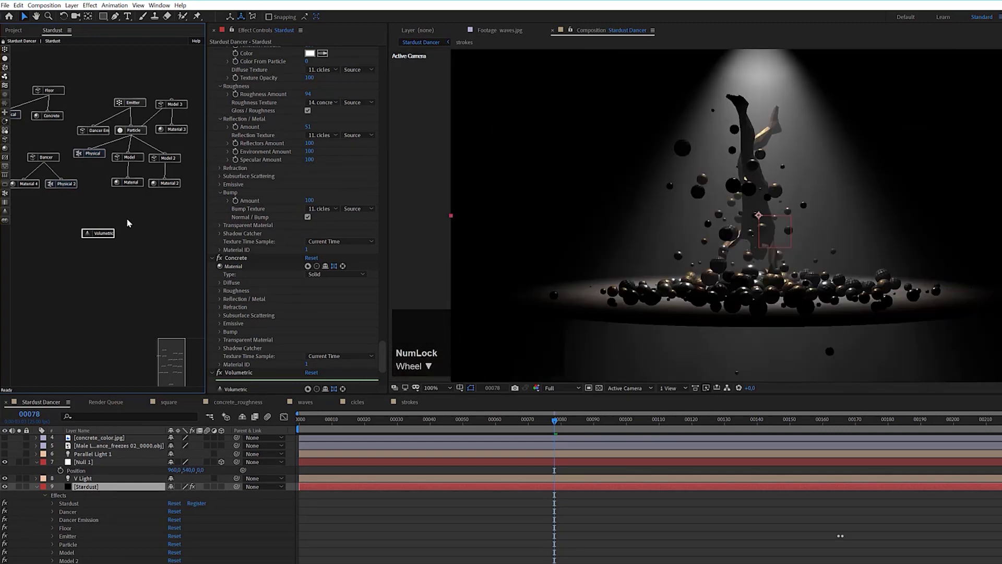
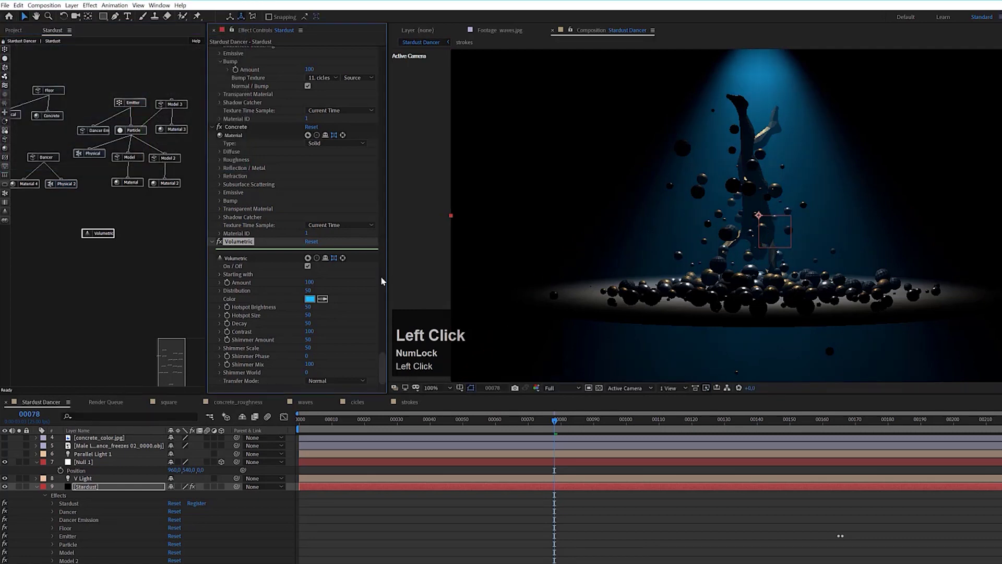
click(91, 236)
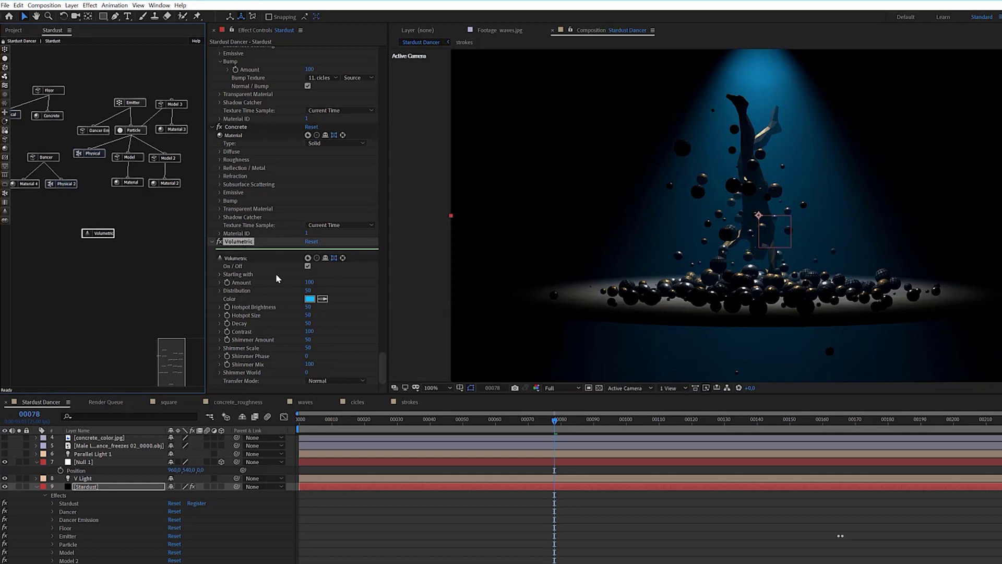
Raise the volumetric hotspot values to 25 and 35 for a brighter blue beam
scroll(down, 3)
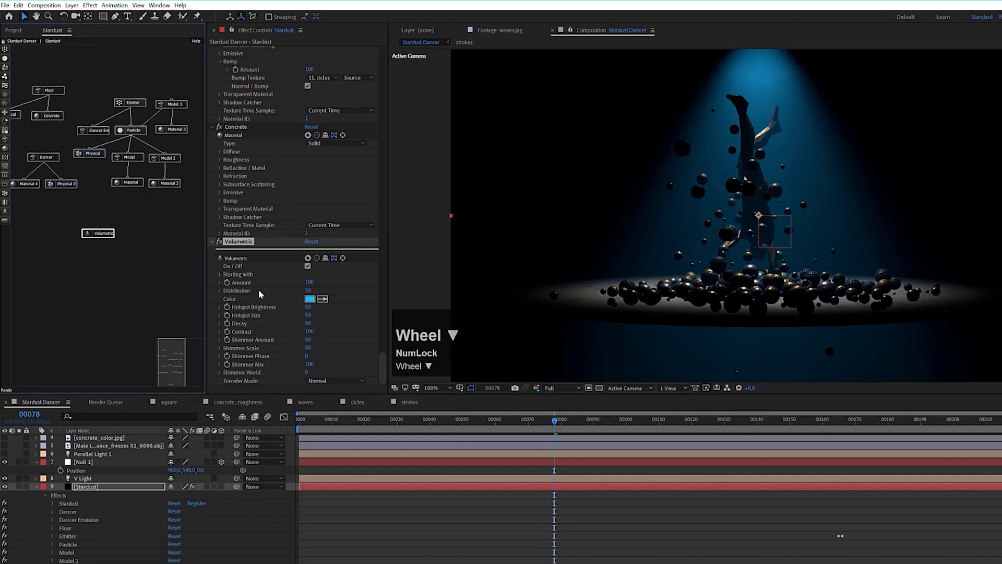
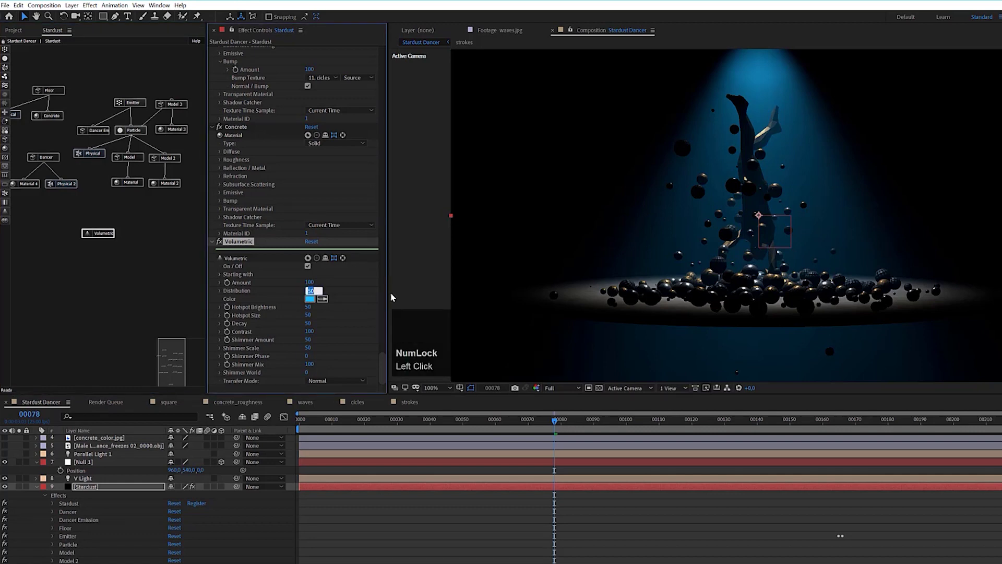
text(25)
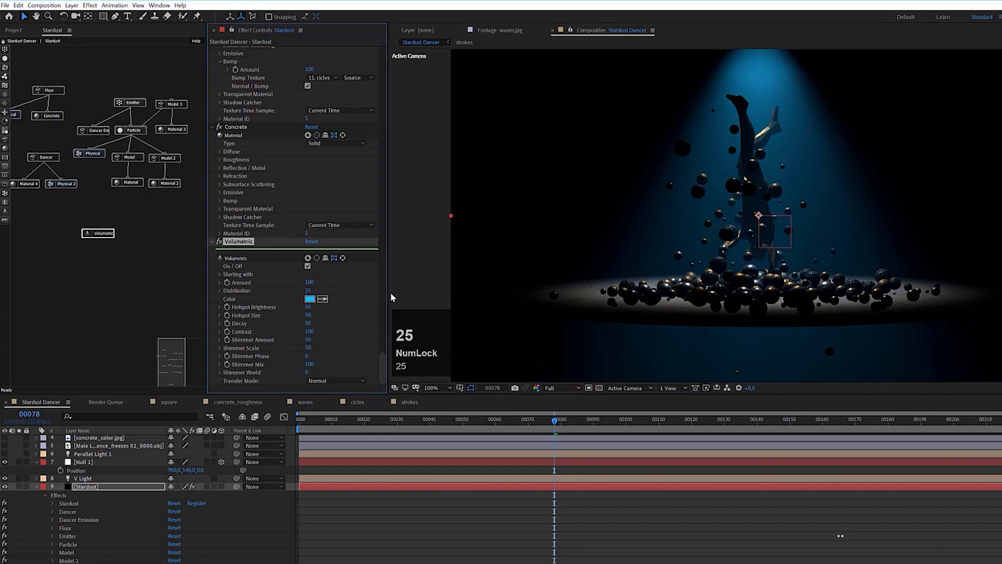
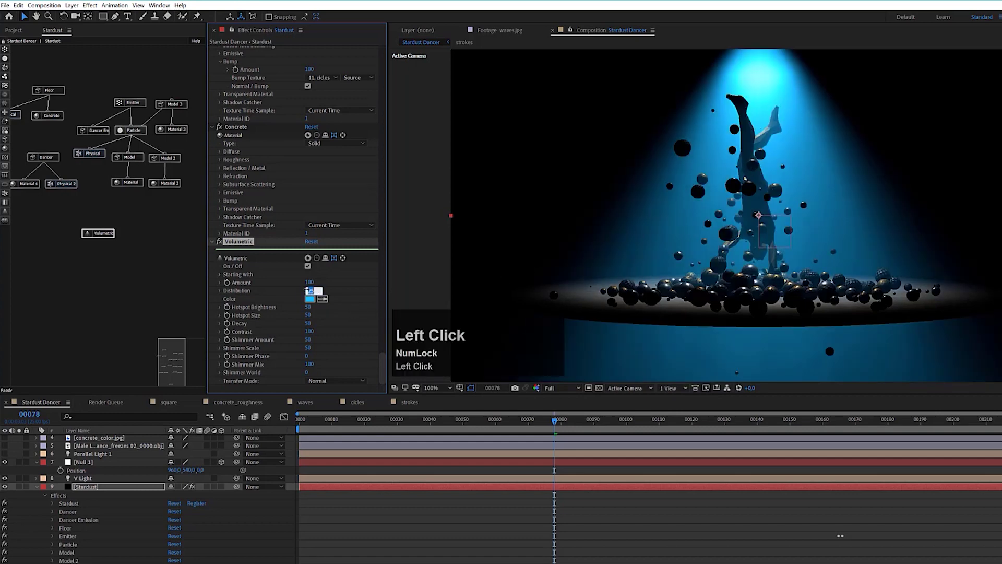
text(35)
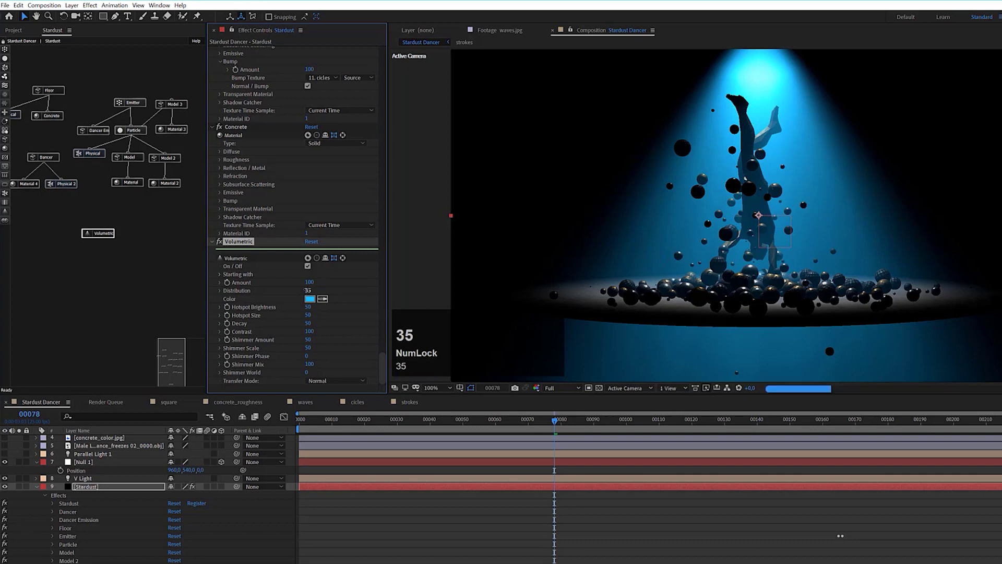
scroll(down, 3)
Check V Light's cone, move to frame 105, and bring up the Stardust layer's shadow settings
click(97, 480)
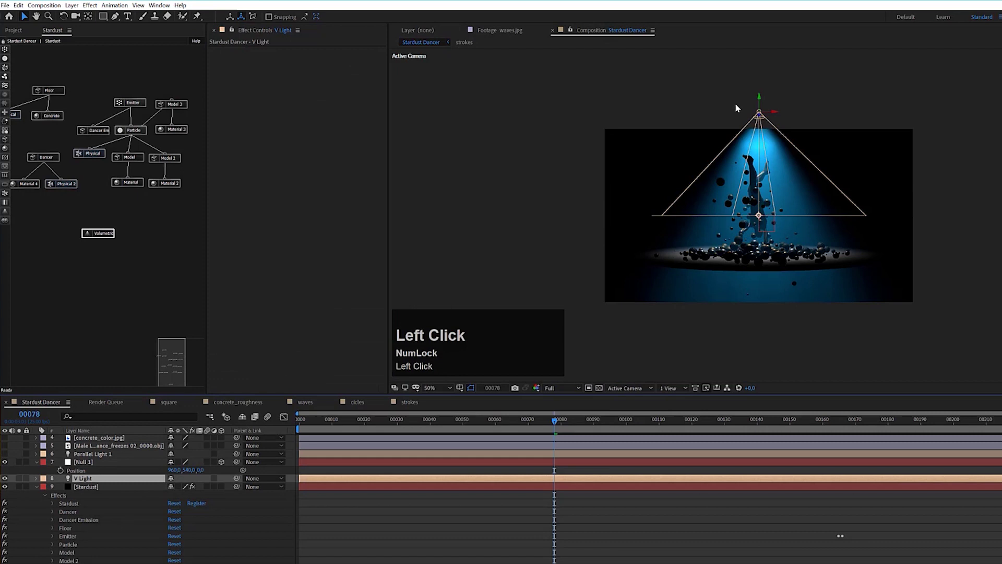
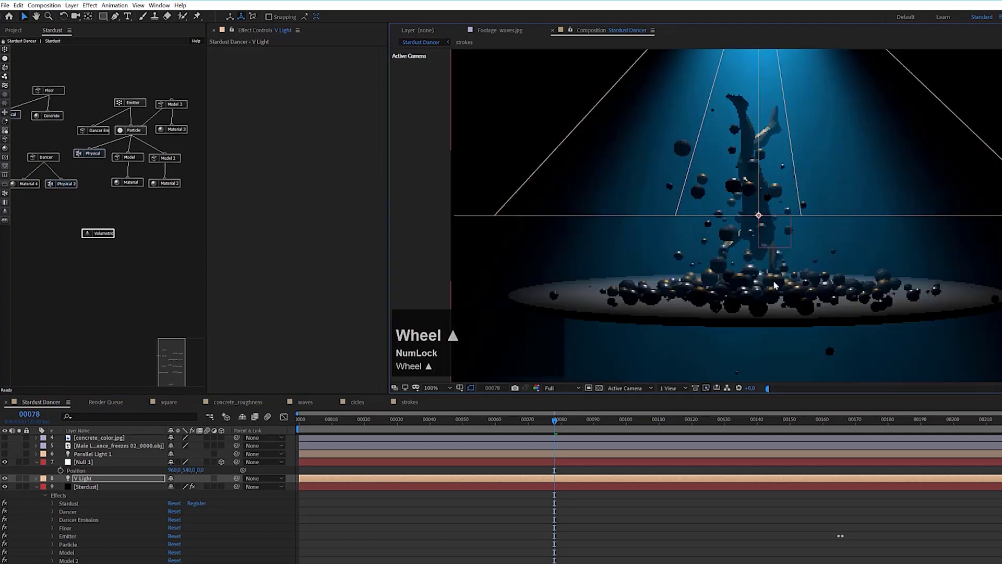
drag(642, 423, 795, 206)
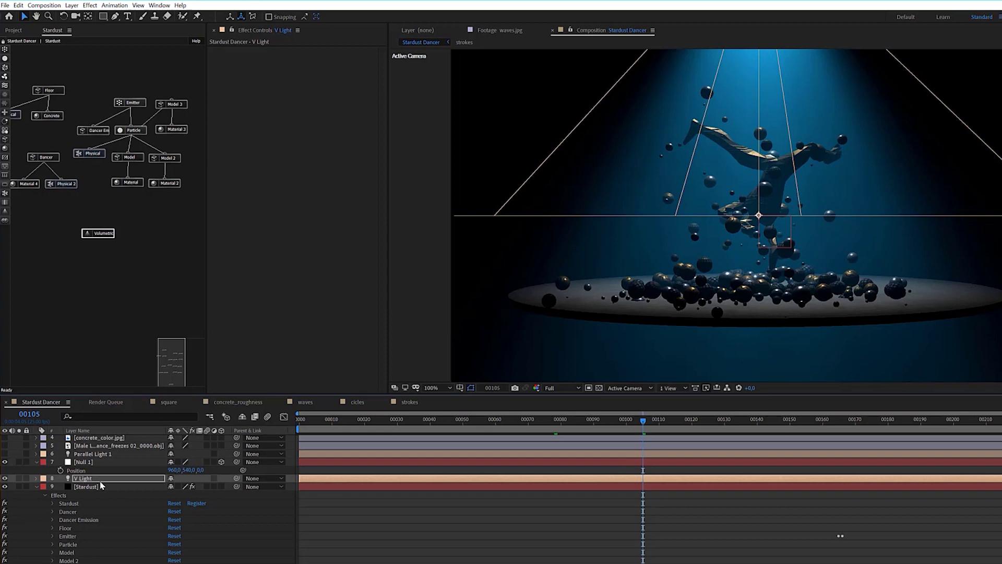
click(103, 489)
scroll(up, 3)
Reveal Stardust's Ambient Occlusion settings showing intensity 100 and gamma 2.50
click(241, 55)
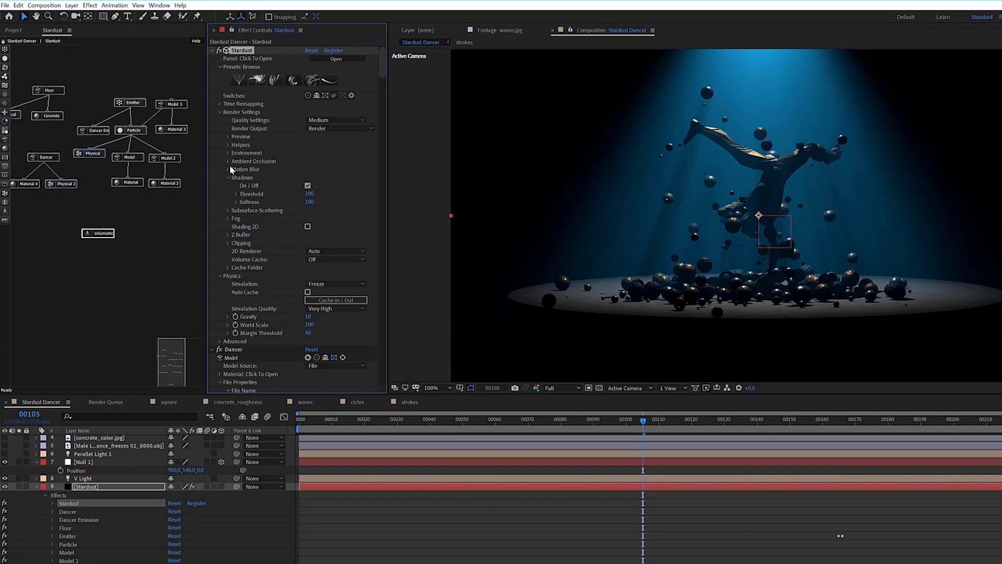
click(233, 165)
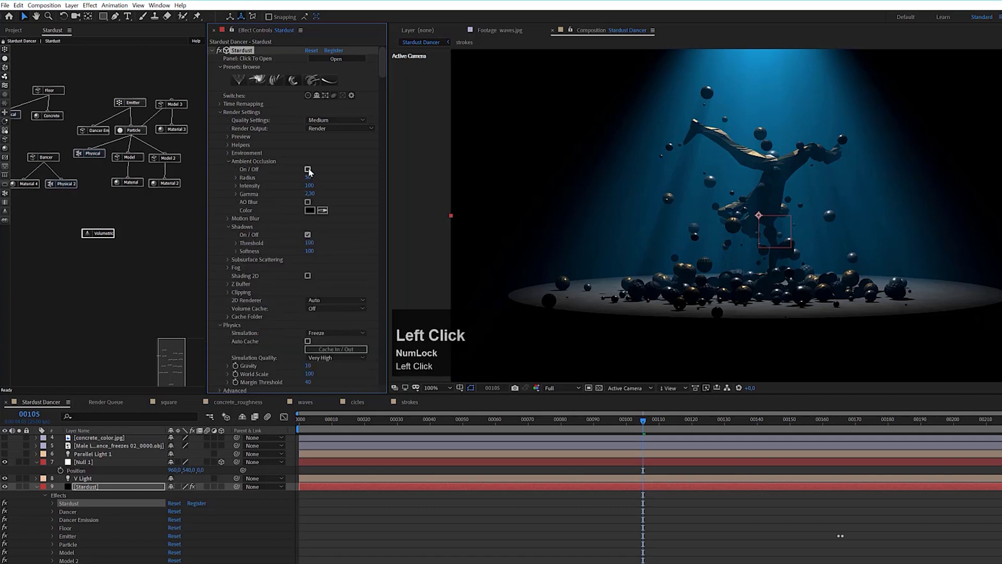
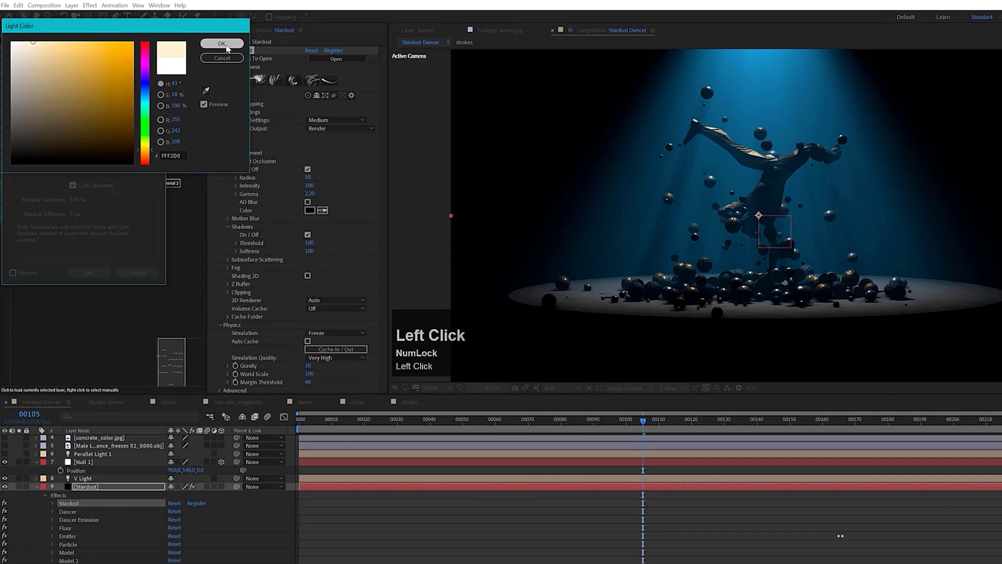
Limit volumetric beams to lights starting with 'V', then select the new point light
text(50)
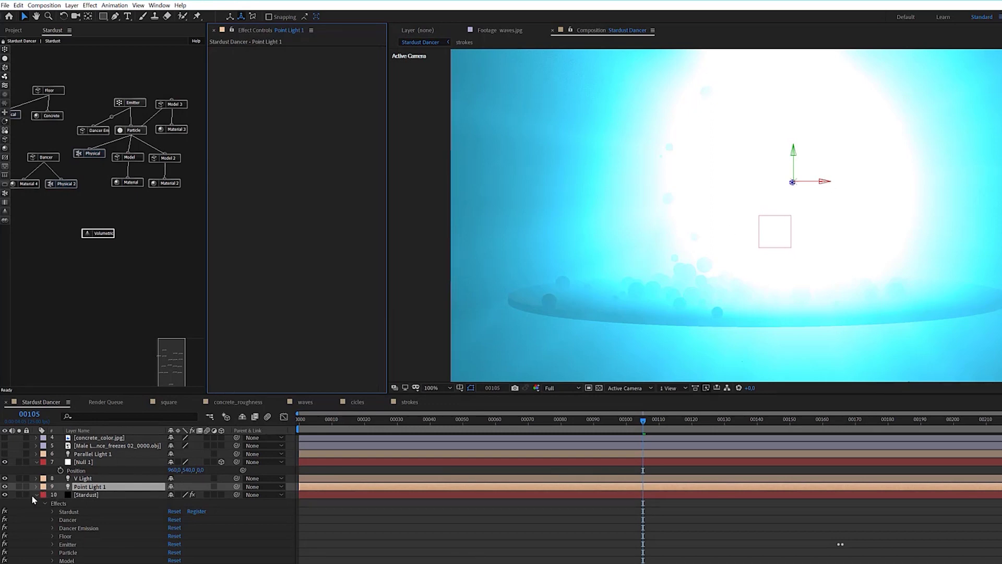
click(40, 499)
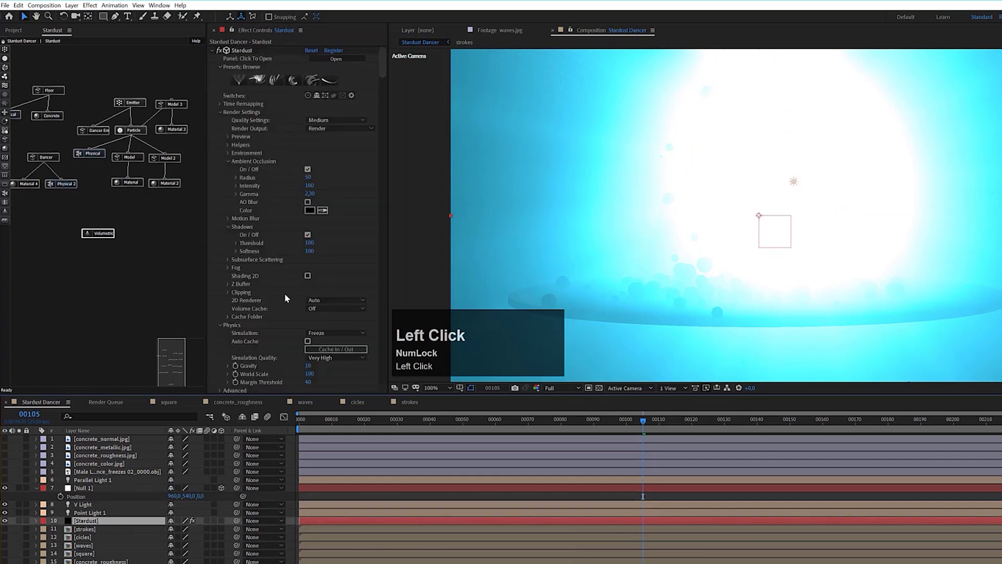
scroll(down, 3)
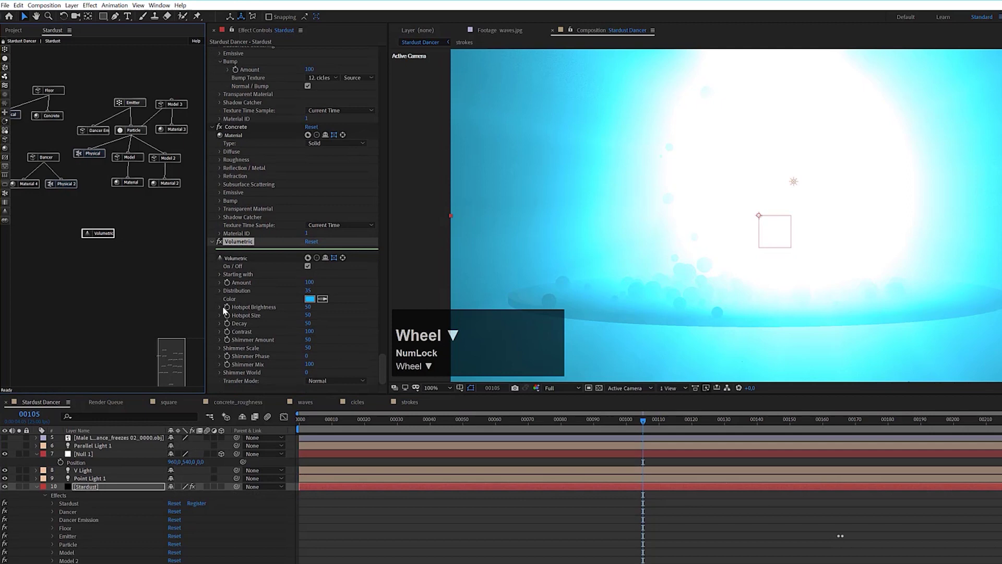
click(224, 277)
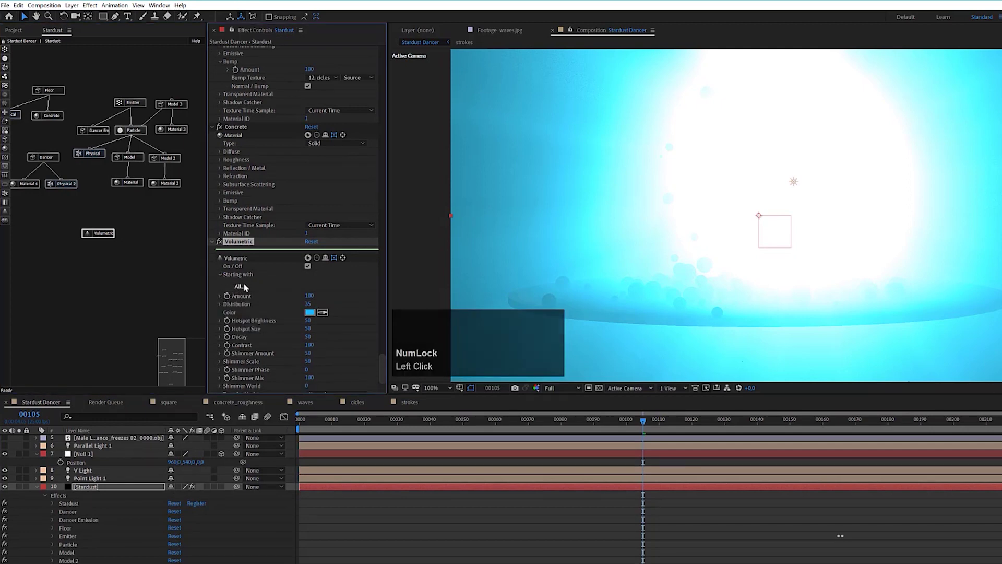
click(243, 289)
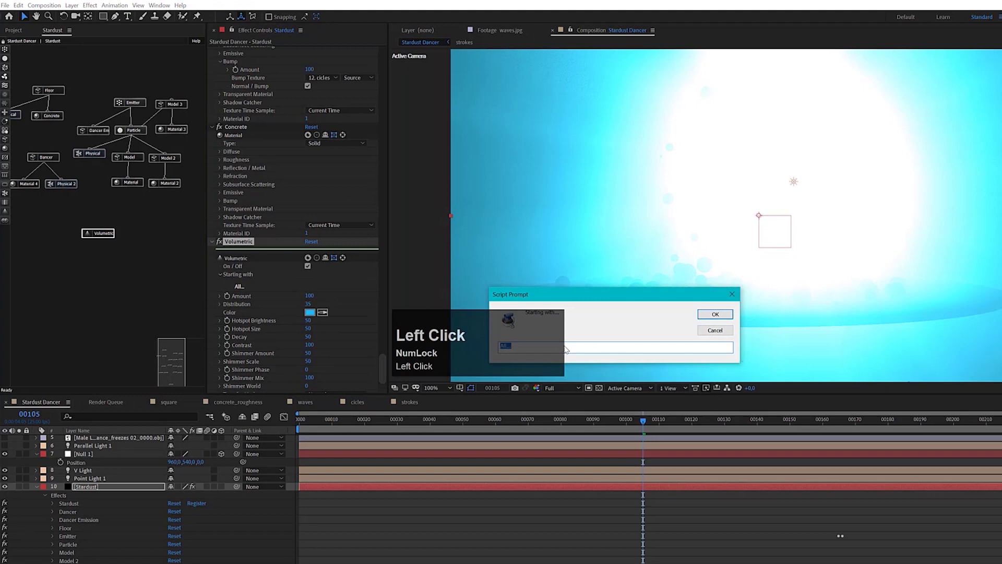
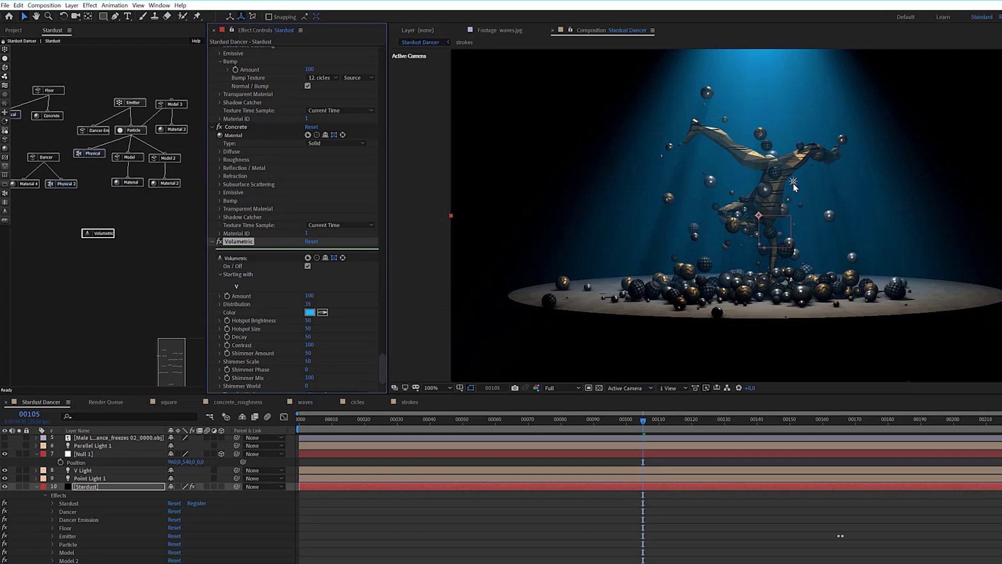
click(797, 184)
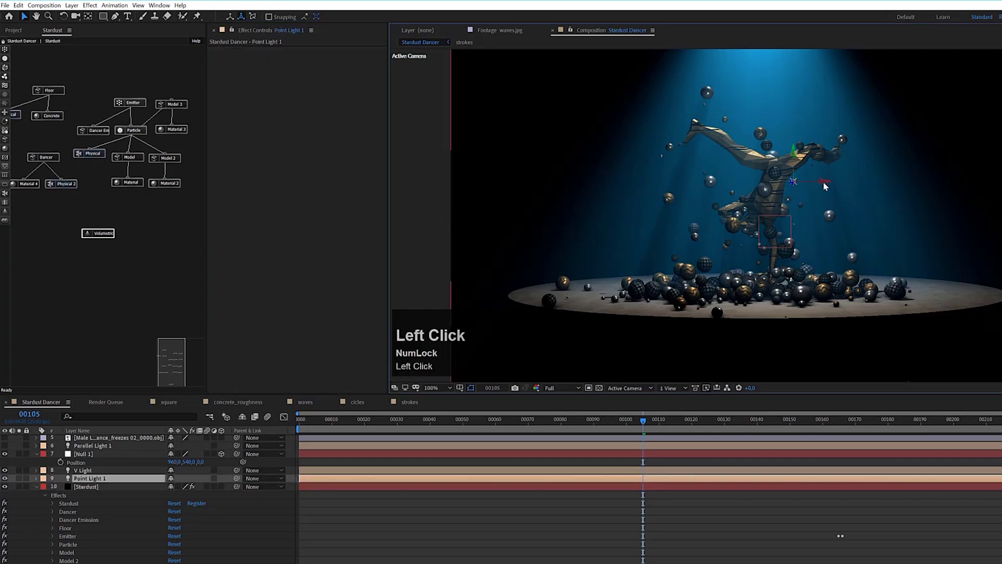
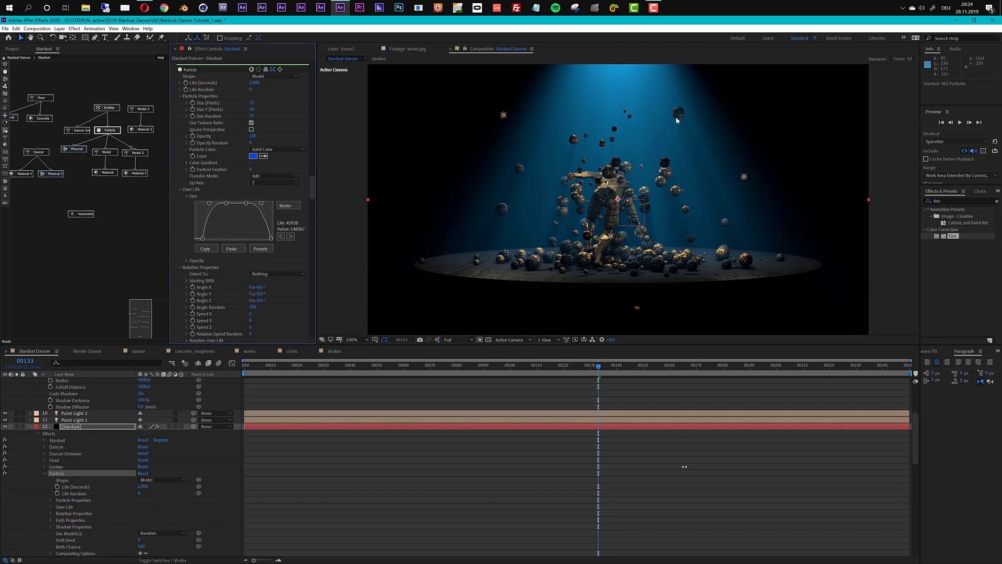
Scrub the timeline back and forth through the particle swirl, ending near frame 206
drag(254, 310, 672, 108)
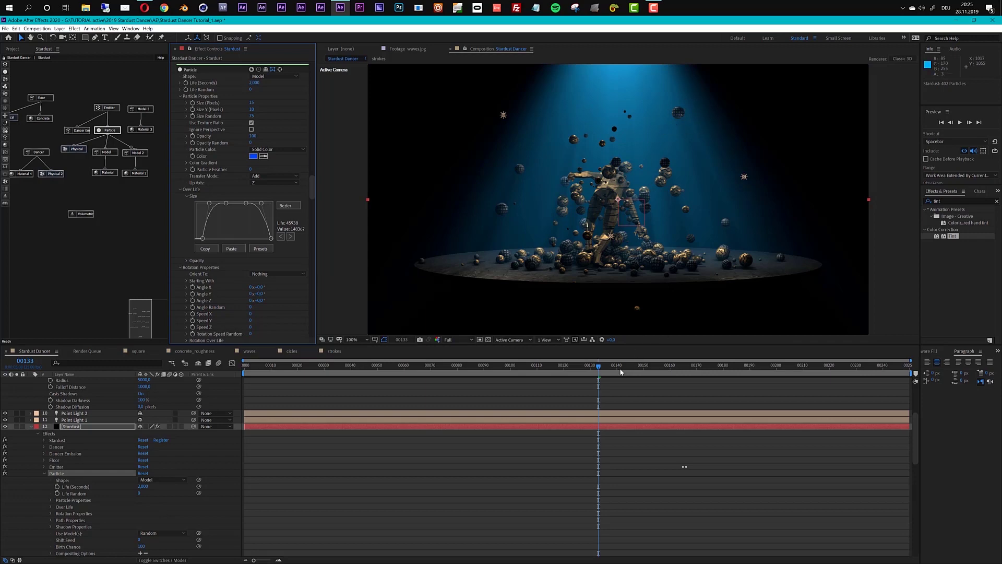
drag(623, 368, 538, 375)
drag(529, 370, 621, 190)
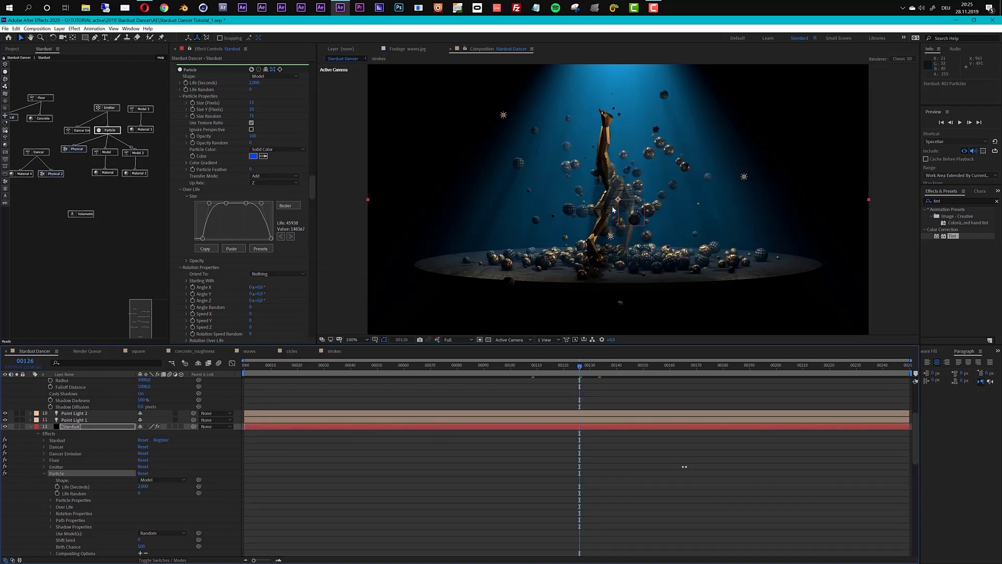
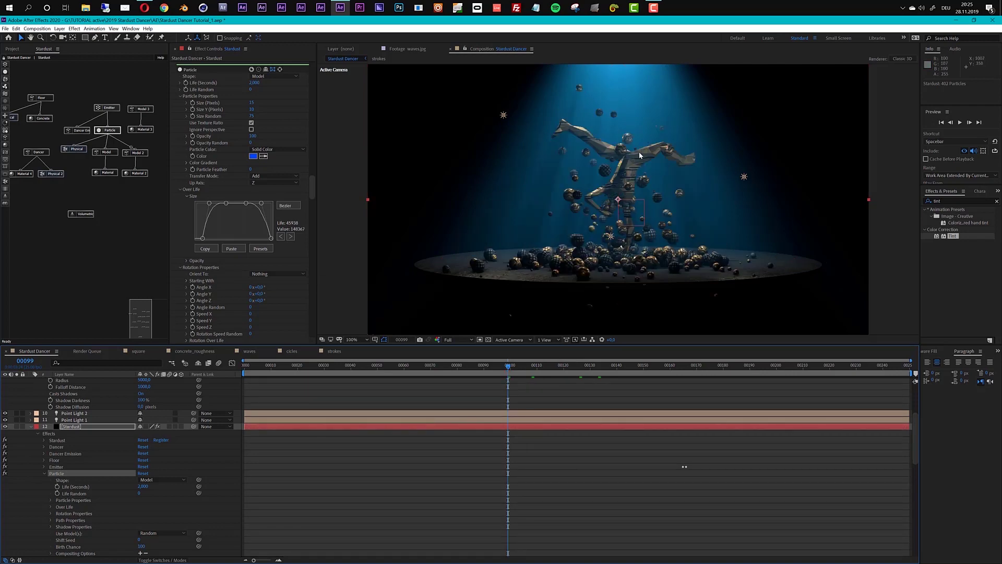
drag(485, 369, 634, 170)
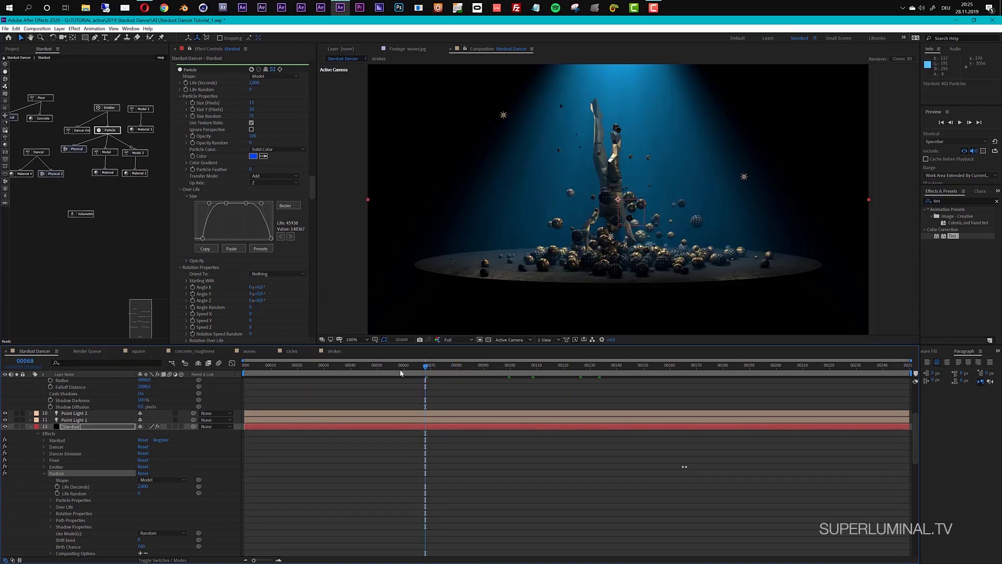
drag(378, 371, 608, 203)
drag(634, 369, 709, 375)
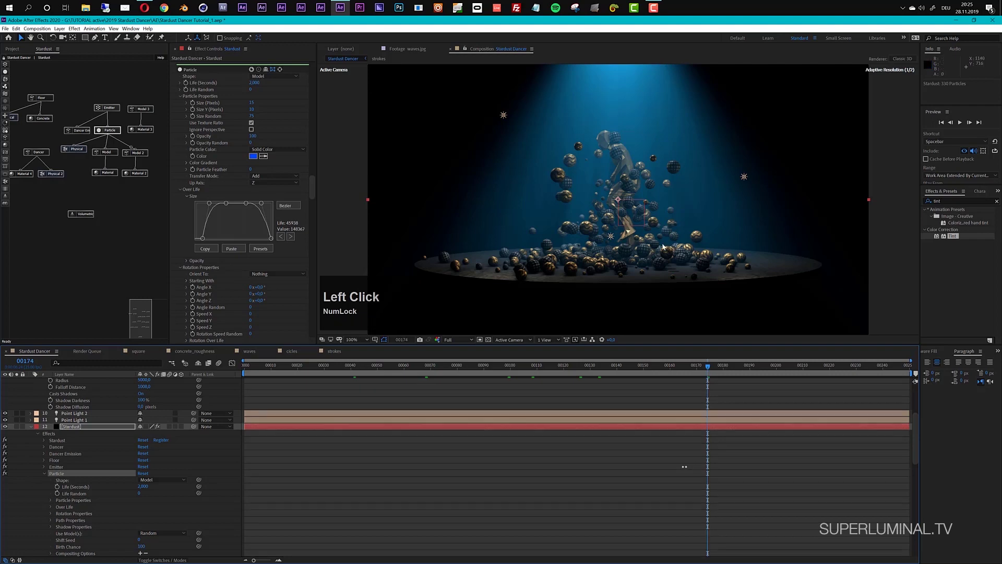
drag(711, 370, 796, 370)
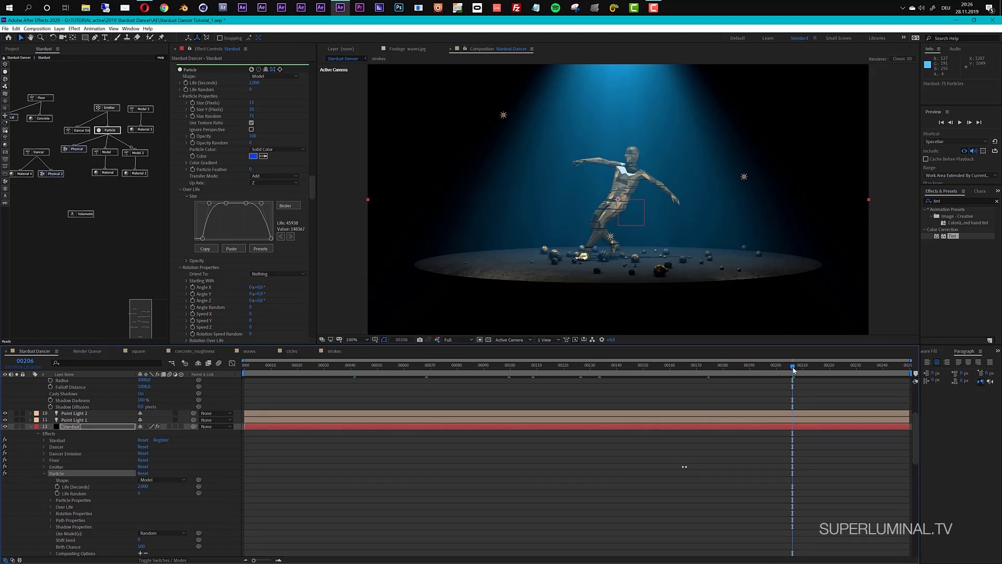